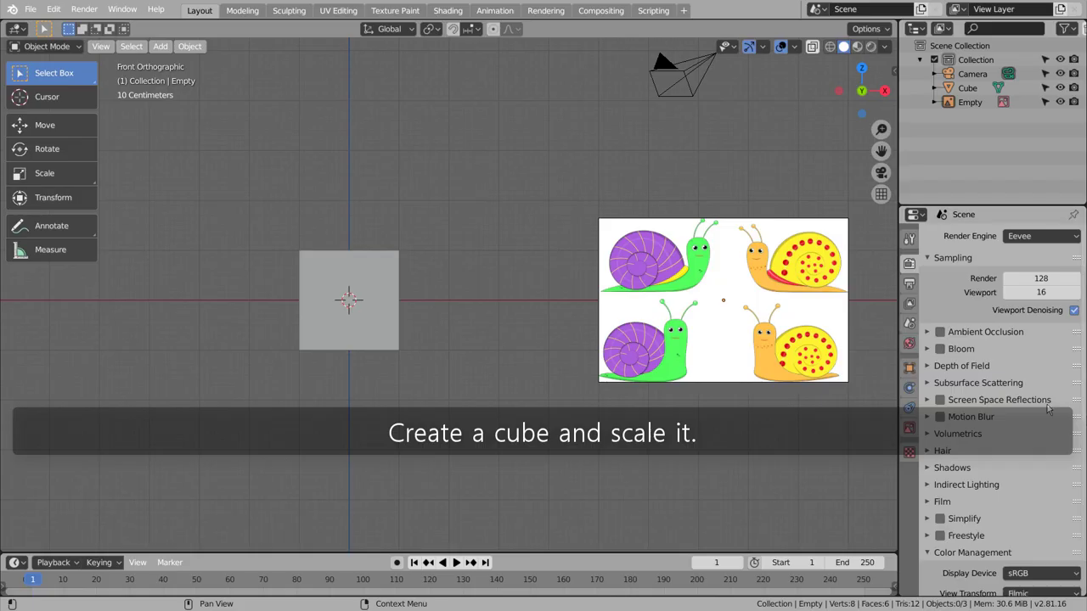
# Scale the default cube narrower in X and taller in Z into an upright bar
pyautogui.click(387, 299)
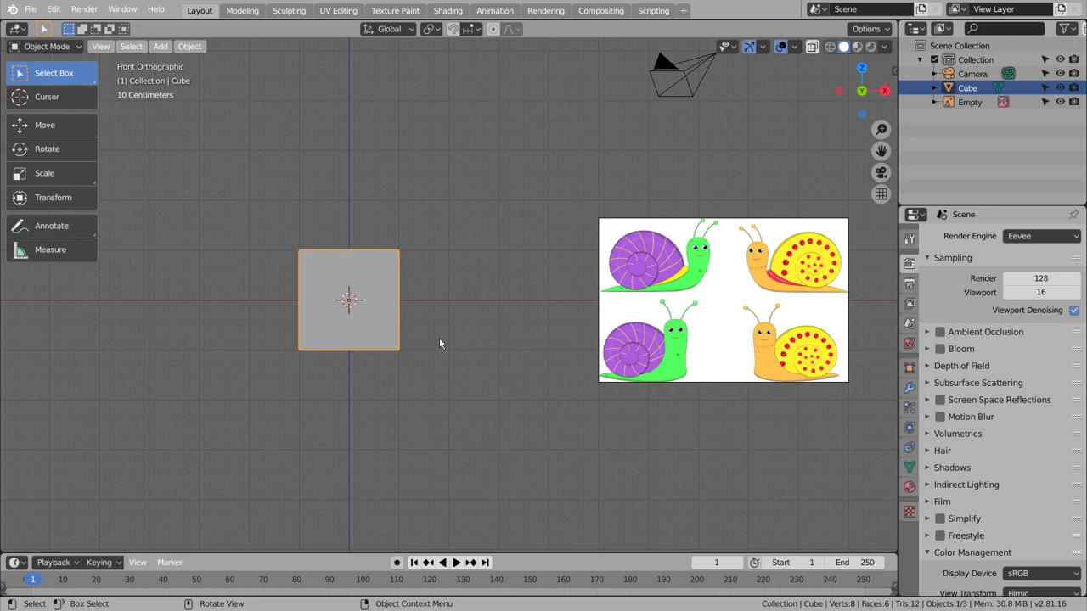
pyautogui.press('s')
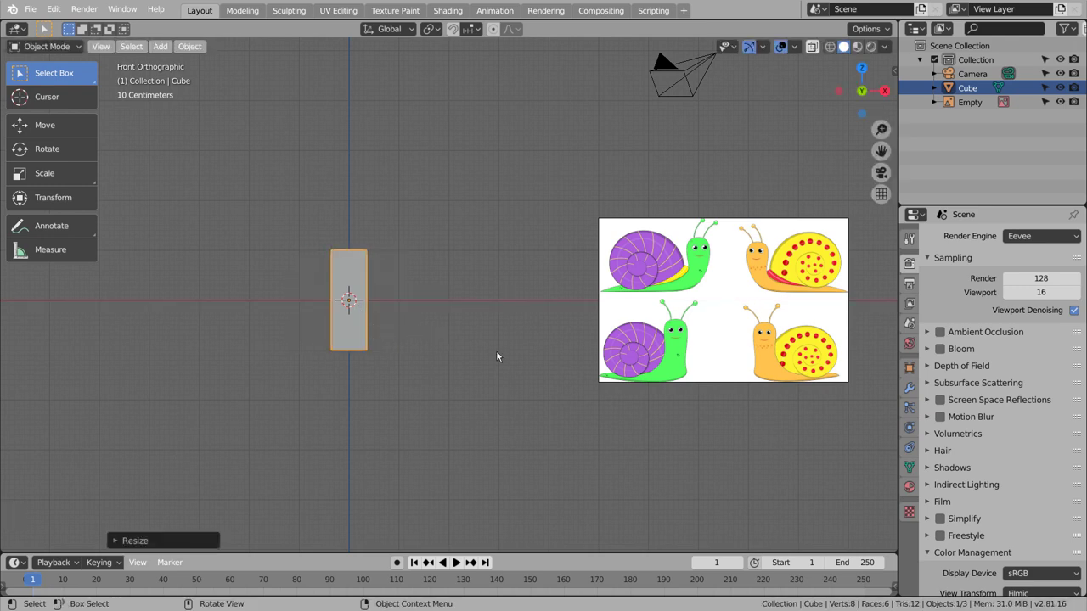
pyautogui.press('s')
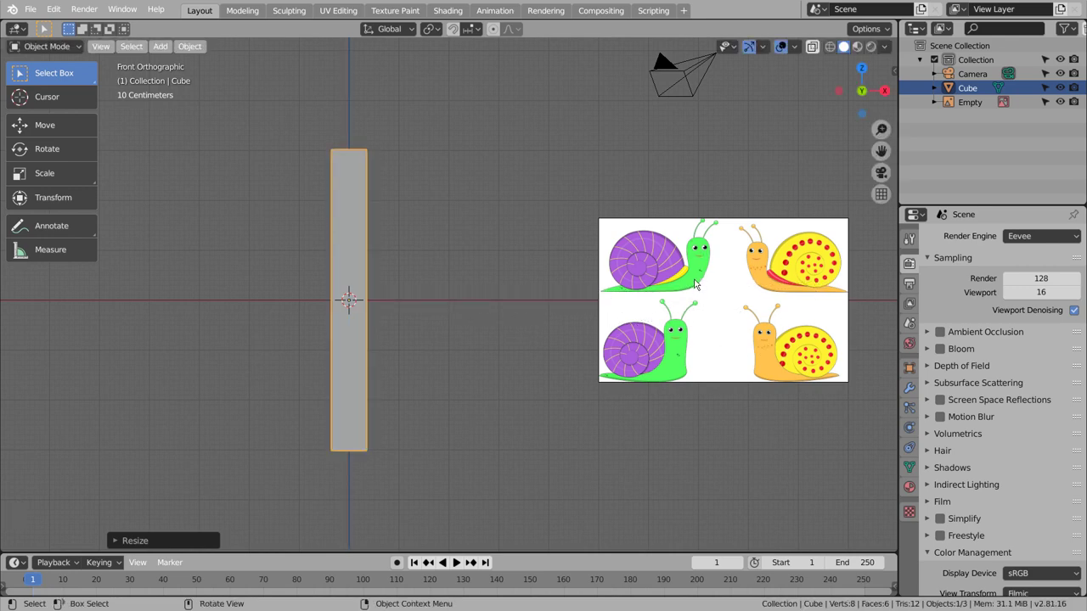
pyautogui.click(358, 414)
# Add 25 horizontal loop cuts along the bar's height and return to Object Mode
pyautogui.press('Tab')
pyautogui.press('ctrl+r')
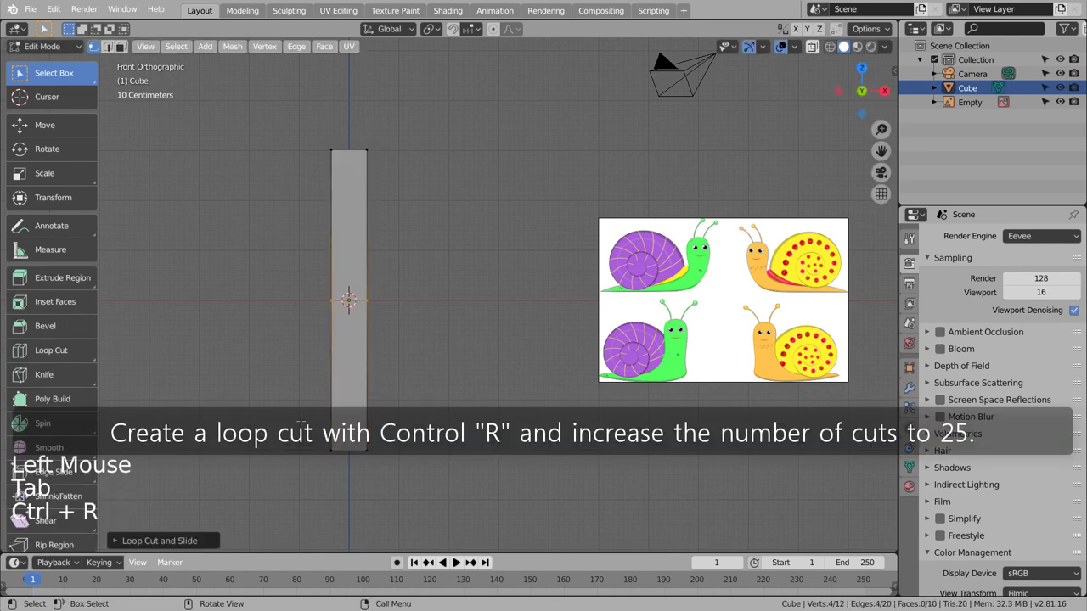
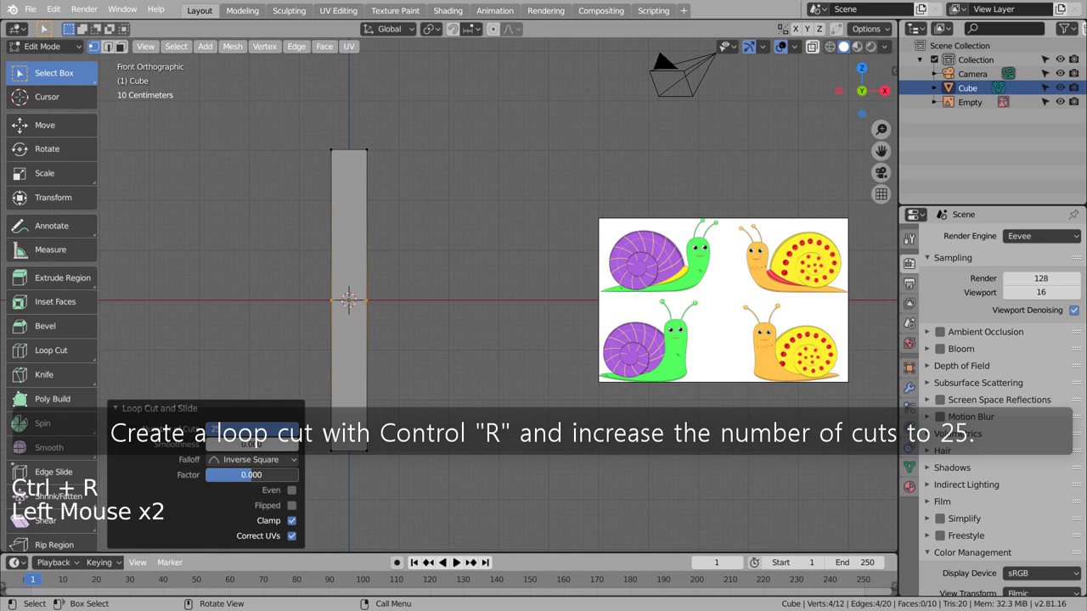
pyautogui.press('Tab')
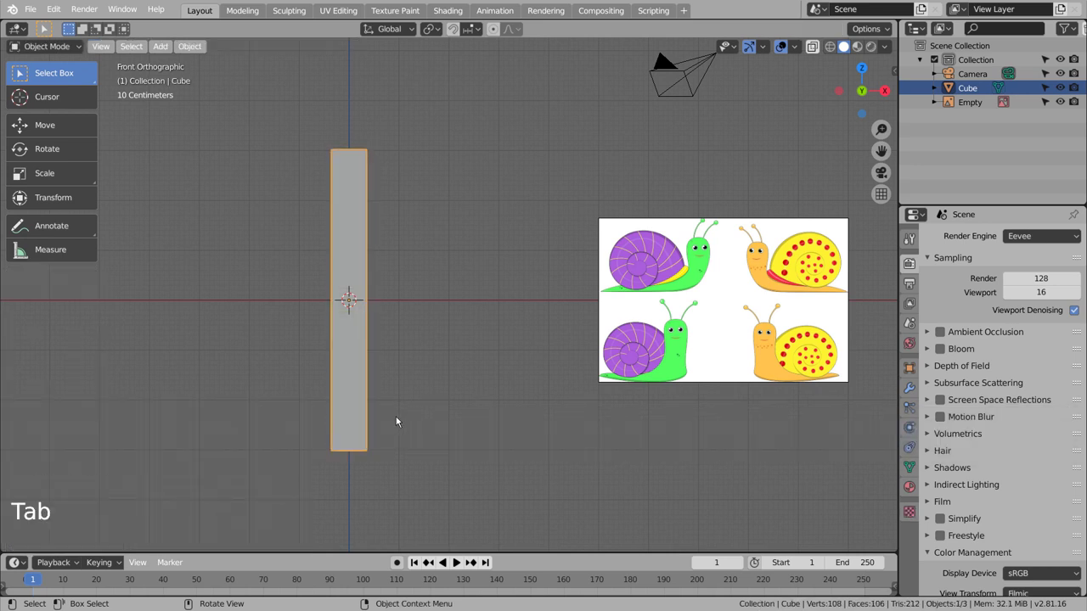
pyautogui.press('Tab')
pyautogui.press('Tab')
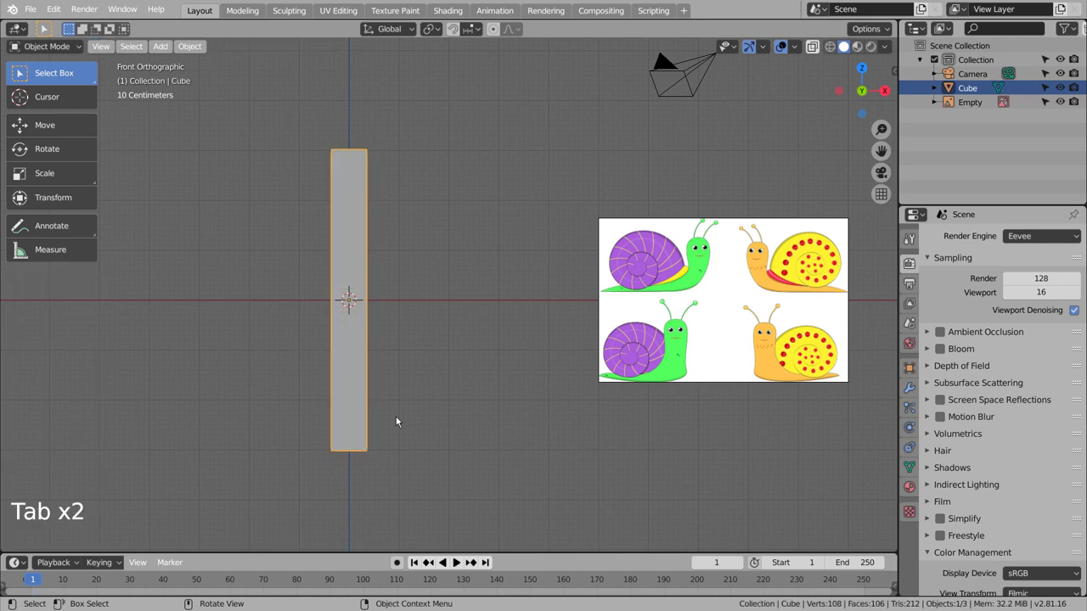
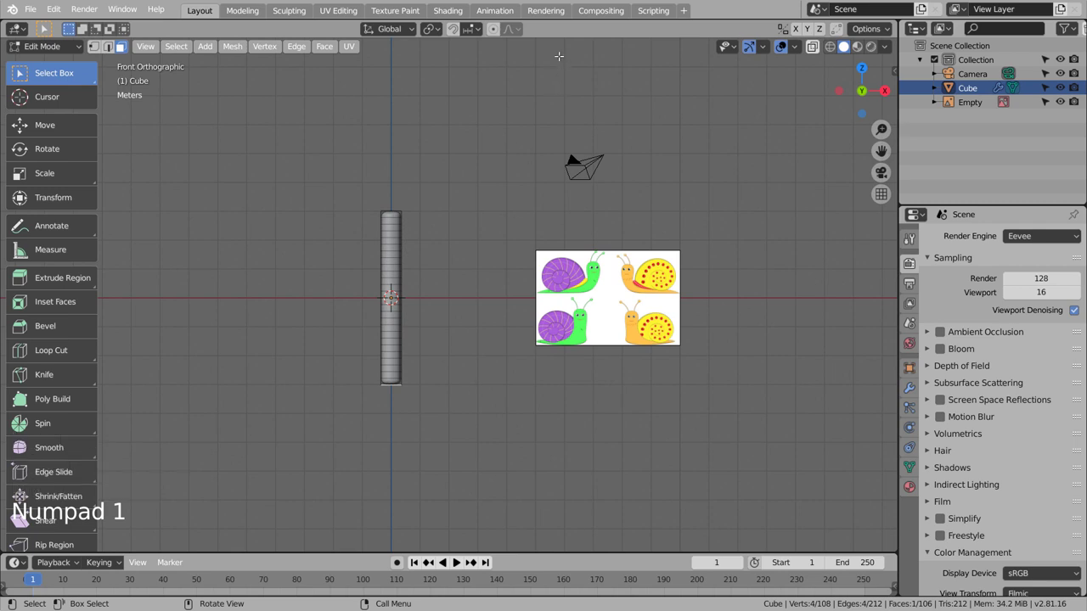
# Proportionally scale the bar's top wider for a rounded, tapering snail-body shape and check it from the front
pyautogui.click(498, 29)
pyautogui.press('s')
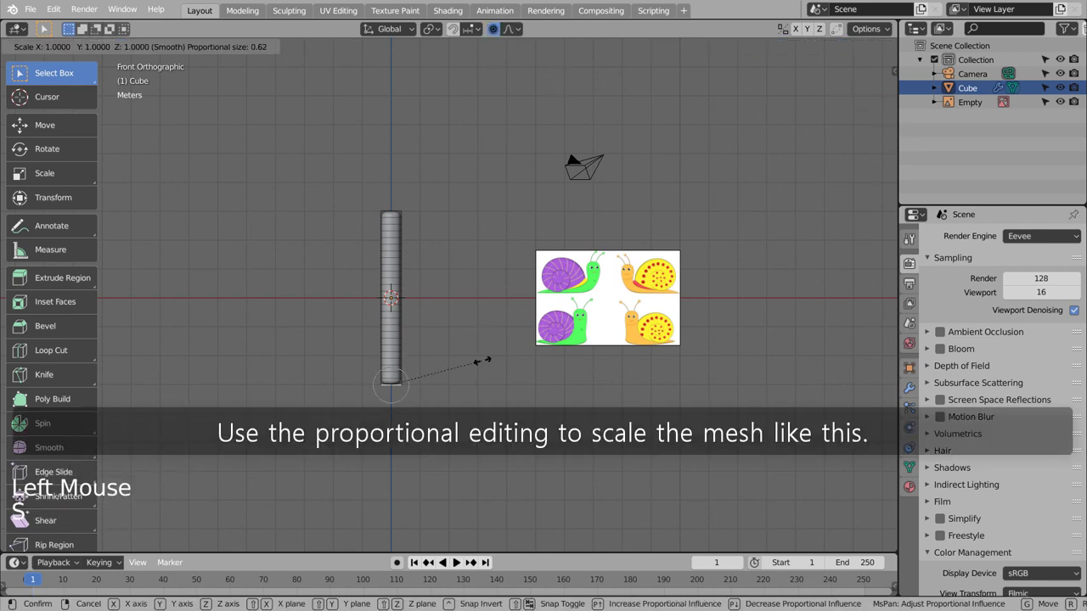
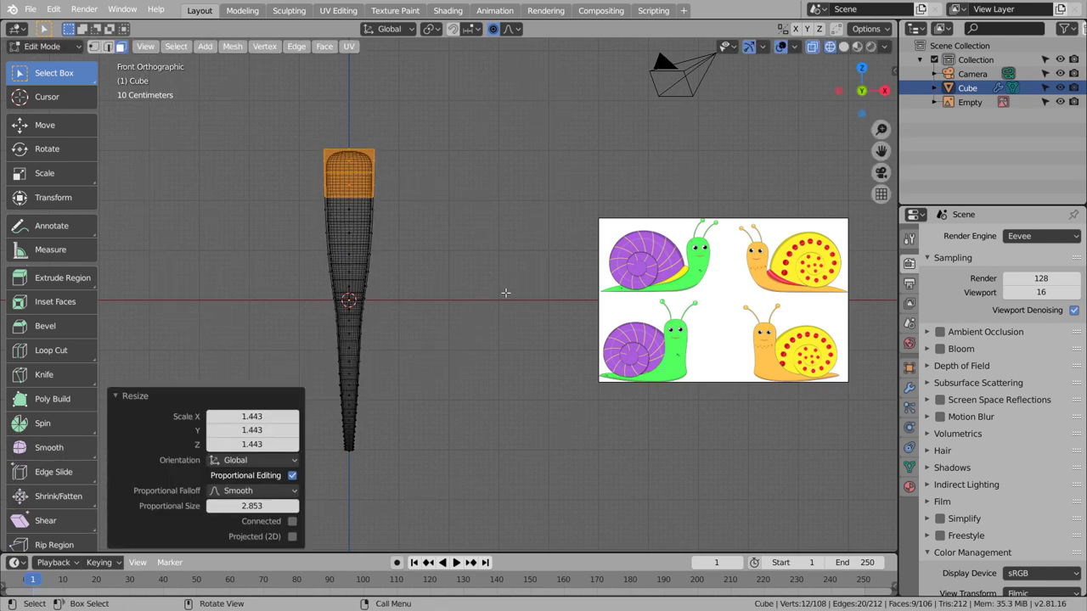
pyautogui.press('Tab')
pyautogui.middleClick(545, 354)
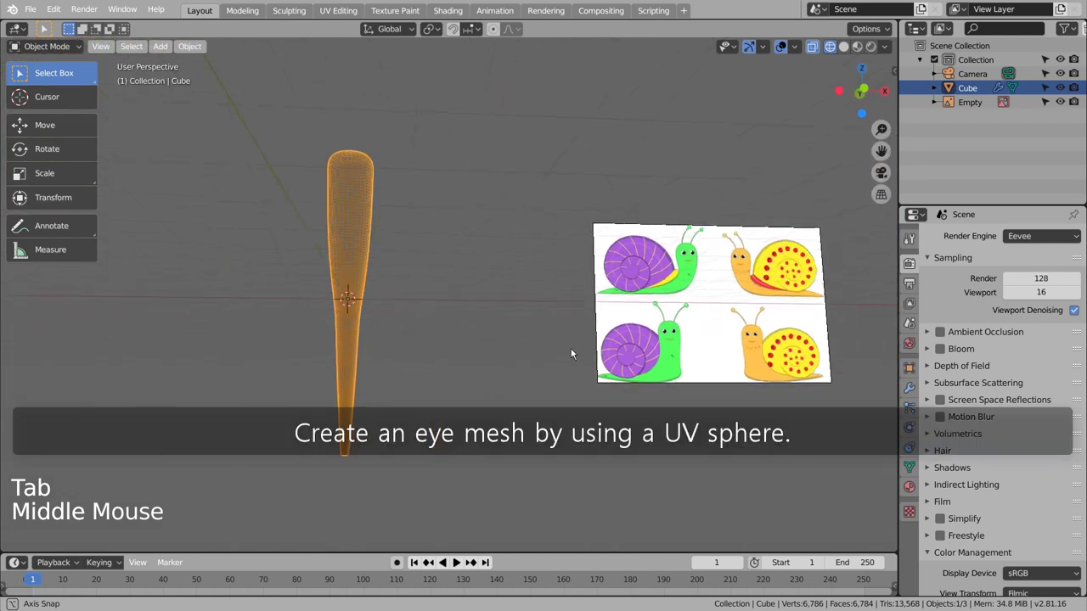
pyautogui.press('KP_1')
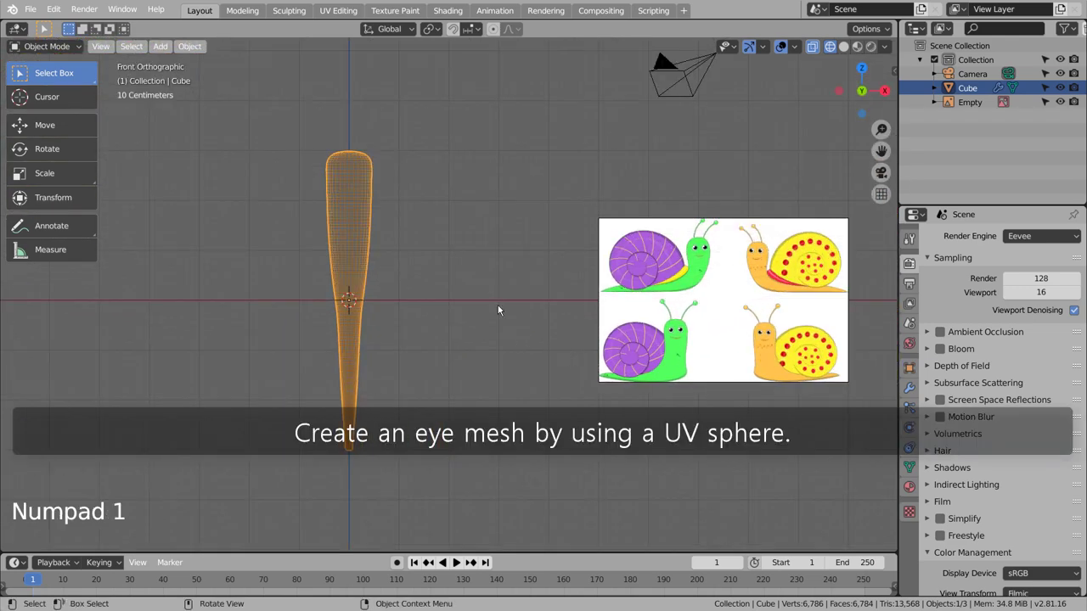
# Add a small UV sphere for the eye and place it beside the body's upper end
pyautogui.click(478, 241)
pyautogui.press('shift+a')
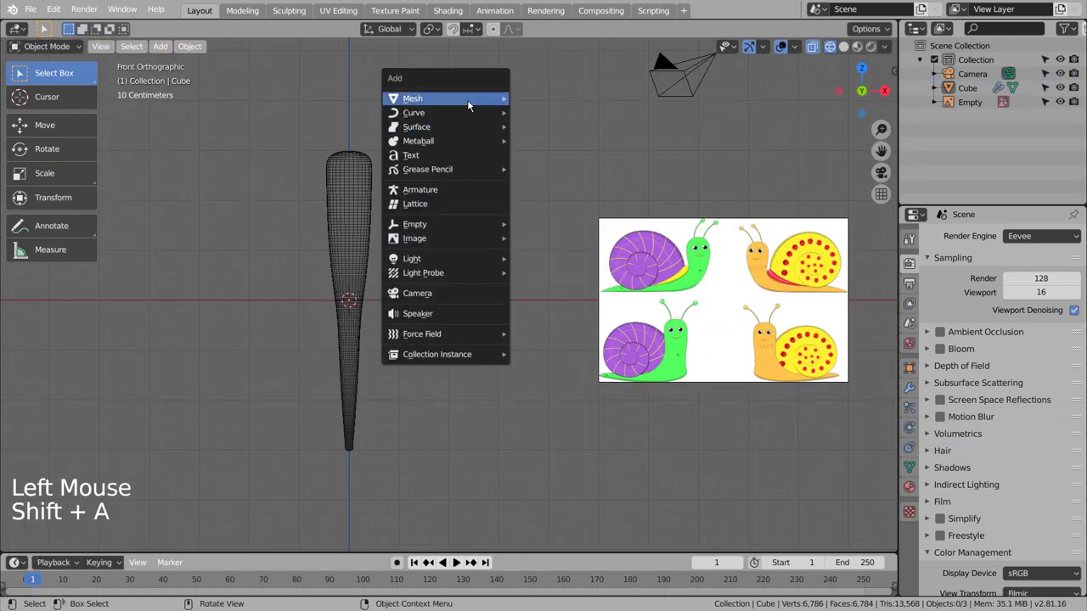
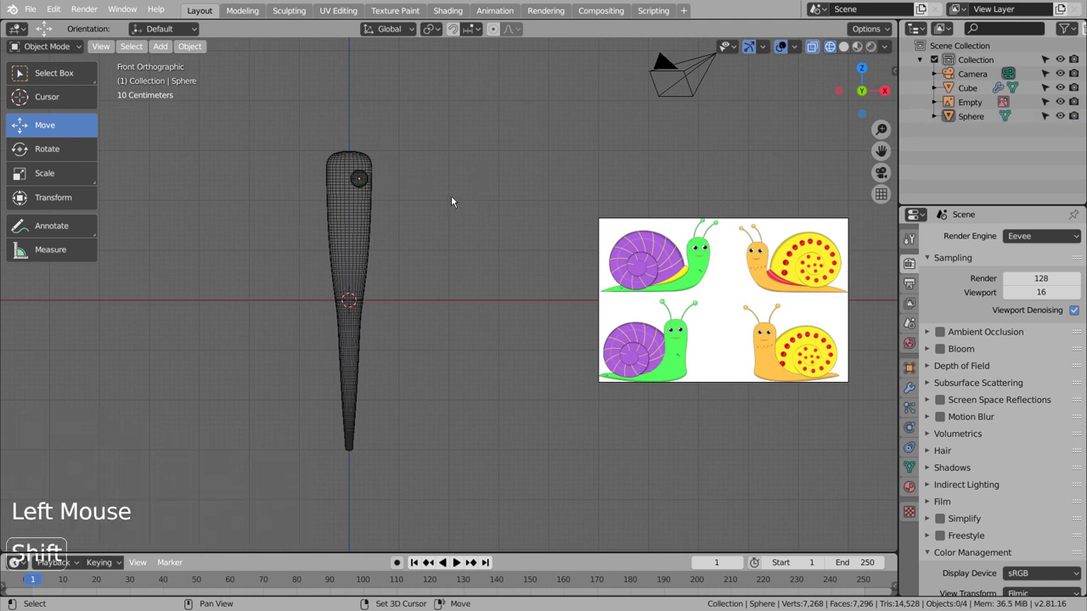
pyautogui.click(367, 180)
pyautogui.click(358, 181)
pyautogui.click(426, 178)
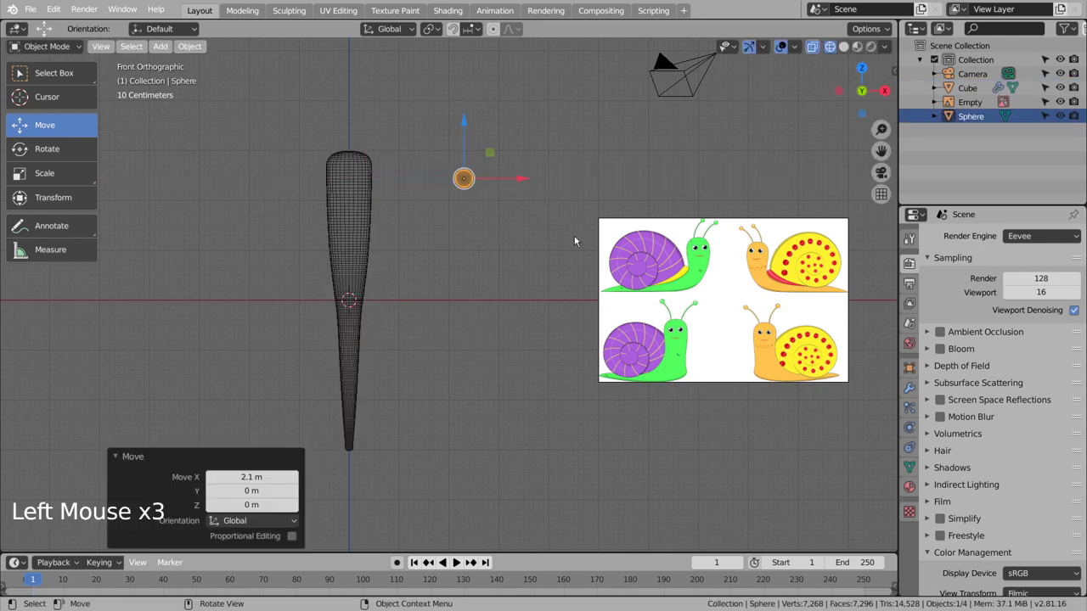
# Add a second UV sphere and flatten it front to back into a curved pupil shell
pyautogui.press('shift+a')
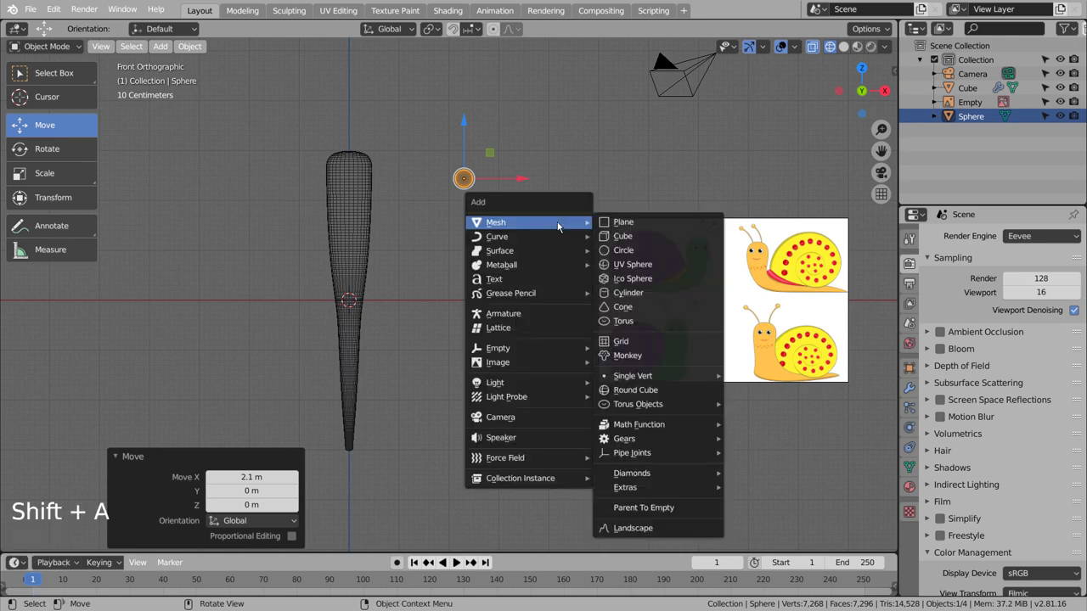
pyautogui.press('shift+d')
pyautogui.press('KP_3')
pyautogui.scroll(3)
pyautogui.middleClick(522, 219)
pyautogui.press('s')
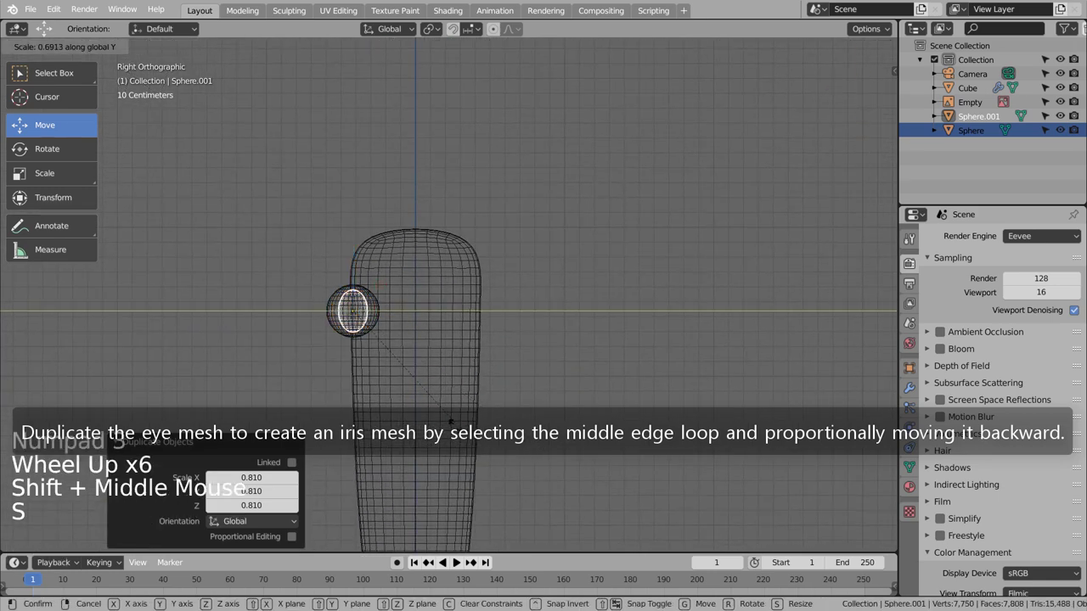
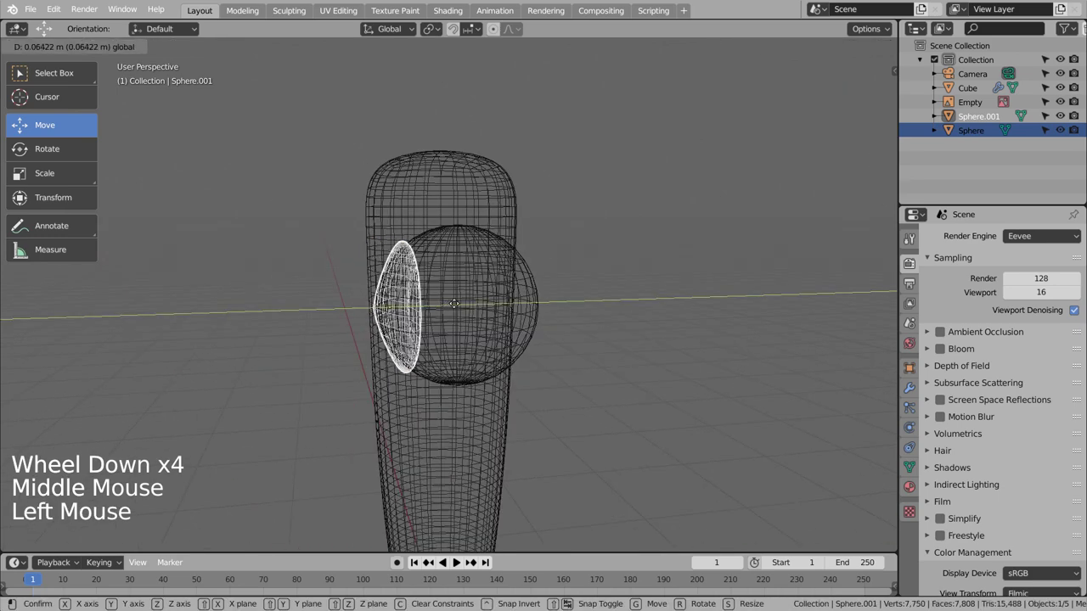
pyautogui.press('KP_3')
pyautogui.press('shift+z')
# Fit the pupil shell onto the eyeball's front and smooth-shade both spheres
pyautogui.middleClick(450, 325)
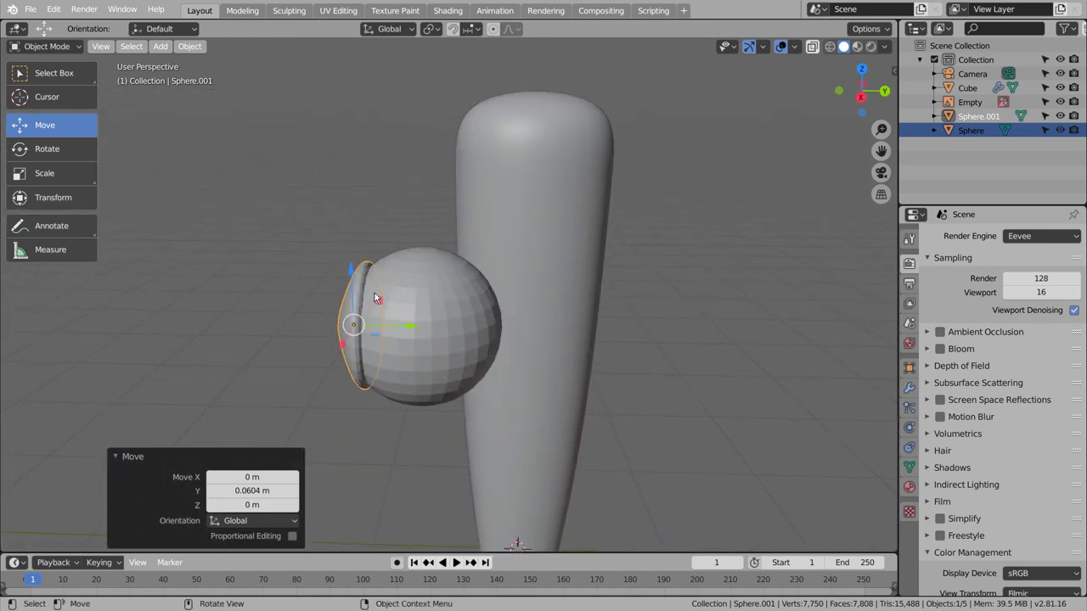
pyautogui.click(420, 333)
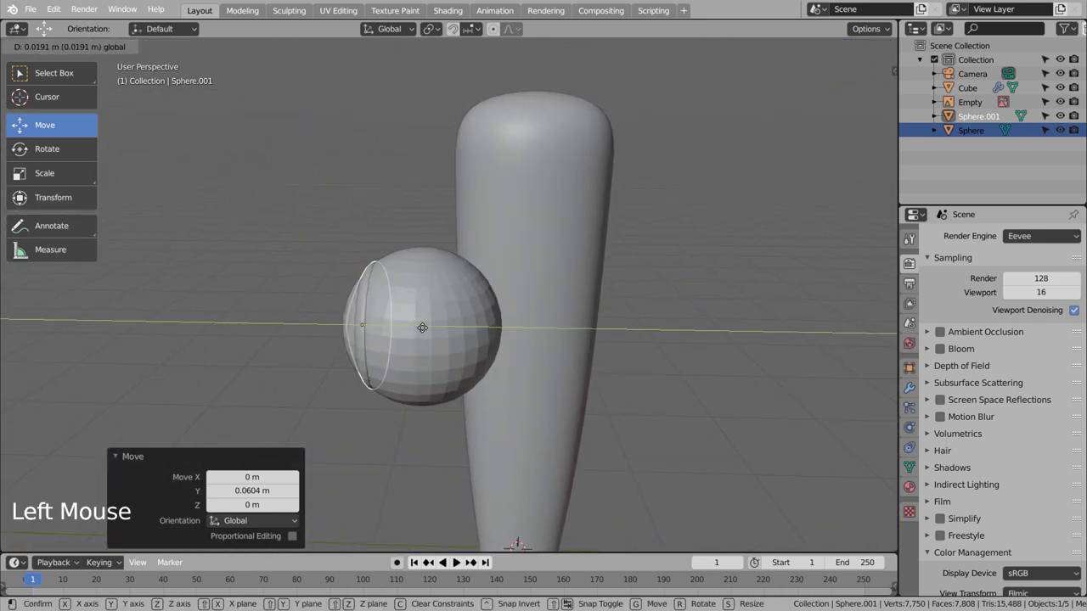
pyautogui.middleClick(474, 336)
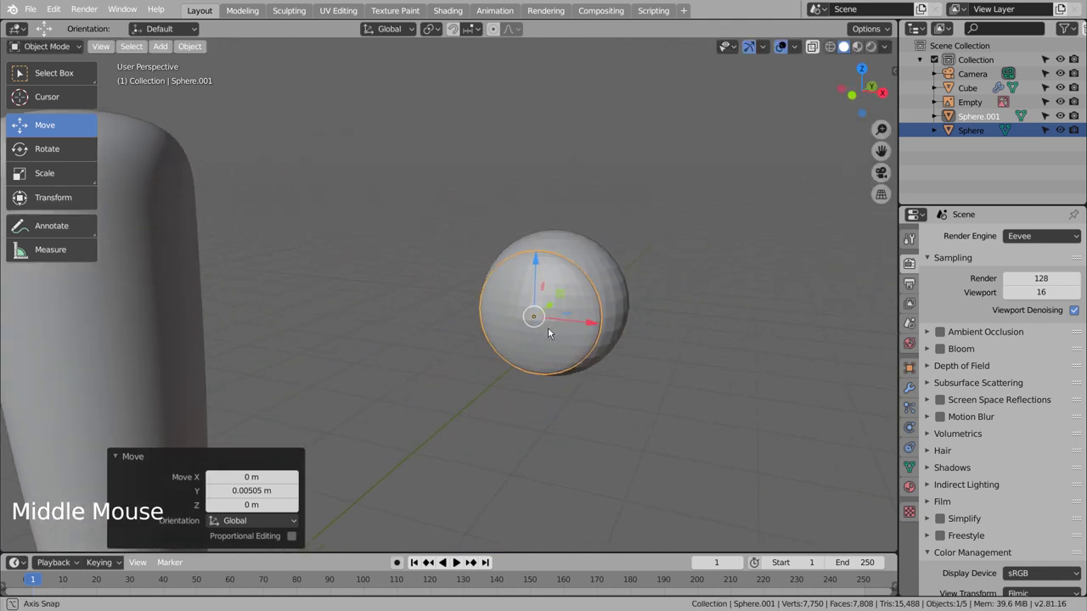
pyautogui.click(691, 320)
pyautogui.middleClick(685, 345)
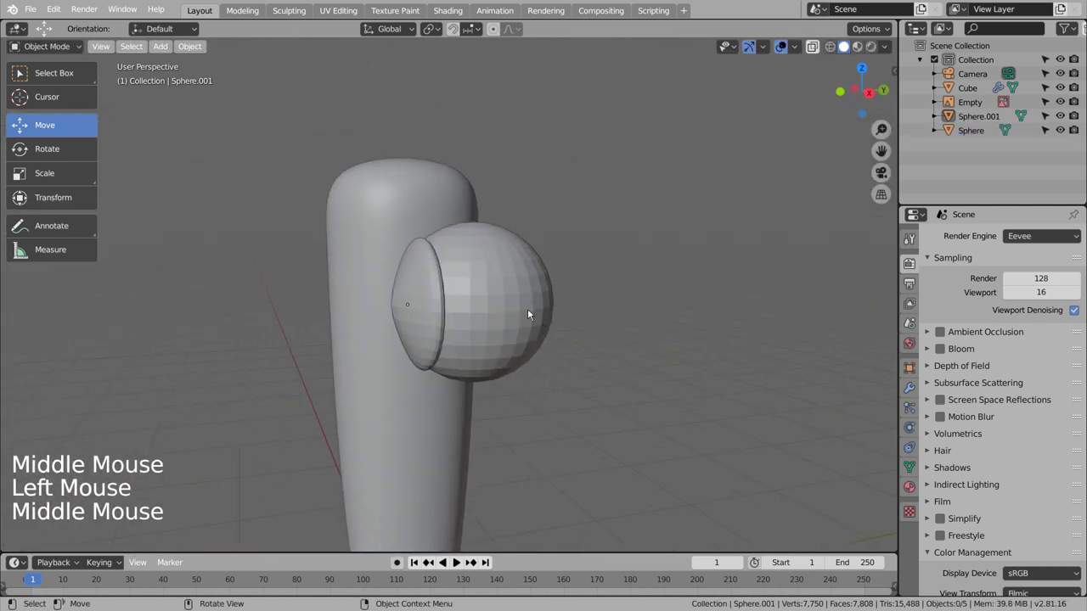
pyautogui.click(516, 300)
pyautogui.rightClick(514, 300)
pyautogui.click(427, 289)
pyautogui.rightClick(427, 288)
pyautogui.click(489, 302)
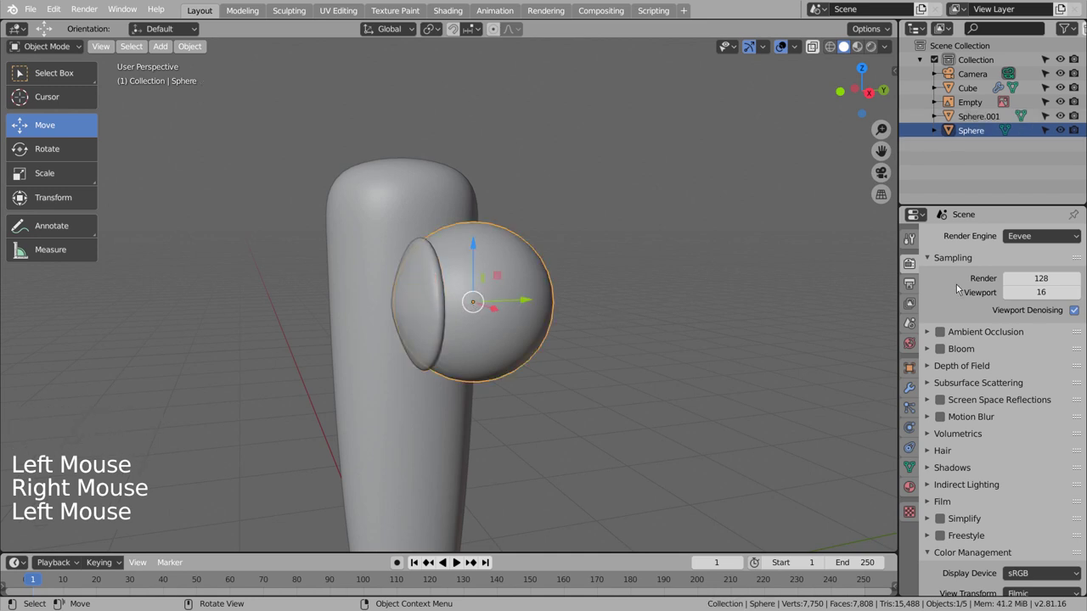
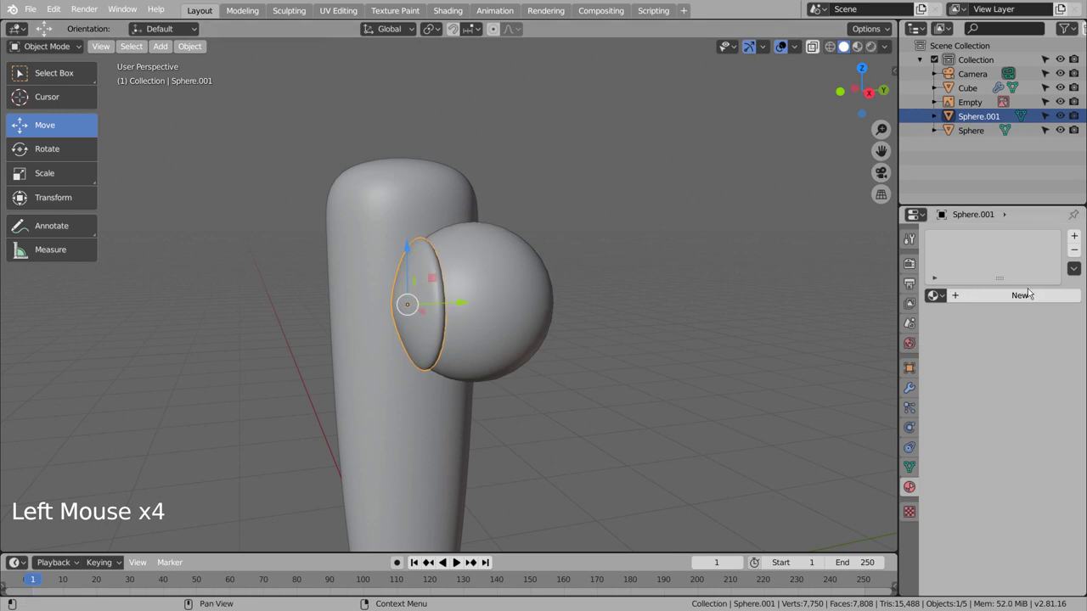
# Give the pupil shell a new black material and switch to Material Preview shading
pyautogui.click(1033, 299)
pyautogui.click(1032, 444)
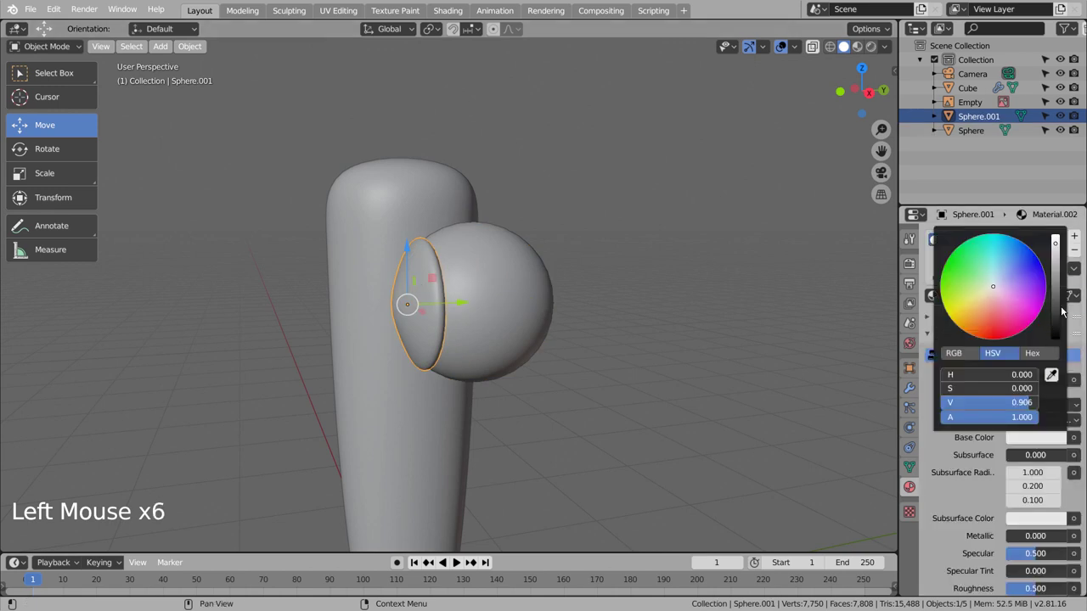
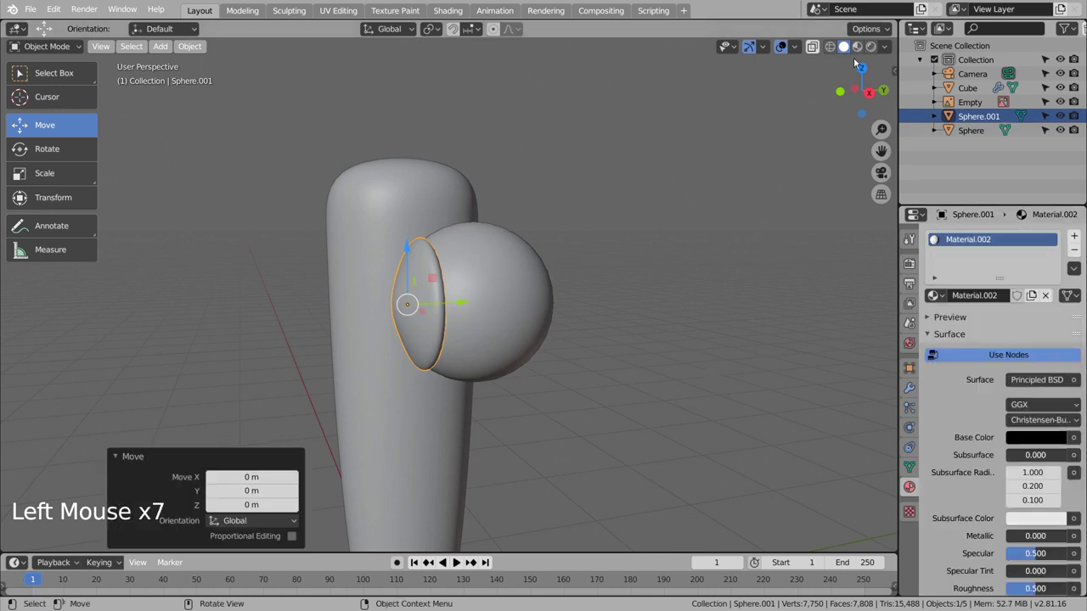
pyautogui.click(833, 80)
pyautogui.click(723, 254)
# Inspect the black pupil on the white eyeball from the front and in wireframe
pyautogui.middleClick(648, 349)
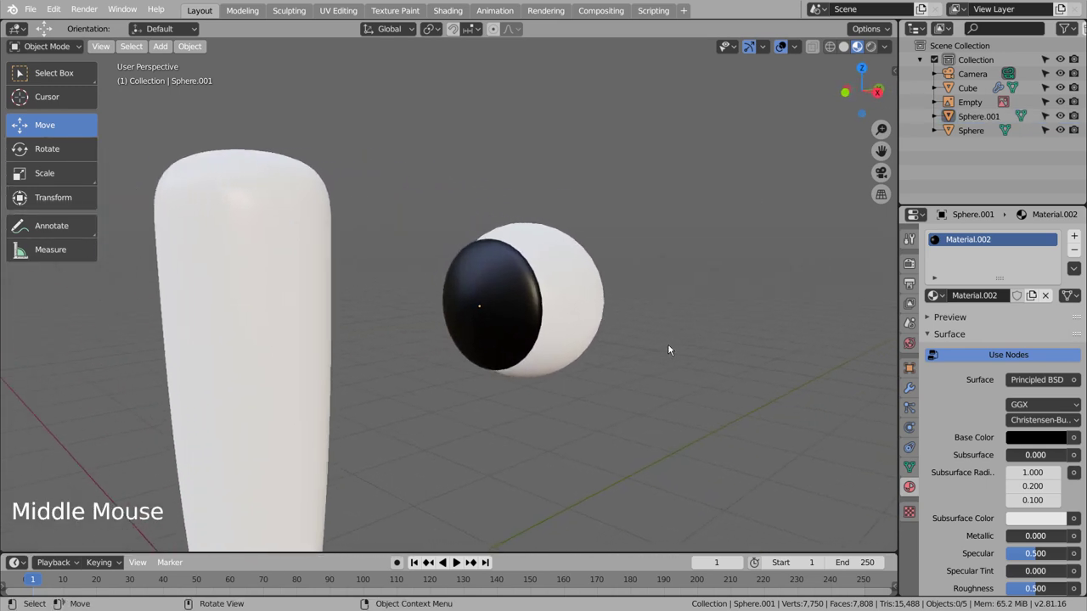
pyautogui.press('KP_1')
pyautogui.press('shift+z')
pyautogui.press('shift+z')
pyautogui.scroll(-3)
pyautogui.scroll(3)
pyautogui.scroll(-3)
pyautogui.middleClick(652, 357)
pyautogui.scroll(3)
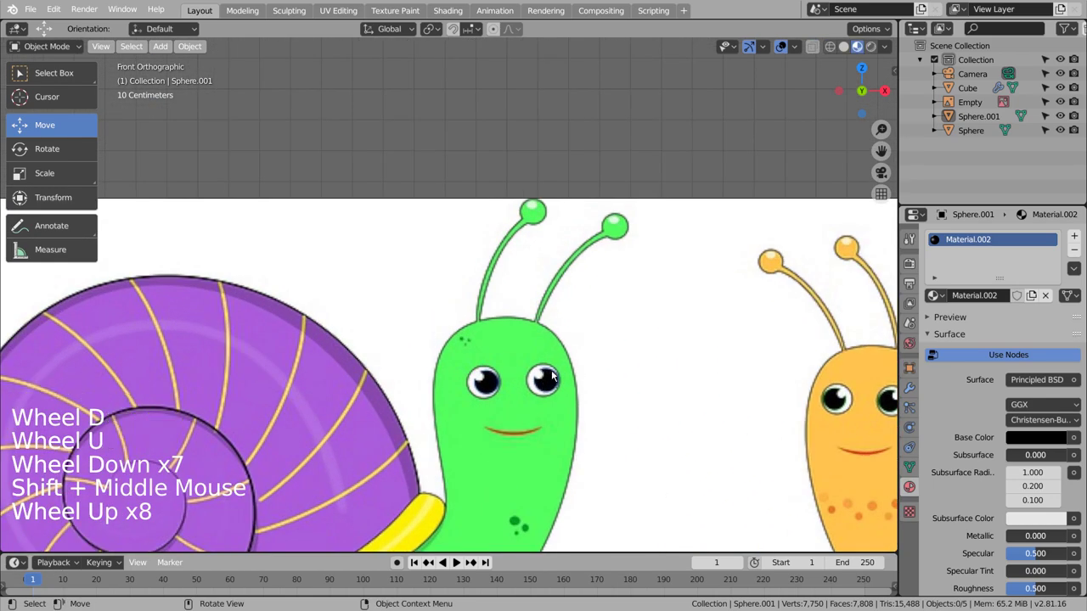
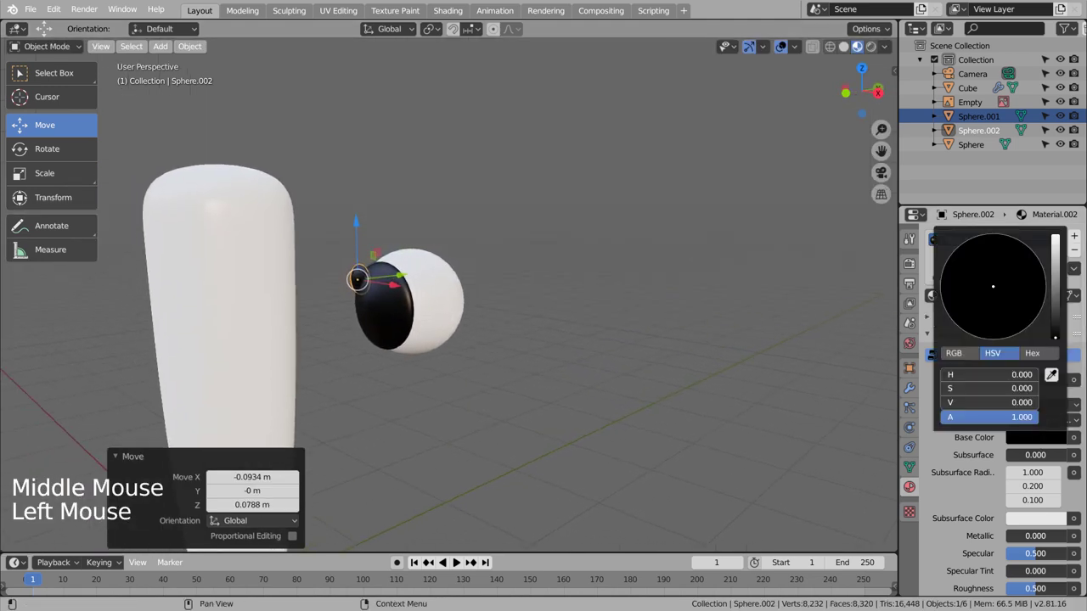
# Undo the stray change and give the small highlight sphere its own material
pyautogui.click(702, 287)
pyautogui.press('ctrl+z')
pyautogui.press('ctrl+z')
pyautogui.click(1008, 296)
pyautogui.doubleClick(1043, 441)
pyautogui.click(711, 298)
# Rotate the eyeball in top and side views so the pupil turns toward the front
pyautogui.press('KP_7')
pyautogui.press('r')
pyautogui.click(376, 358)
pyautogui.press('r')
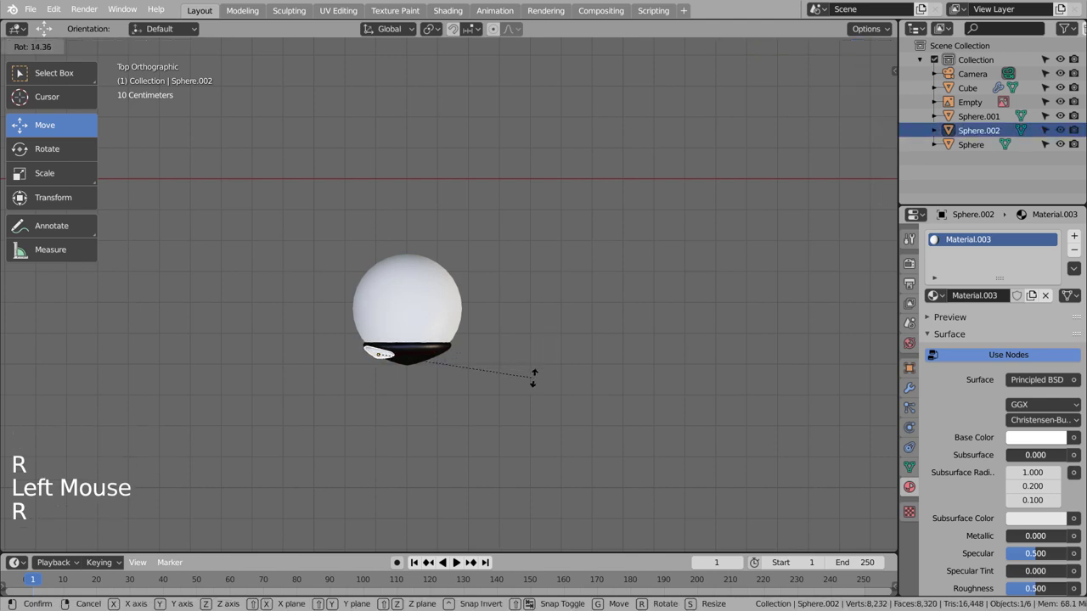
pyautogui.middleClick(551, 385)
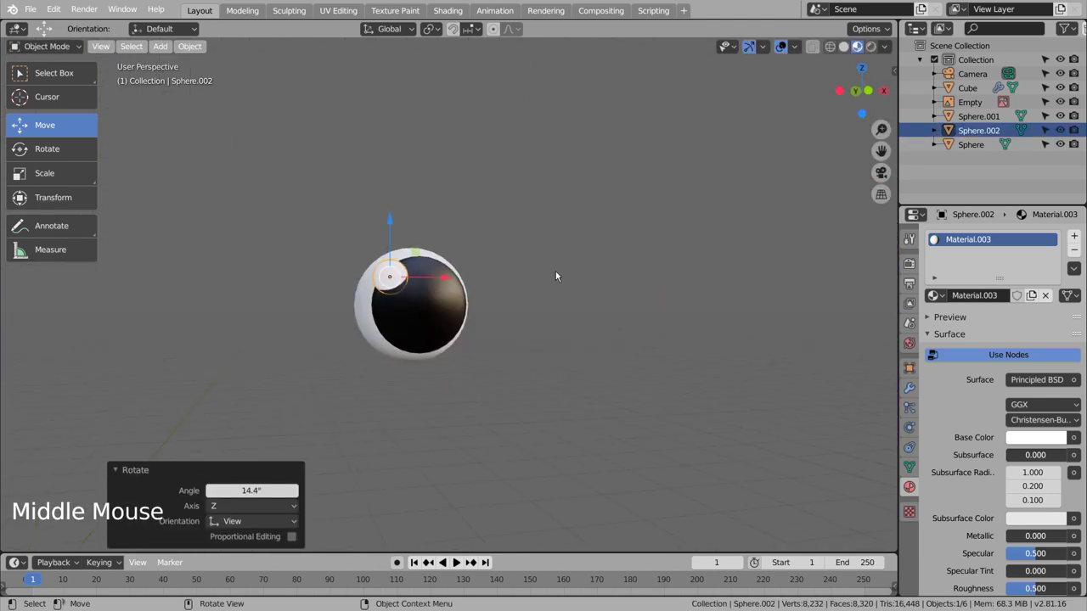
pyautogui.press('KP_Enter')
pyautogui.press('KP_3')
pyautogui.press('shift+z')
pyautogui.press('r')
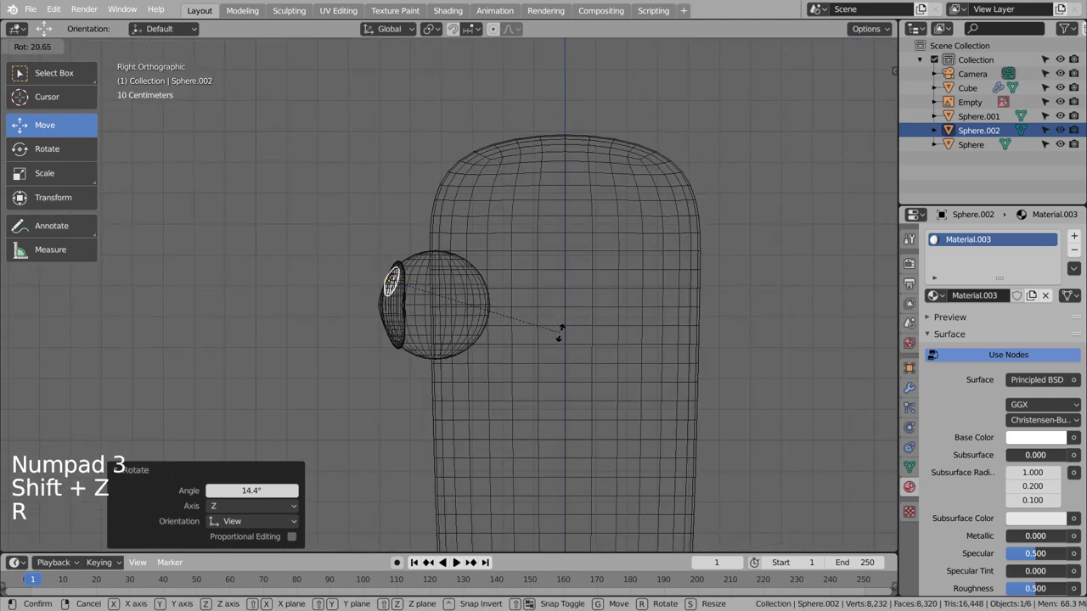
pyautogui.press('KP_3')
pyautogui.press('KP_1')
pyautogui.press('shift+z')
# Fine-tune the eyeball's rotation from above until the pupil faces forward in front view
pyautogui.click(513, 303)
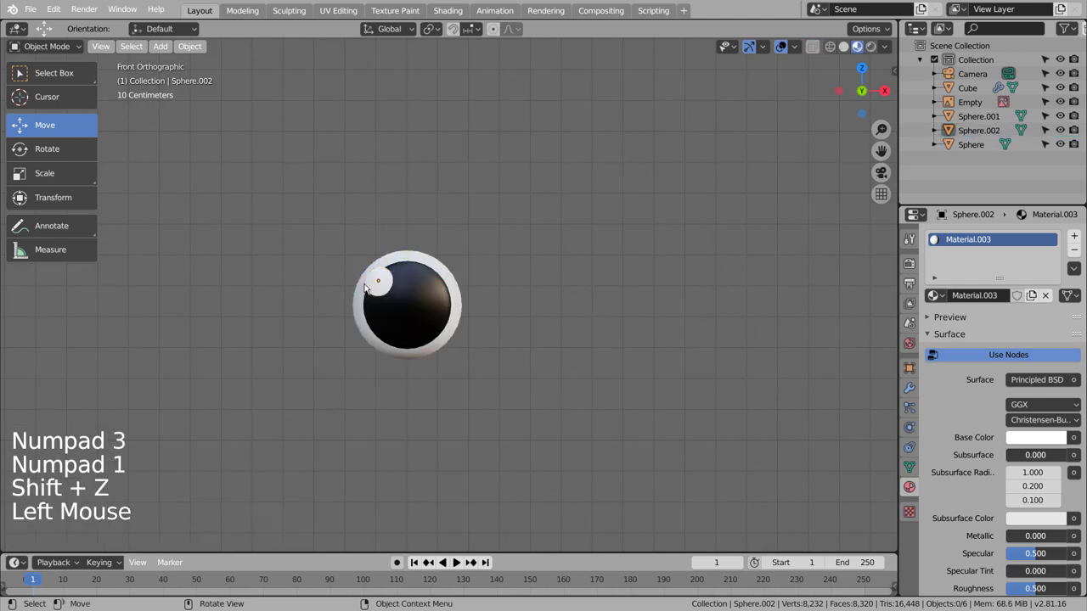
pyautogui.click(375, 280)
pyautogui.press('KP_7')
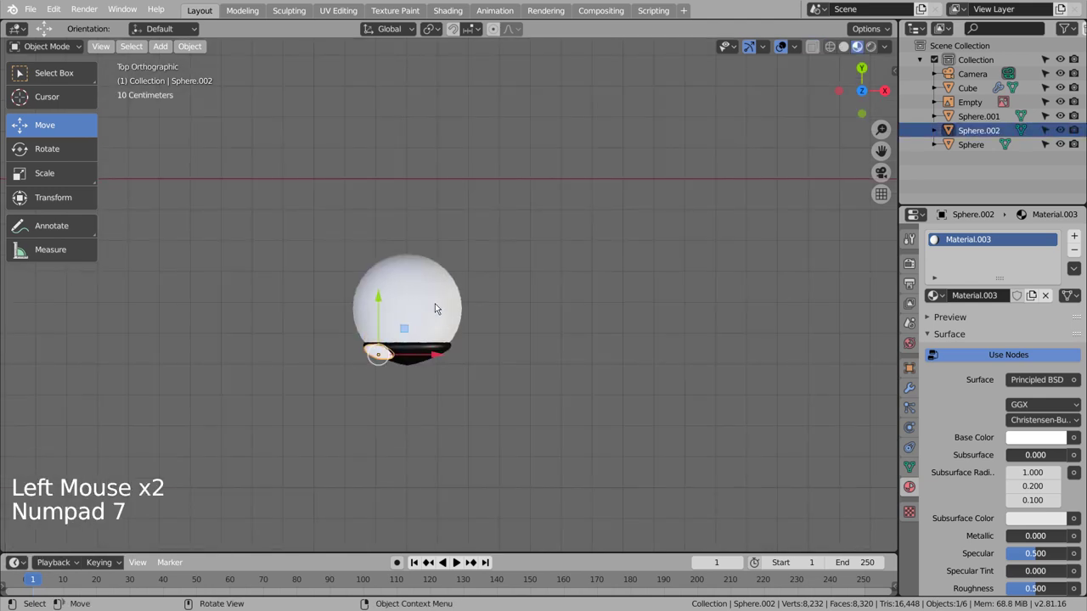
pyautogui.press('r')
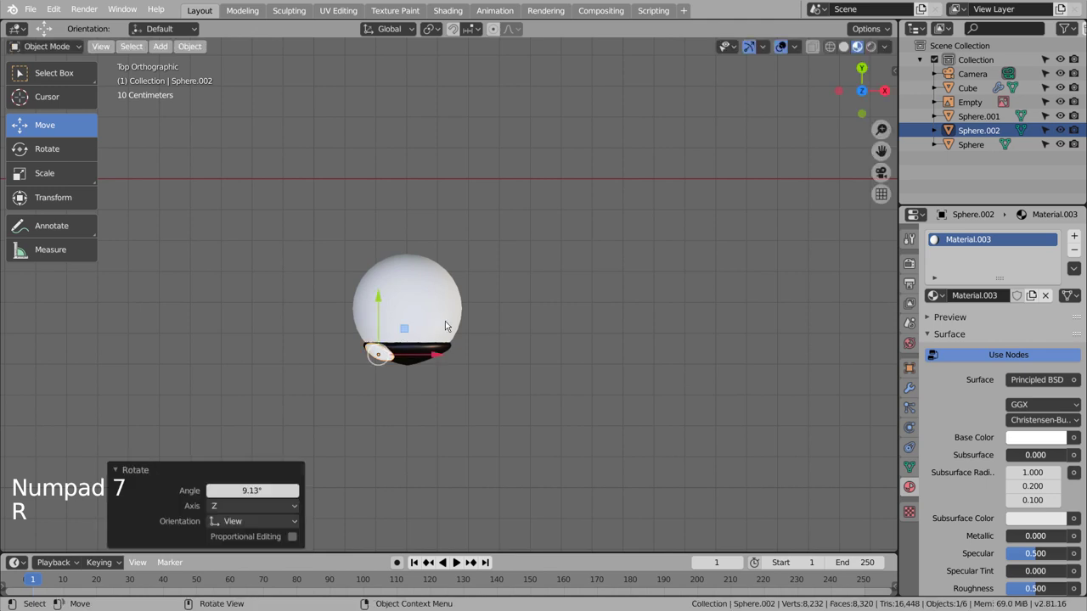
pyautogui.middleClick(585, 368)
pyautogui.press('KP_3')
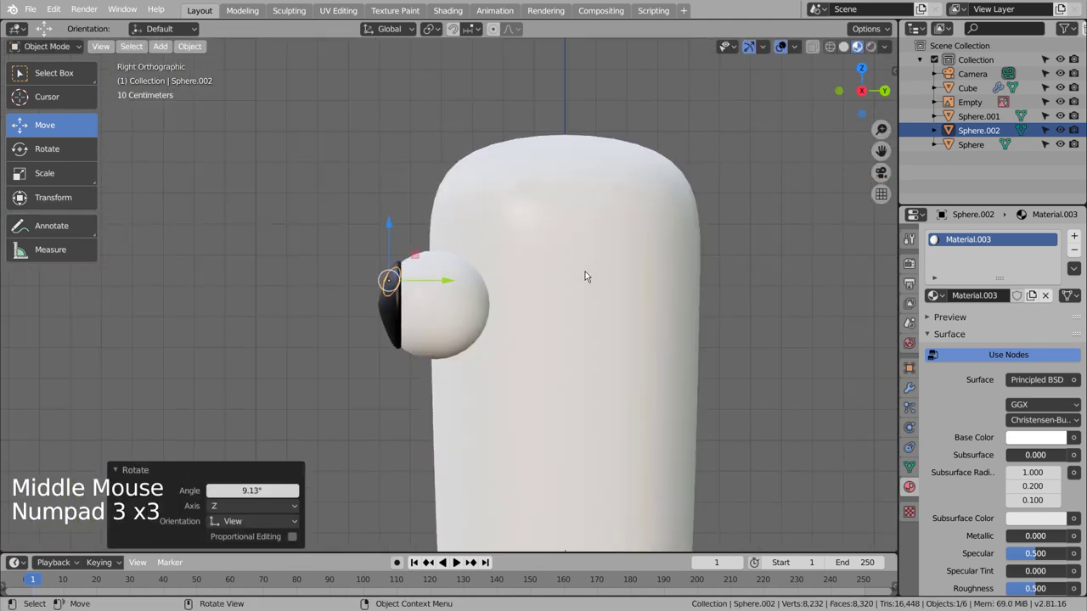
pyautogui.press('KP_1')
pyautogui.click(592, 276)
pyautogui.scroll(-3)
pyautogui.scroll(-3)
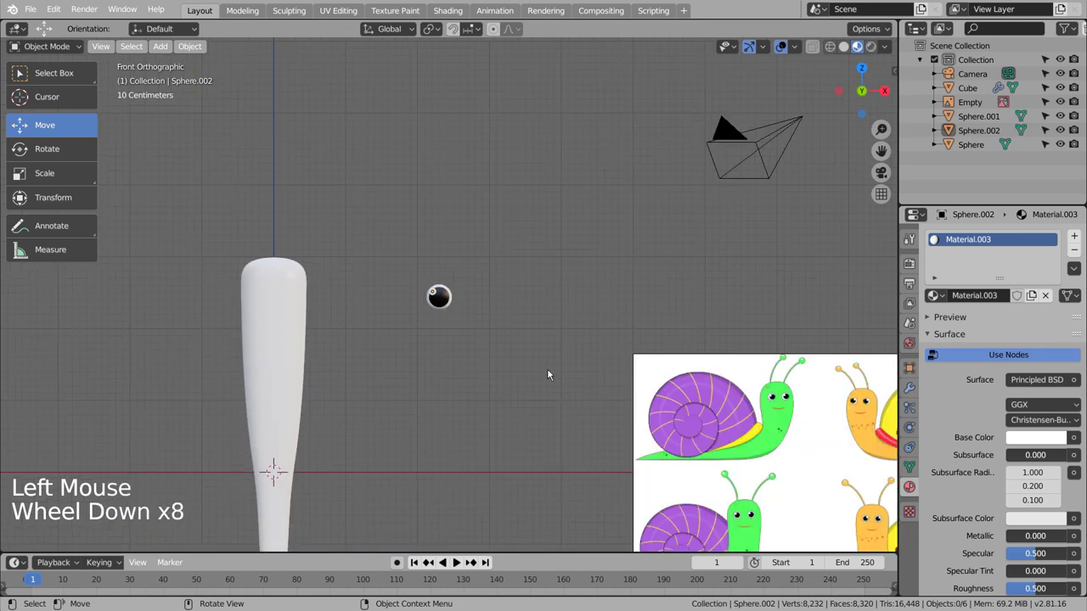
# Add a cube for the mouth with a level-3 Subdivision Surface and flatten it
pyautogui.click(506, 346)
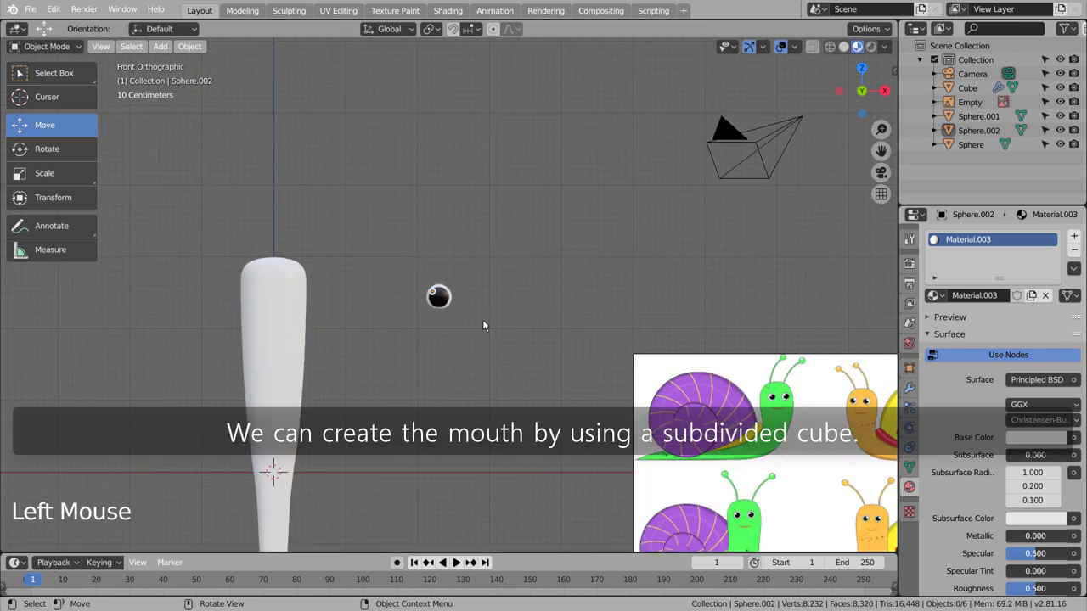
pyautogui.press('shift+a')
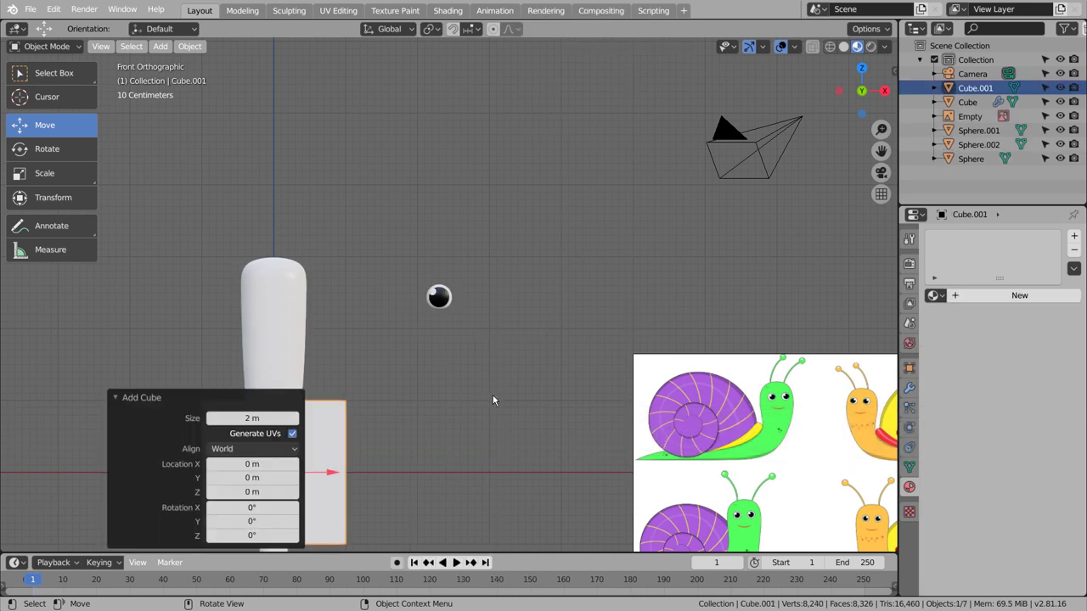
pyautogui.scroll(-3)
pyautogui.middleClick(497, 401)
pyautogui.scroll(3)
pyautogui.scroll(-3)
pyautogui.scroll(-3)
pyautogui.scroll(3)
pyautogui.press('ctrl+3')
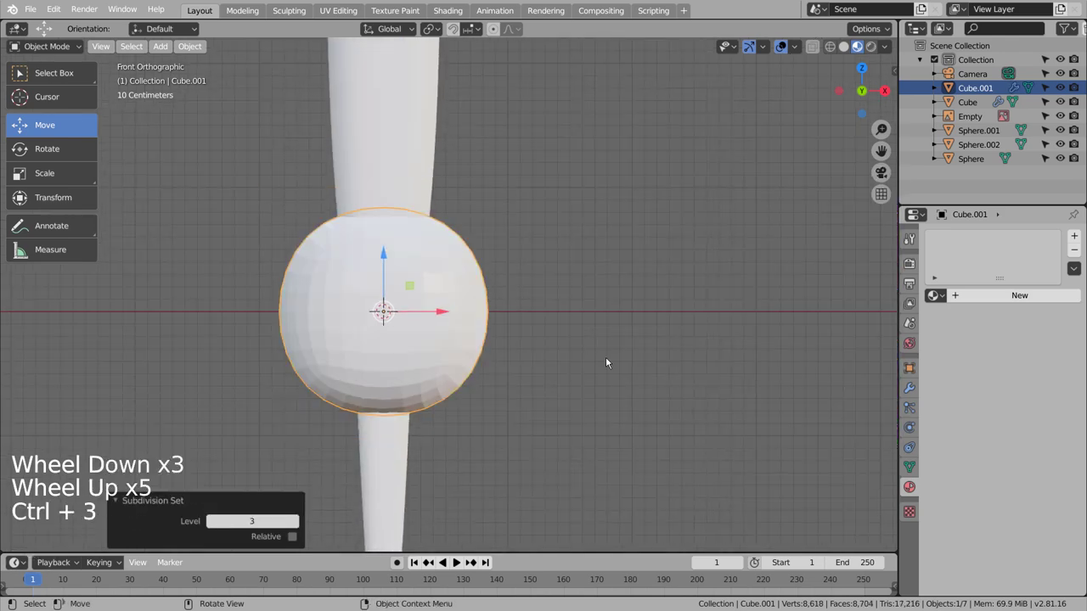
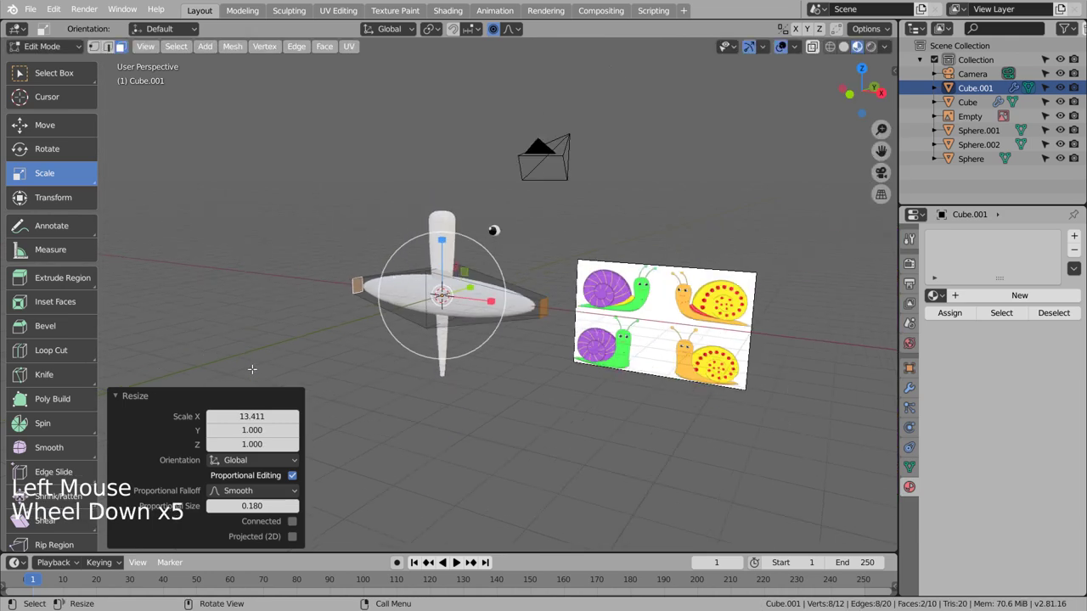
pyautogui.scroll(-3)
pyautogui.press('KP_1')
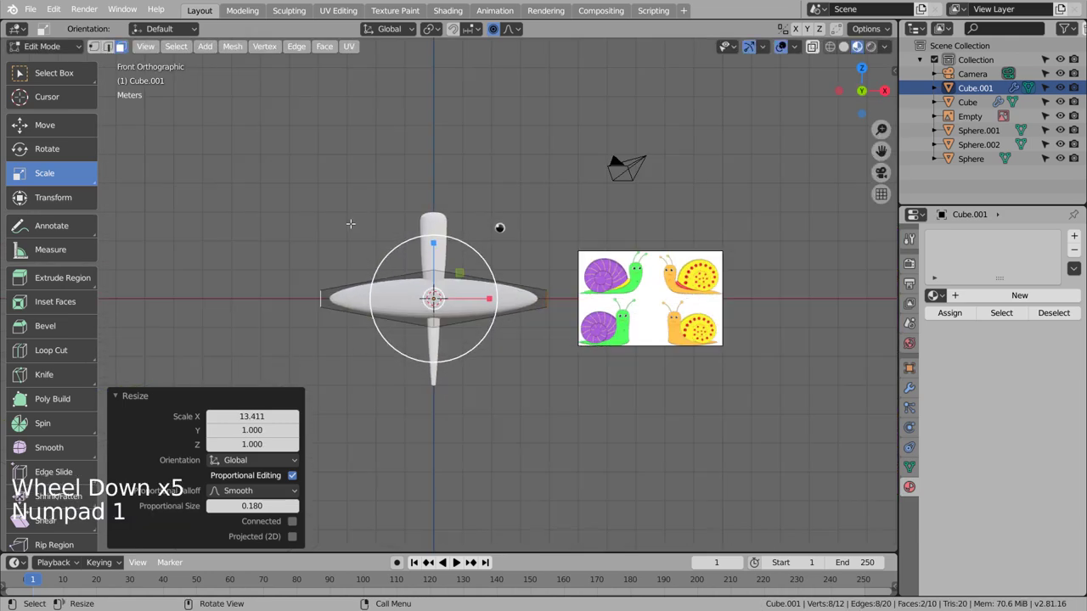
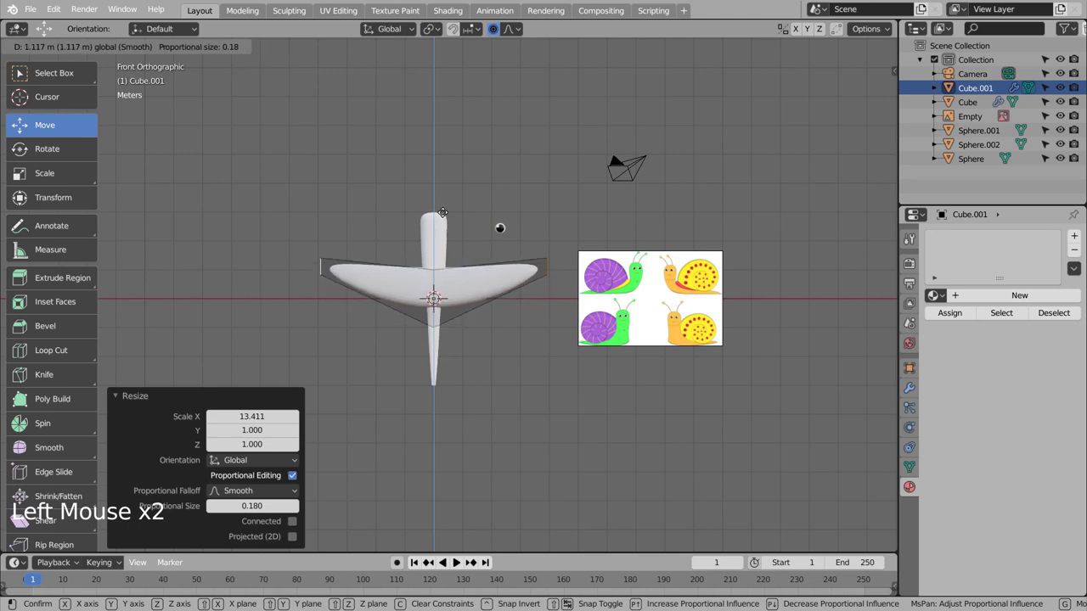
# Bend the mouth's ends into a crescent, thin it along its height and move it just below the eye
pyautogui.press('Tab')
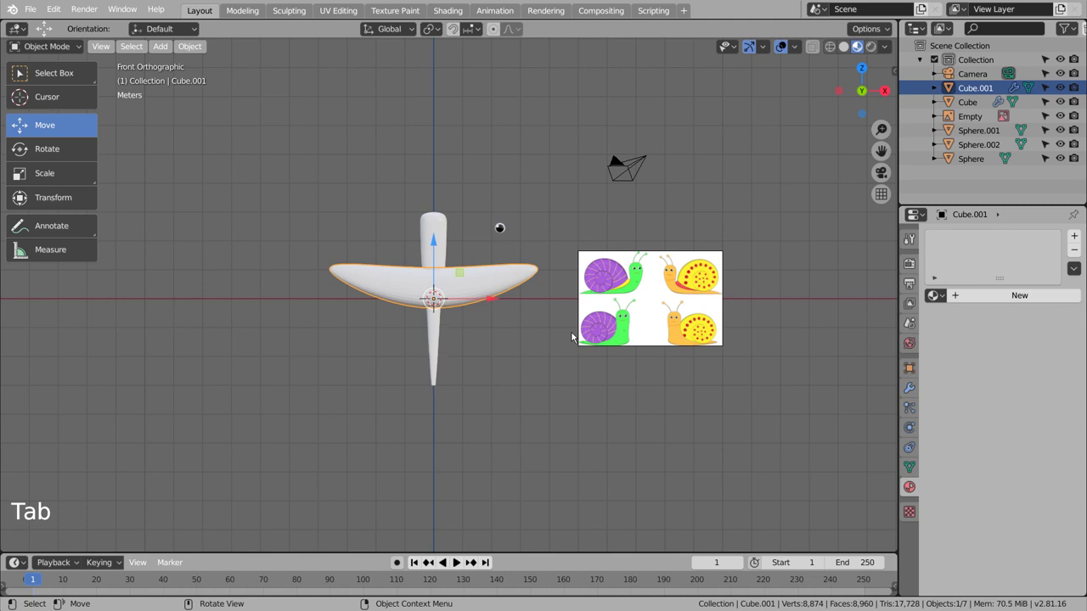
pyautogui.press('s')
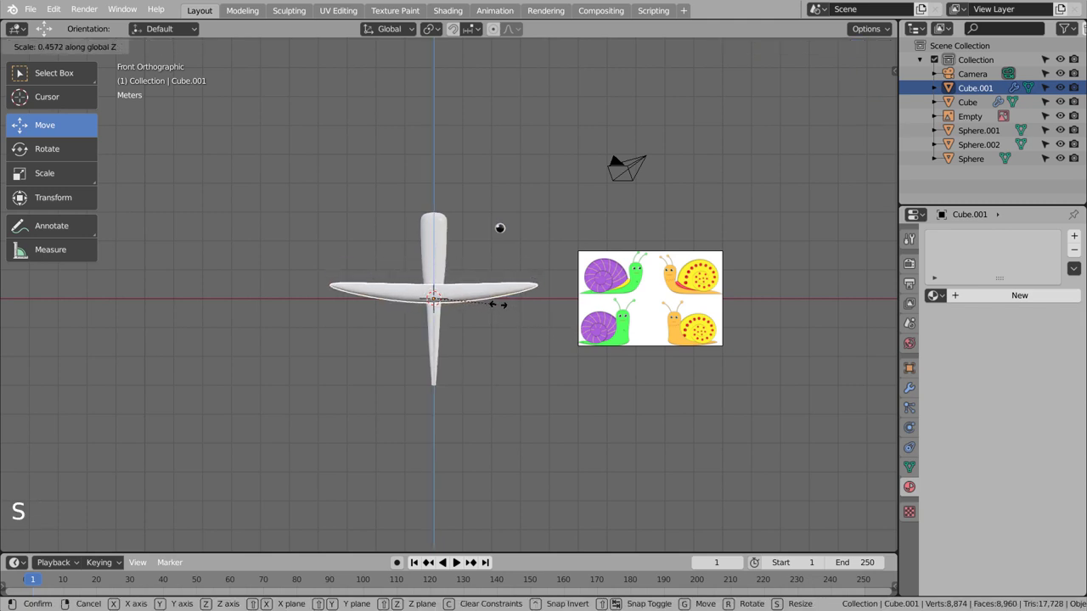
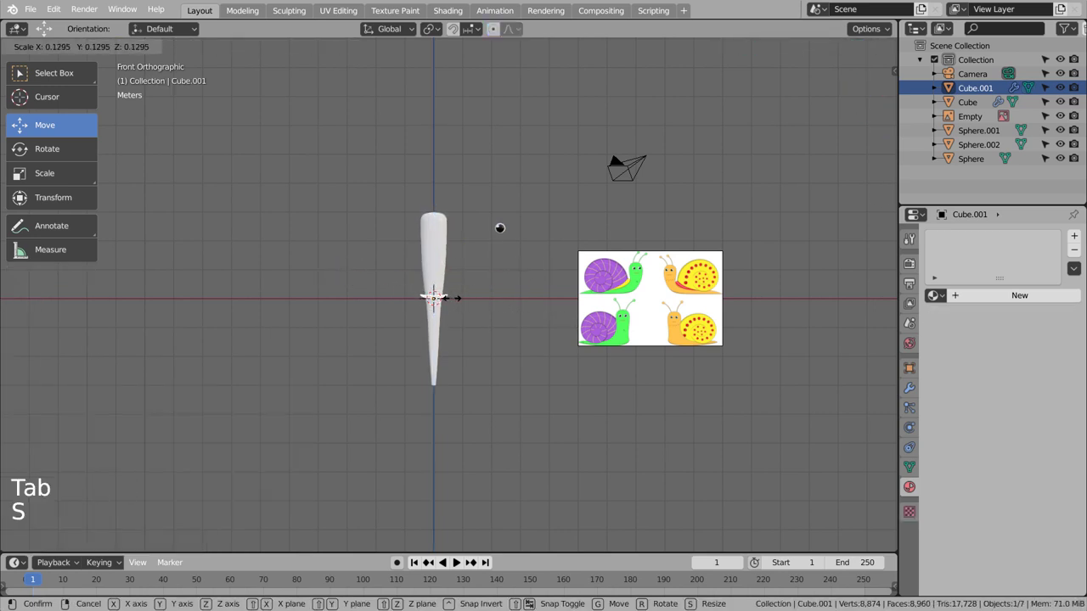
pyautogui.press('g')
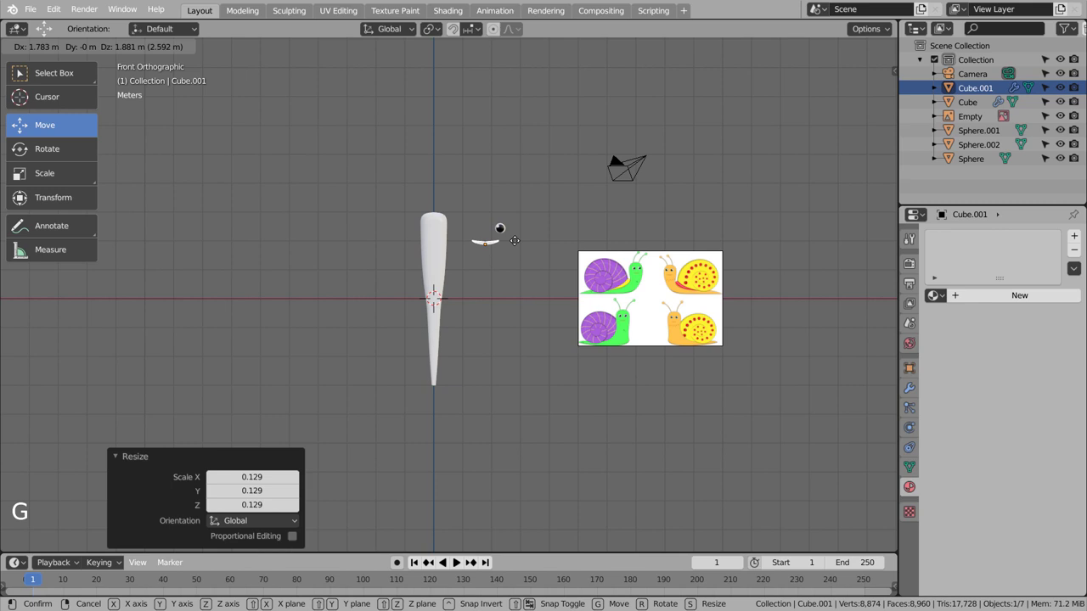
pyautogui.scroll(3)
pyautogui.middleClick(569, 270)
# Join the eye parts into one object and duplicate it along X as a second eye
pyautogui.click(592, 255)
pyautogui.press('b')
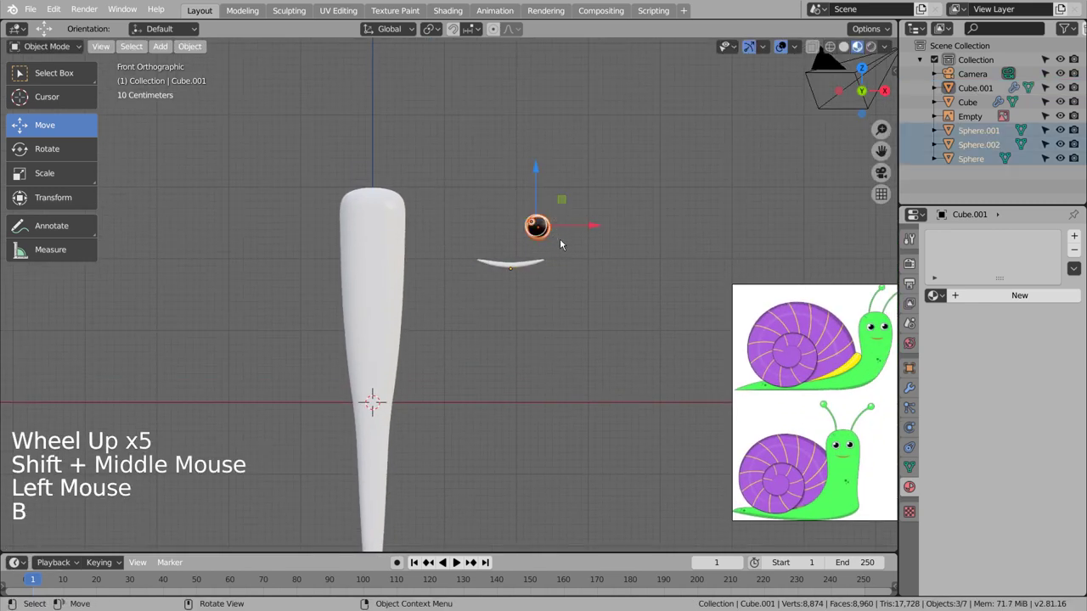
pyautogui.press('ctrl+j')
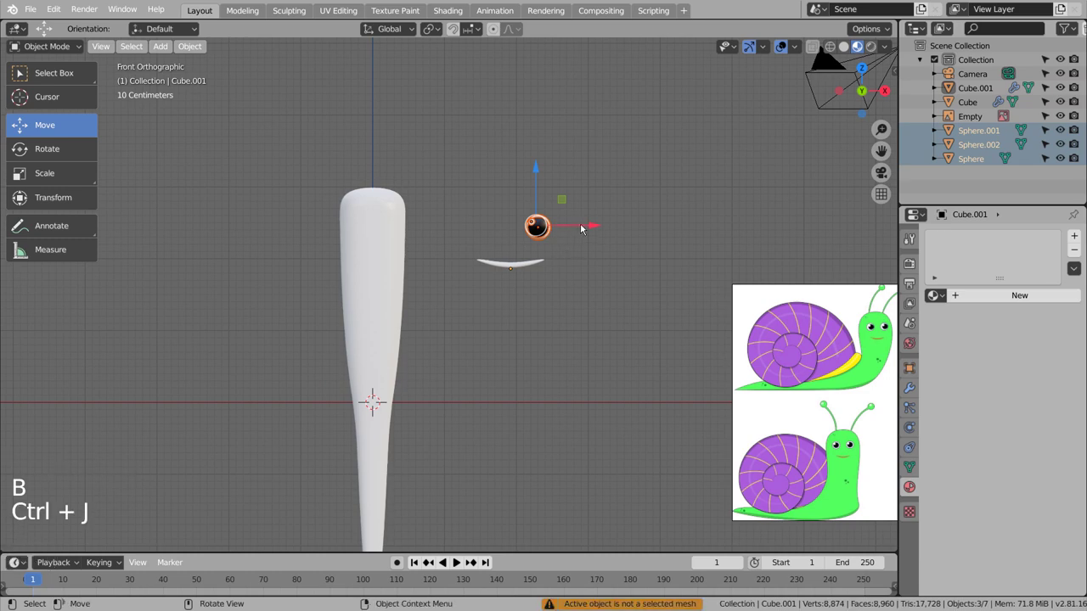
pyautogui.scroll(3)
pyautogui.middleClick(581, 335)
pyautogui.click(530, 276)
pyautogui.press('ctrl+j')
pyautogui.press('shift+d')
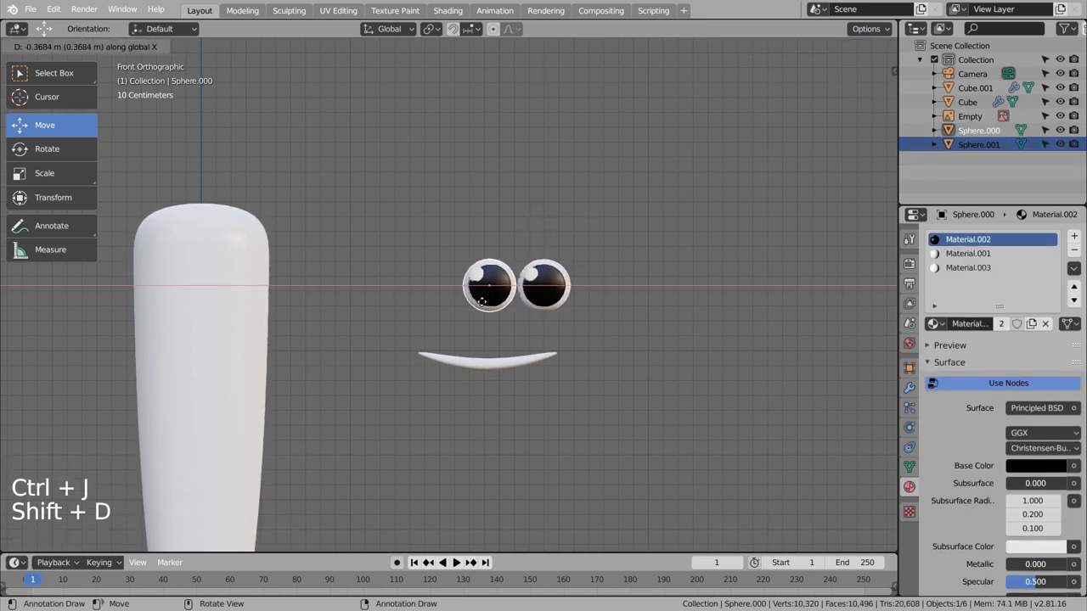
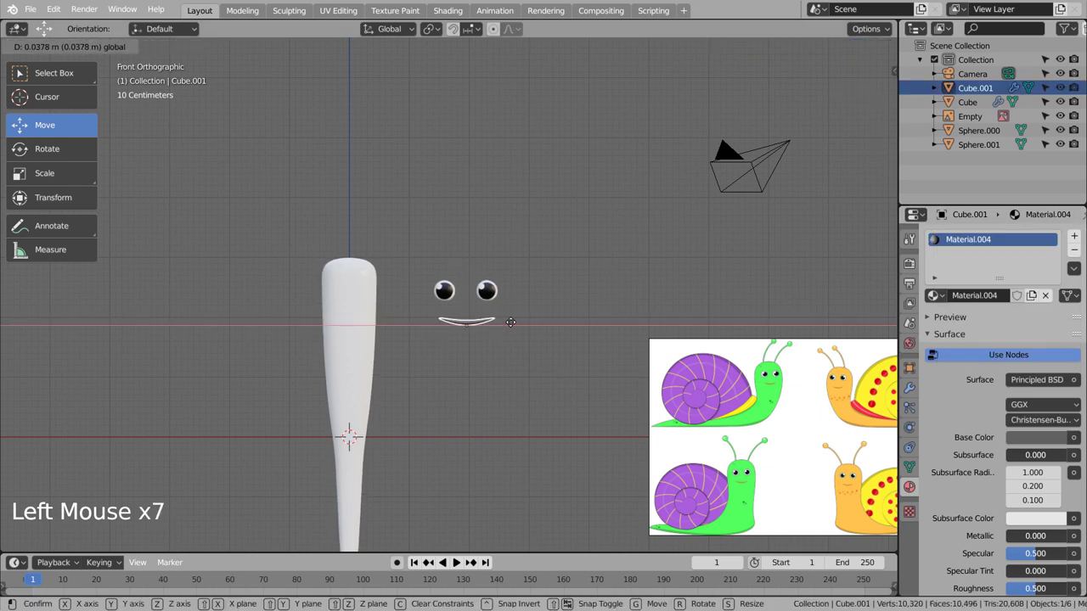
# Give the mouth its own dark material
pyautogui.click(523, 354)
pyautogui.click(529, 372)
pyautogui.click(526, 371)
pyautogui.press('shift+a')
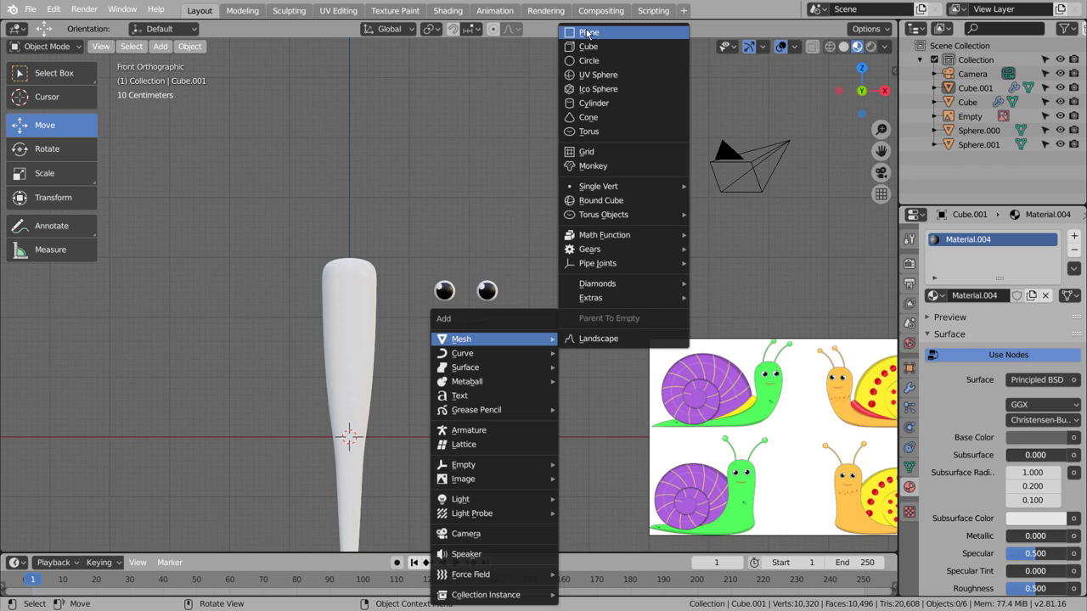
# Shrink the new plane, move it above the eye and add a level-3 Subdivision Surface
pyautogui.press('s')
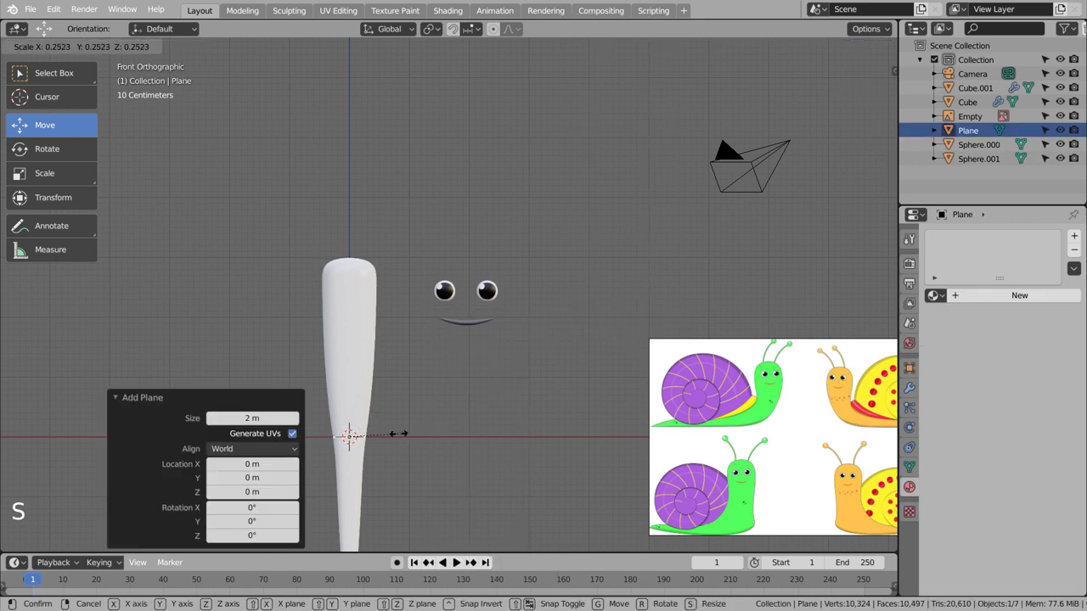
pyautogui.press('g')
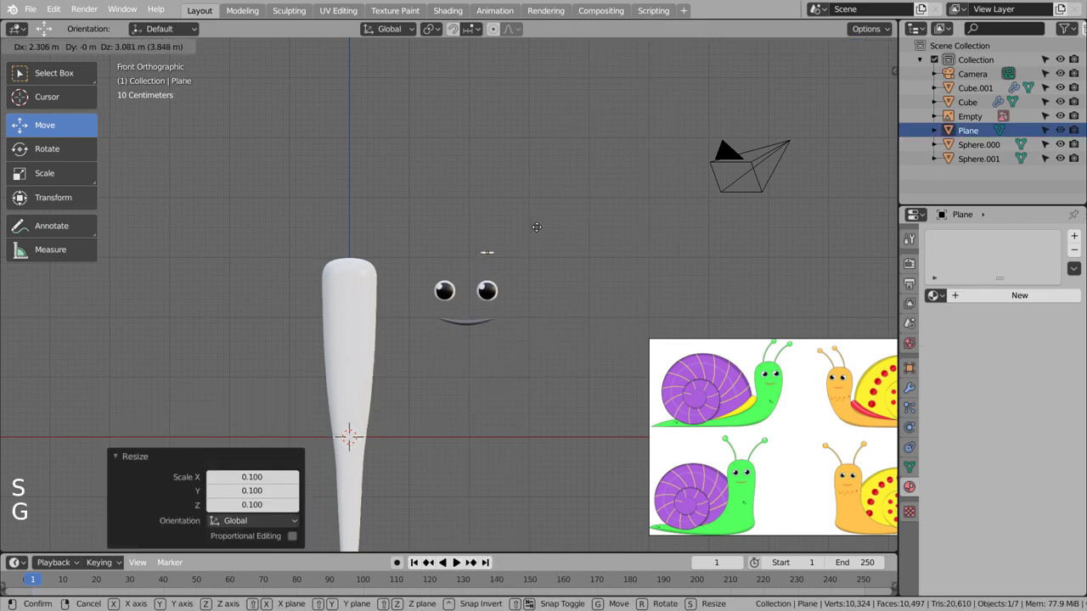
pyautogui.scroll(3)
pyautogui.middleClick(639, 244)
pyautogui.press('s')
pyautogui.middleClick(561, 350)
pyautogui.scroll(3)
pyautogui.press('ctrl+3')
pyautogui.middleClick(499, 308)
# Extrude the plane's edge upward several times and bend the tip into a curved antenna strand
pyautogui.press('Tab')
pyautogui.press('KP_1')
pyautogui.scroll(-3)
pyautogui.press('e')
pyautogui.scroll(-3)
pyautogui.press('g')
pyautogui.press('e')
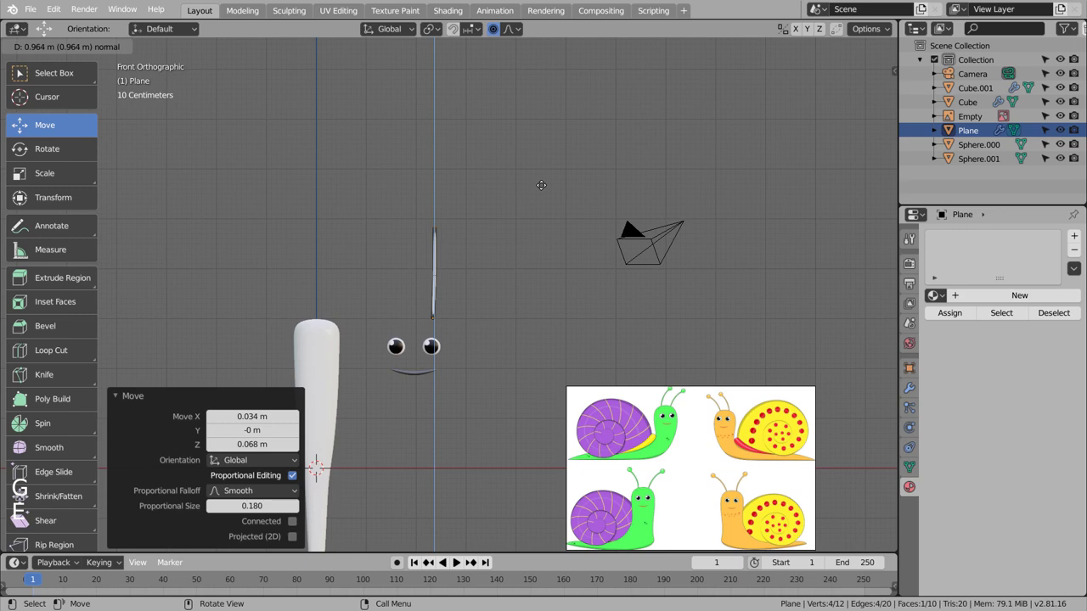
pyautogui.press('g')
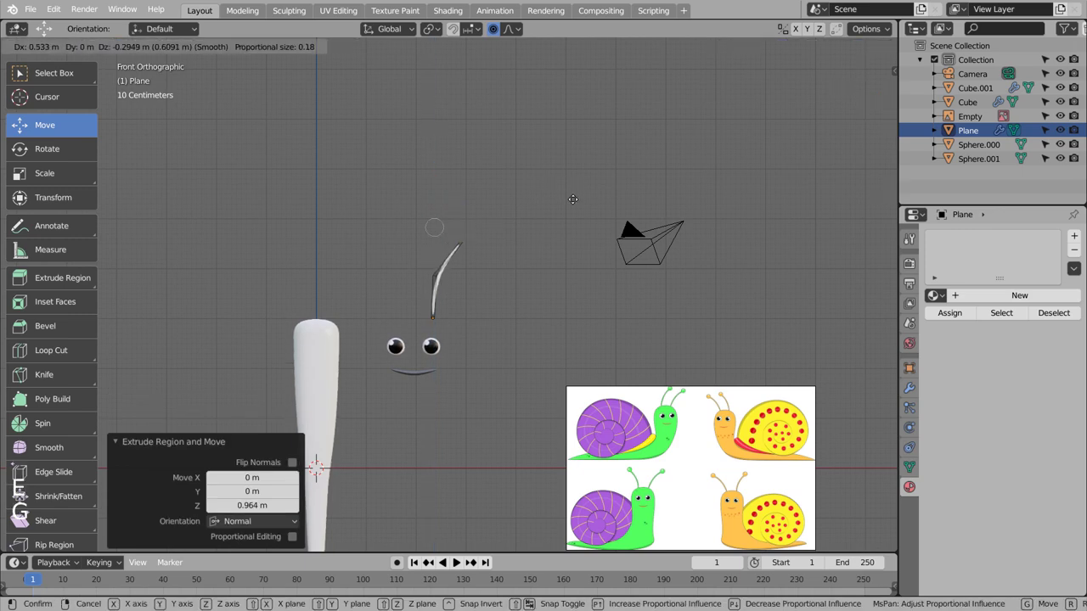
pyautogui.press('e')
pyautogui.press('g')
pyautogui.press('r')
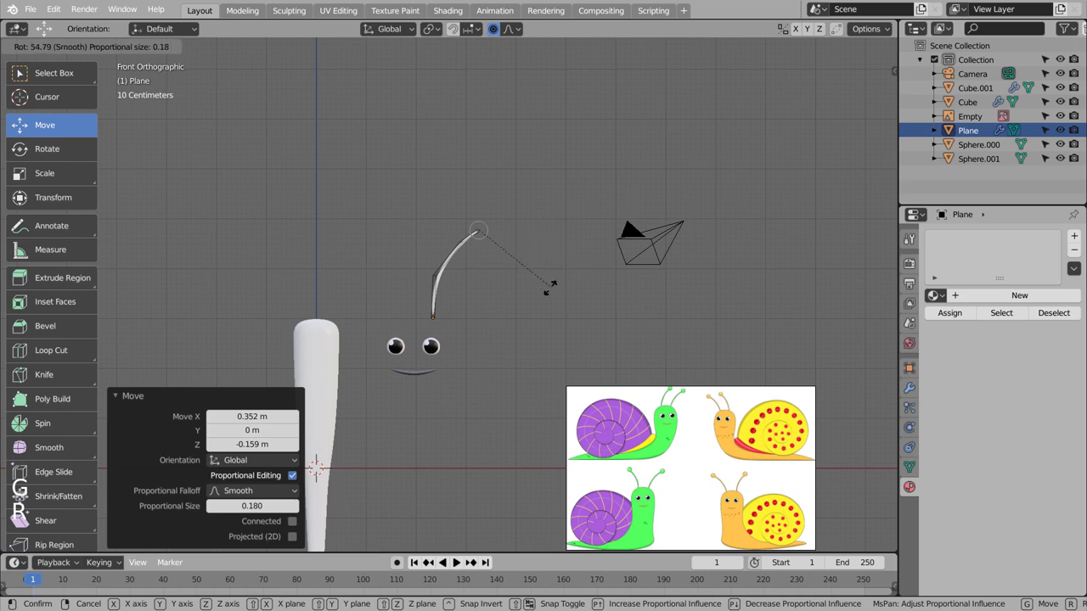
# Add a loop cut to the strand and leave Edit Mode with the antenna deselected
pyautogui.press('Tab')
pyautogui.press('Tab')
pyautogui.press('ctrl+r')
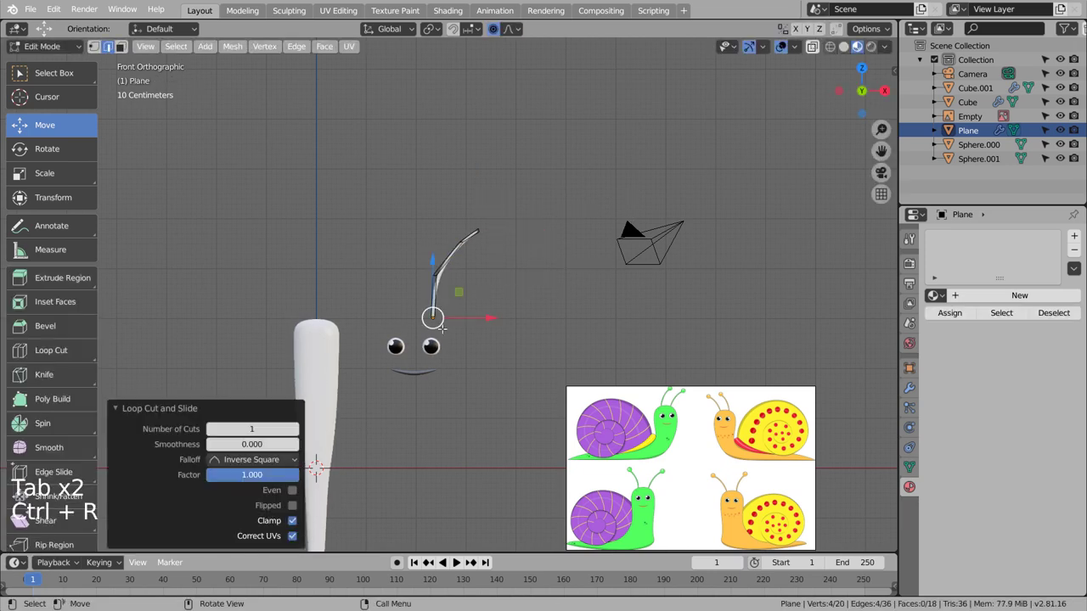
pyautogui.press('Tab')
pyautogui.click(521, 241)
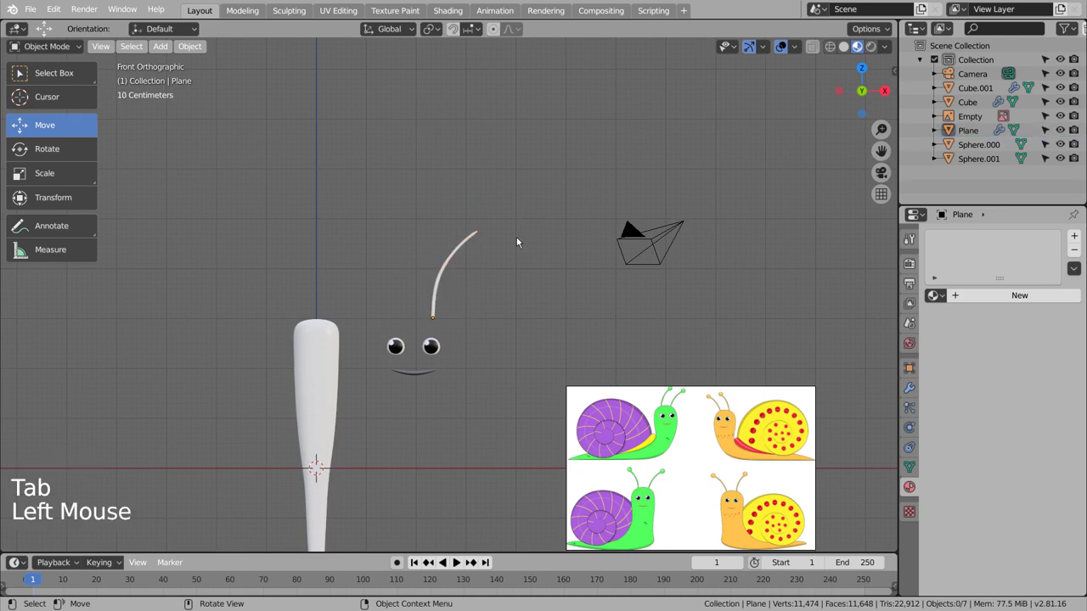
# Add a UV sphere and scale it down to a small ball for the antenna tip
pyautogui.press('shift+a')
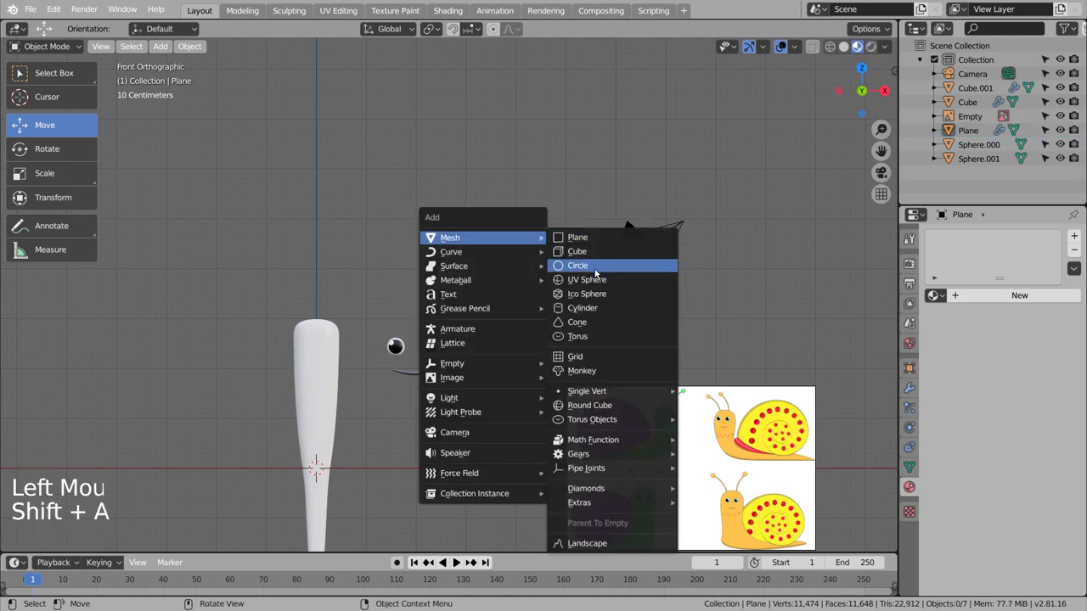
pyautogui.scroll(-3)
pyautogui.press('s')
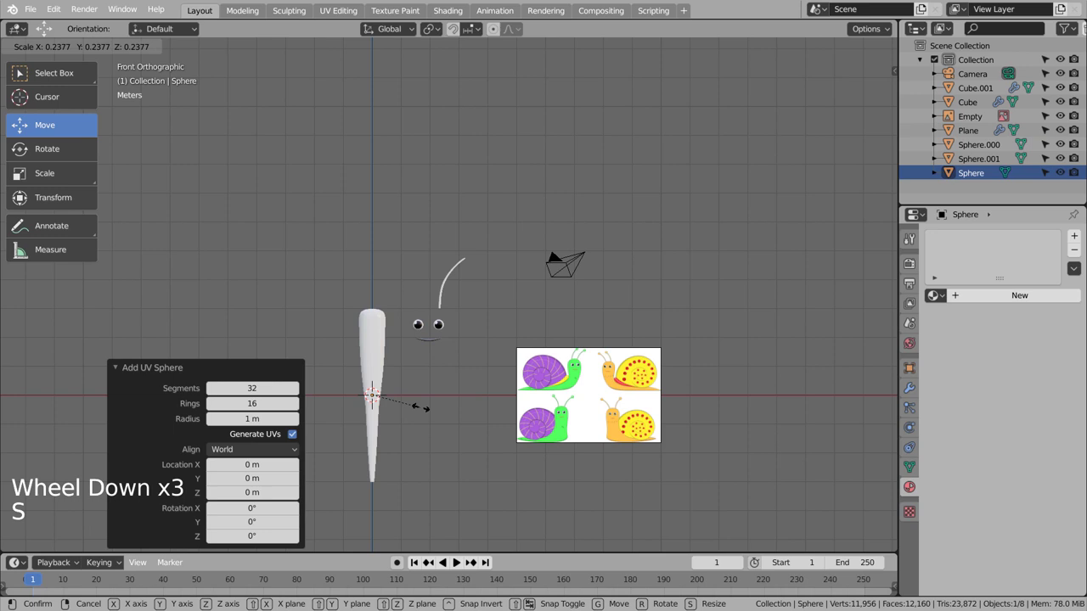
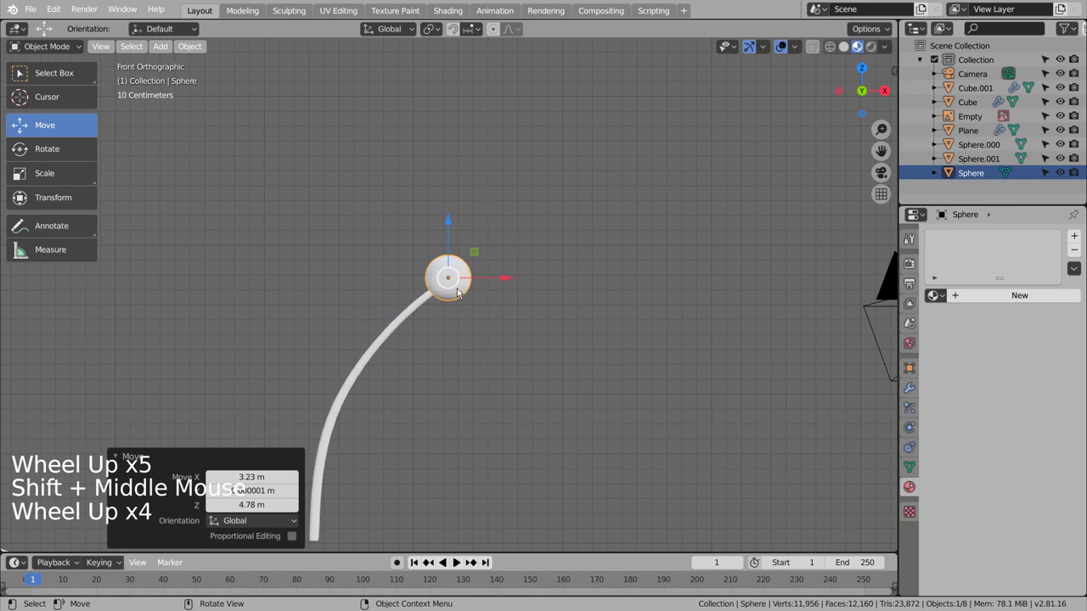
pyautogui.rightClick(459, 290)
pyautogui.click(465, 293)
pyautogui.press('s')
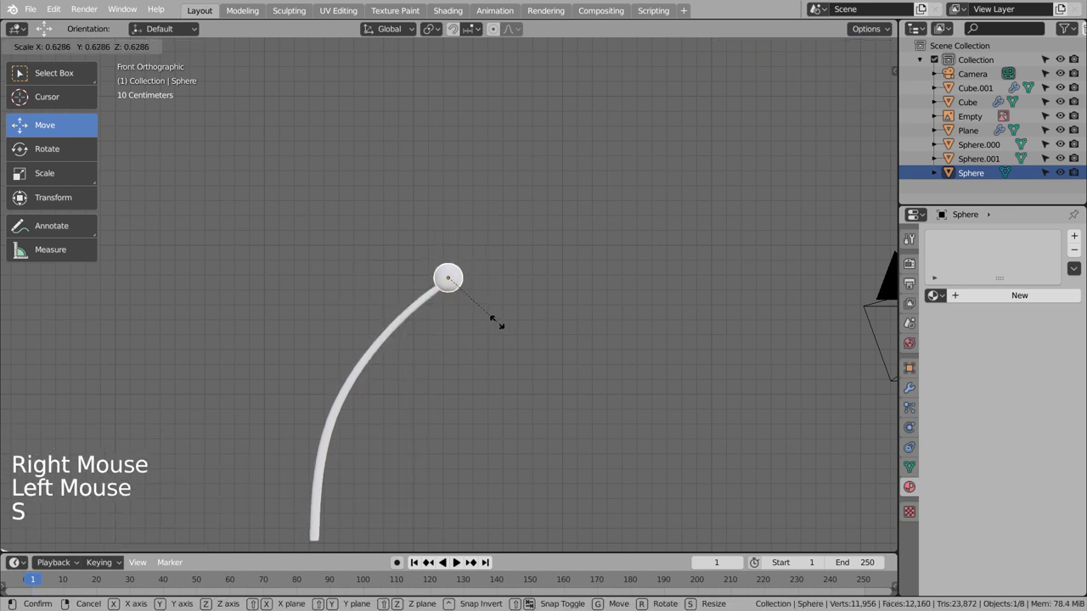
# Move the small ball onto the tip of the curved antenna
pyautogui.press('g')
pyautogui.middleClick(568, 336)
pyautogui.middleClick(534, 353)
pyautogui.scroll(3)
pyautogui.click(472, 346)
pyautogui.middleClick(571, 361)
pyautogui.click(446, 368)
# Refine the antenna tube with a loop cut in Edit Mode
pyautogui.press('Tab')
pyautogui.press('ctrl+r')
pyautogui.press('Tab')
pyautogui.middleClick(559, 348)
pyautogui.scroll(-3)
pyautogui.middleClick(617, 368)
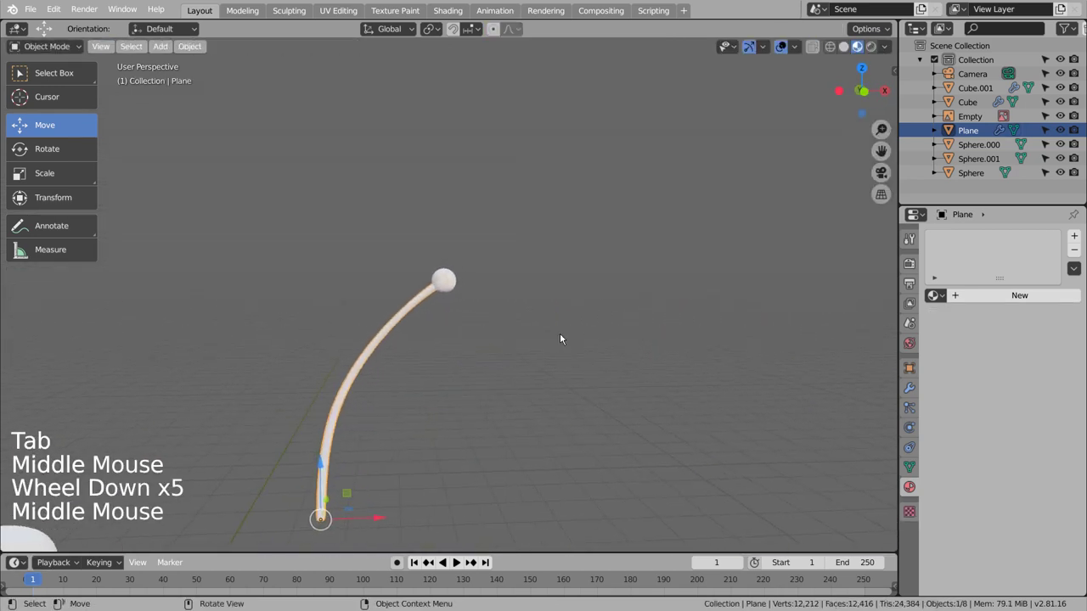
# Adjust the antenna via its context menu and orbit to check the ball caps the tip
pyautogui.click(451, 282)
pyautogui.rightClick(451, 282)
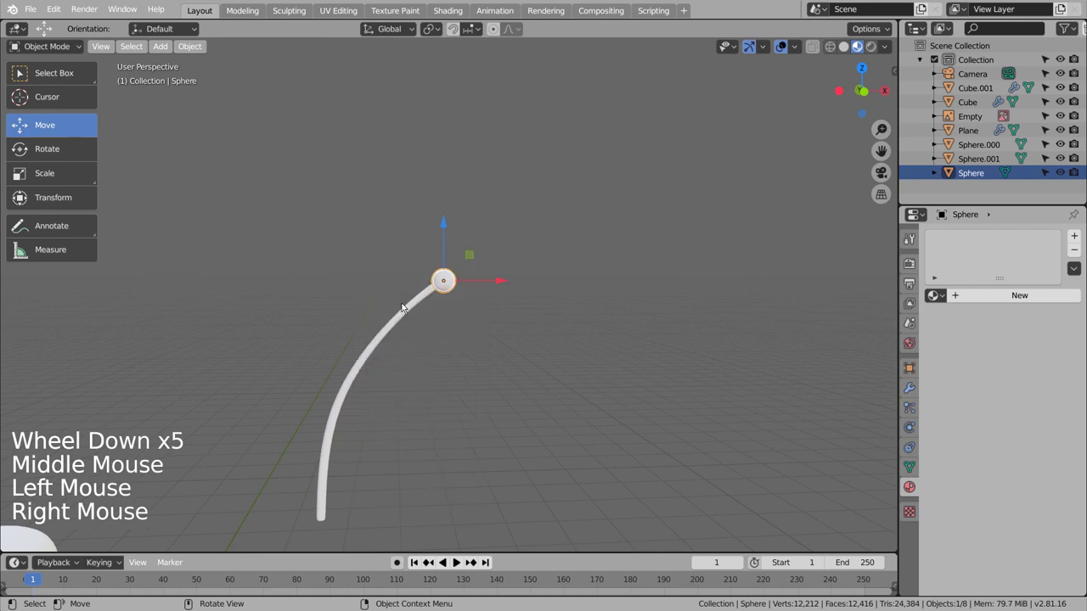
pyautogui.doubleClick(406, 307)
pyautogui.rightClick(410, 308)
pyautogui.click(501, 356)
pyautogui.scroll(-3)
pyautogui.scroll(-3)
pyautogui.middleClick(513, 376)
pyautogui.middleClick(483, 339)
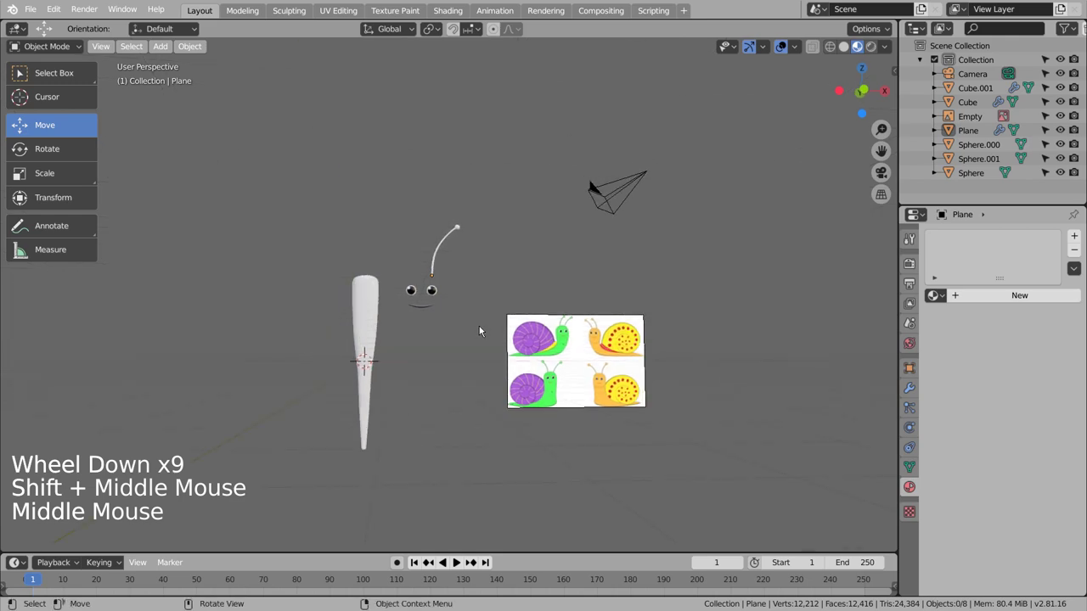
# In front view, add a point curve left of the snail body to start the shell
pyautogui.press('KP_1')
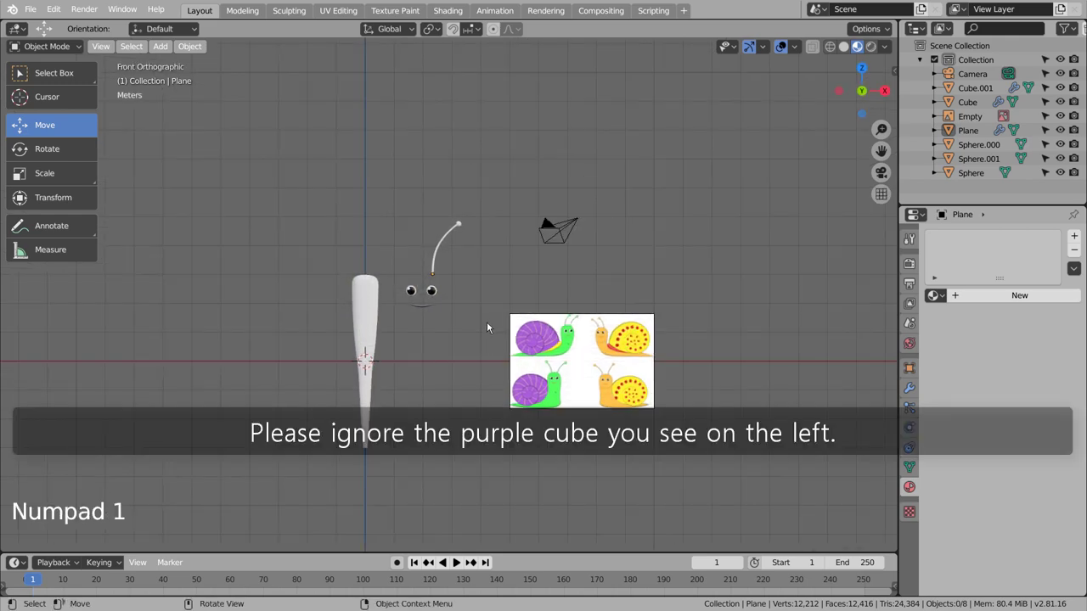
pyautogui.scroll(3)
pyautogui.click(616, 368)
pyautogui.middleClick(616, 367)
pyautogui.press('KP_1')
pyautogui.click(592, 363)
pyautogui.press('shift+a')
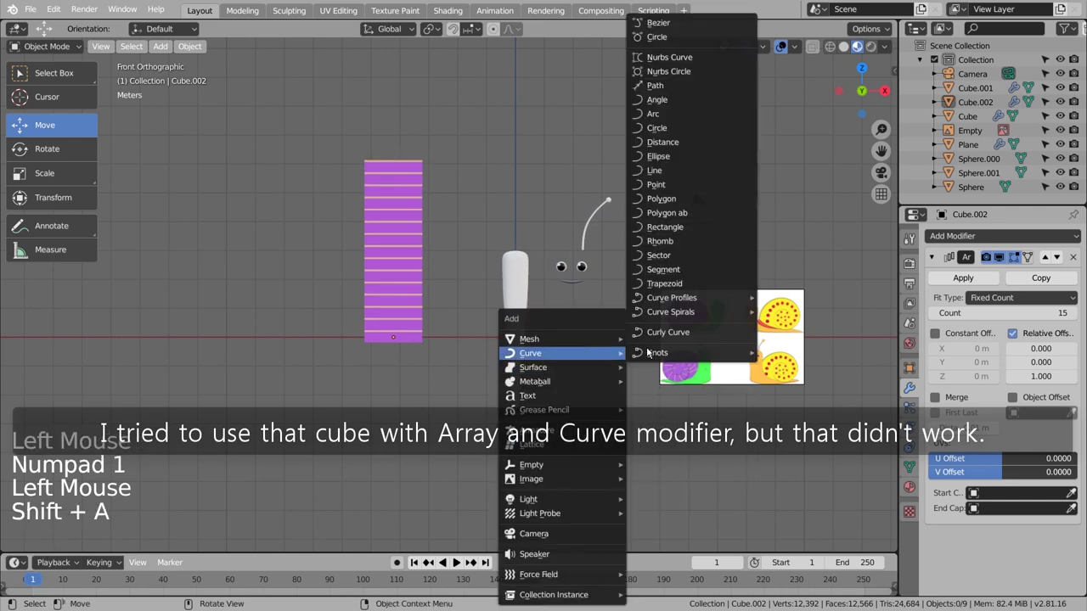
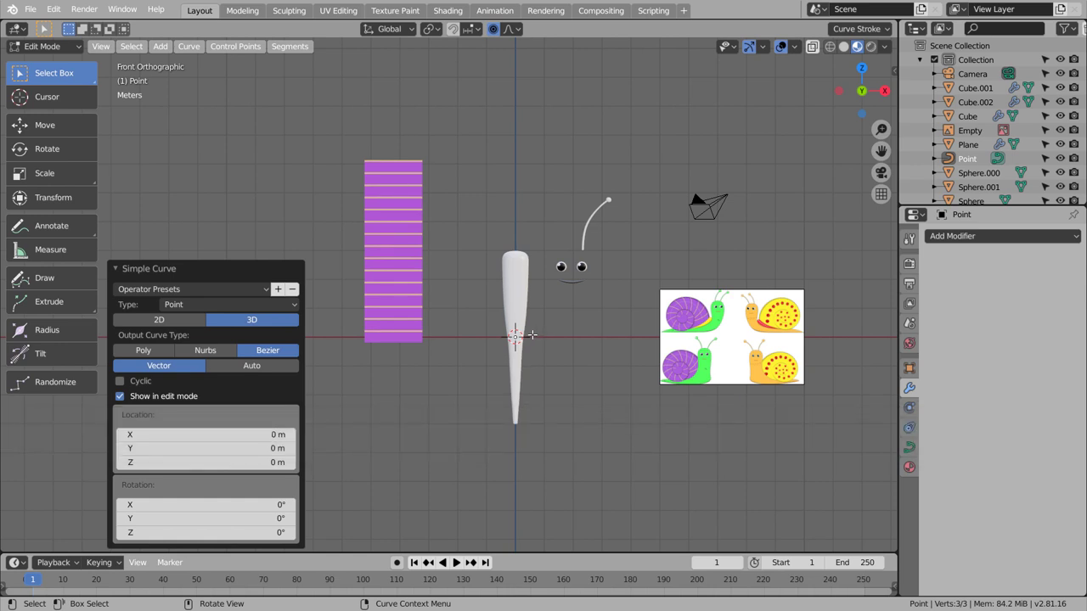
# Extrude the curve point by point into an outward spiral
pyautogui.press('e')
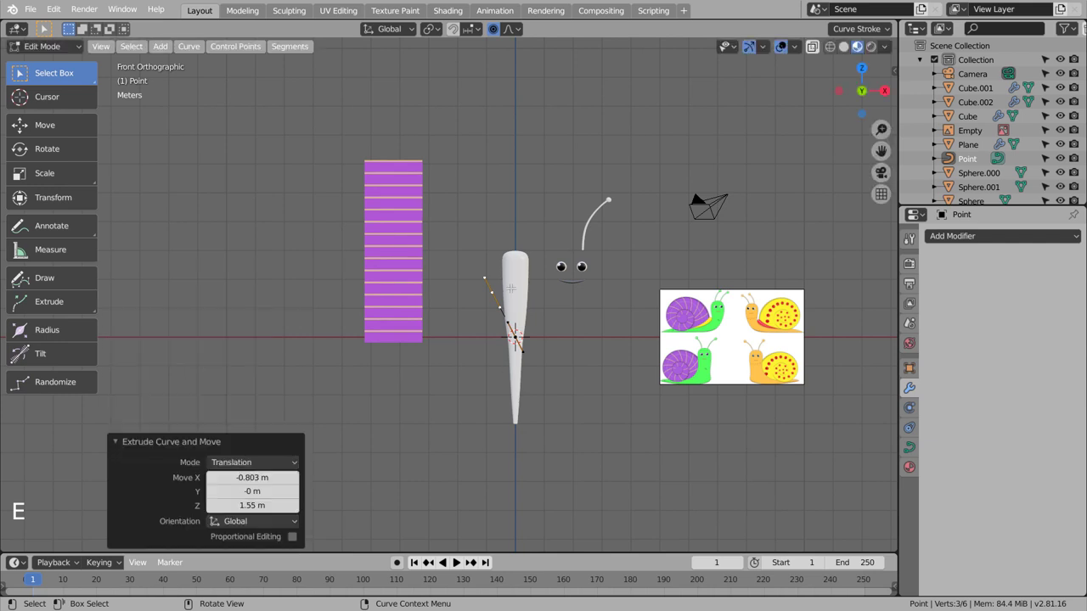
pyautogui.press('e')
pyautogui.press('e')
pyautogui.press('e')
pyautogui.press('e')
pyautogui.press('e')
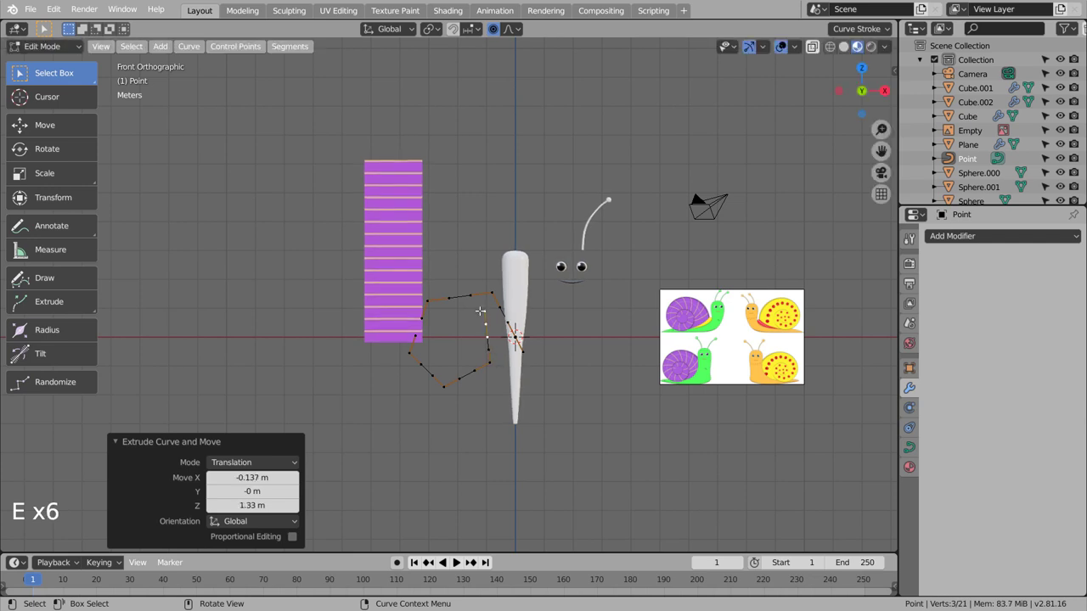
pyautogui.press('e')
pyautogui.press('e')
pyautogui.press('e')
pyautogui.press('Tab')
# Select all spiral points and set their handles to Automatic to smooth the curve
pyautogui.press('Tab')
pyautogui.press('a')
pyautogui.press('v')
pyautogui.press('Tab')
pyautogui.scroll(3)
pyautogui.scroll(-3)
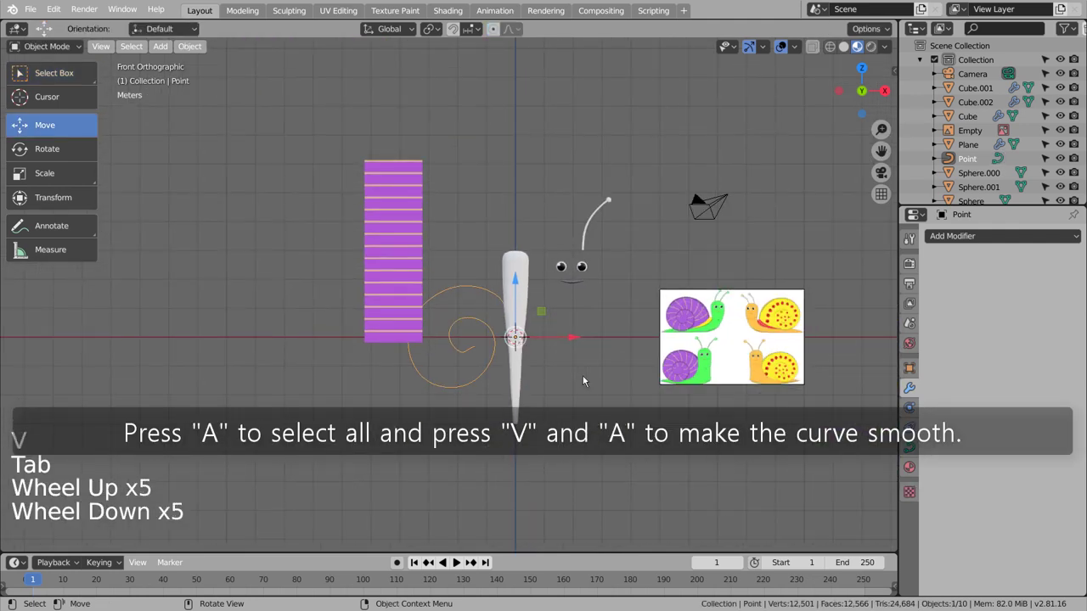
pyautogui.scroll(-3)
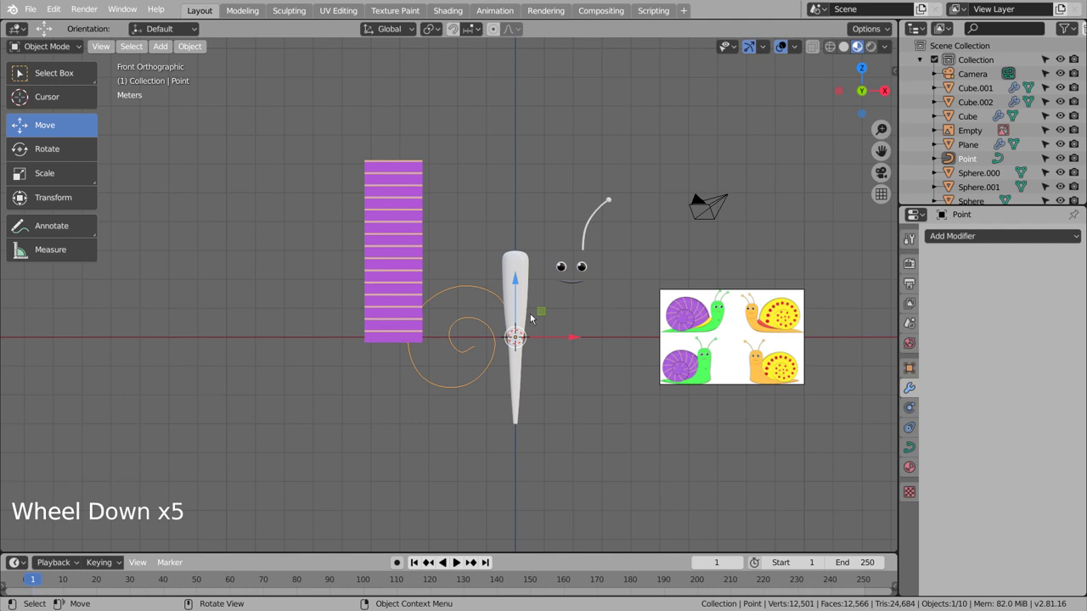
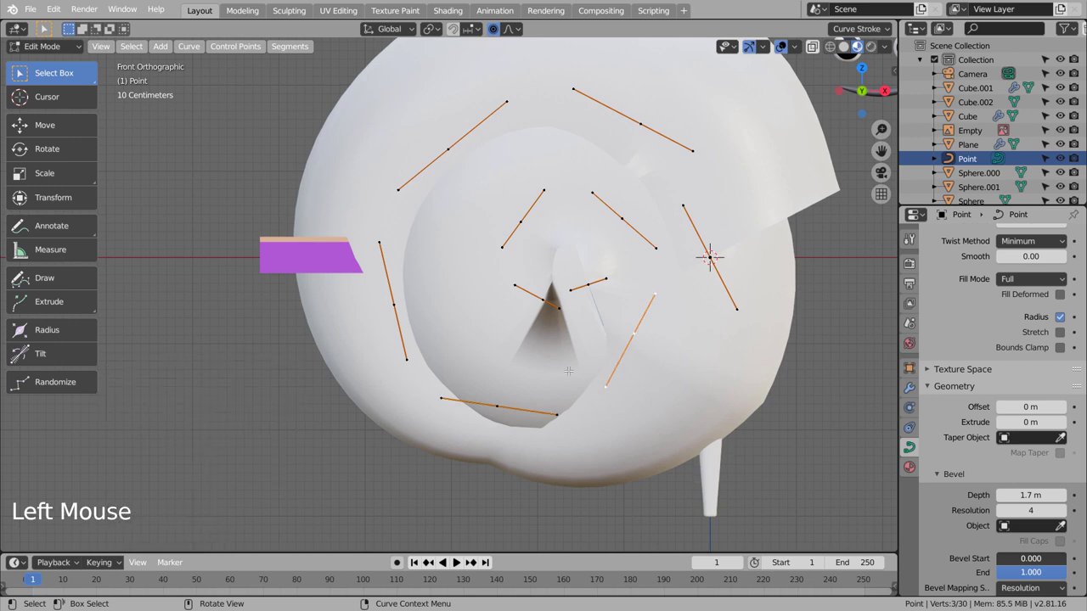
# Shrink the beveled shell tube's innermost coil thinner with Alt+S
pyautogui.press('alt+s')
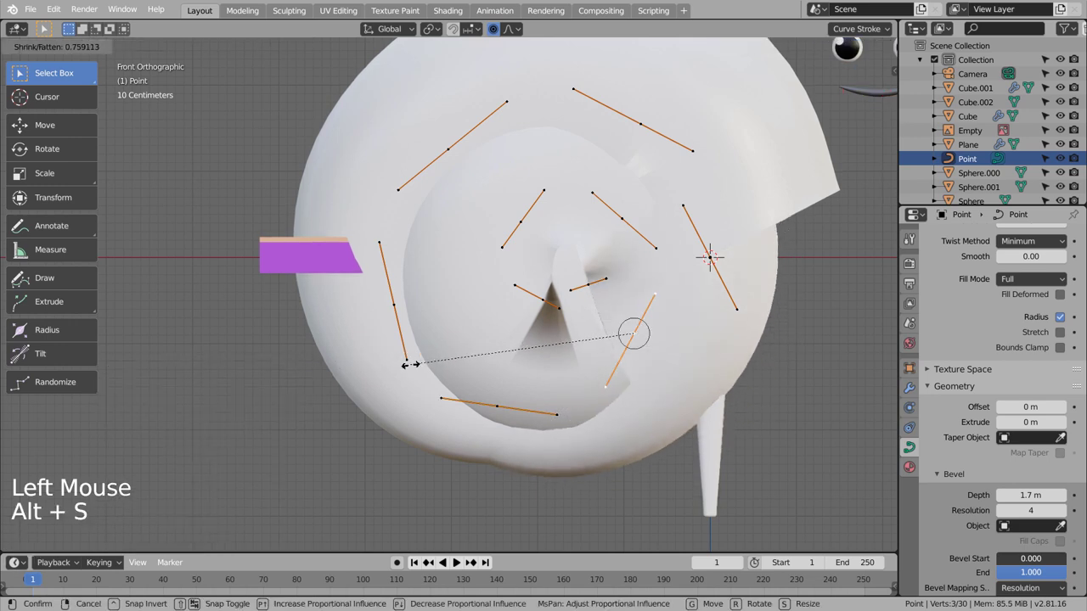
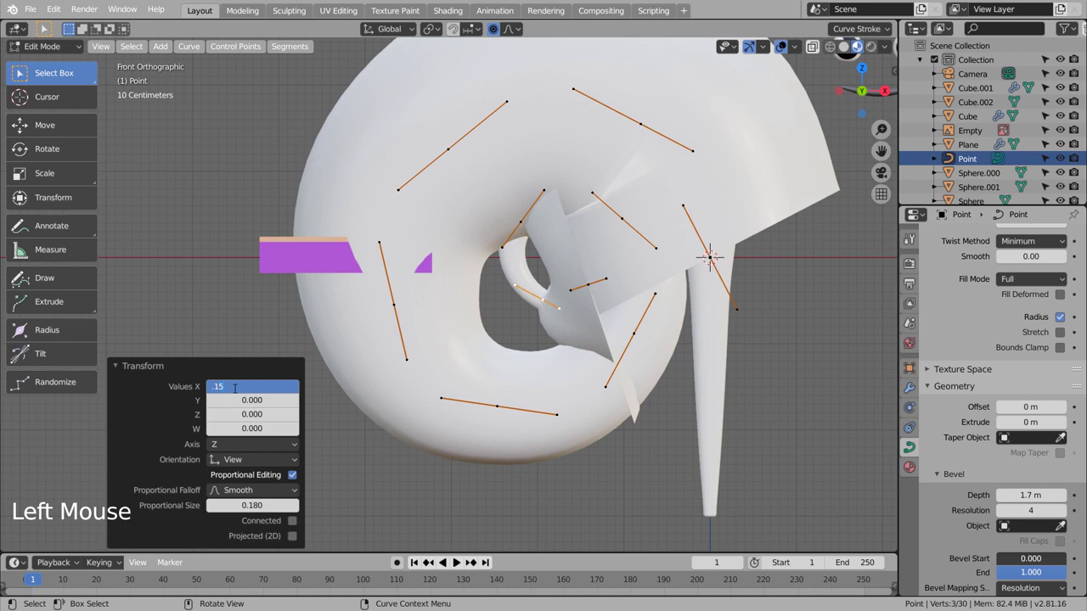
pyautogui.press('BackSpace')
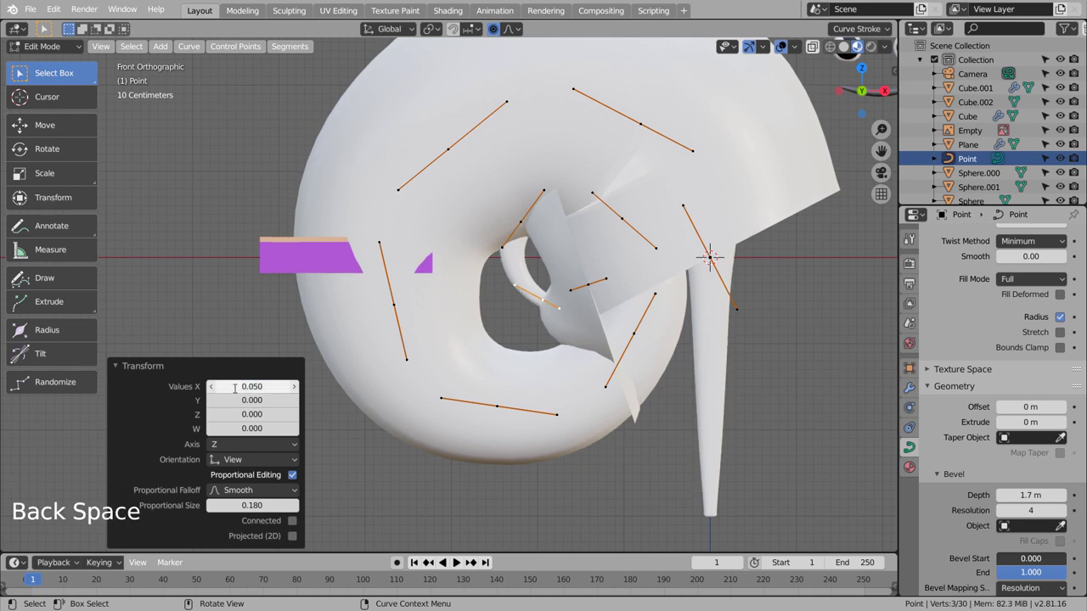
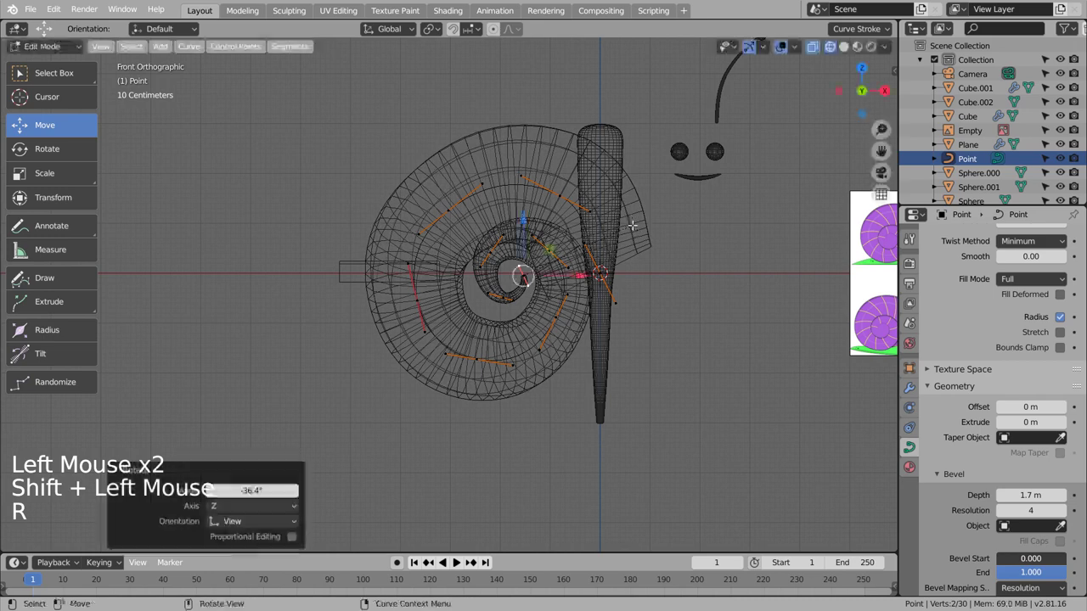
# Reposition inner spiral points so the shell tapers toward its hollow centre
pyautogui.press('Tab')
pyautogui.scroll(-3)
pyautogui.press('shift+l')
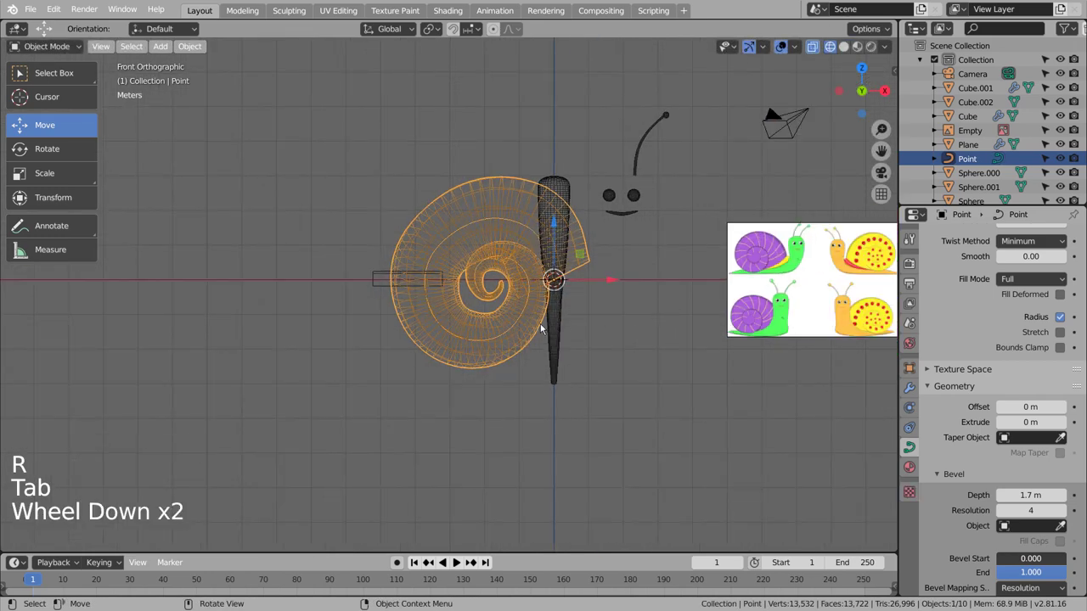
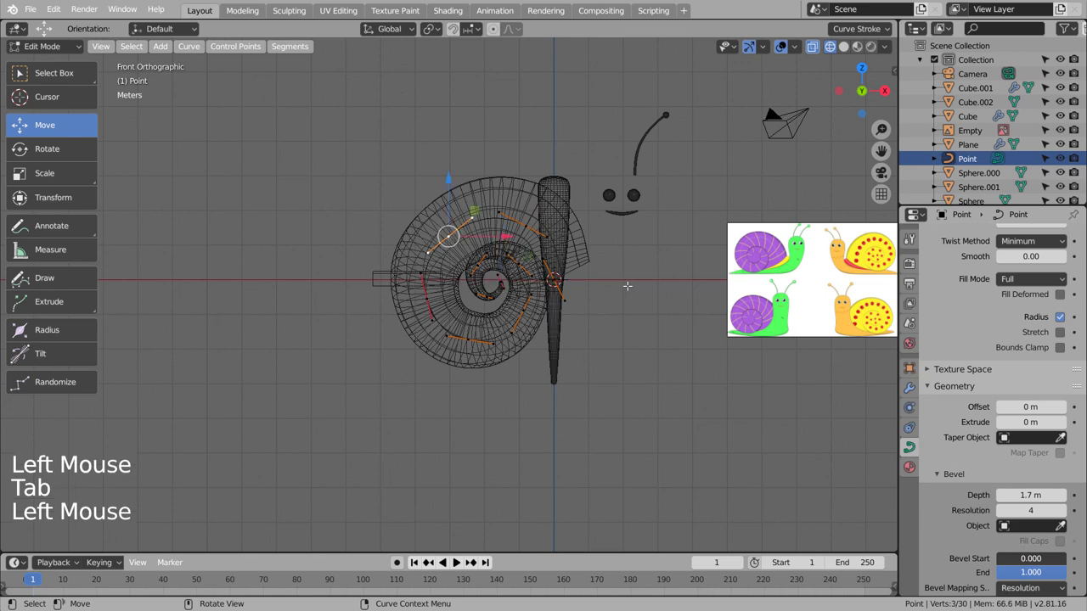
pyautogui.press('g')
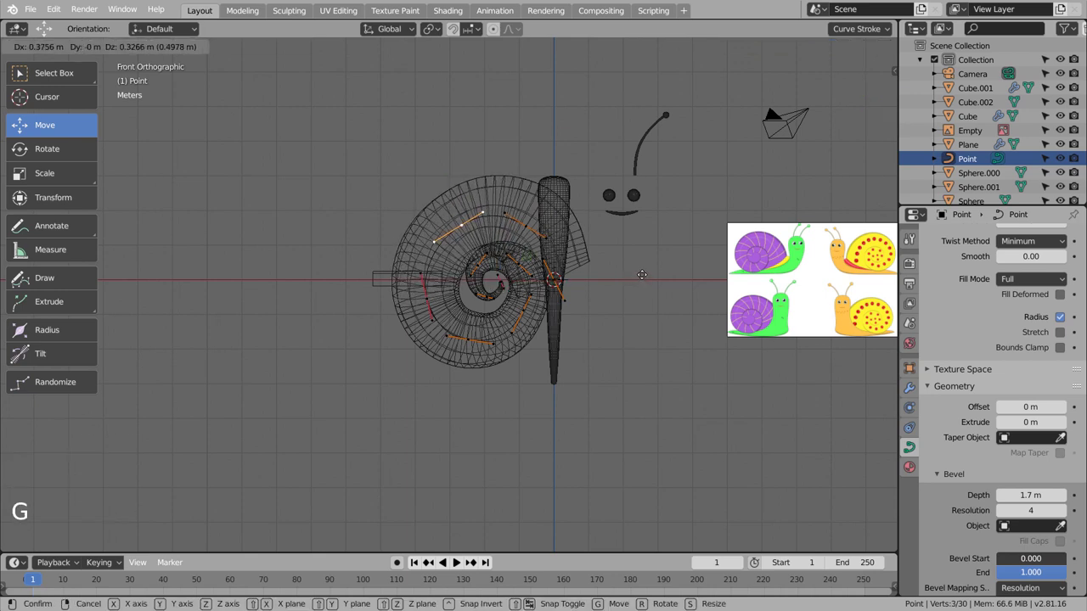
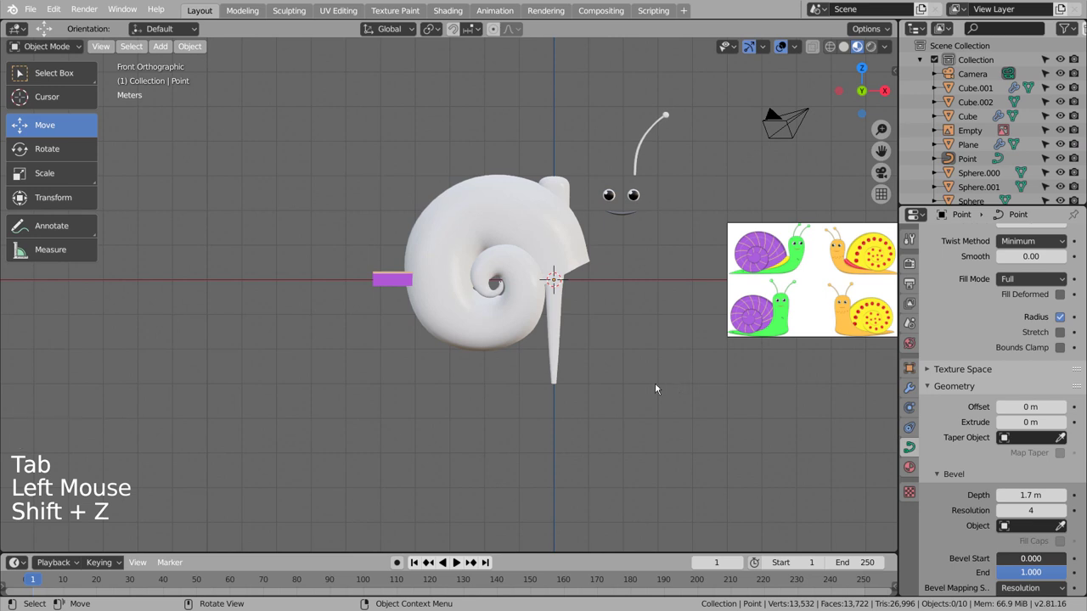
# Adjust the shell's thickness at two points with Alt+S, undoing one change
pyautogui.scroll(3)
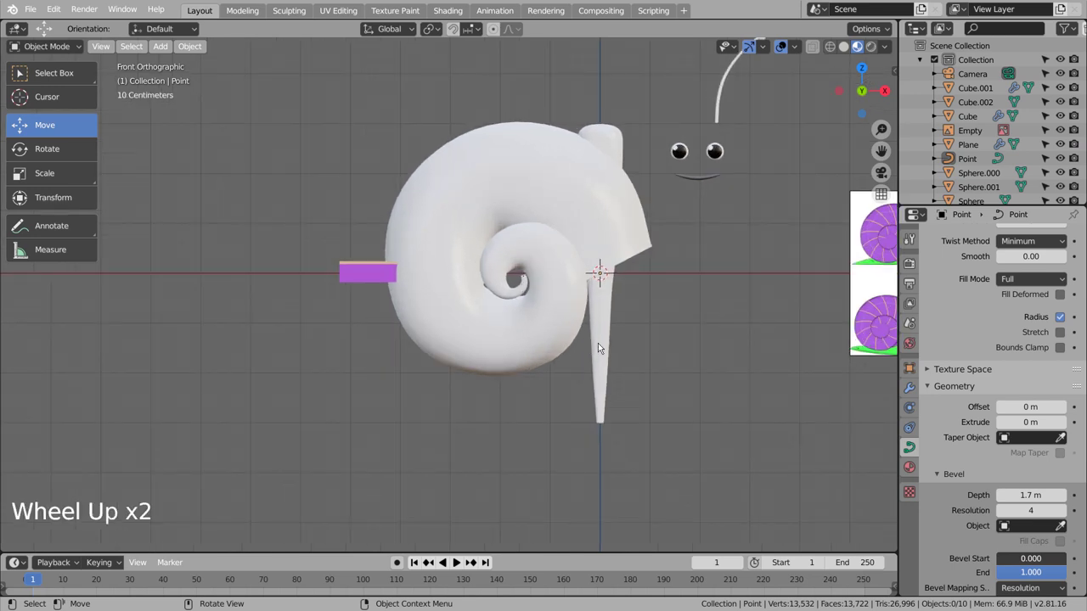
pyautogui.click(593, 201)
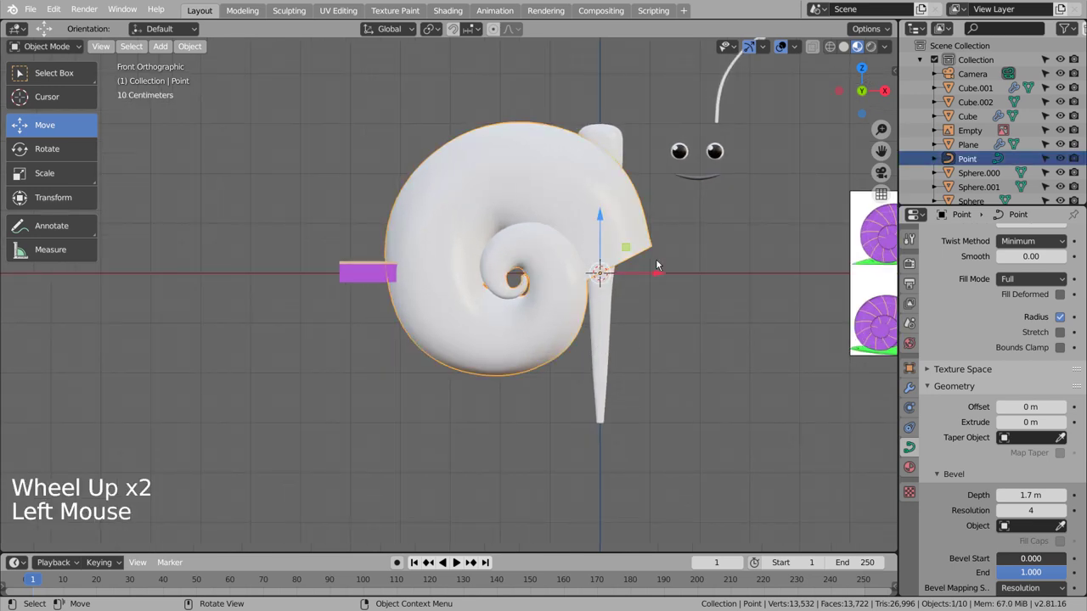
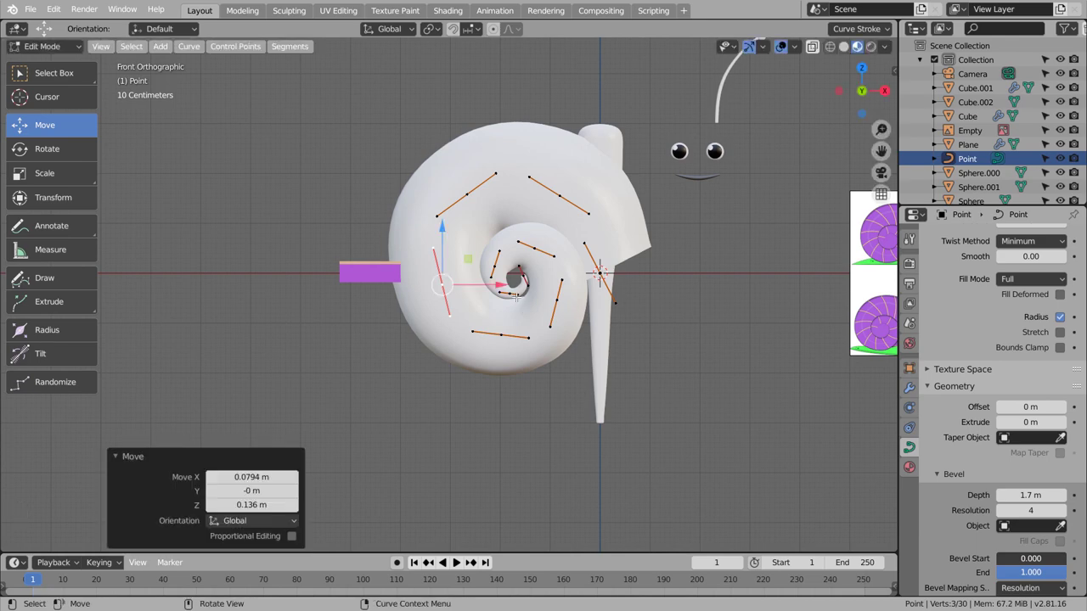
pyautogui.press('alt+s')
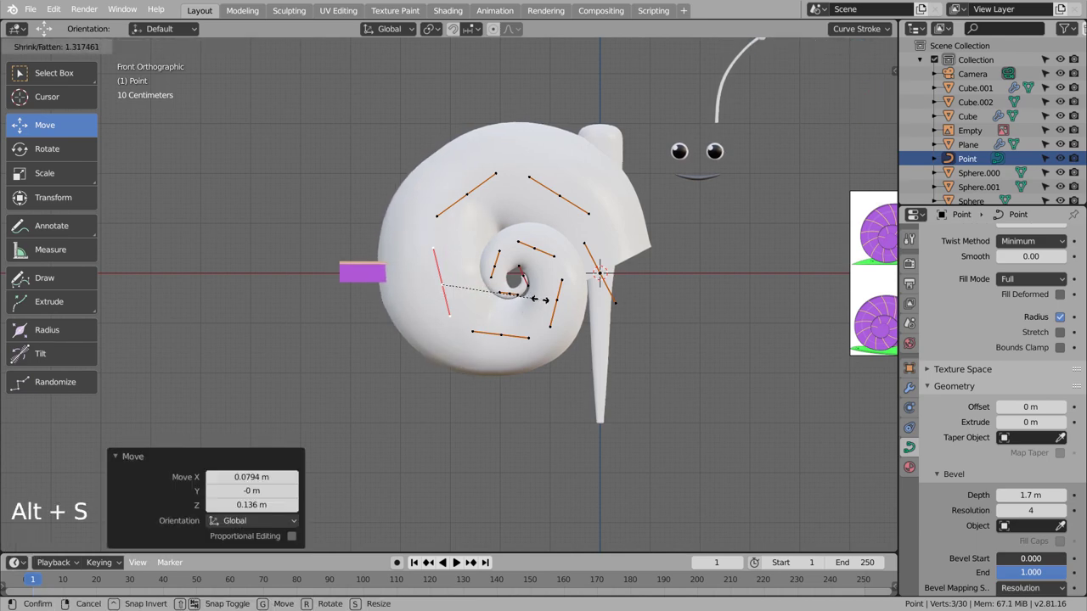
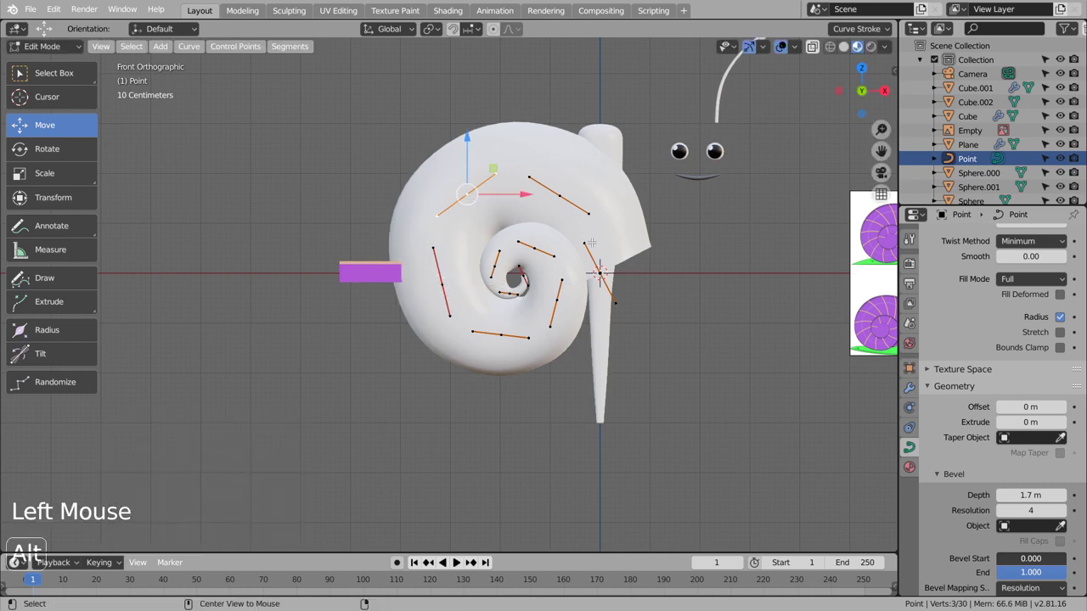
pyautogui.press('alt+s')
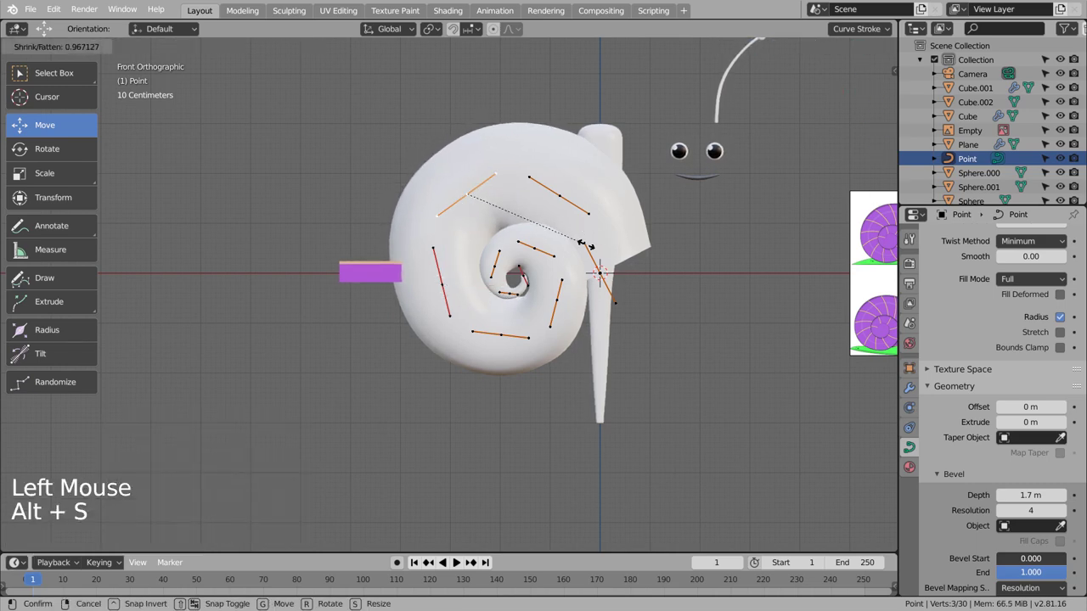
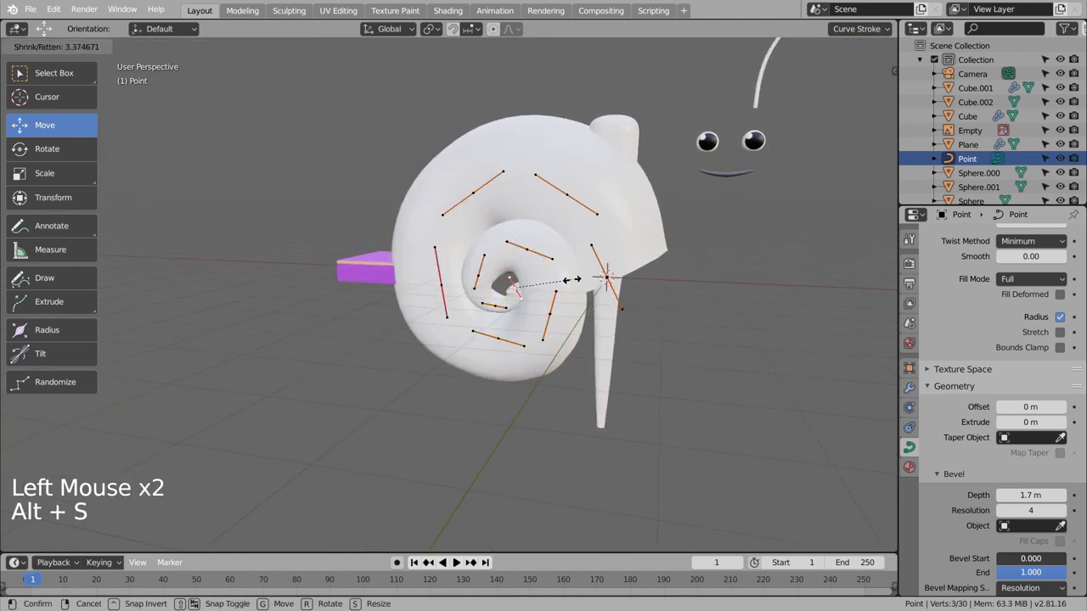
pyautogui.press('ctrl+z')
pyautogui.press('KP_1')
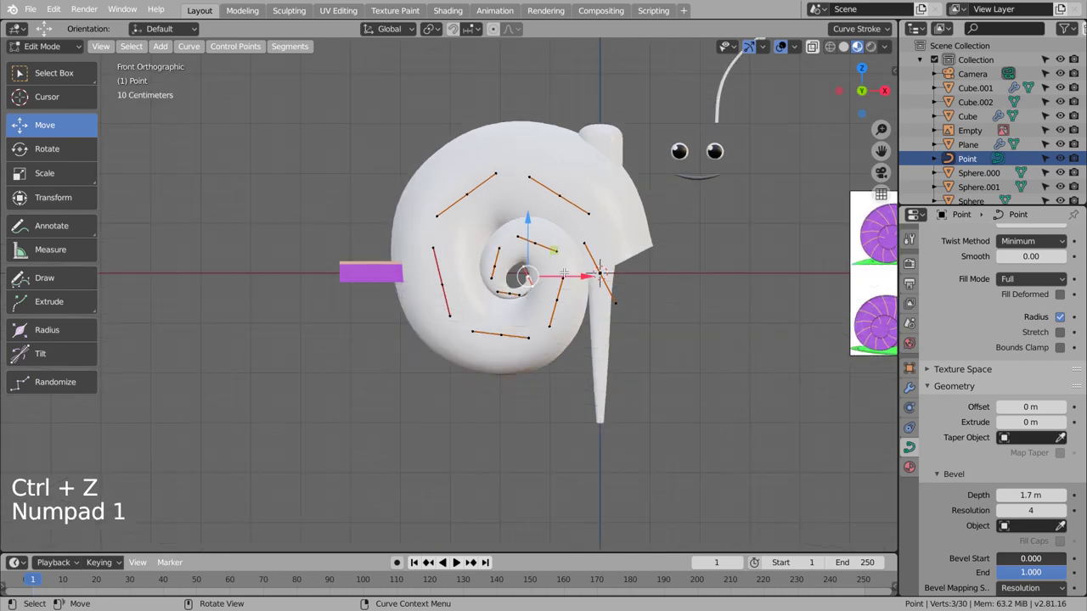
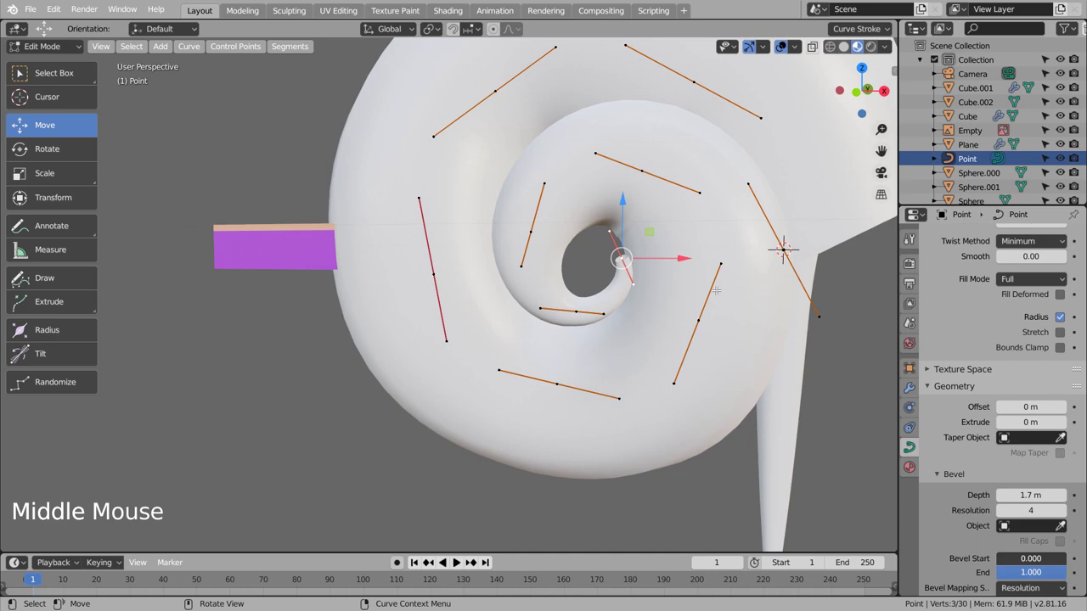
# Move the inner control point to tighten the coil into a rounder swirl
pyautogui.scroll(3)
pyautogui.scroll(-3)
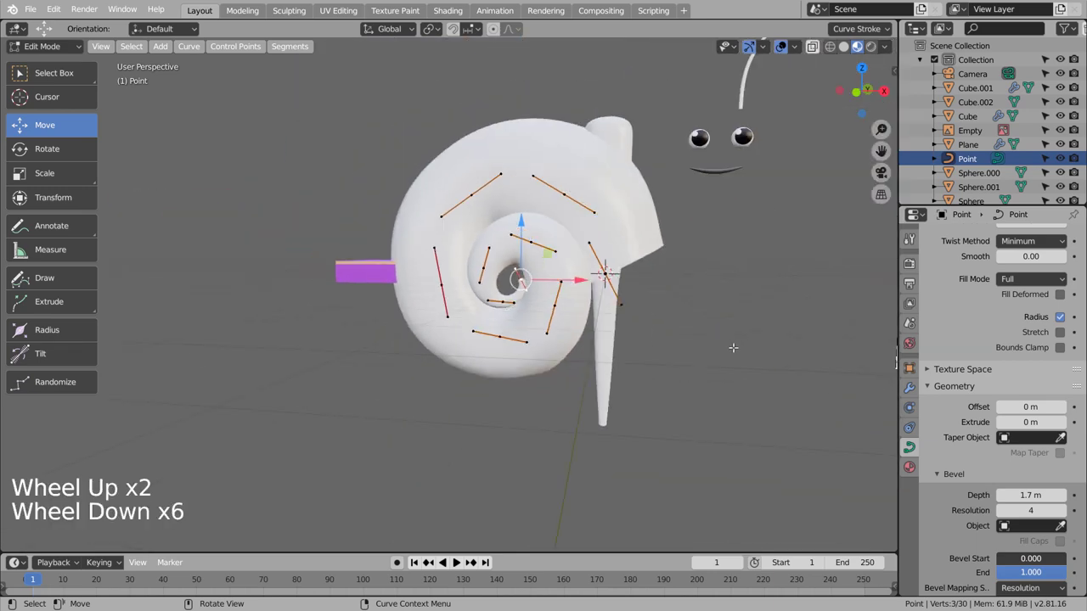
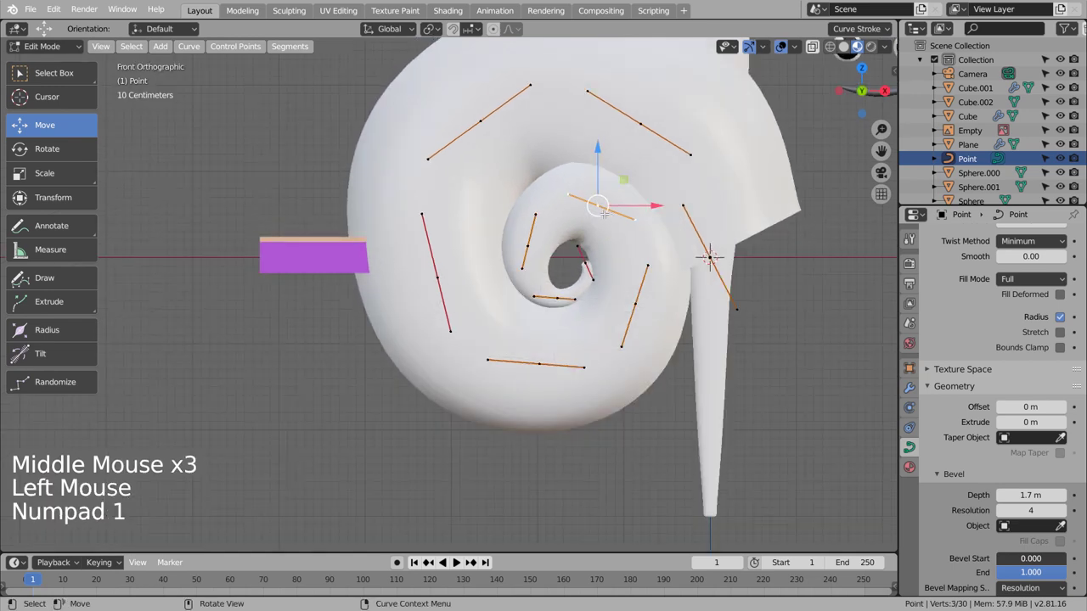
pyautogui.press('g')
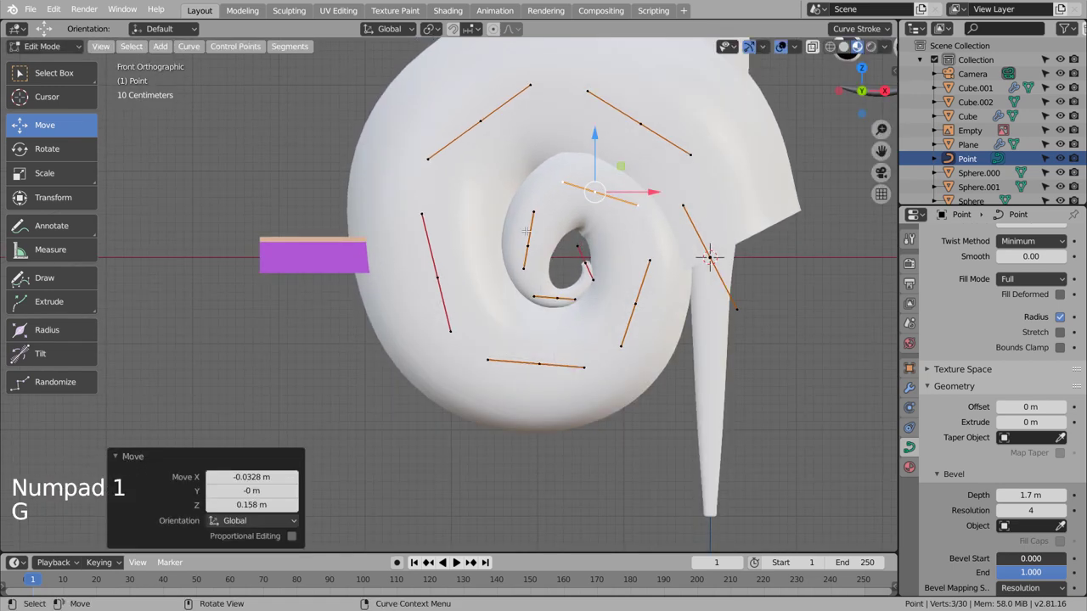
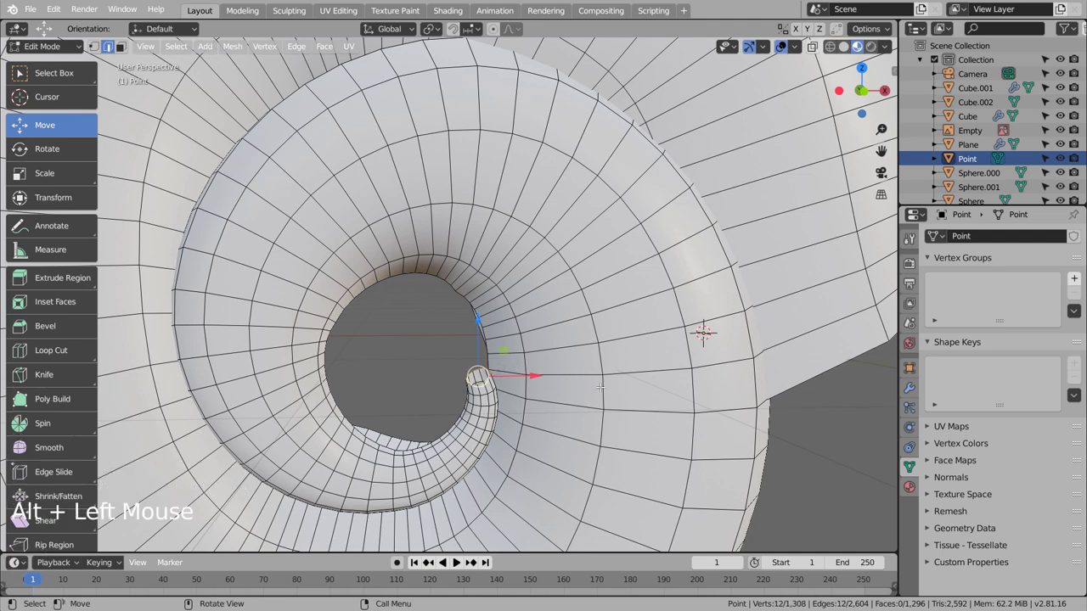
# Fill and scale the shell's inner end ring down to a closed point
pyautogui.press('f')
pyautogui.press('s')
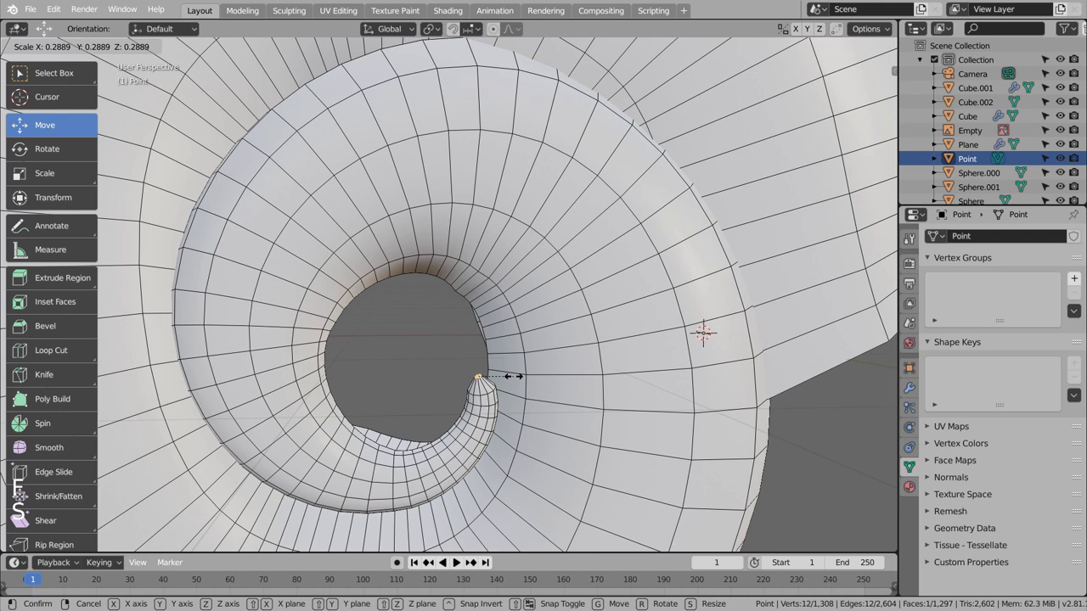
pyautogui.press('ctrl+b')
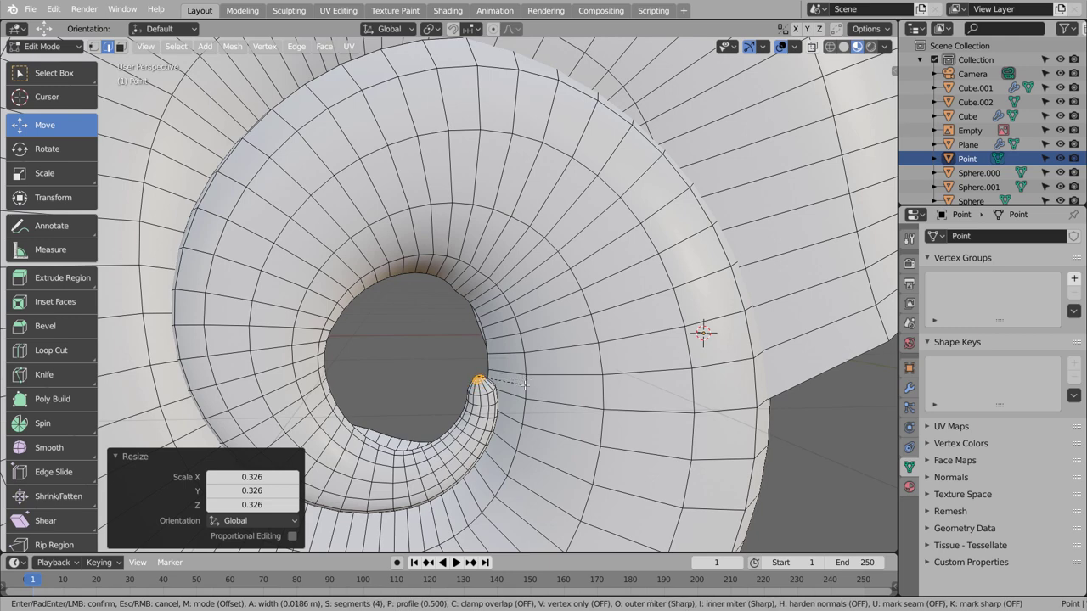
# Return to Object Mode and check the mesh shell coiled over the body
pyautogui.press('Tab')
pyautogui.scroll(-3)
pyautogui.click(608, 390)
pyautogui.middleClick(612, 390)
pyautogui.click(512, 248)
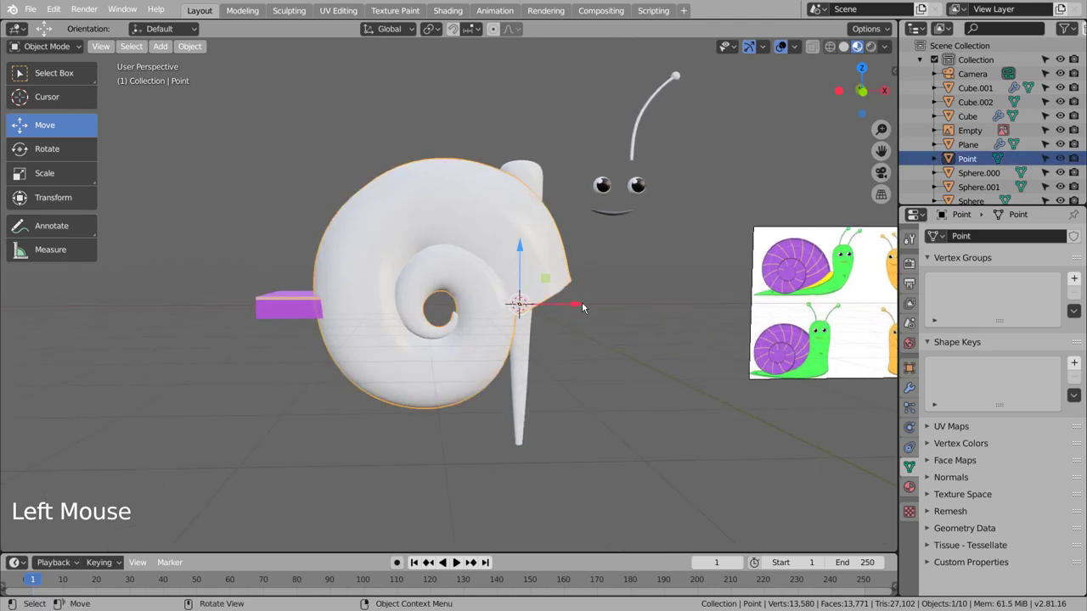
# Place the shell separately just left of the cone-shaped body
pyautogui.click(587, 305)
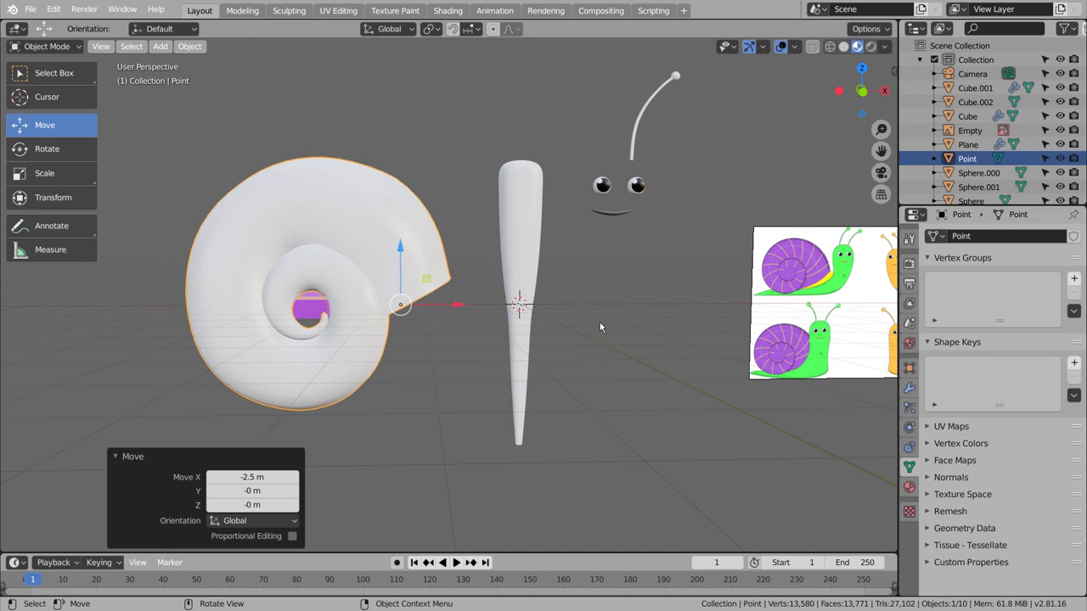
pyautogui.scroll(-3)
pyautogui.click(565, 364)
pyautogui.scroll(-3)
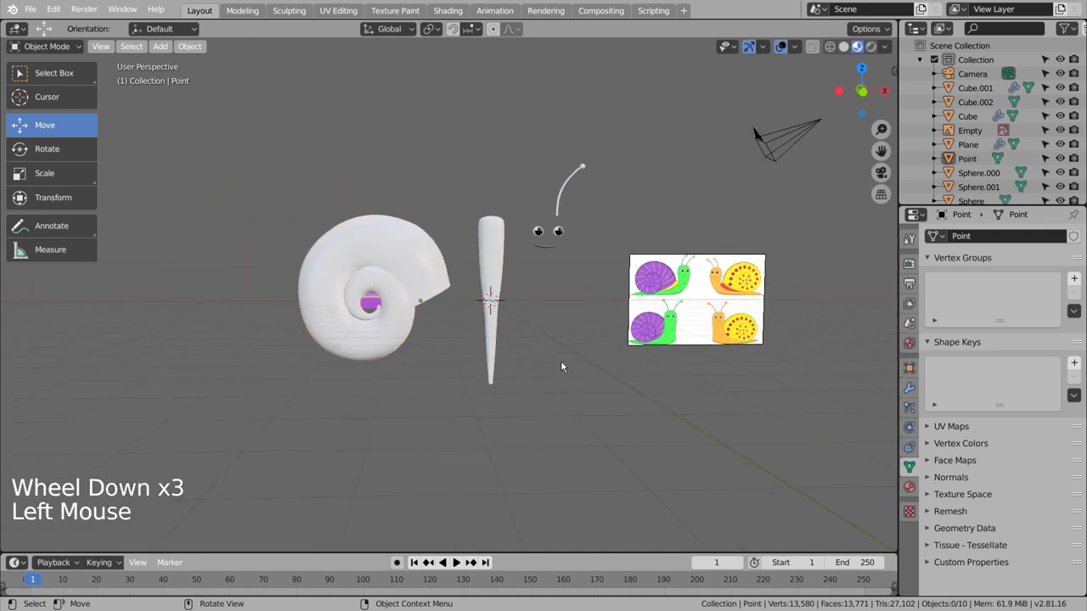
pyautogui.middleClick(484, 323)
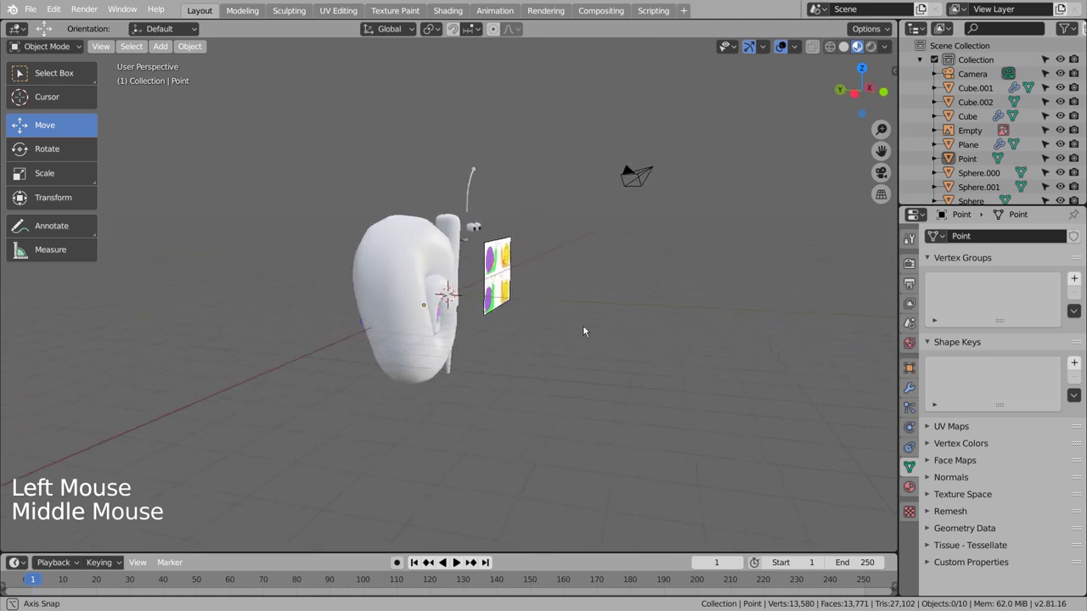
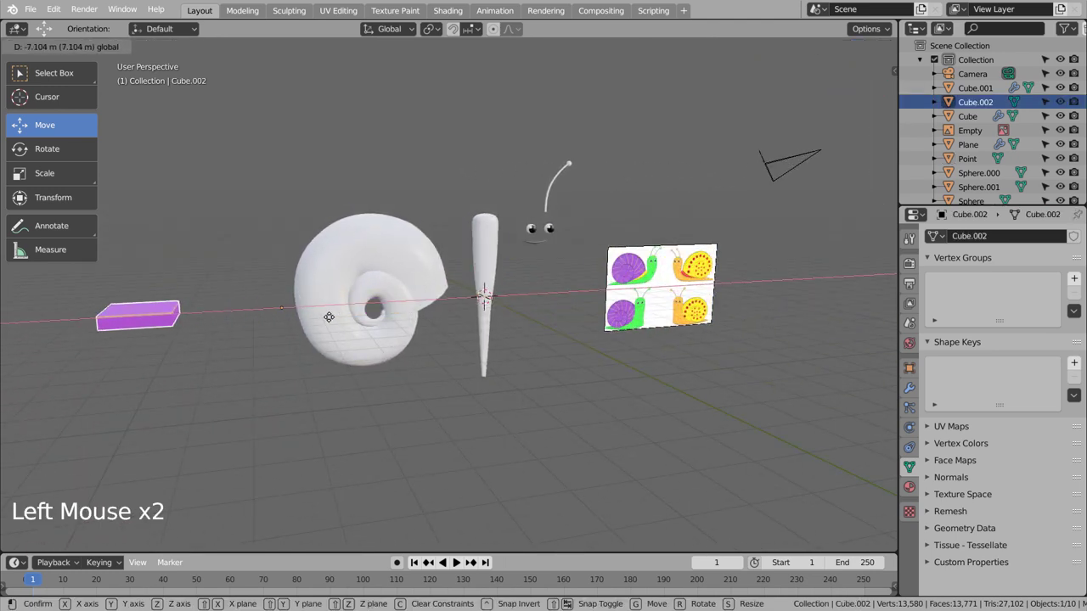
# Push the purple slab farther left and return to front view
pyautogui.click(163, 319)
pyautogui.scroll(3)
pyautogui.click(419, 260)
pyautogui.scroll(3)
pyautogui.middleClick(453, 296)
pyautogui.press('KP_1')
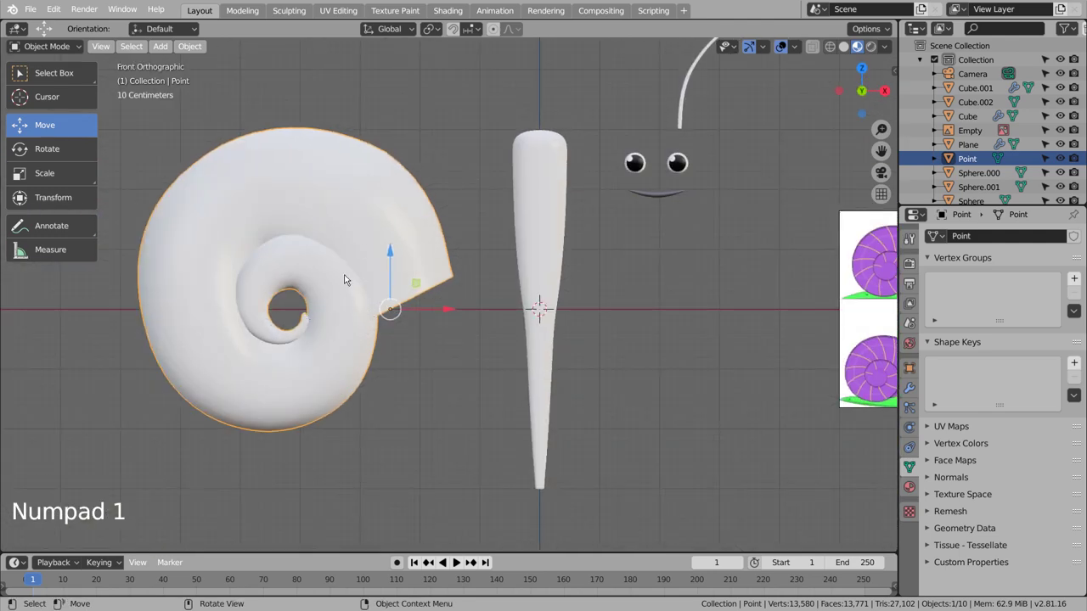
# Enter Edit Mode on the shell mesh to begin marking seams for unwrapping
pyautogui.press('Tab')
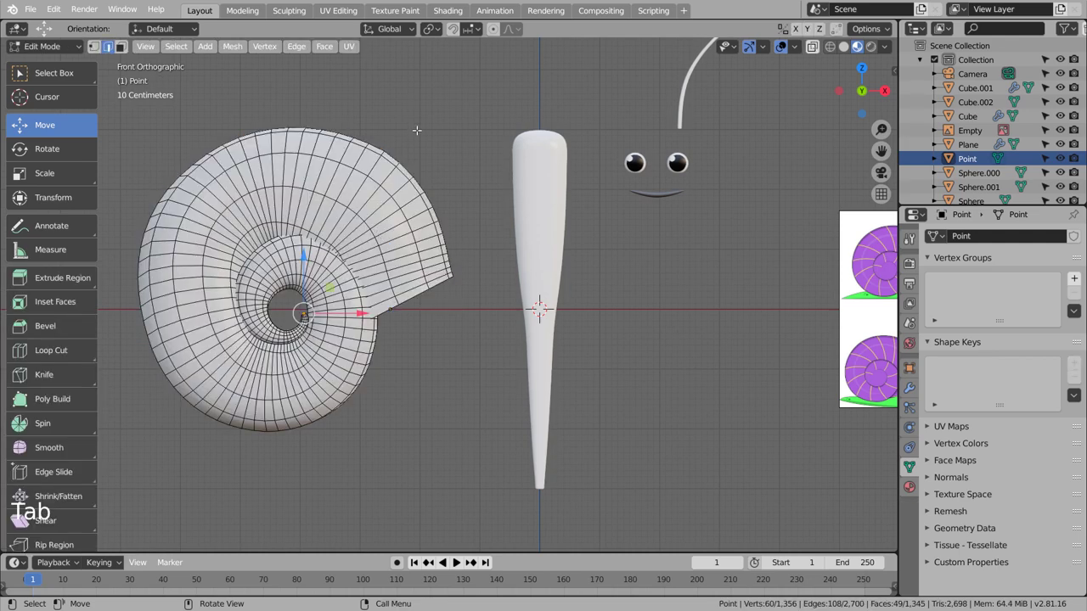
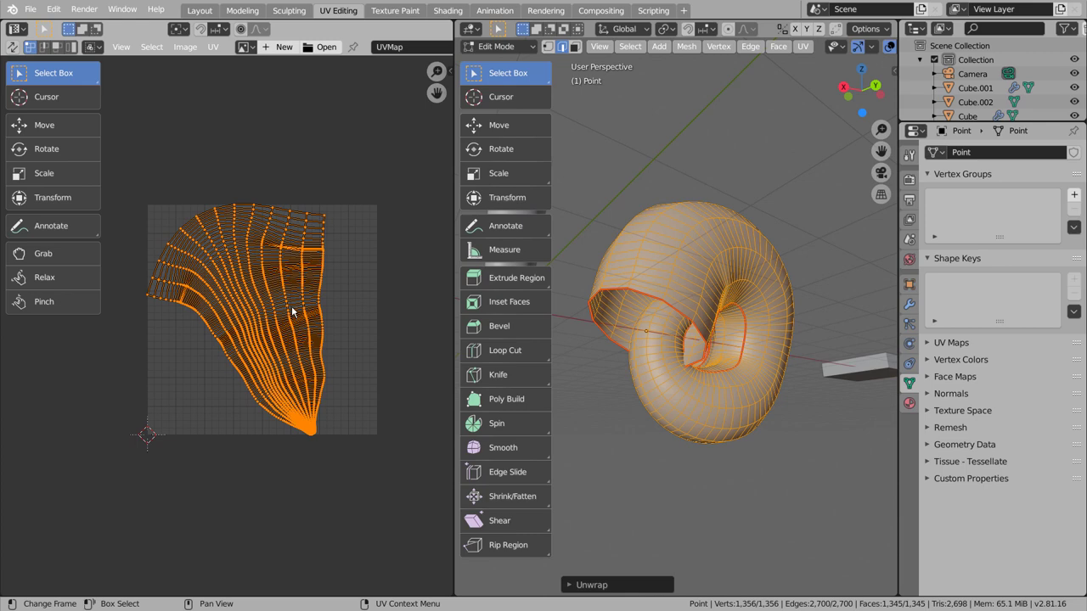
# Bring up the UV menu to export the shell's unwrapped UV layout
pyautogui.scroll(-3)
pyautogui.scroll(3)
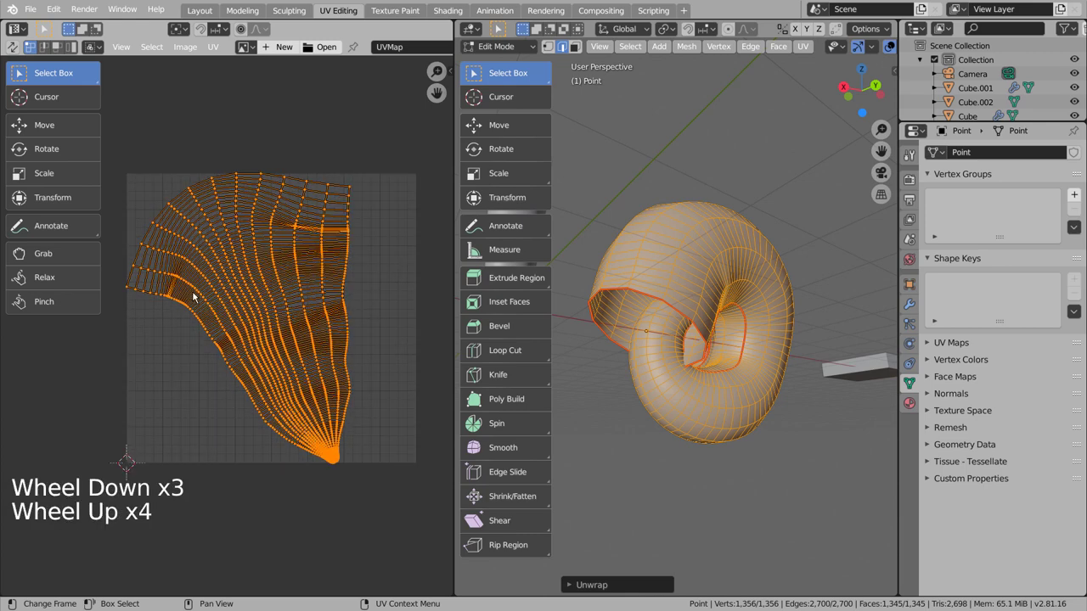
pyautogui.click(209, 51)
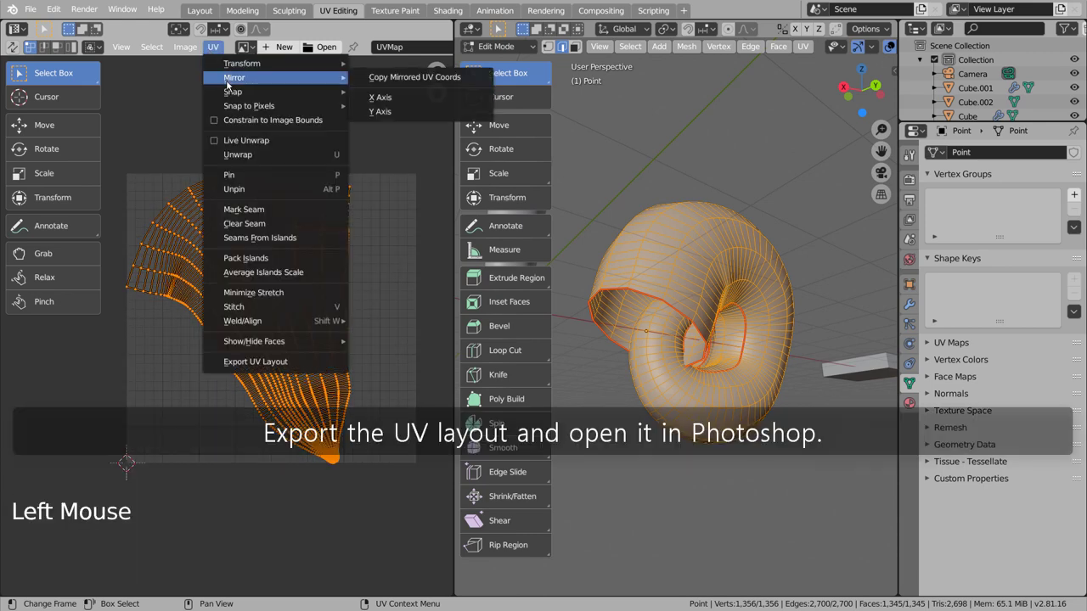
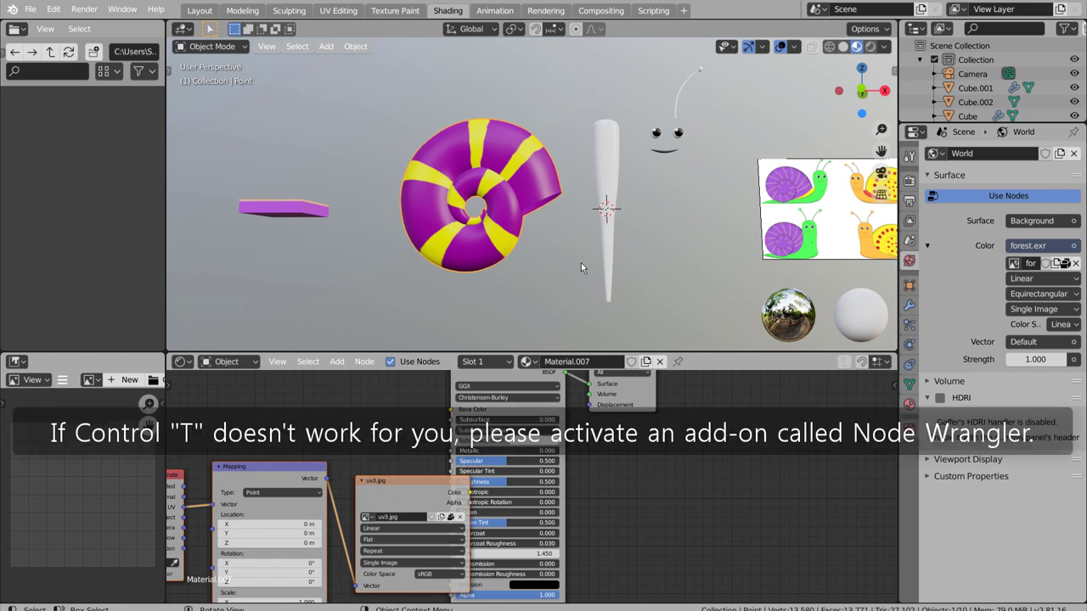
# Orbit around the shell to inspect its purple-and-yellow striped texture
pyautogui.scroll(-3)
pyautogui.scroll(3)
pyautogui.middleClick(555, 143)
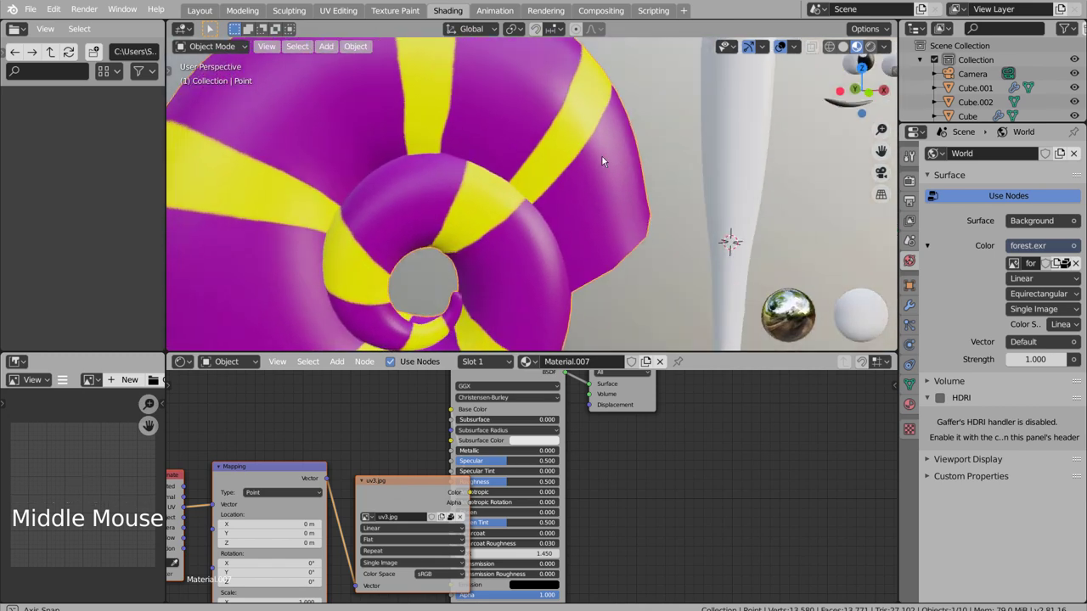
pyautogui.scroll(-3)
pyautogui.middleClick(537, 222)
# Return to front view and select the cone-shaped snail body
pyautogui.scroll(-3)
pyautogui.scroll(-3)
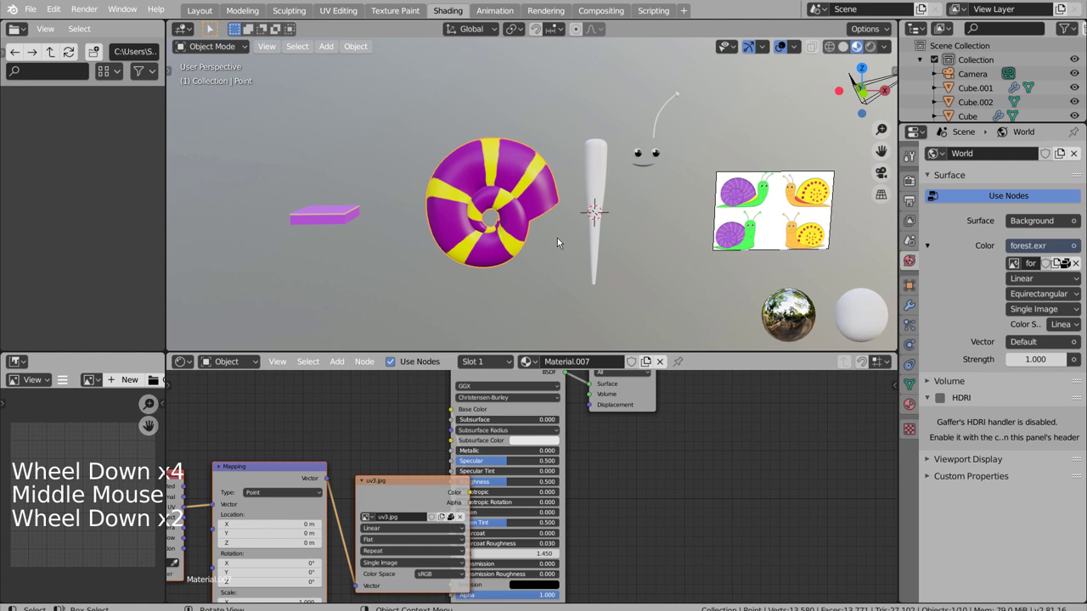
pyautogui.press('KP_1')
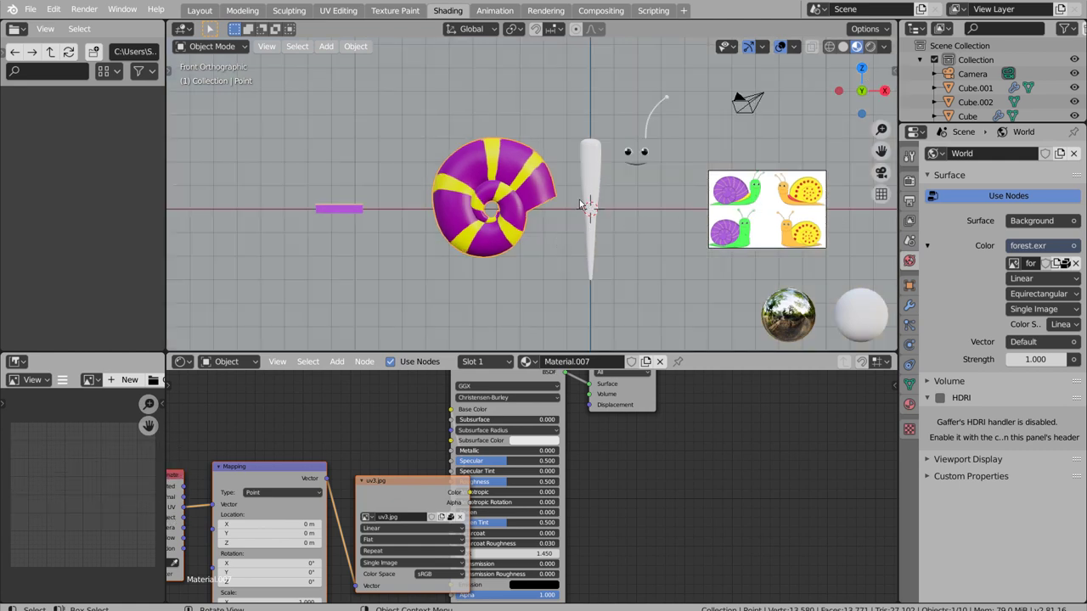
pyautogui.click(592, 183)
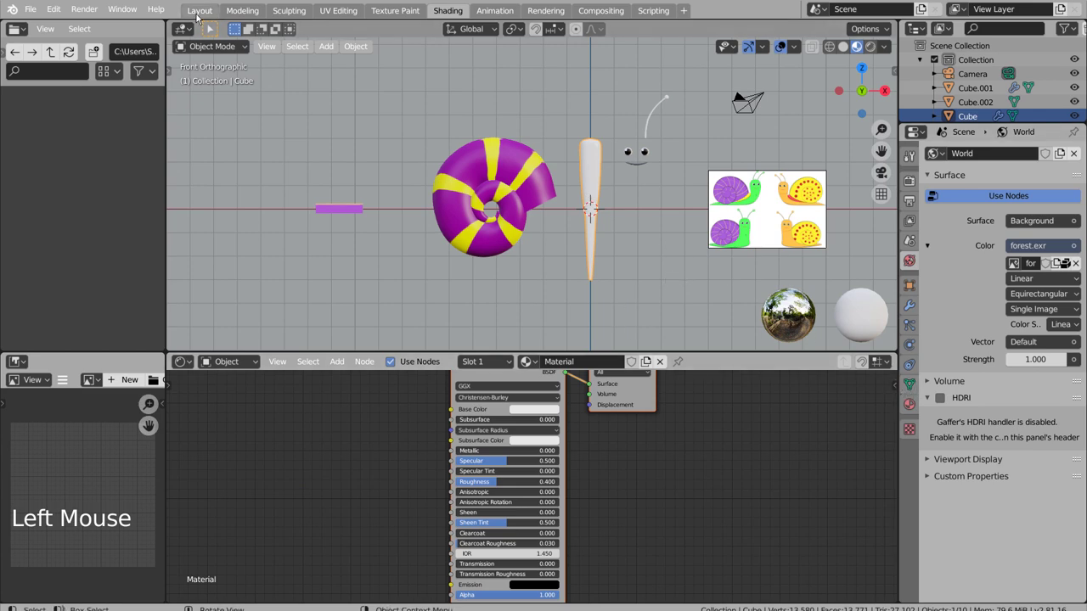
# Return to the Layout workspace and add an Armature at the base of the cone body
pyautogui.click(294, 95)
pyautogui.scroll(-3)
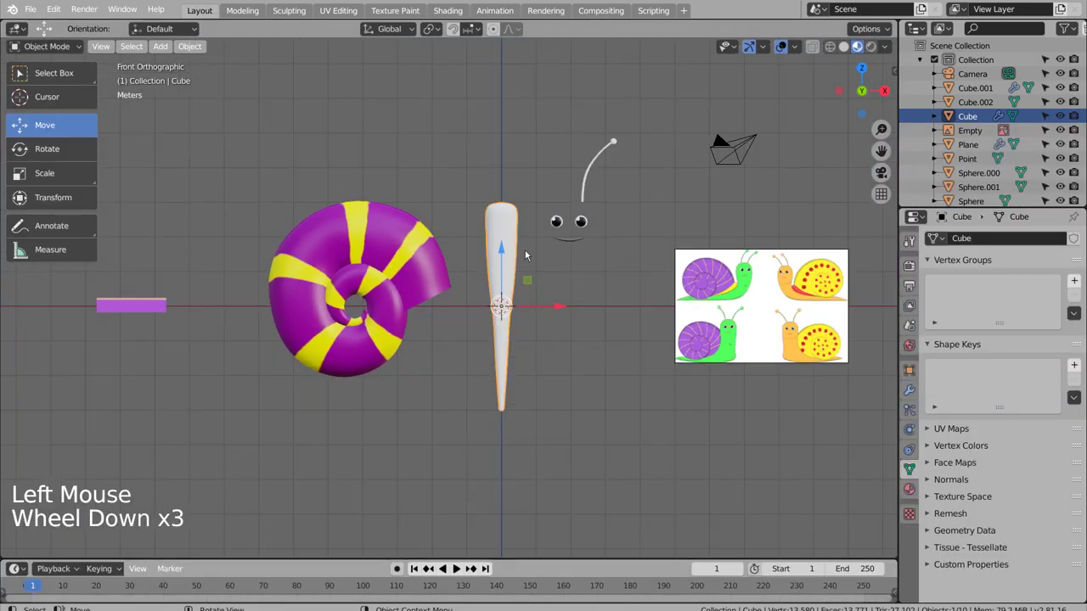
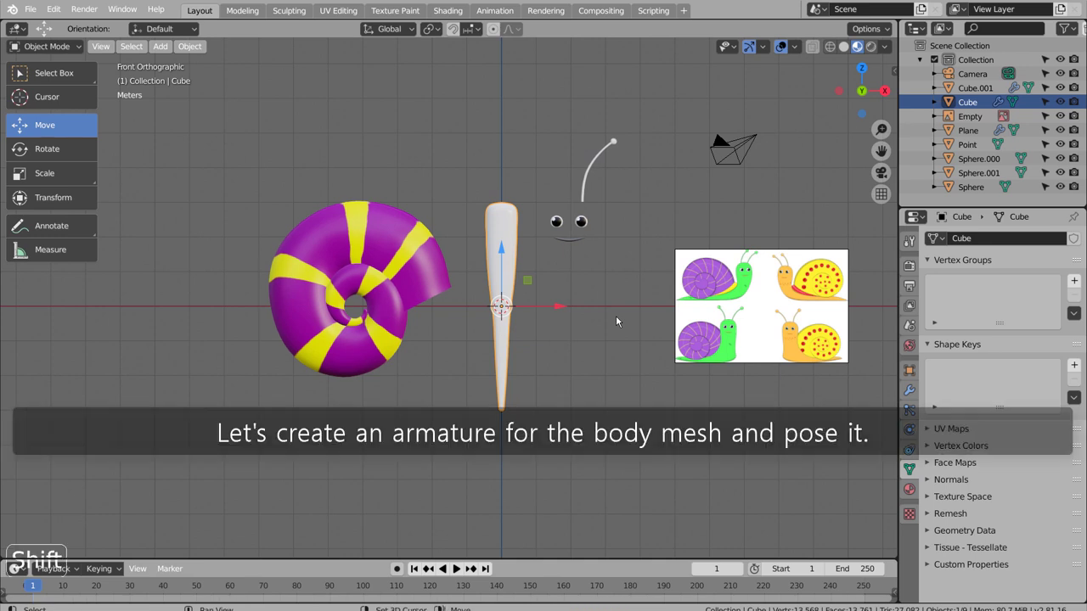
pyautogui.press('shift+a')
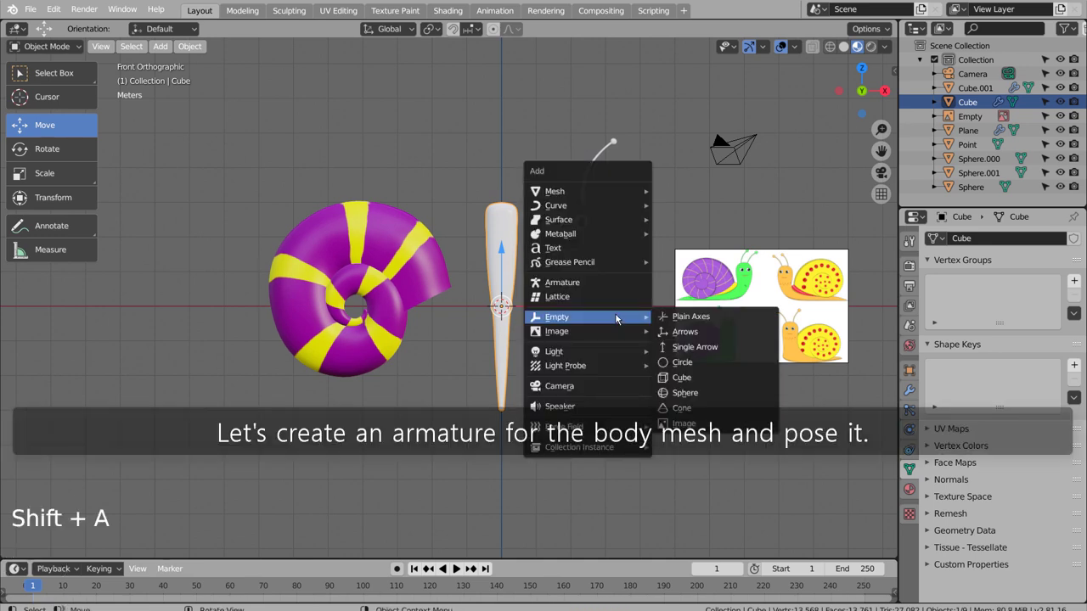
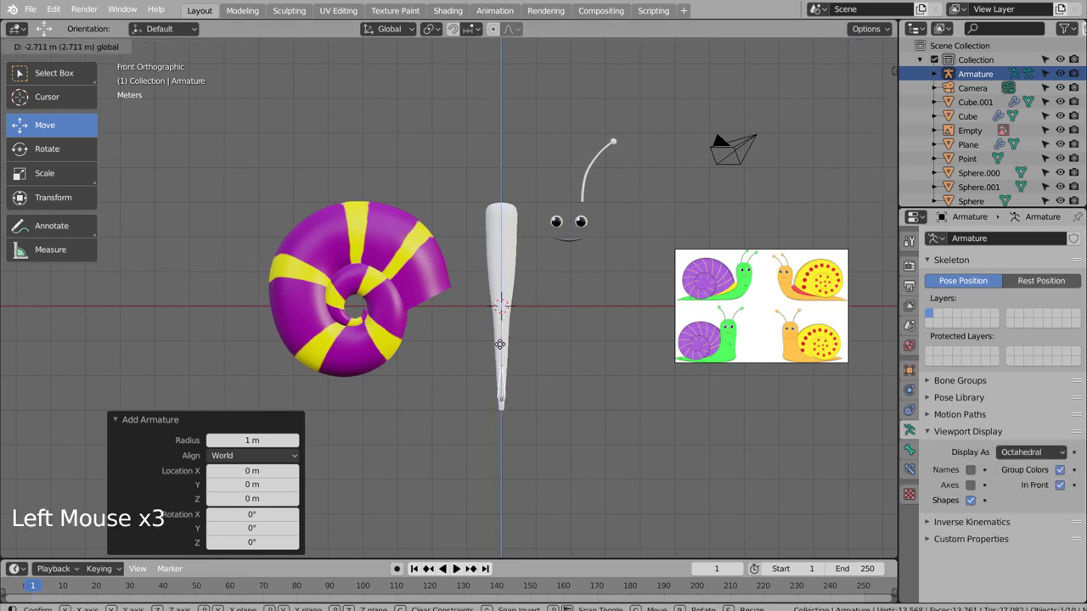
# Extrude a chain of about five bones upward through the body to its tip
pyautogui.press('Tab')
pyautogui.press('e')
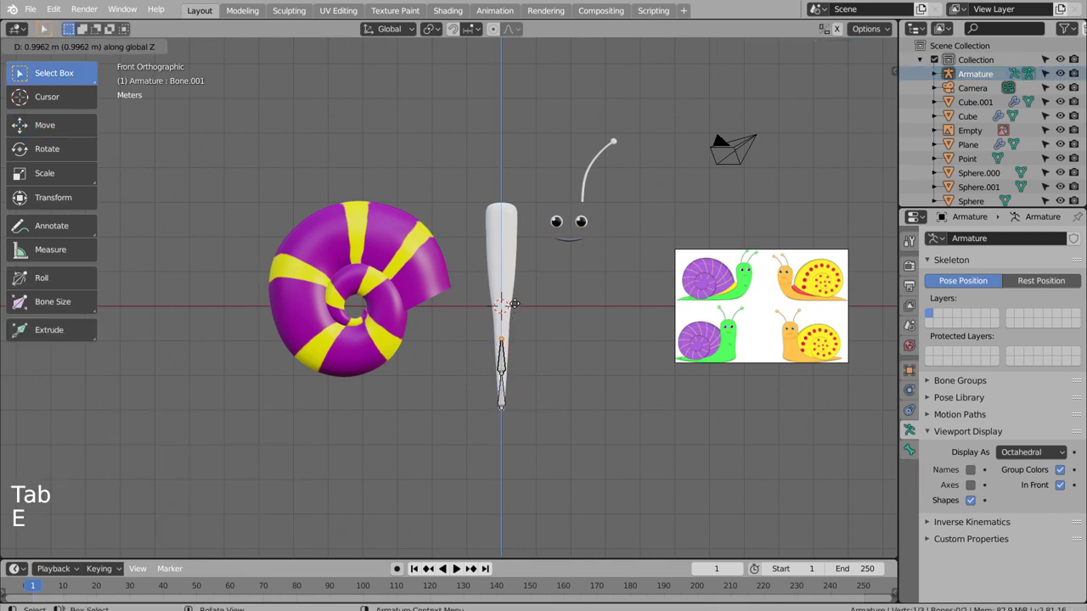
pyautogui.press('e')
pyautogui.press('e')
pyautogui.press('e')
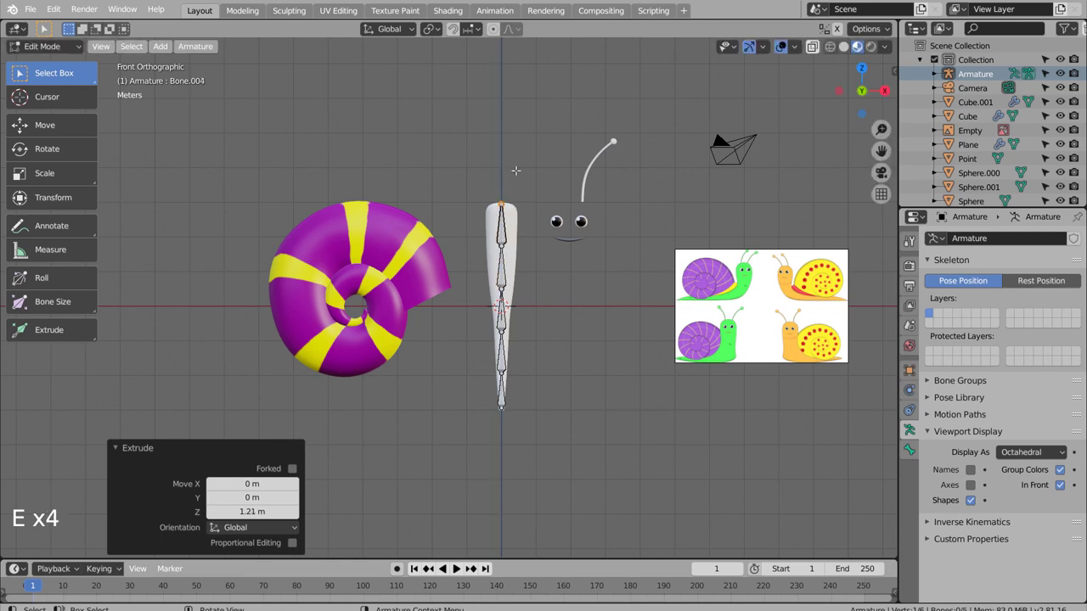
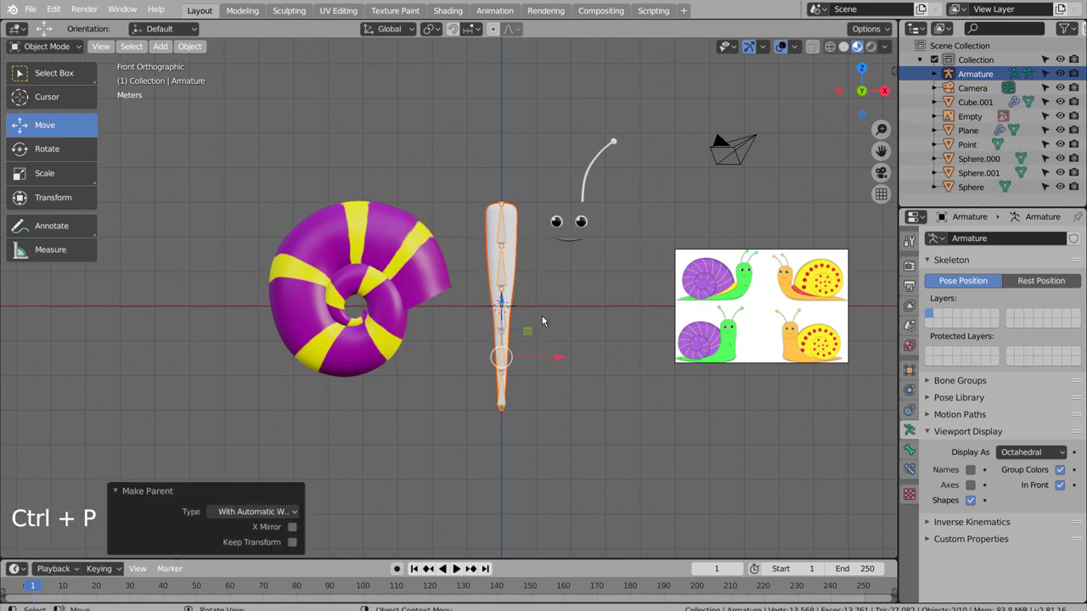
# Parent the body to the armature with automatic weights and pose the end bone to bend it
pyautogui.click(587, 313)
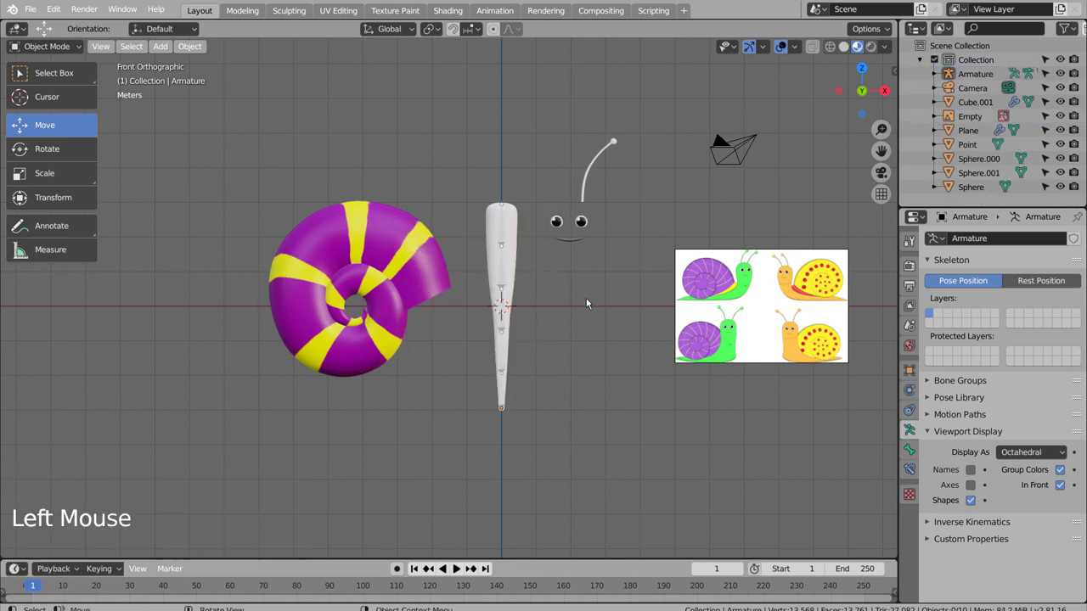
pyautogui.click(506, 241)
pyautogui.click(515, 258)
pyautogui.press('r')
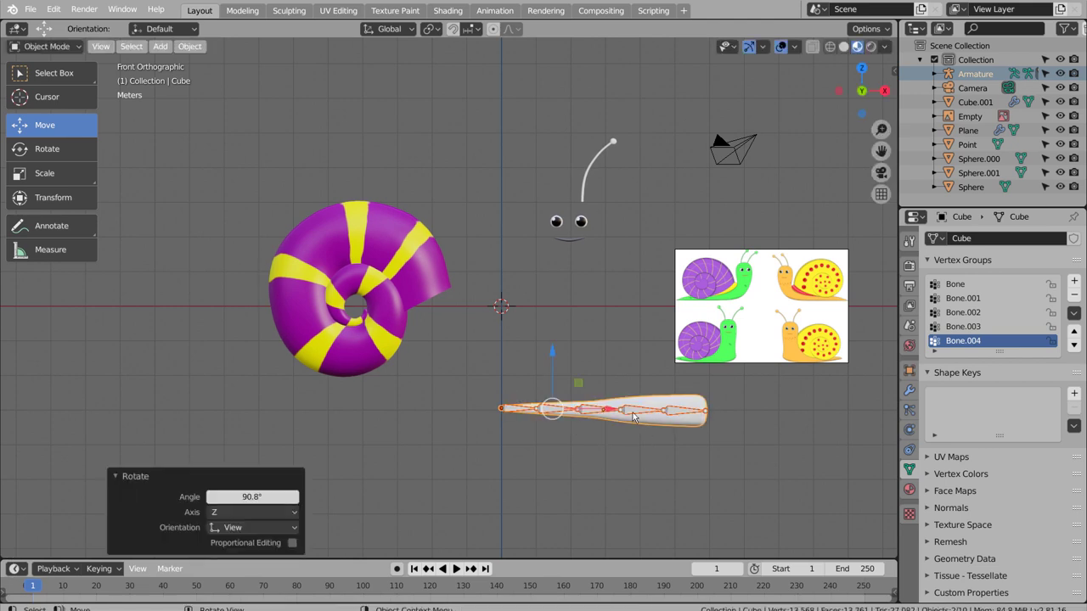
pyautogui.press('r')
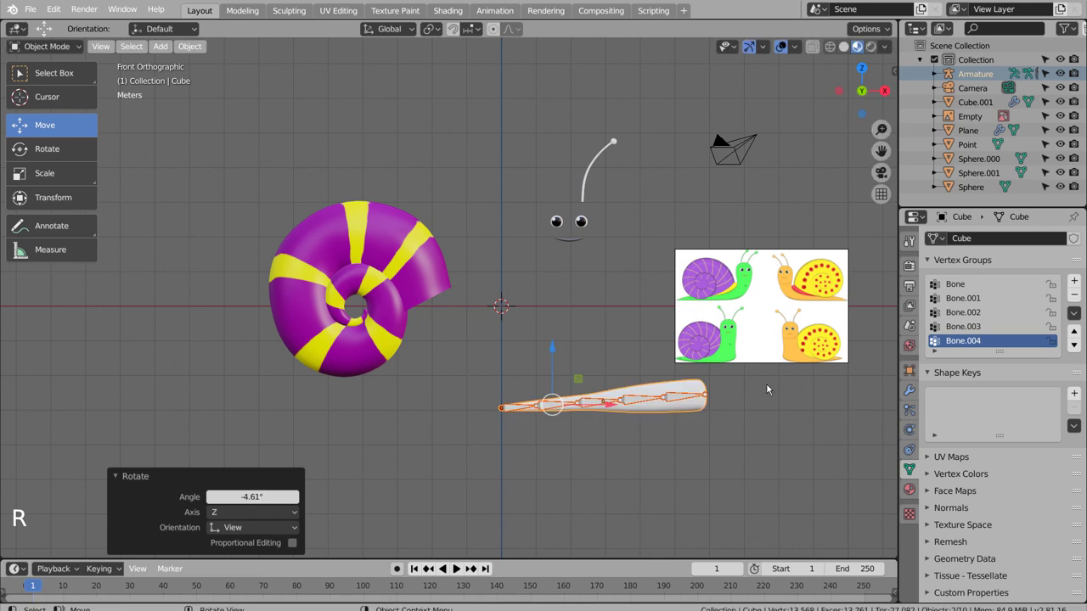
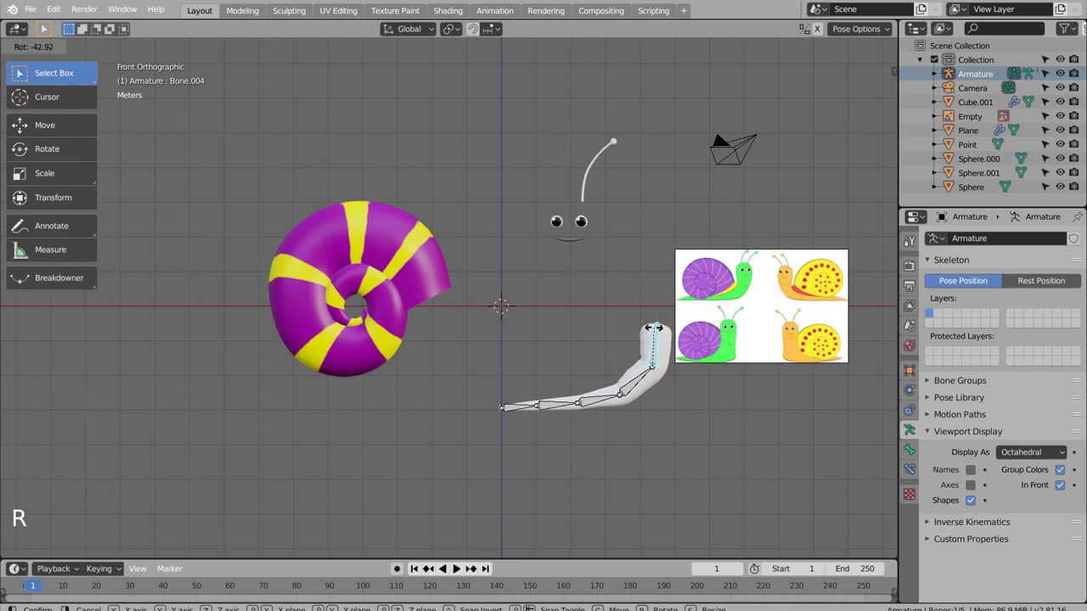
# Inspect the armature's bones in Edit Mode and return to Object Mode
pyautogui.scroll(3)
pyautogui.middleClick(668, 395)
pyautogui.scroll(3)
pyautogui.click(691, 405)
pyautogui.press('Tab')
pyautogui.scroll(-3)
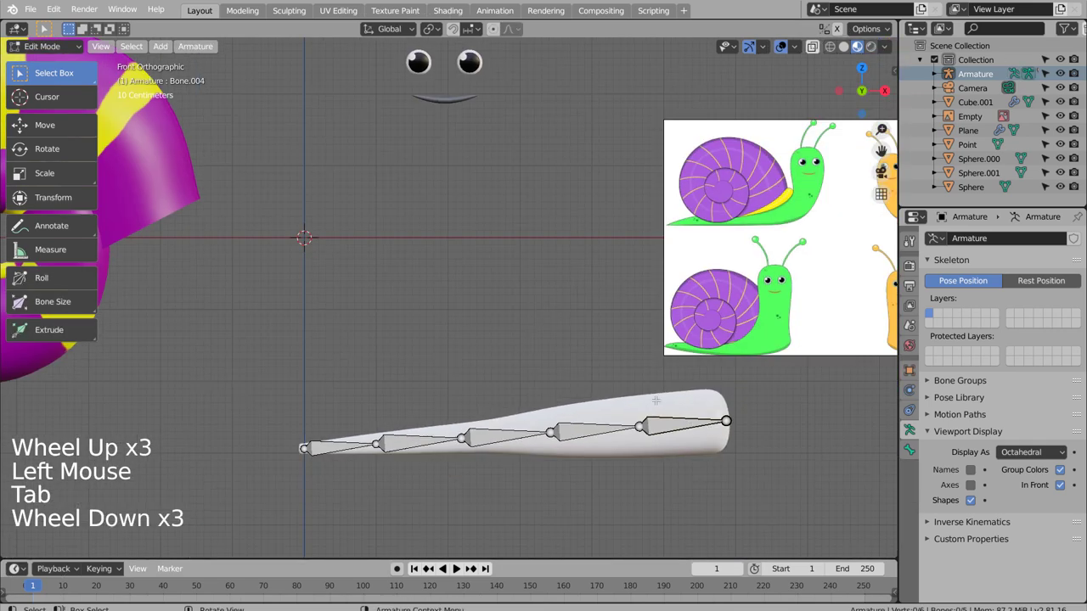
pyautogui.press('Tab')
pyautogui.click(632, 392)
pyautogui.press('Tab')
pyautogui.click(55, 43)
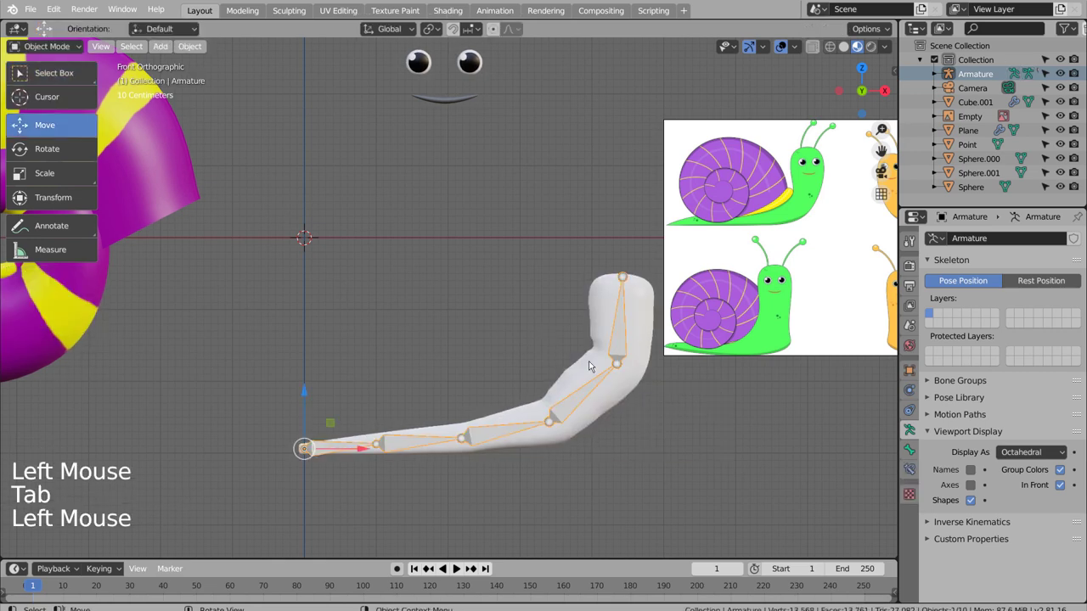
# Subdivide all of the snail body's geometry for denser bending
pyautogui.click(592, 362)
pyautogui.press('Tab')
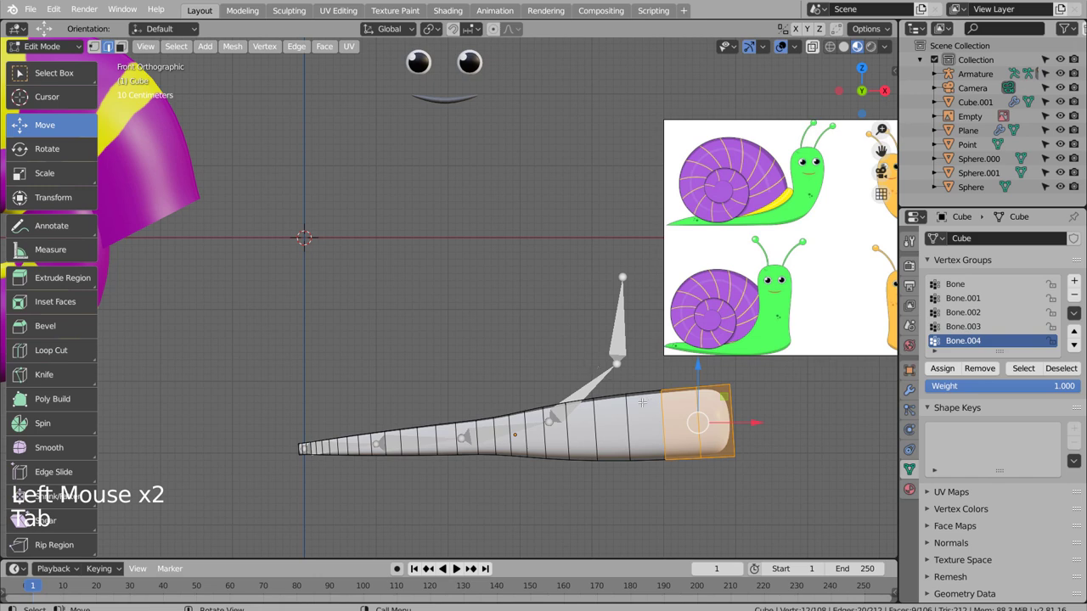
pyautogui.press('a')
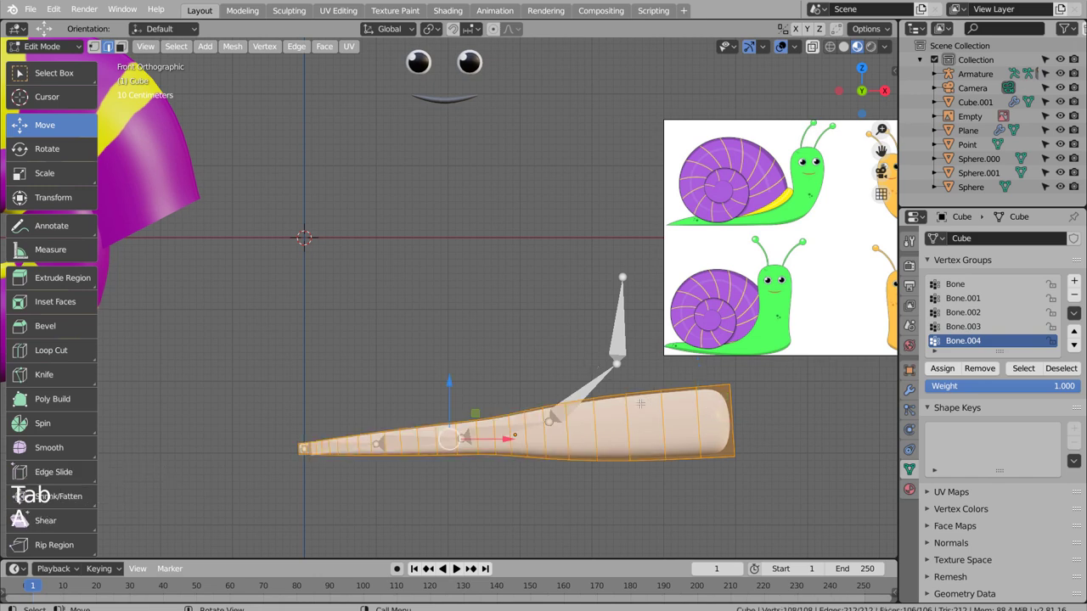
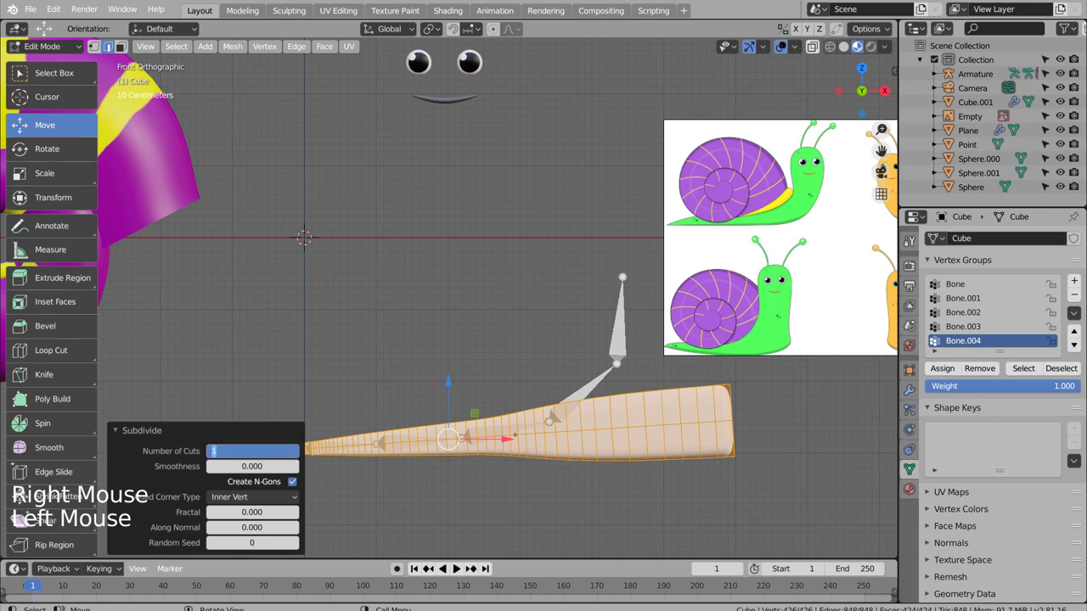
pyautogui.press('Tab')
# Move the Armature modifier above Subdivision so the bent body stays smooth
pyautogui.scroll(3)
pyautogui.middleClick(646, 405)
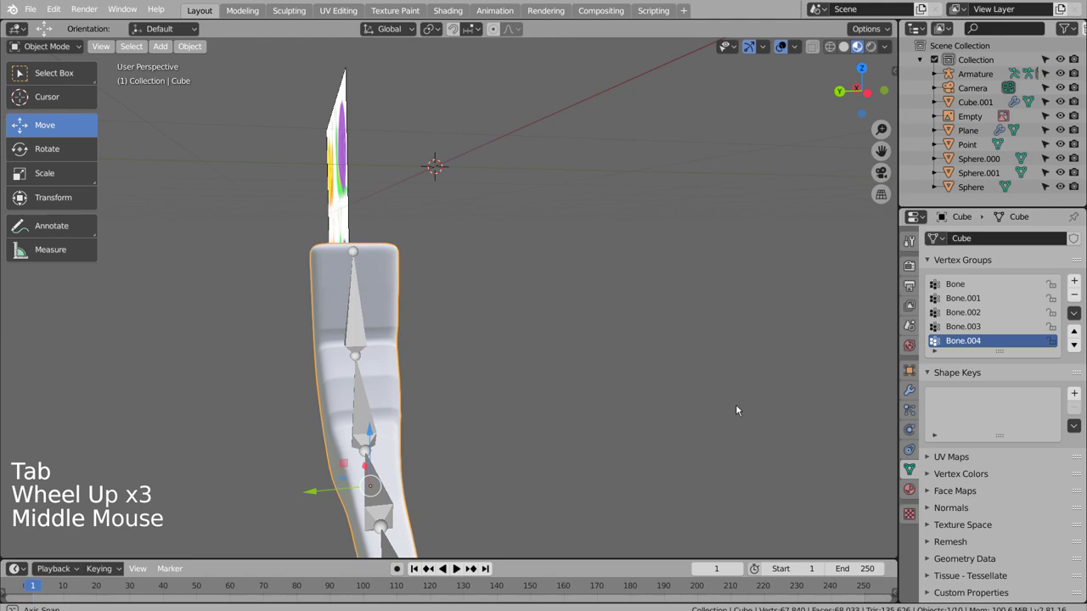
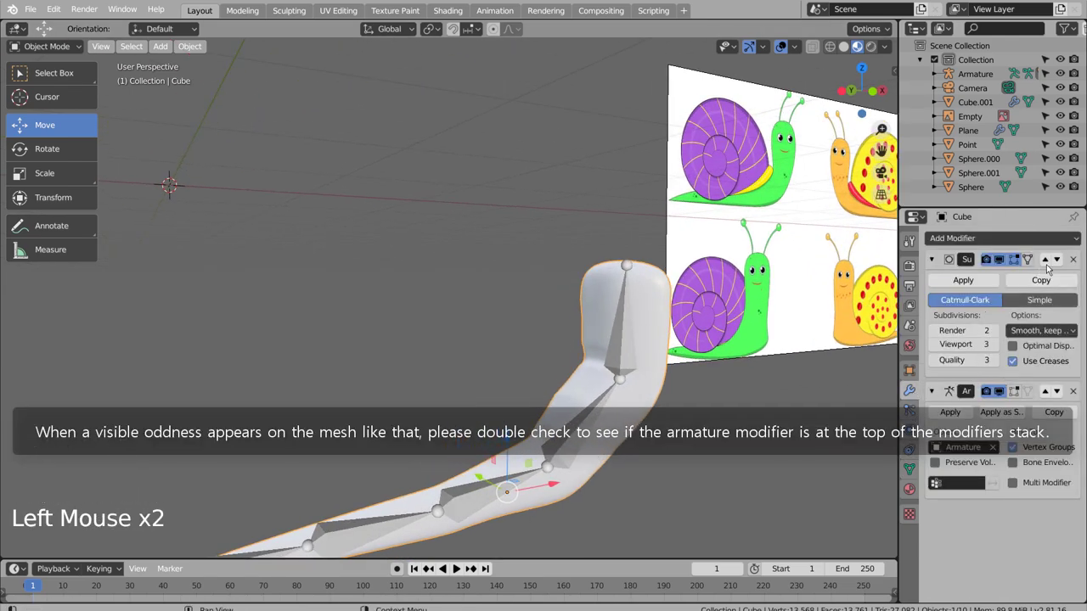
pyautogui.click(1060, 265)
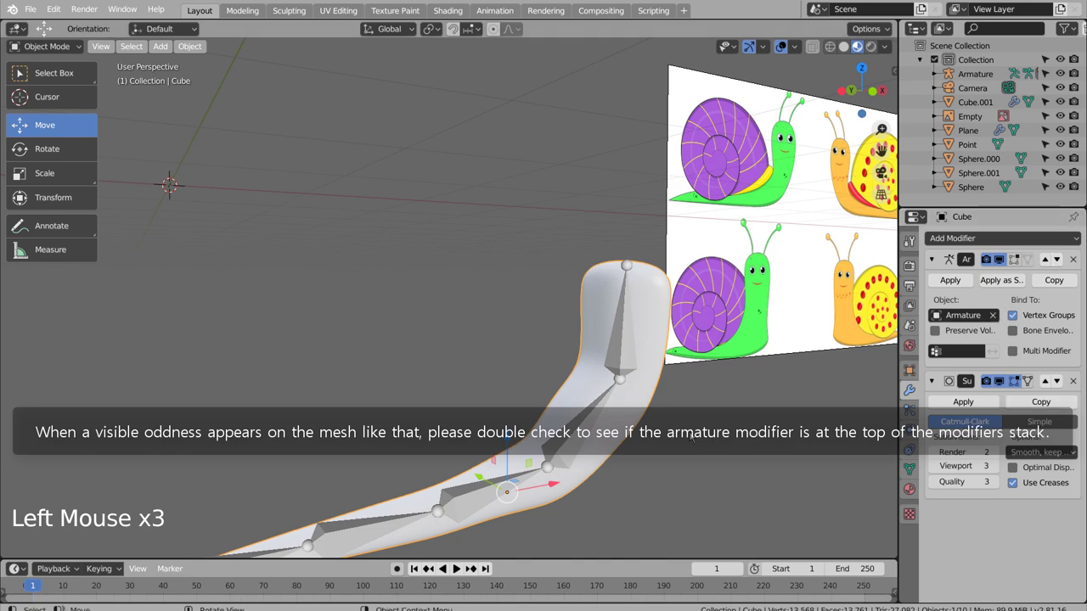
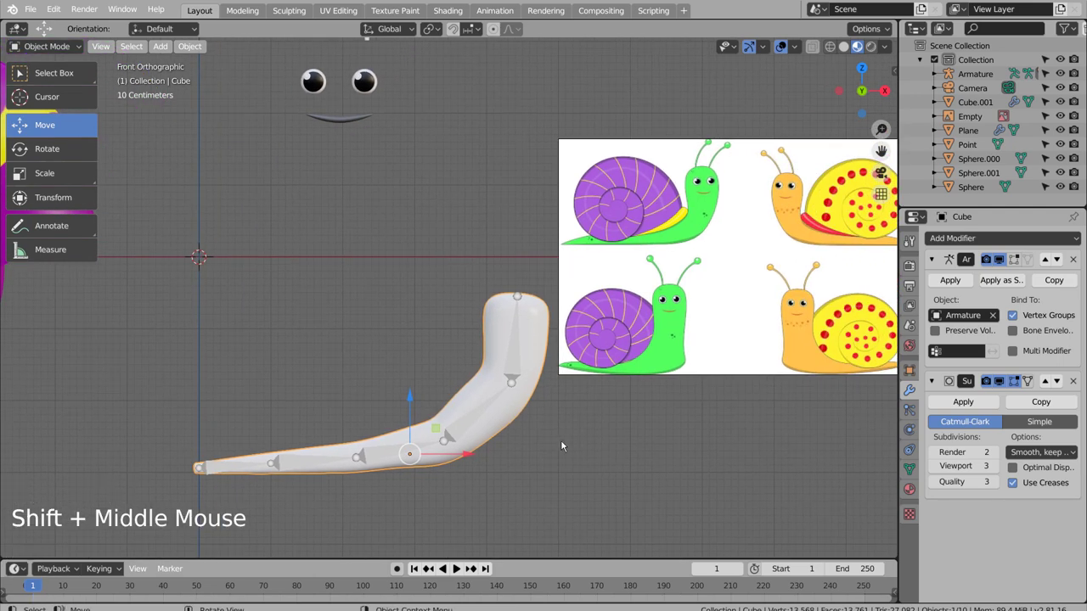
pyautogui.scroll(-3)
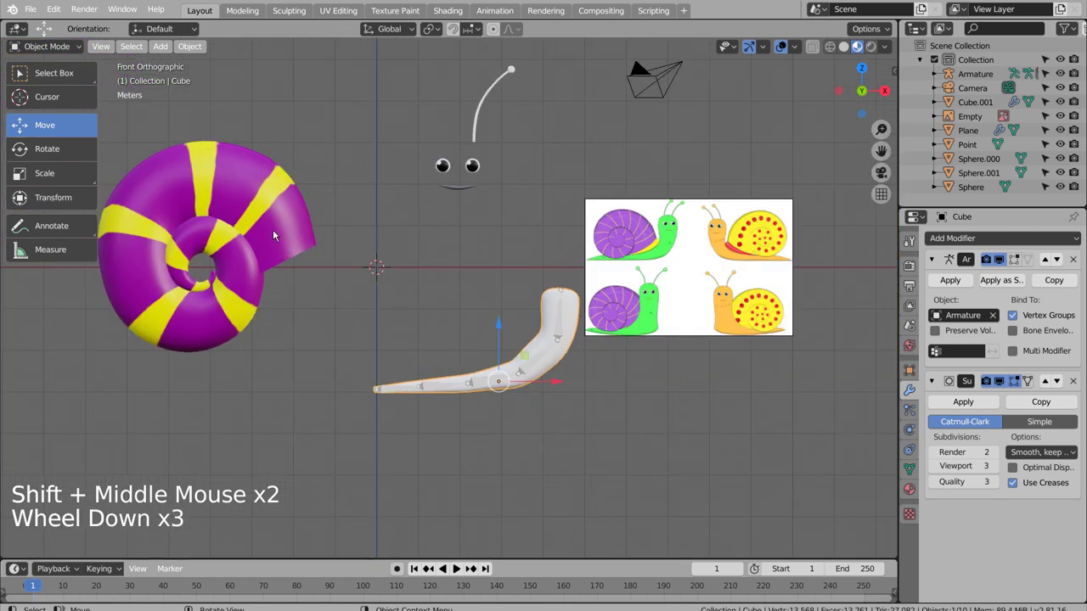
# Move, shrink and rotate the striped shell to sit on the snail's back
pyautogui.click(275, 232)
pyautogui.press('g')
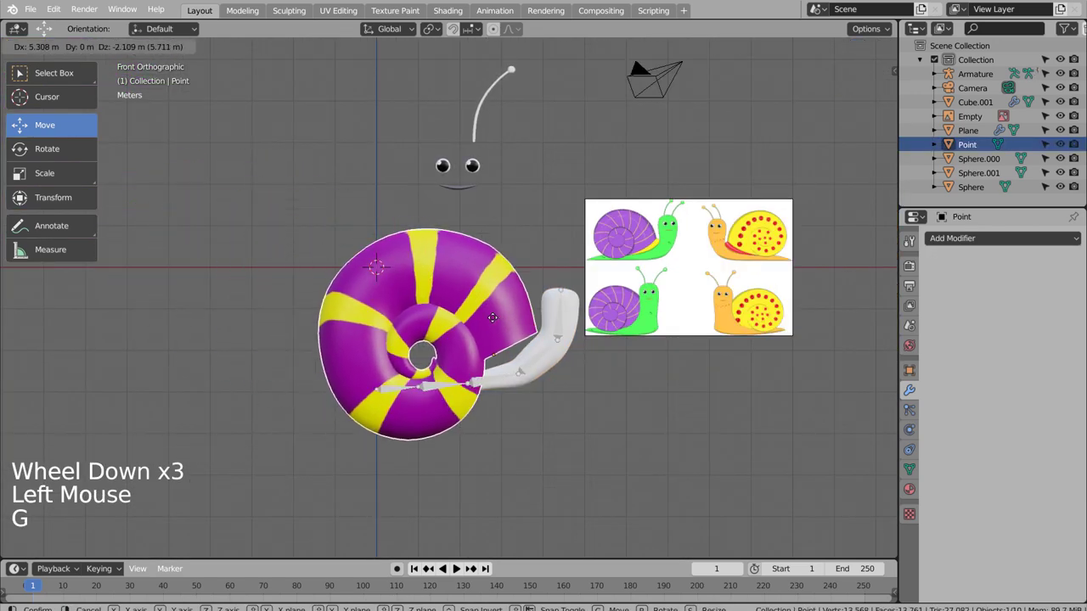
pyautogui.press('s')
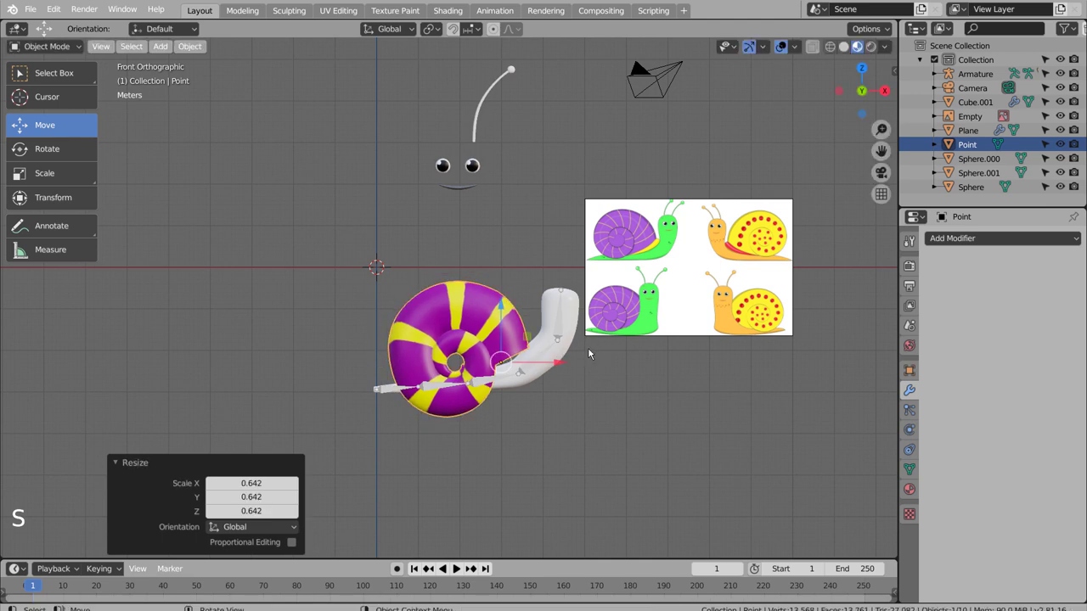
pyautogui.press('r')
pyautogui.press('g')
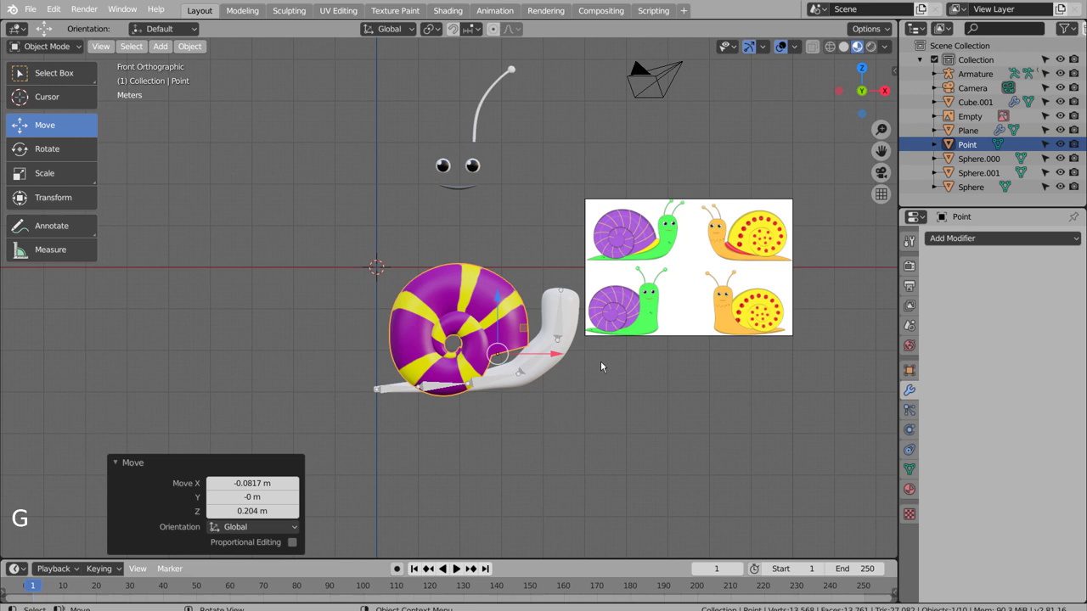
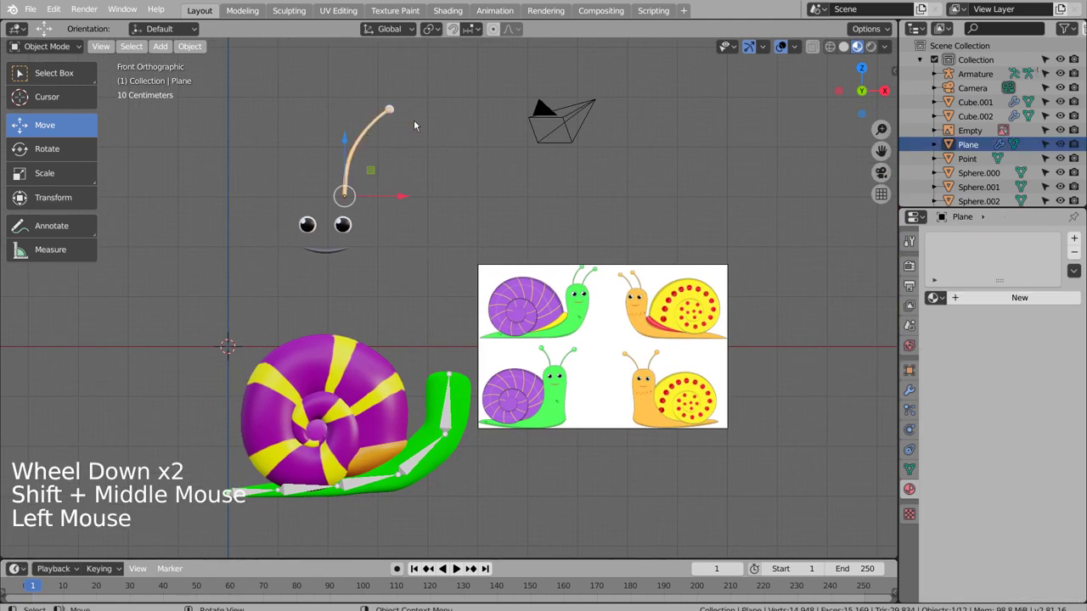
# Select the antenna and apply its modifiers in the Properties editor
pyautogui.click(399, 111)
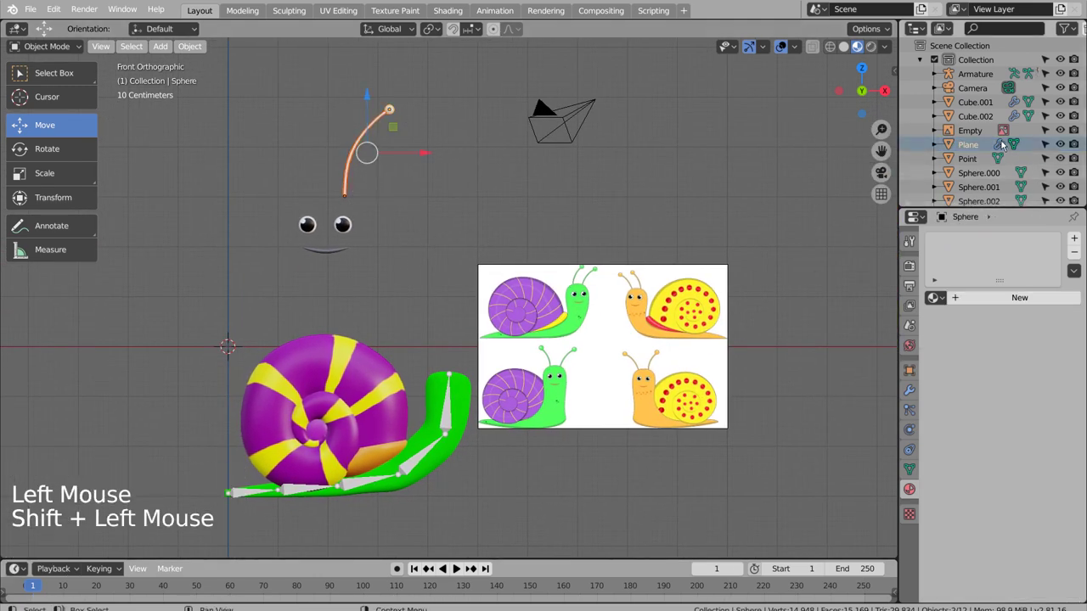
pyautogui.click(1002, 144)
pyautogui.click(997, 107)
pyautogui.click(996, 247)
pyautogui.press('shift+l')
pyautogui.click(916, 389)
pyautogui.click(977, 279)
pyautogui.click(988, 121)
# Assign the body's green Material to the antenna
pyautogui.click(970, 290)
pyautogui.click(970, 289)
pyautogui.click(978, 143)
pyautogui.click(973, 284)
pyautogui.scroll(-3)
pyautogui.scroll(3)
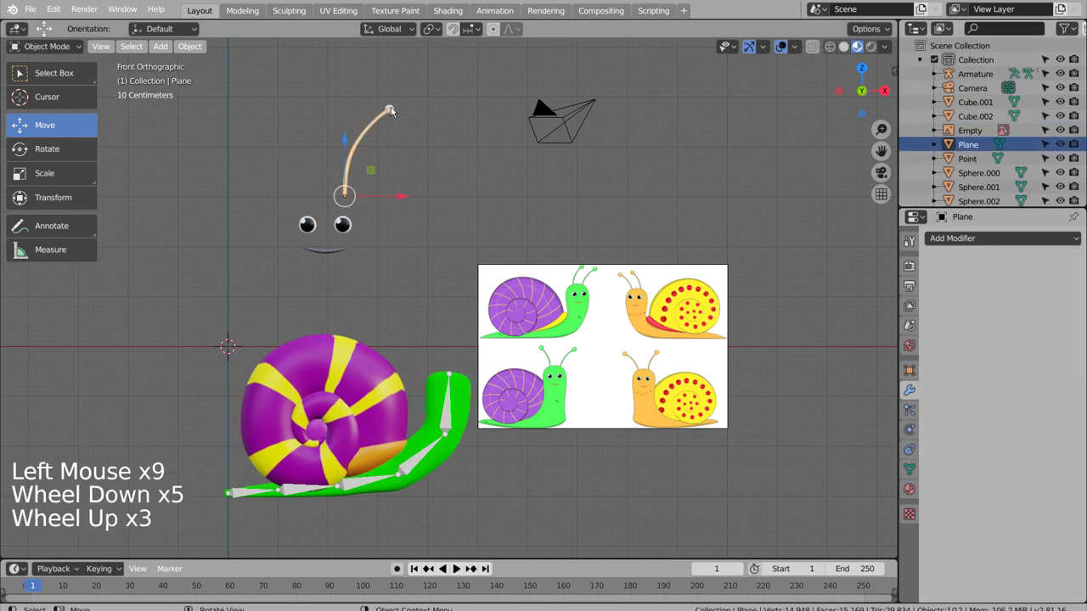
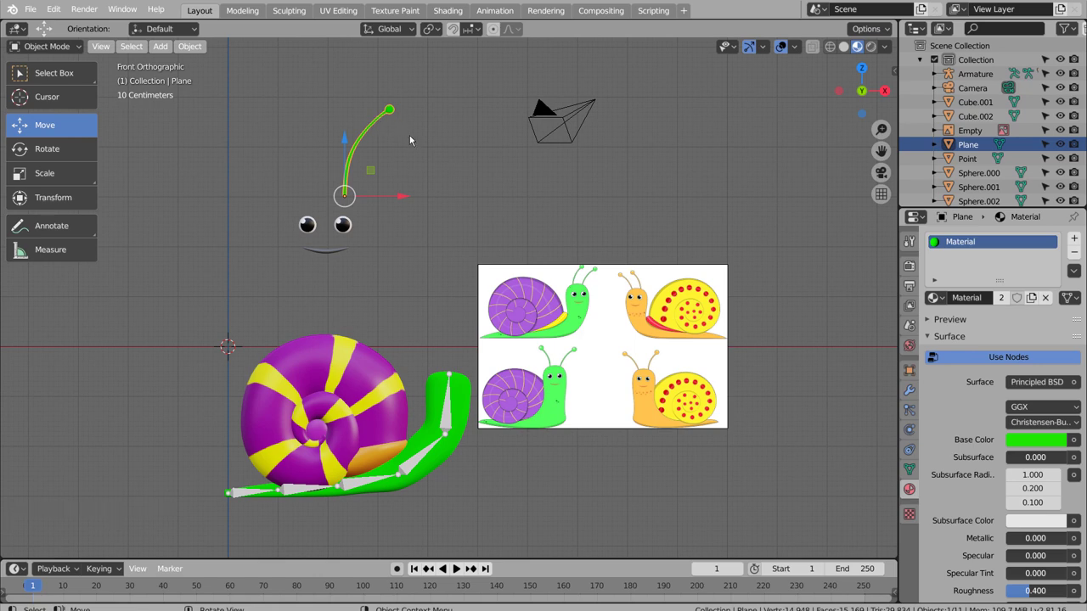
# Shrink the antenna onto the head and duplicate it for a second one beside it
pyautogui.press('g')
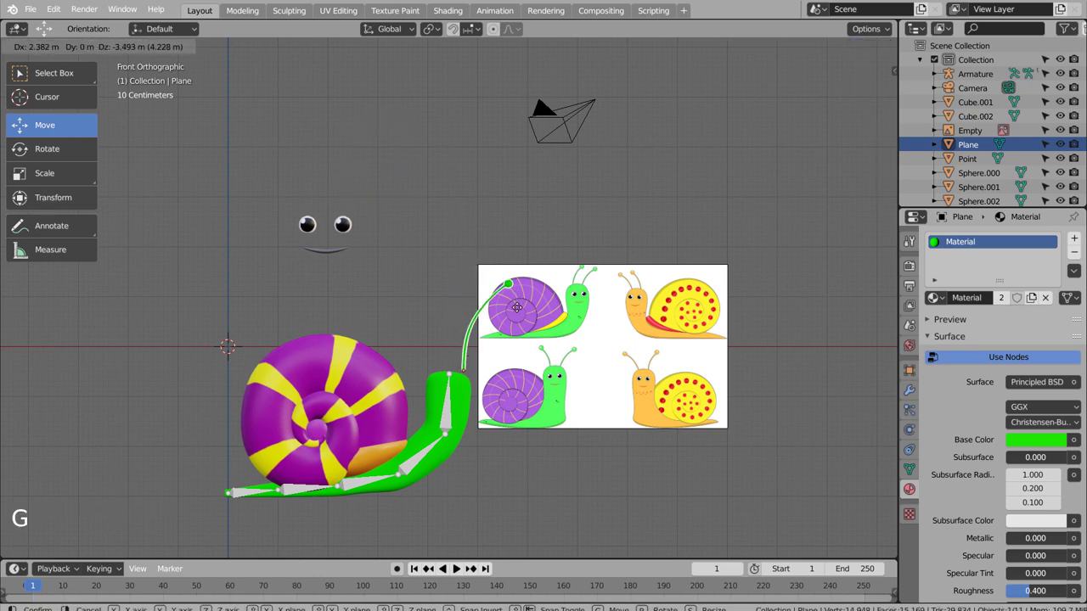
pyautogui.press('s')
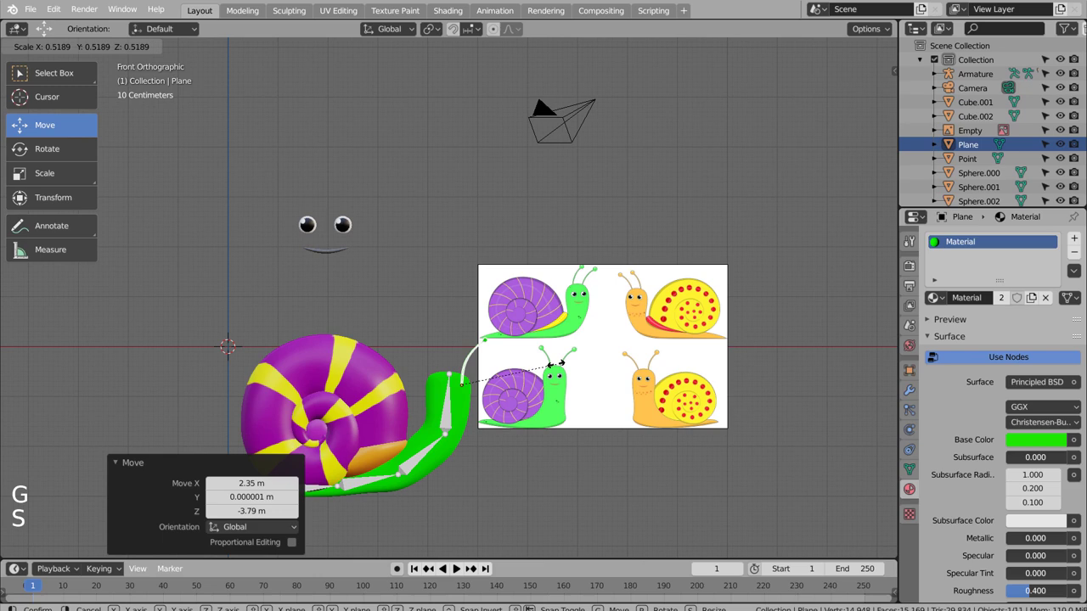
pyautogui.press('g')
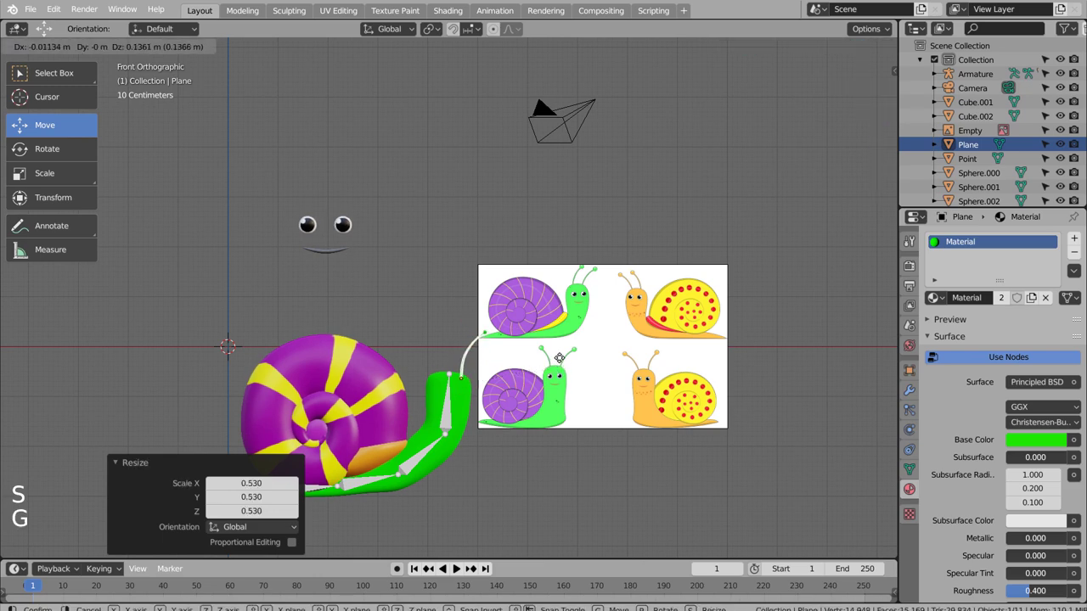
pyautogui.press('shift+d')
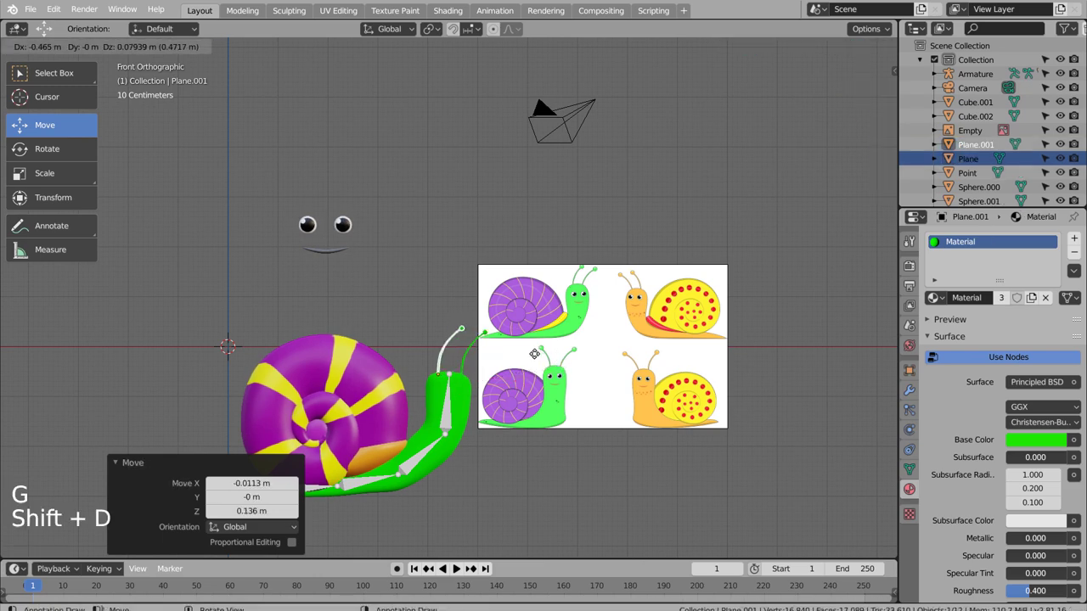
pyautogui.click(600, 446)
pyautogui.middleClick(626, 485)
# Move both eyes onto the front of the head and scale them down to fit
pyautogui.click(419, 281)
pyautogui.press('KP_1')
pyautogui.click(396, 280)
pyautogui.press('b')
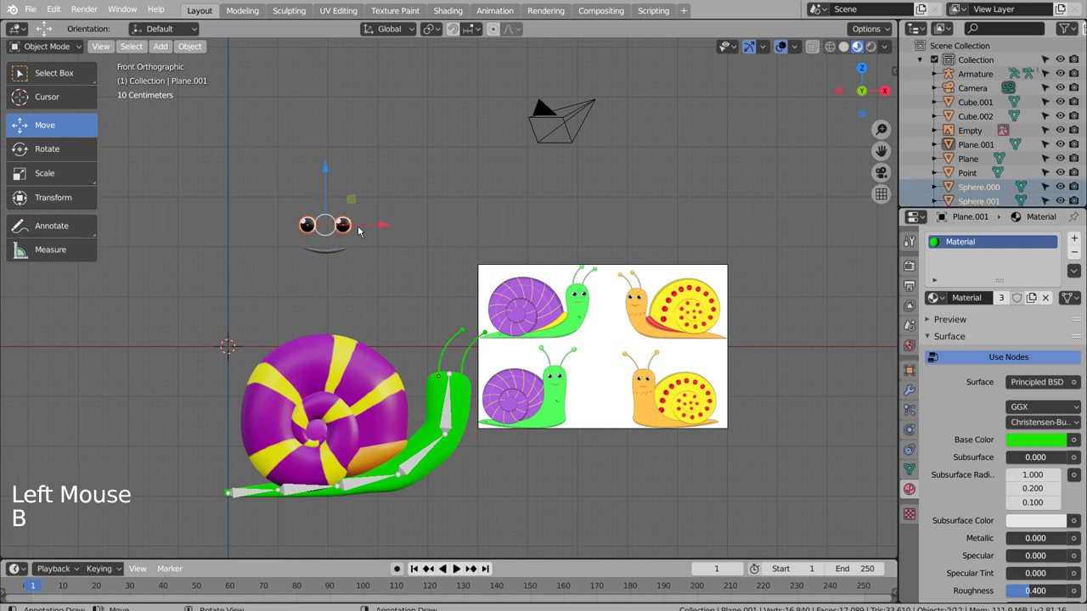
pyautogui.press('s')
pyautogui.press('g')
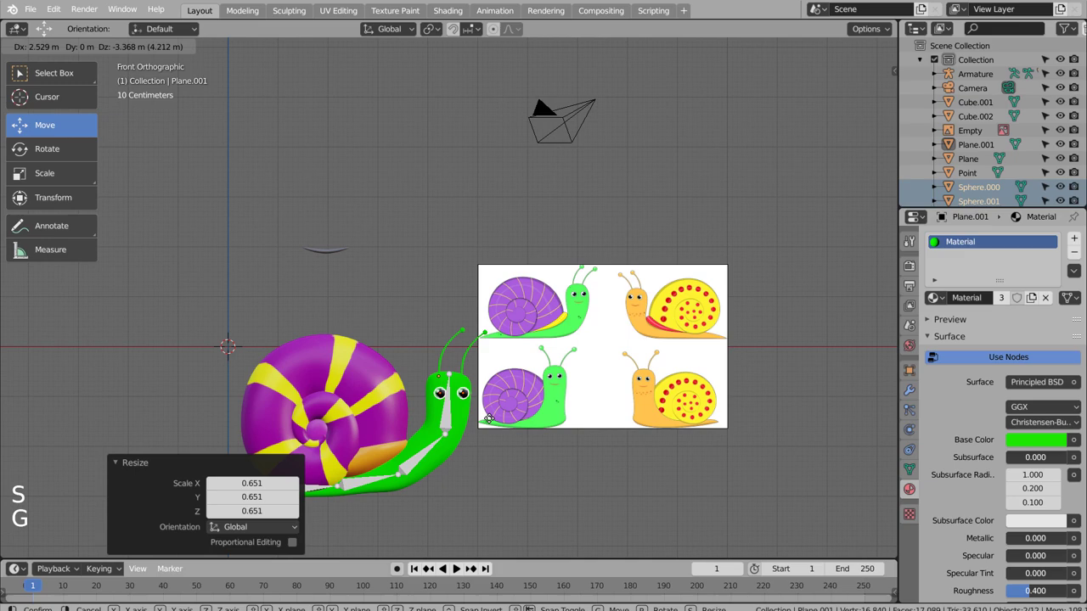
pyautogui.press('s')
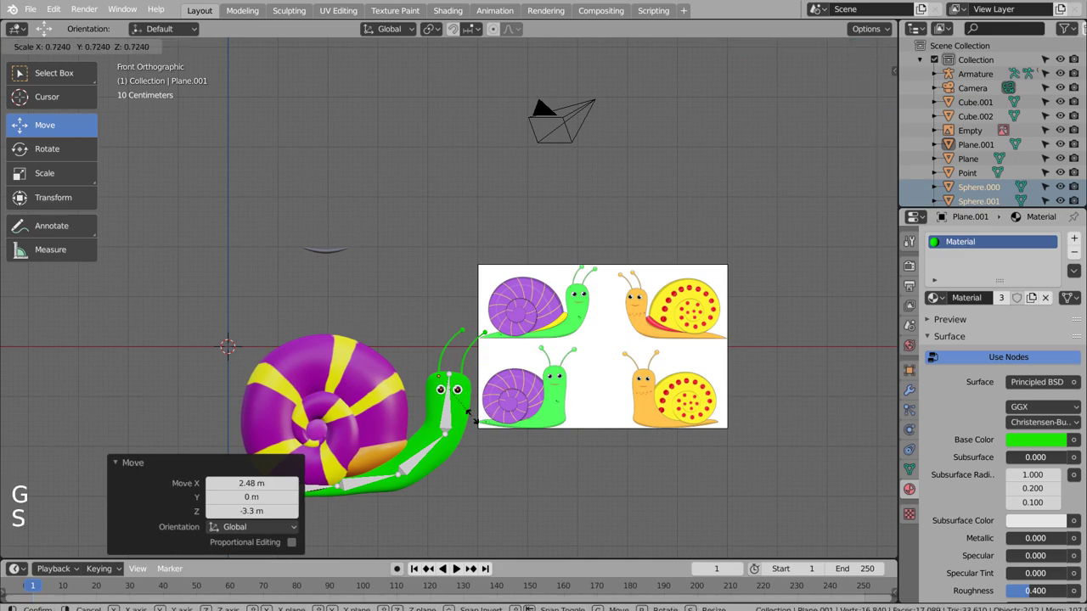
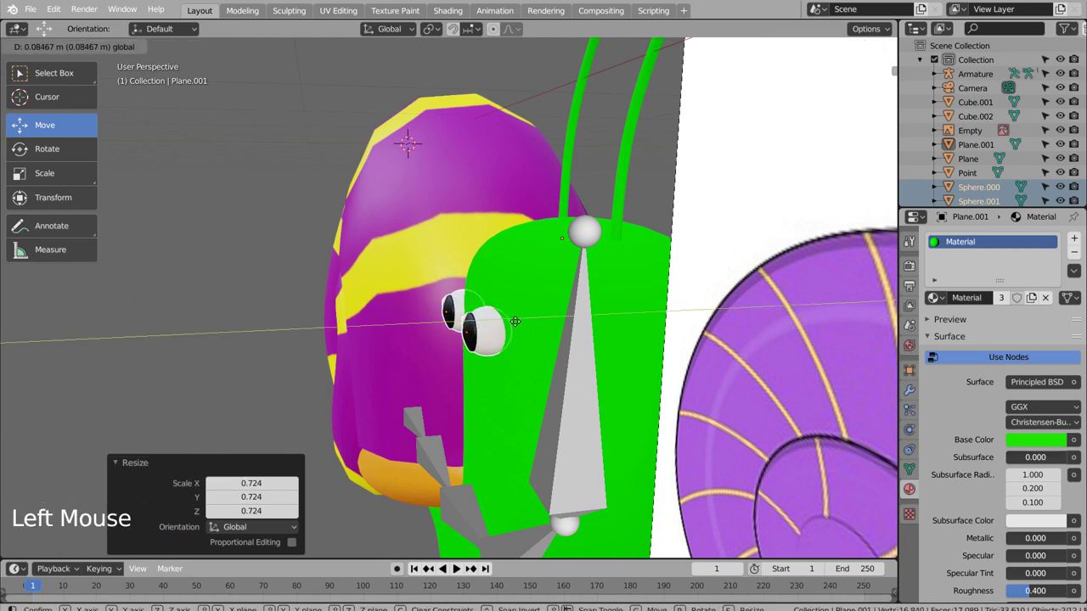
pyautogui.middleClick(568, 261)
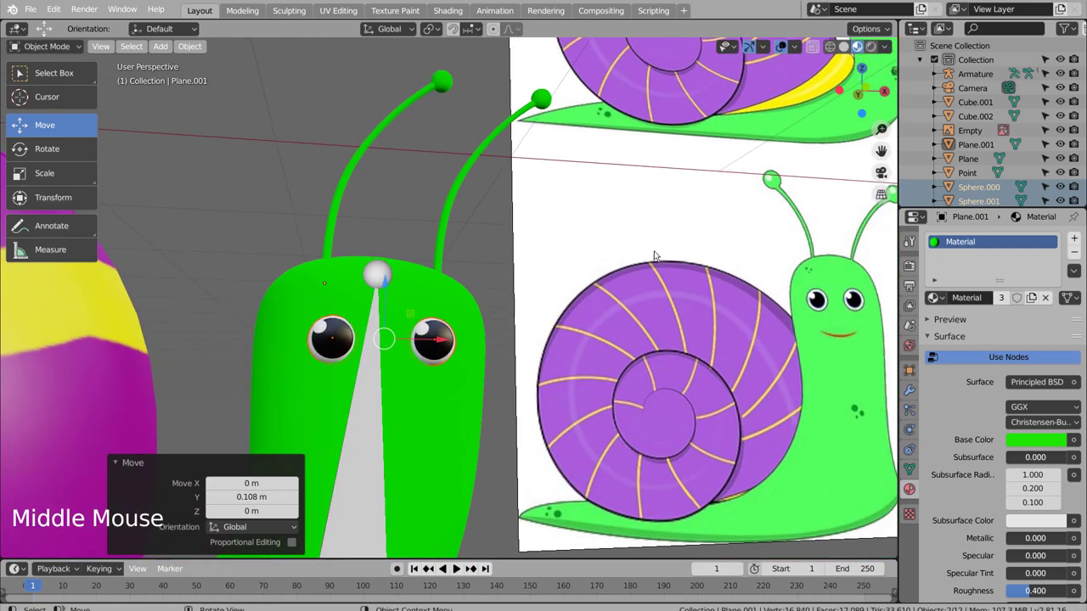
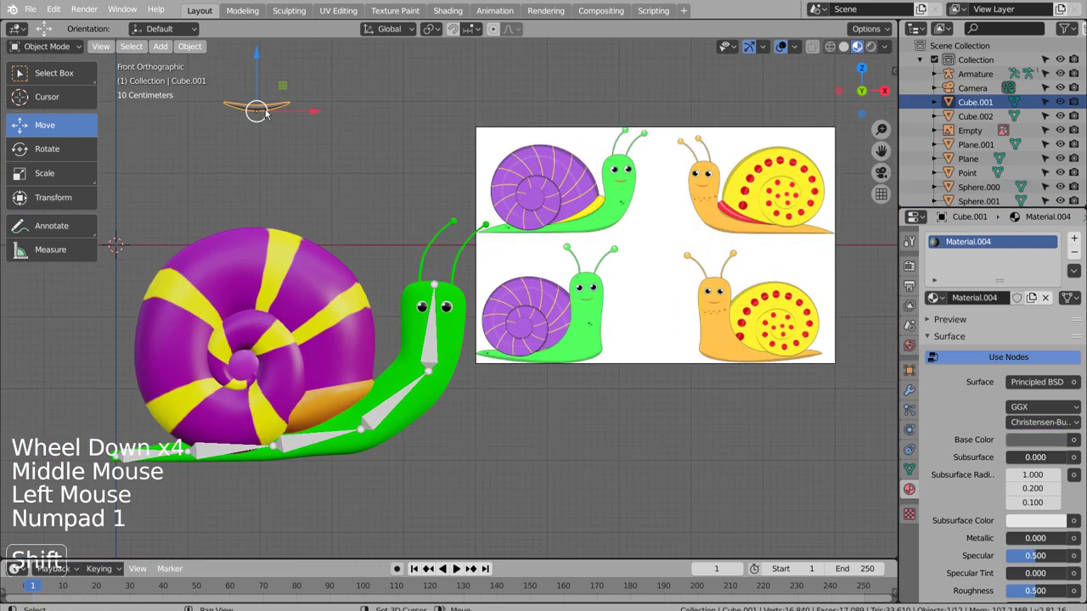
pyautogui.press('g')
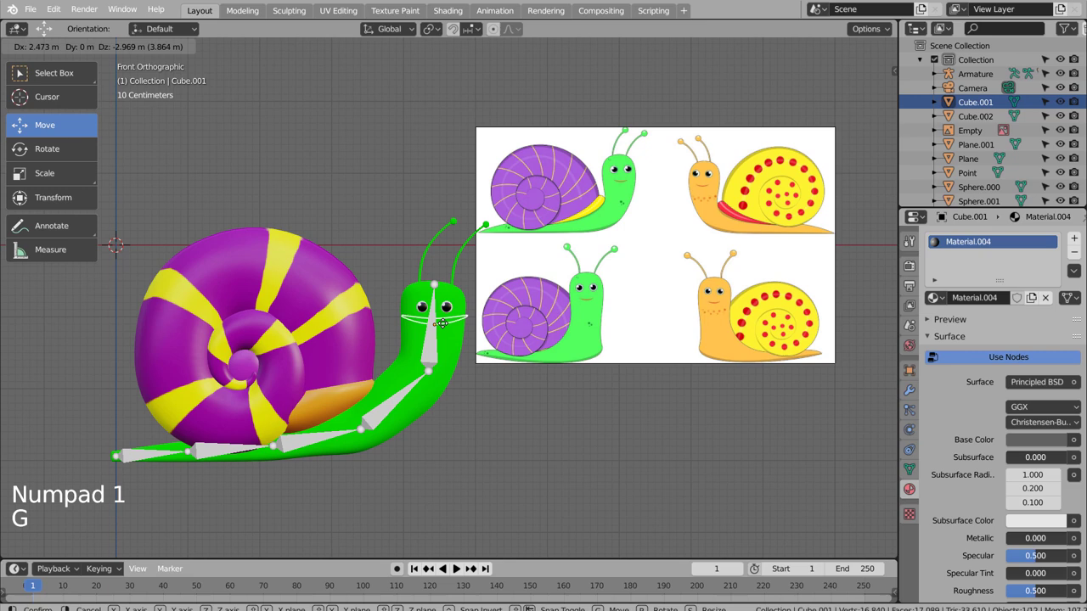
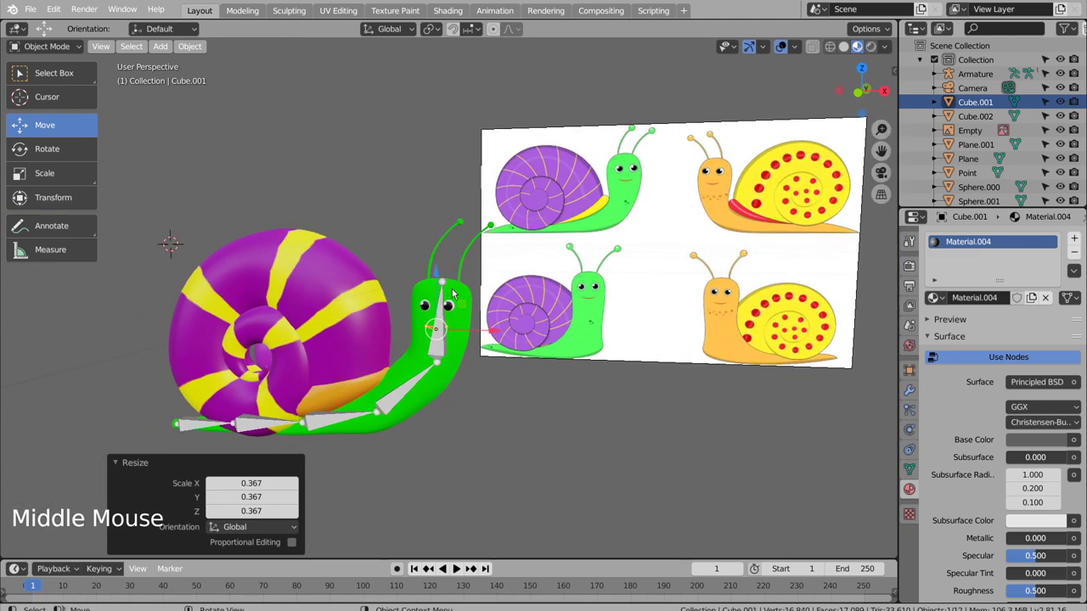
pyautogui.press('KP_1')
pyautogui.click(438, 281)
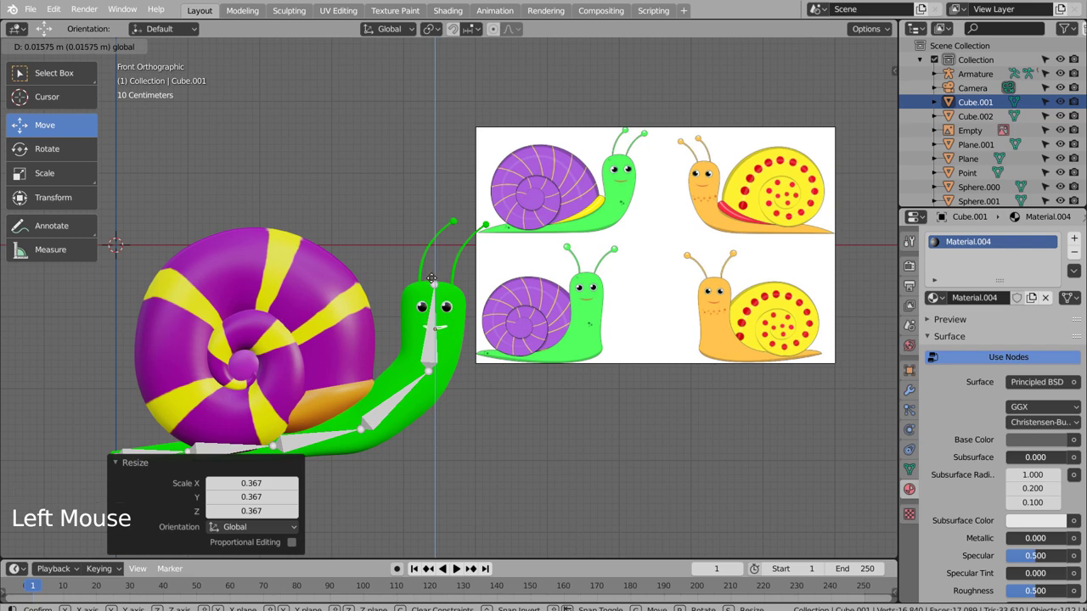
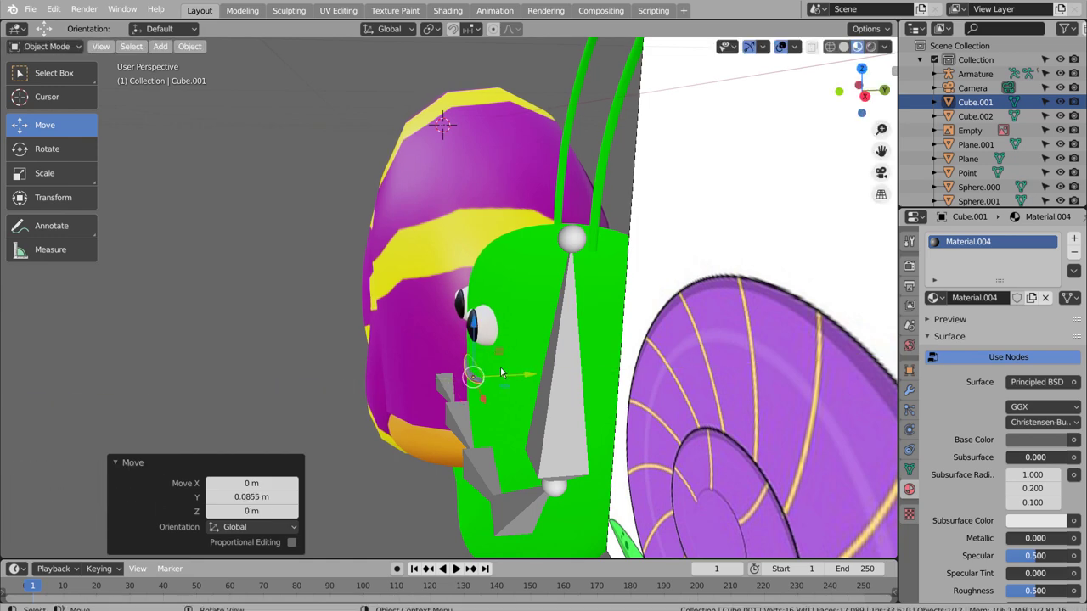
pyautogui.middleClick(521, 346)
pyautogui.click(348, 178)
pyautogui.scroll(-3)
pyautogui.middleClick(526, 324)
pyautogui.scroll(-3)
pyautogui.click(539, 411)
pyautogui.middleClick(525, 412)
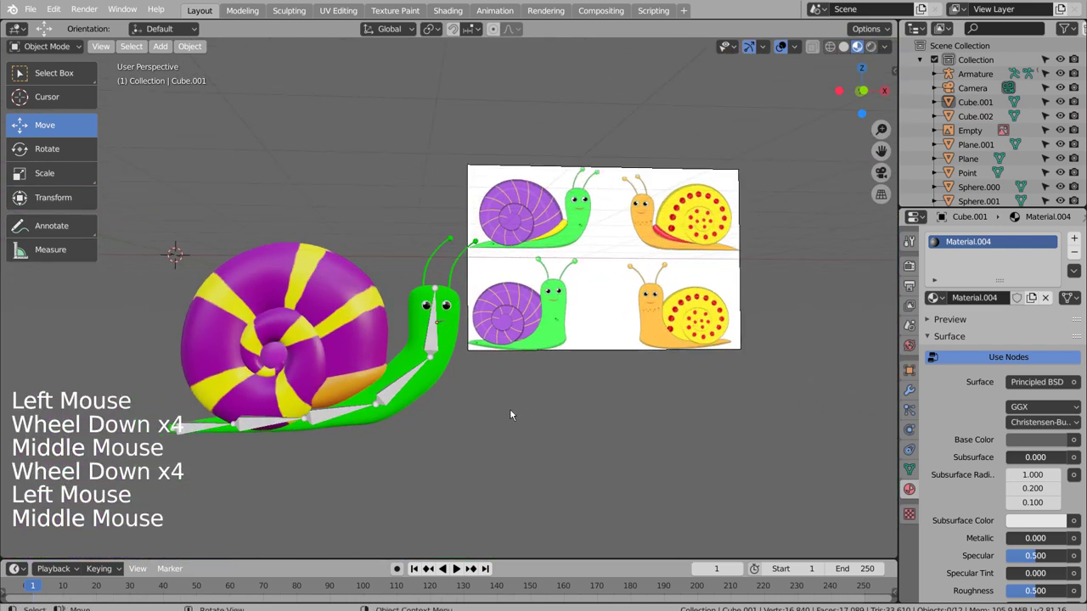
pyautogui.middleClick(500, 425)
pyautogui.click(488, 425)
pyautogui.middleClick(500, 422)
# Add a UV sphere in front view and shrink it to a tiny spot on the body
pyautogui.press('KP_1')
pyautogui.scroll(3)
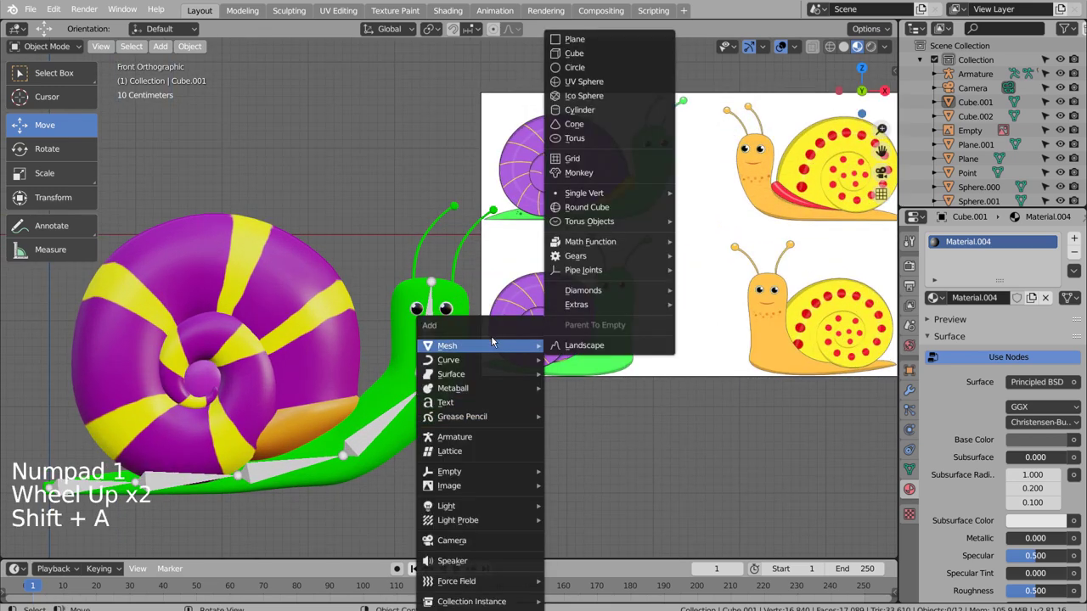
pyautogui.click(213, 381)
pyautogui.press('shift+d')
pyautogui.press('s')
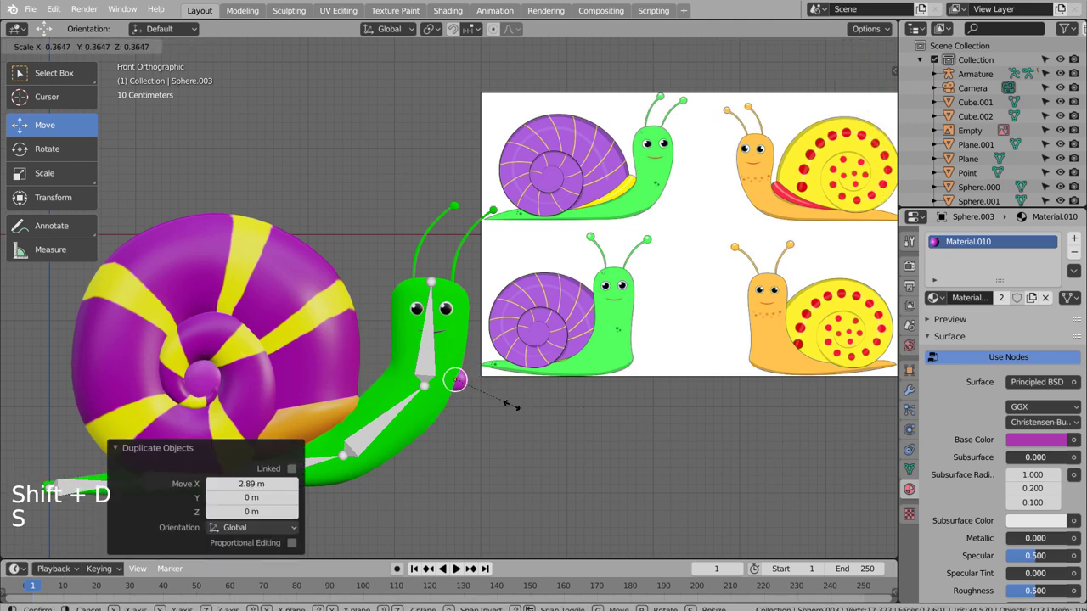
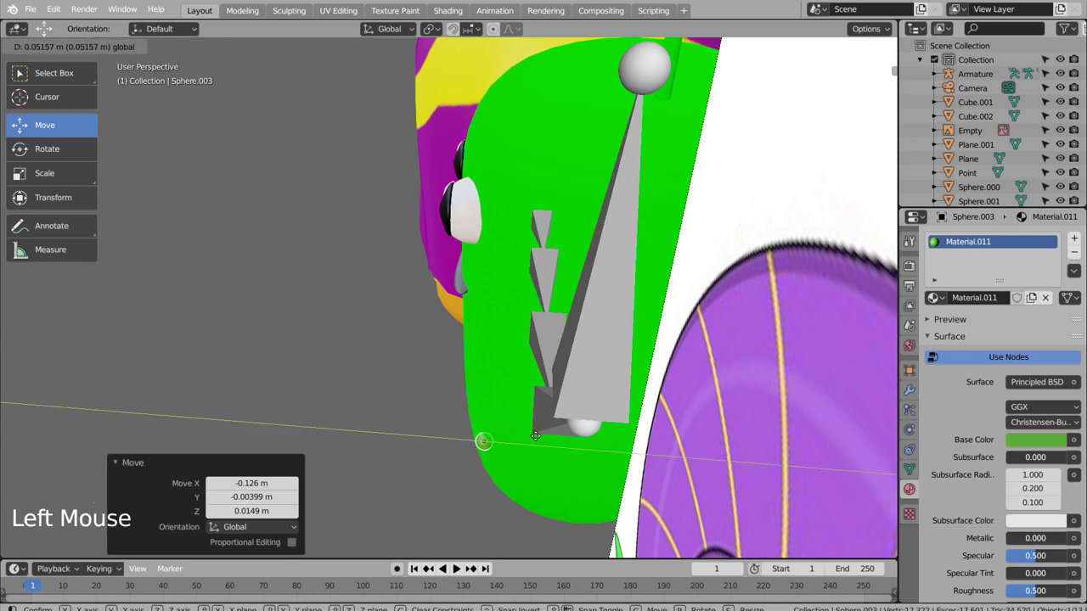
# Duplicate the spot smaller beside the first and hide the armature in the viewport
pyautogui.middleClick(532, 457)
pyautogui.press('KP_1')
pyautogui.scroll(-3)
pyautogui.press('shift+d')
pyautogui.press('s')
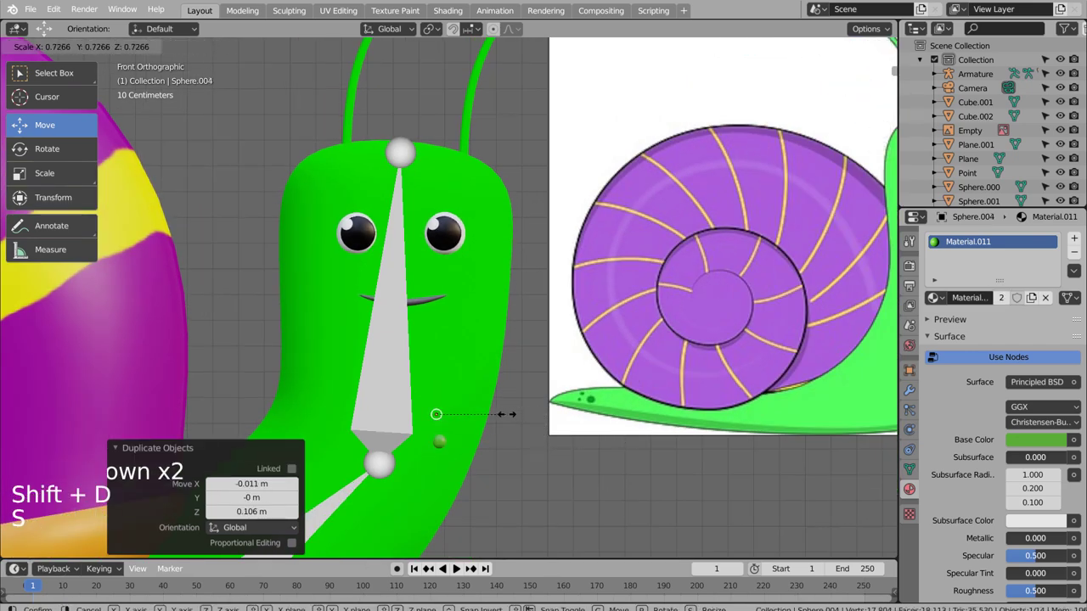
pyautogui.middleClick(508, 411)
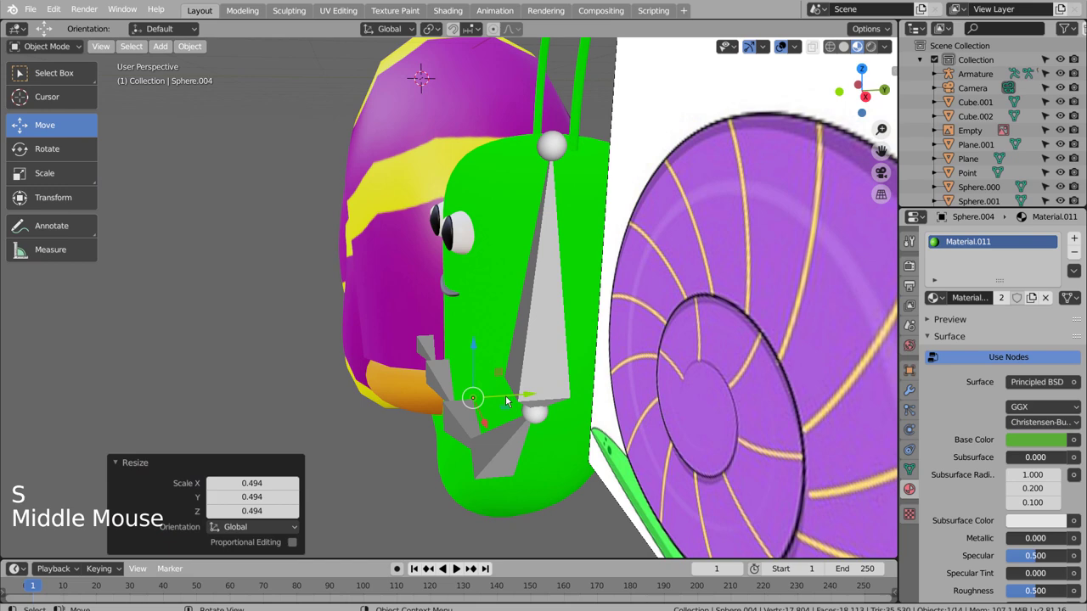
pyautogui.click(530, 396)
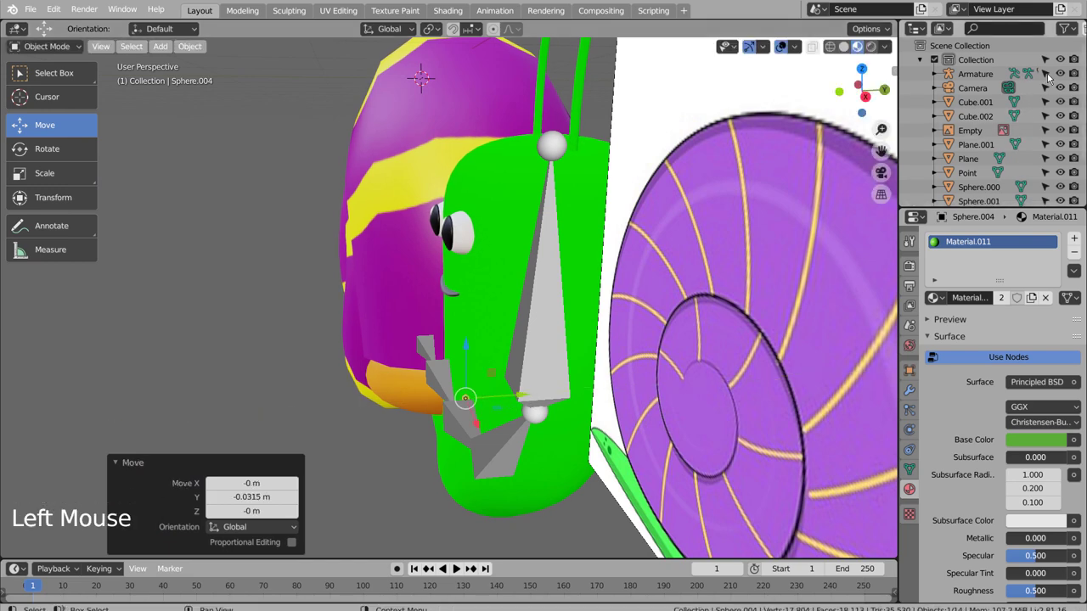
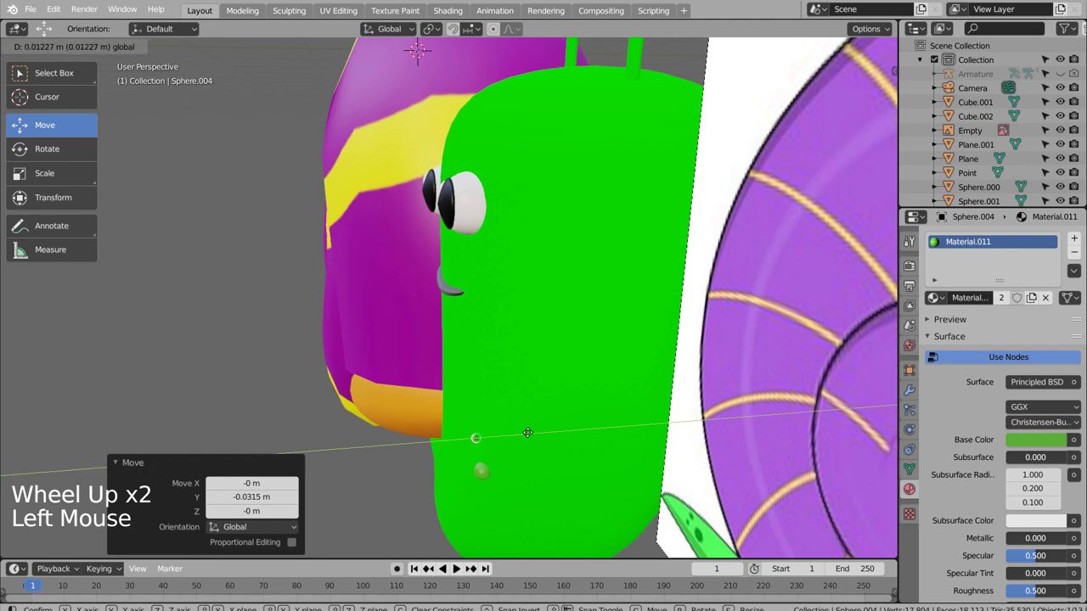
# Duplicate more spots down onto the lower body and check them from the side
pyautogui.middleClick(590, 459)
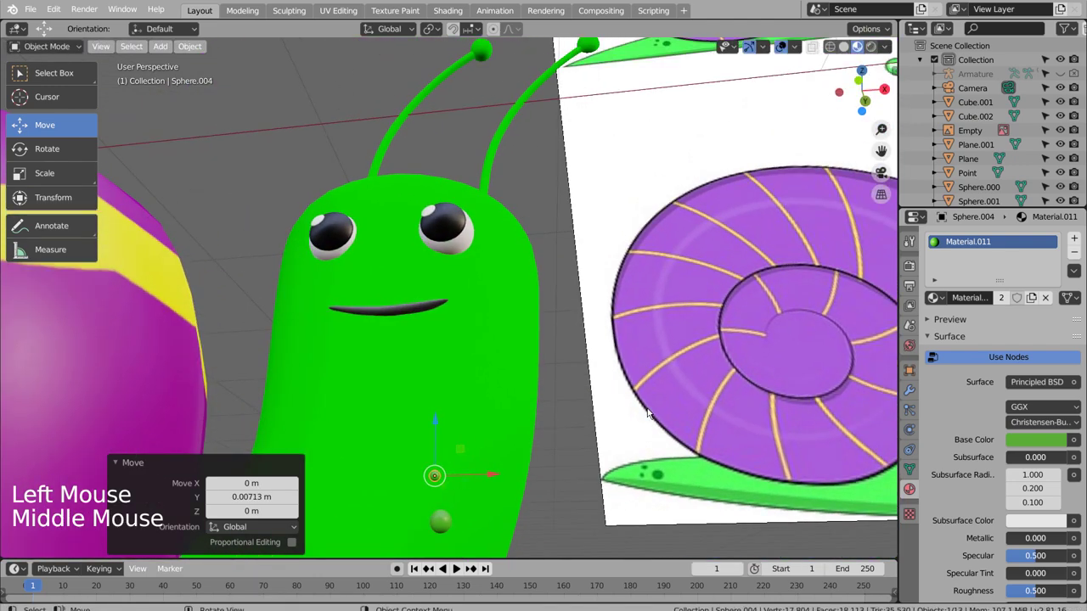
pyautogui.press('KP_1')
pyautogui.press('shift+d')
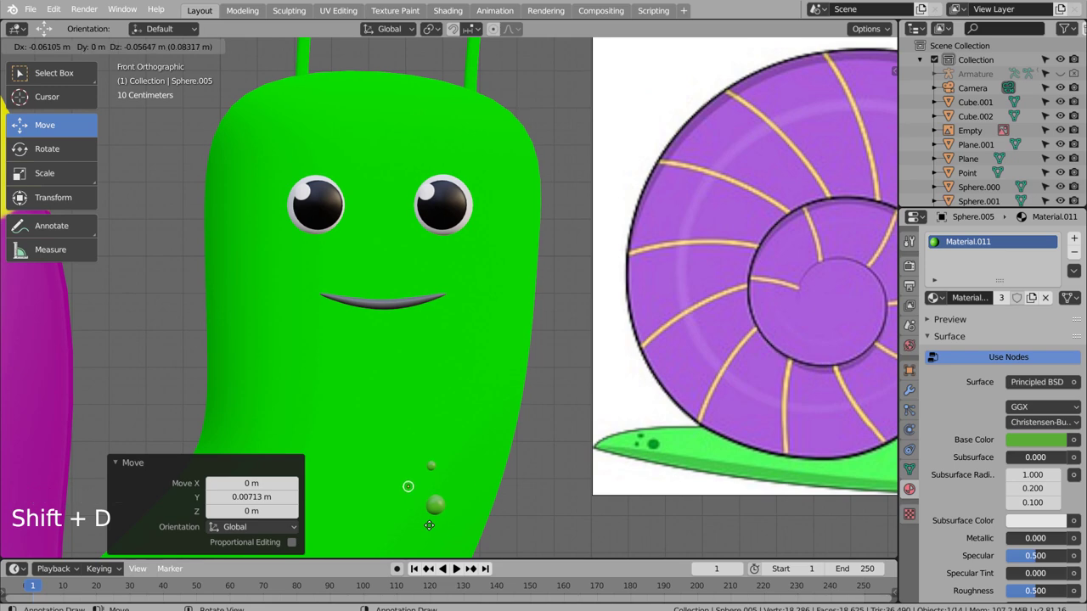
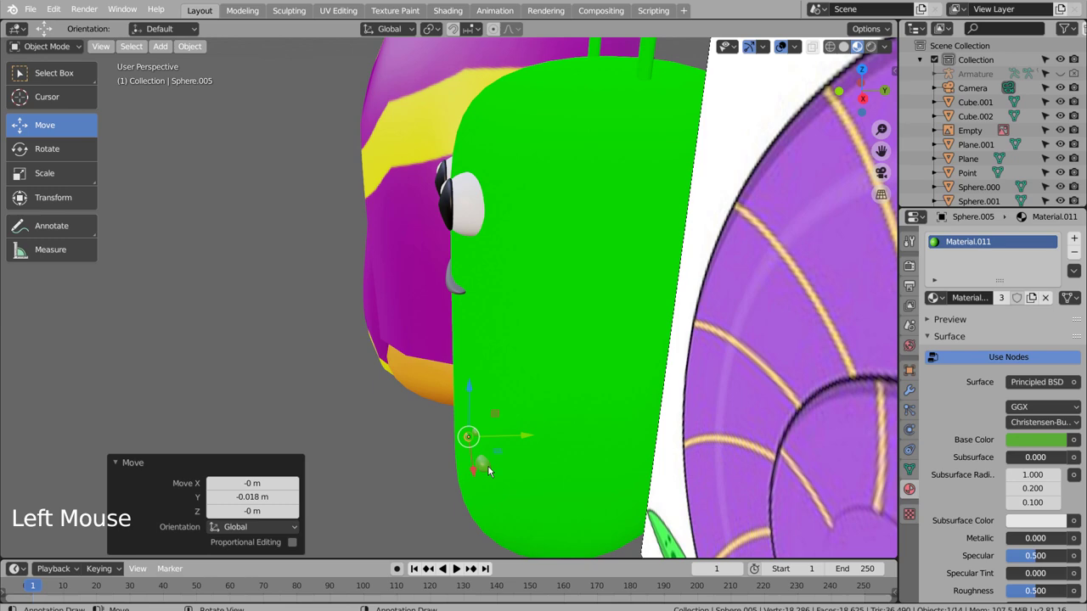
pyautogui.click(491, 469)
pyautogui.click(477, 431)
pyautogui.click(475, 430)
pyautogui.middleClick(550, 444)
pyautogui.click(457, 449)
pyautogui.middleClick(569, 452)
pyautogui.scroll(-3)
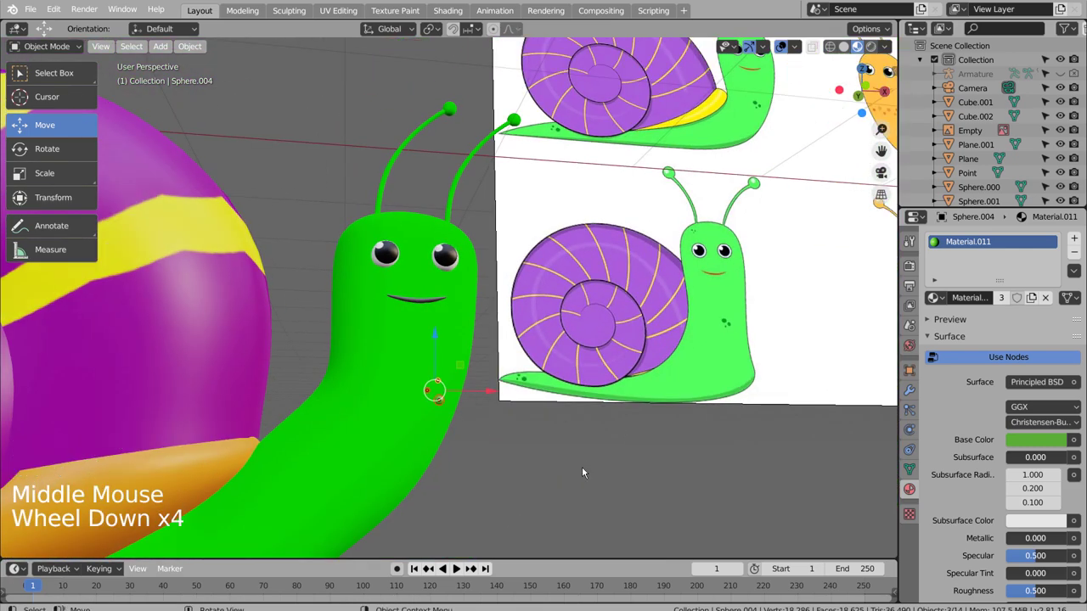
# Copy the group of body spots up onto the top of the head and rotate them
pyautogui.press('KP_1')
pyautogui.press('shift+d')
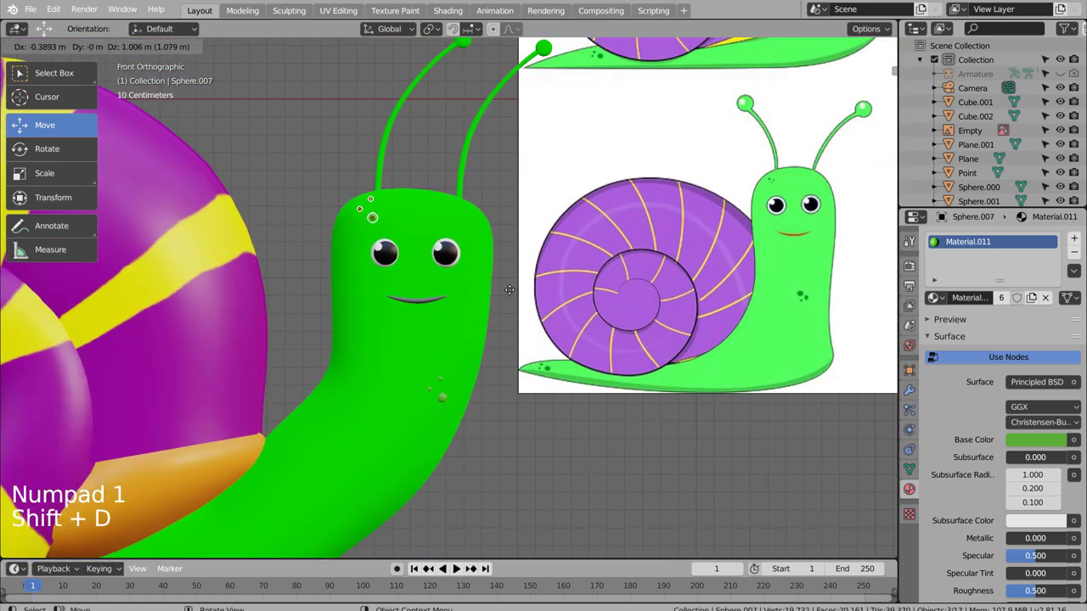
pyautogui.press('r')
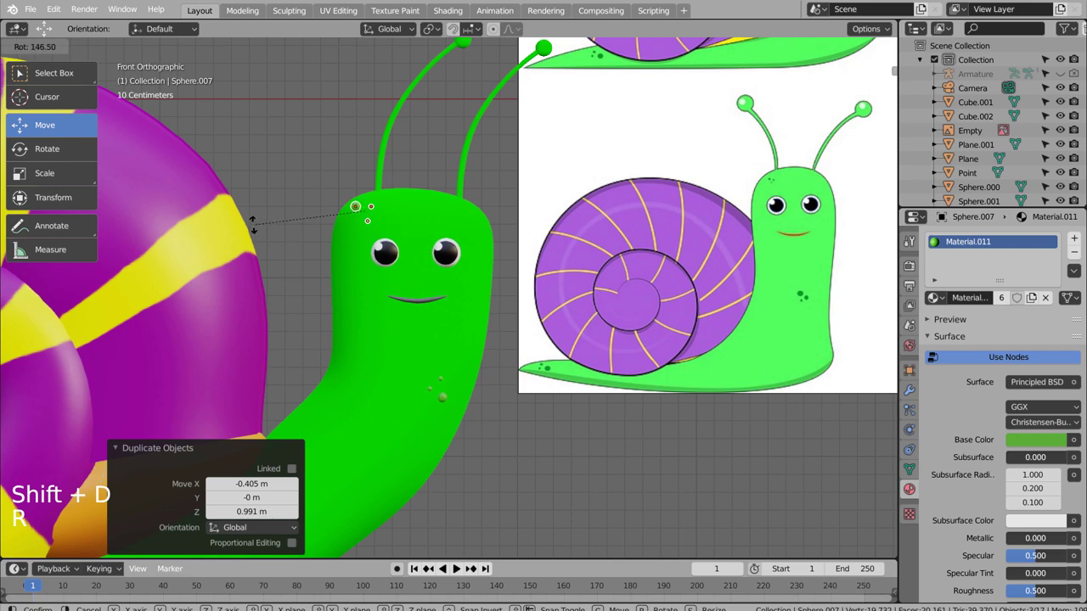
pyautogui.scroll(3)
pyautogui.middleClick(387, 213)
pyautogui.scroll(3)
pyautogui.middleClick(506, 424)
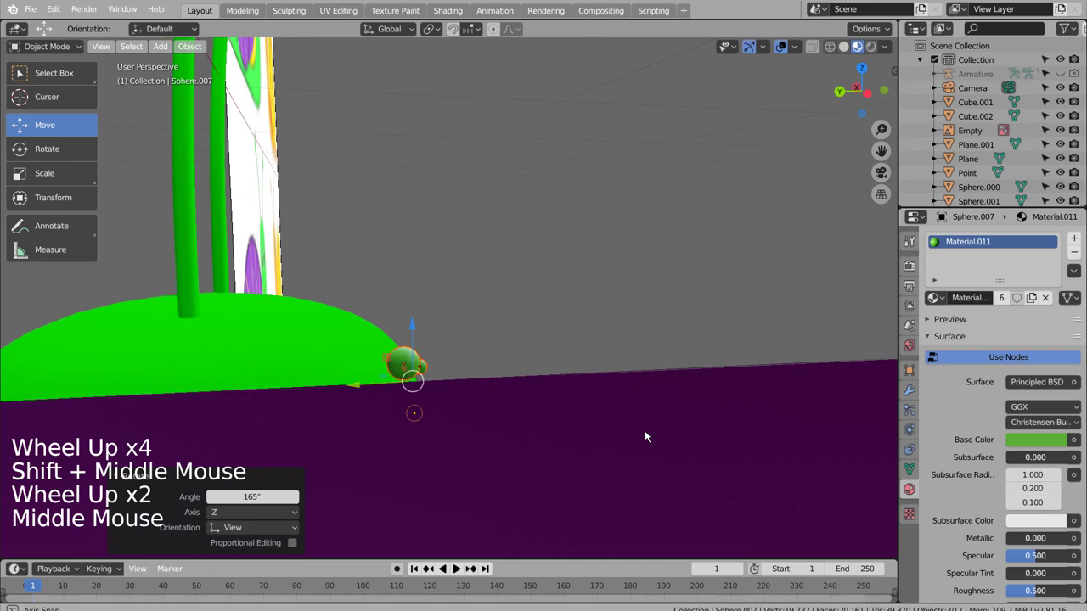
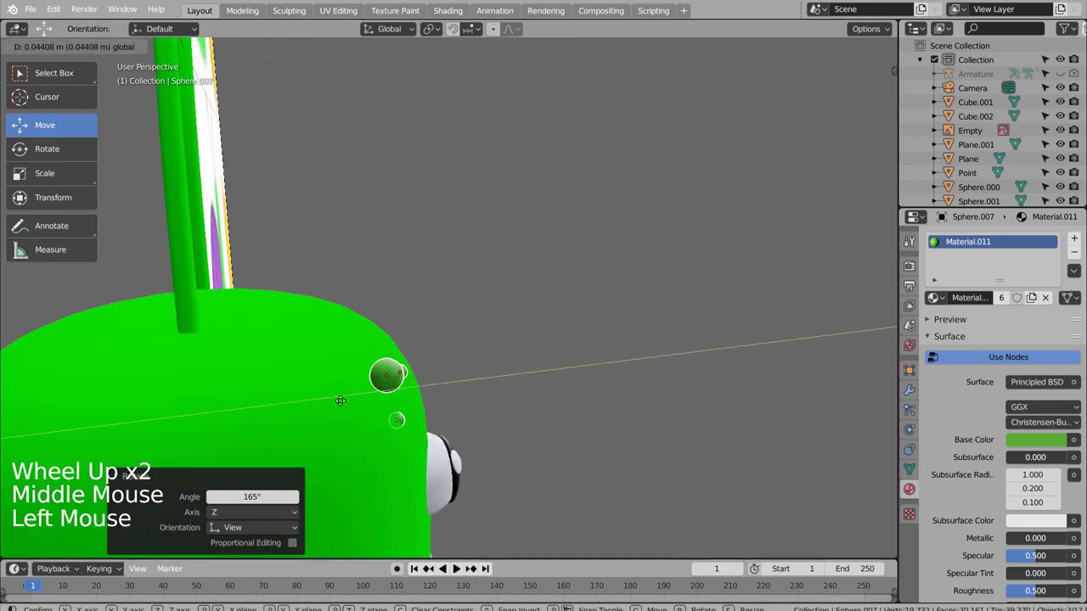
pyautogui.middleClick(509, 436)
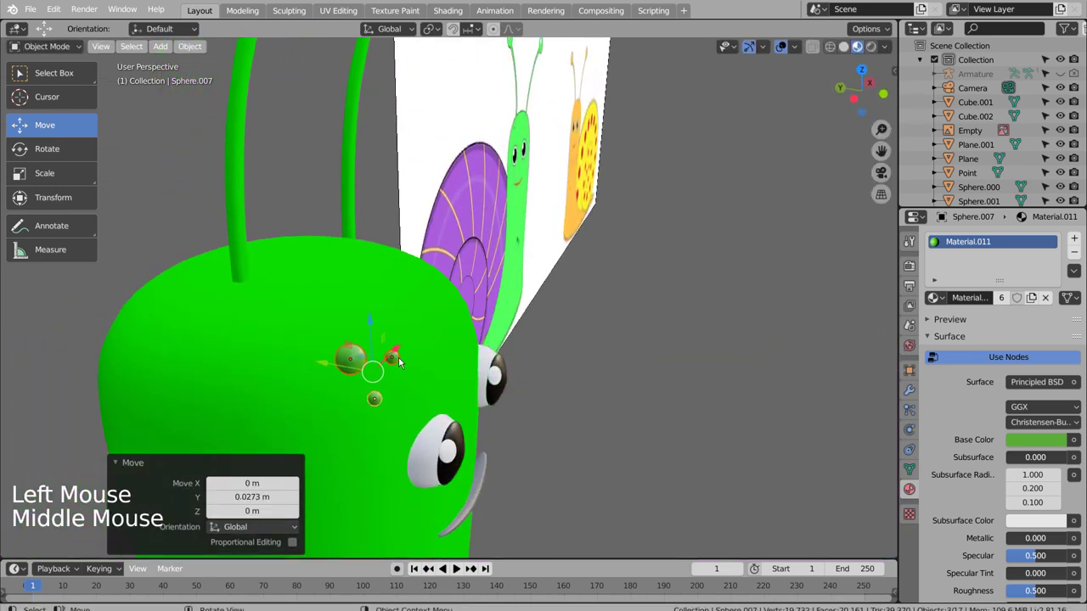
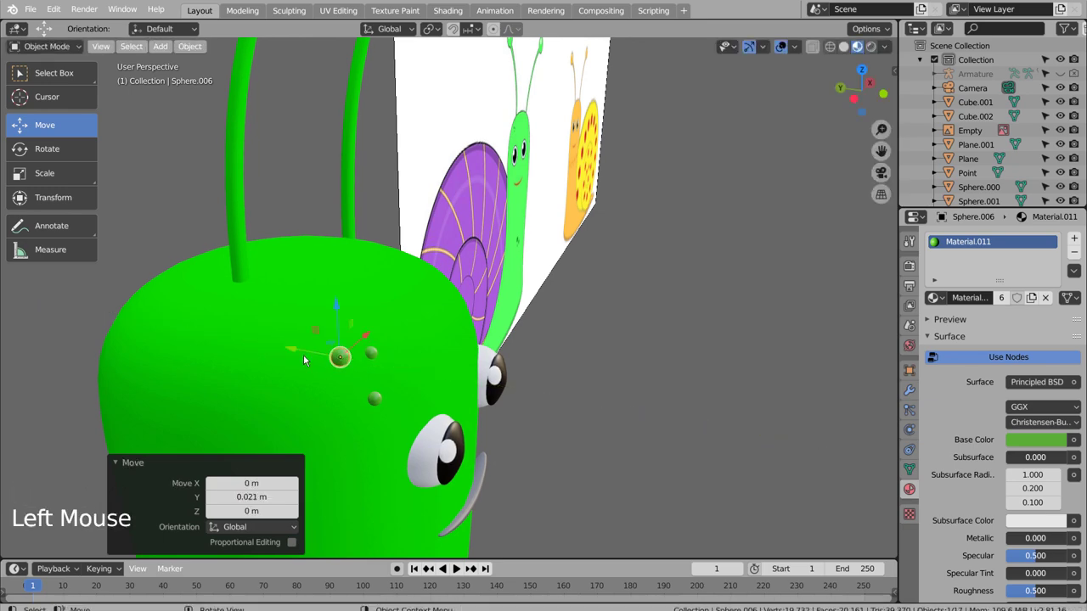
pyautogui.middleClick(448, 401)
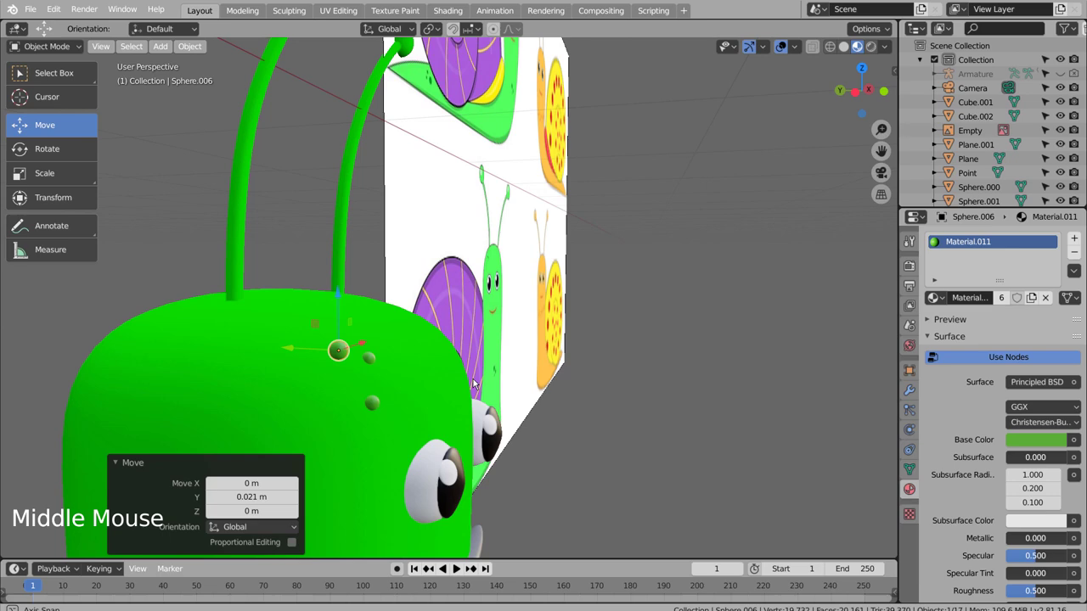
# Nudge the head spots into place and orbit back to a front view
pyautogui.click(340, 300)
pyautogui.middleClick(422, 395)
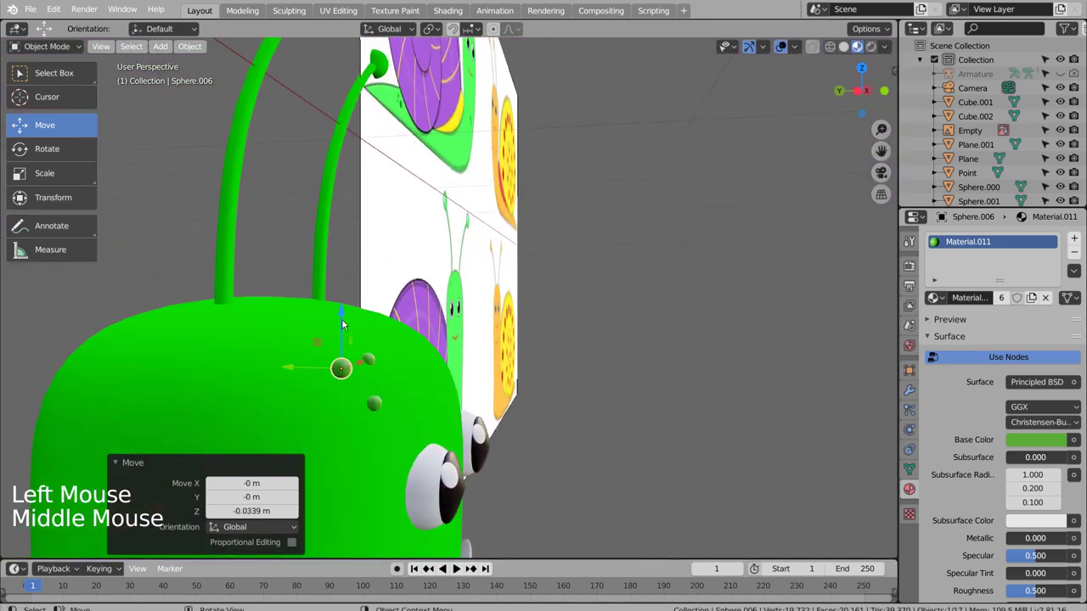
pyautogui.click(344, 320)
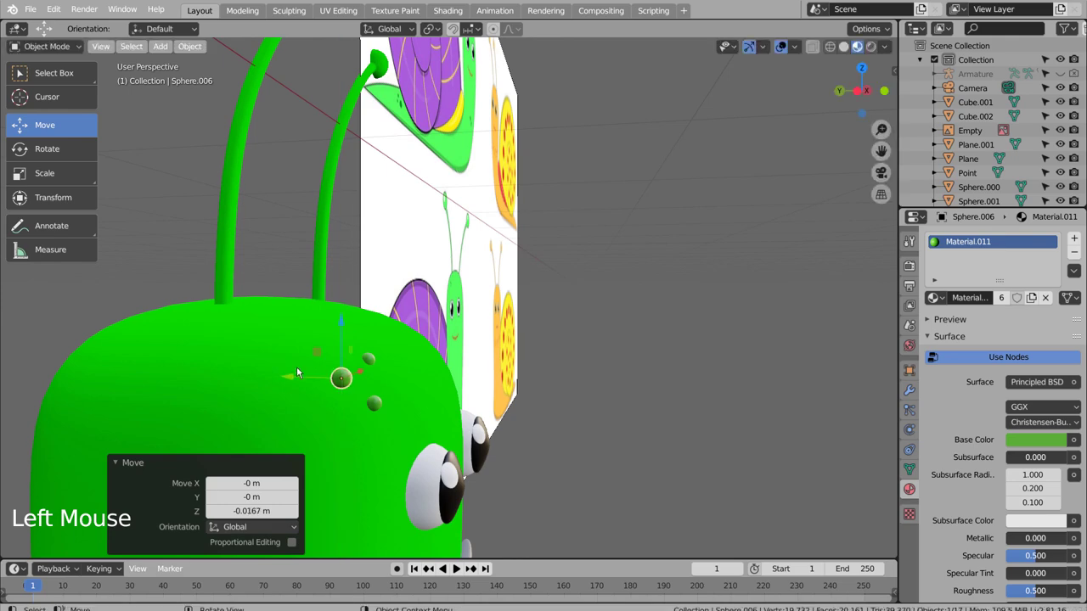
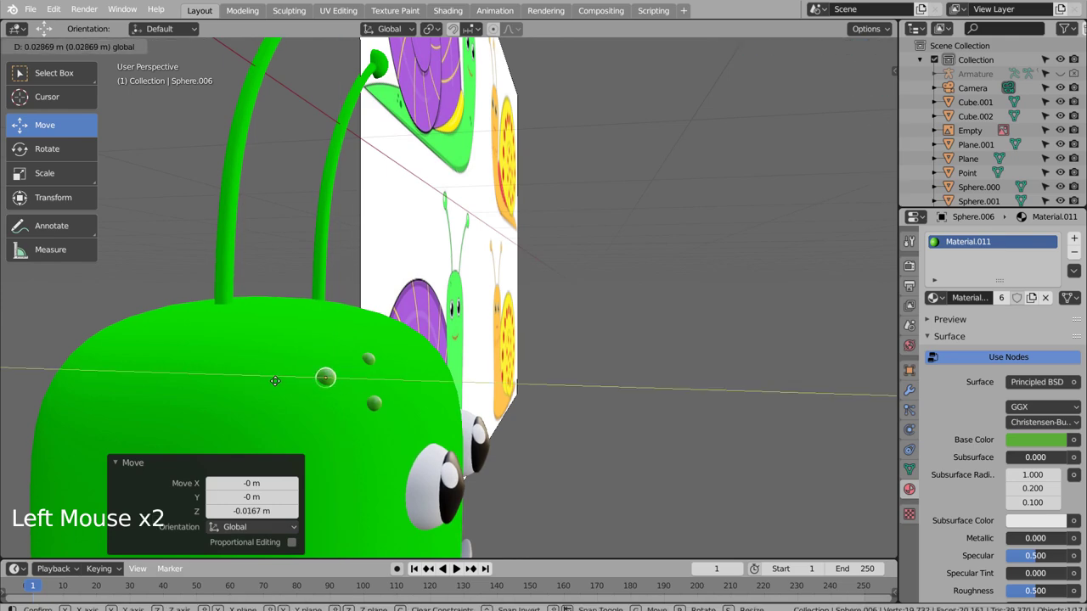
pyautogui.click(568, 428)
pyautogui.middleClick(634, 465)
pyautogui.scroll(-3)
pyautogui.scroll(-3)
pyautogui.middleClick(557, 500)
pyautogui.scroll(3)
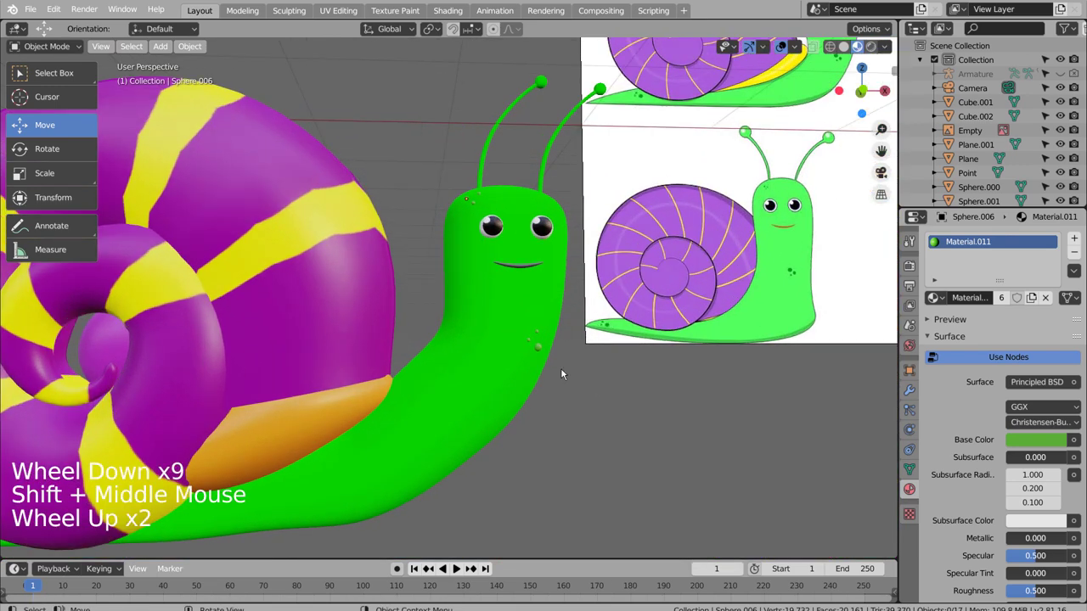
# Select the three small spot spheres and save the file
pyautogui.click(541, 355)
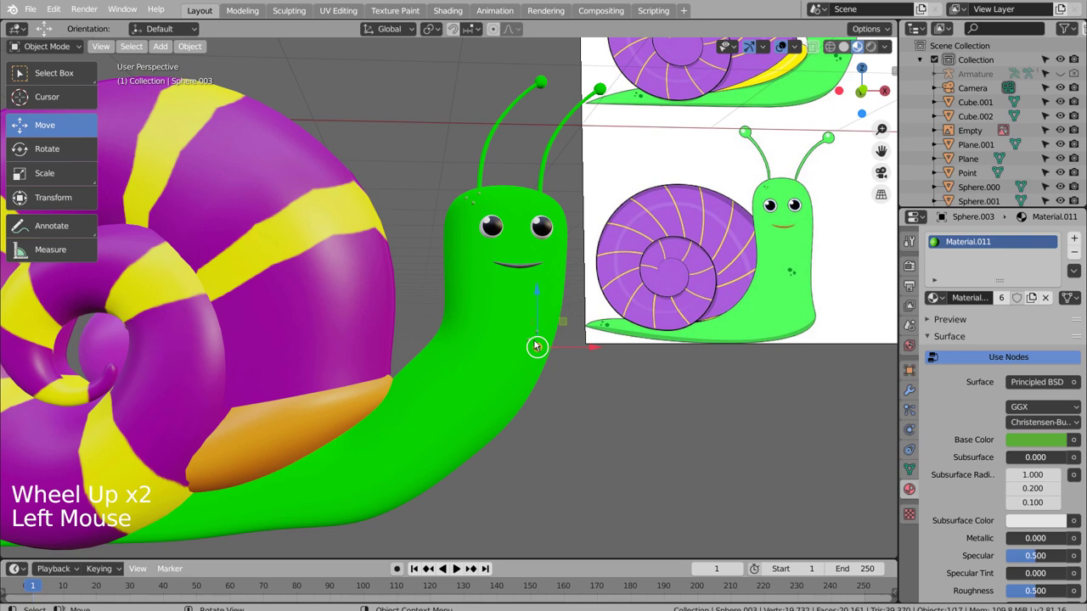
pyautogui.scroll(3)
pyautogui.click(676, 433)
pyautogui.scroll(3)
pyautogui.press('b')
pyautogui.click(495, 350)
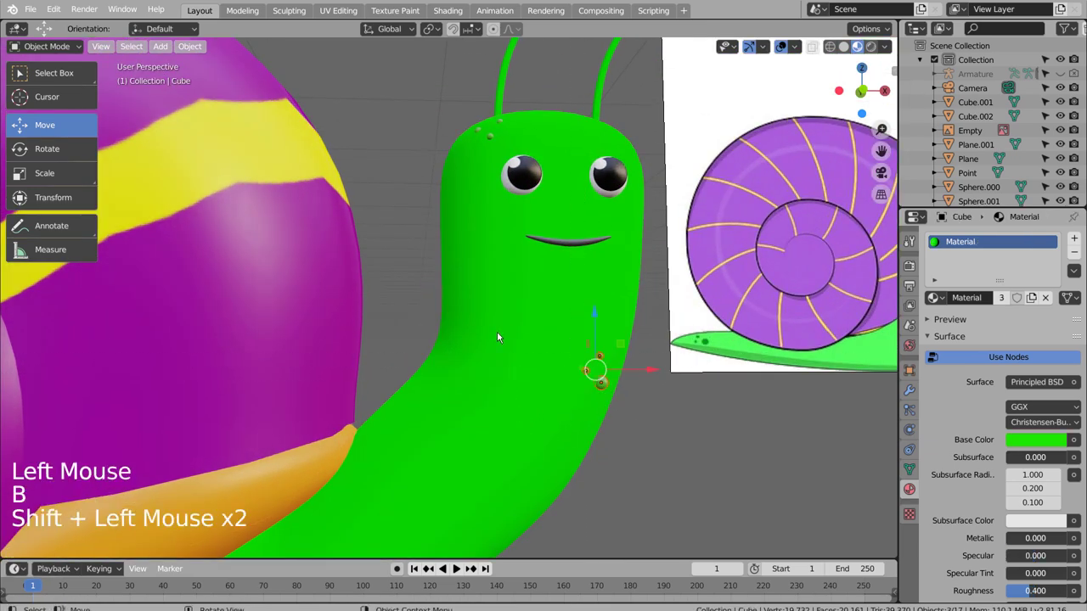
pyautogui.press('ctrl+s')
pyautogui.scroll(-3)
# Move the three spots as a cluster onto the snail's neck beside its face
pyautogui.press('KP_1')
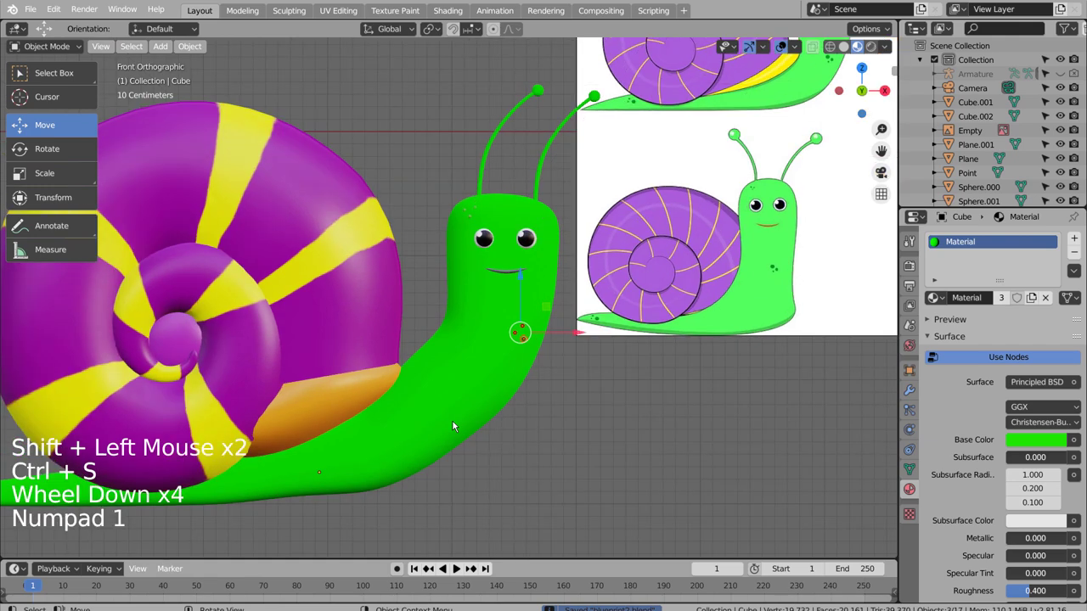
pyautogui.middleClick(417, 452)
pyautogui.press('shift+d')
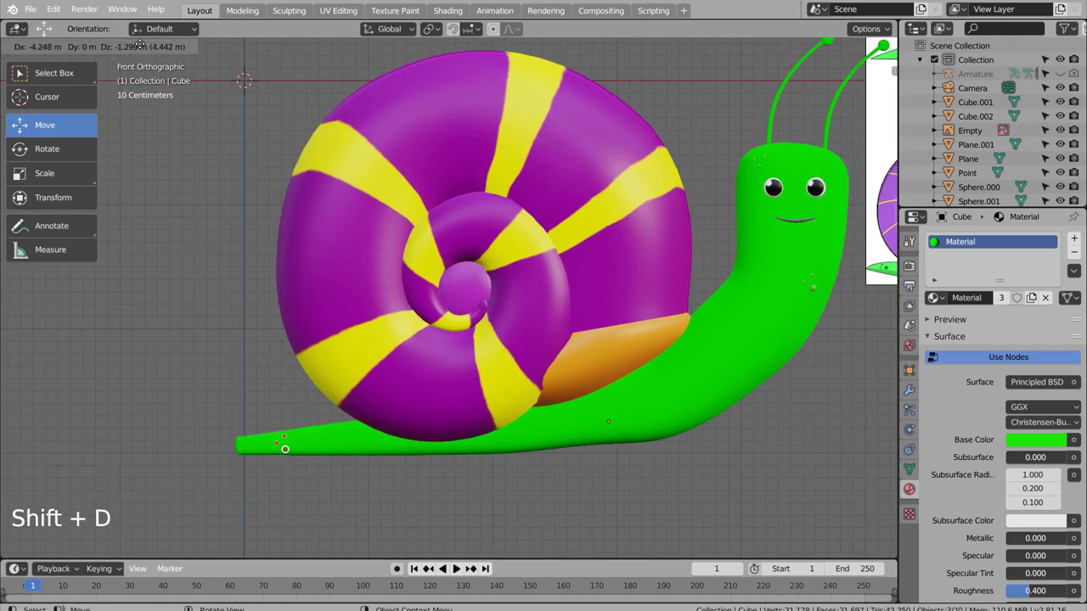
pyautogui.press('KP_Decimal')
pyautogui.press('KP_Decimal')
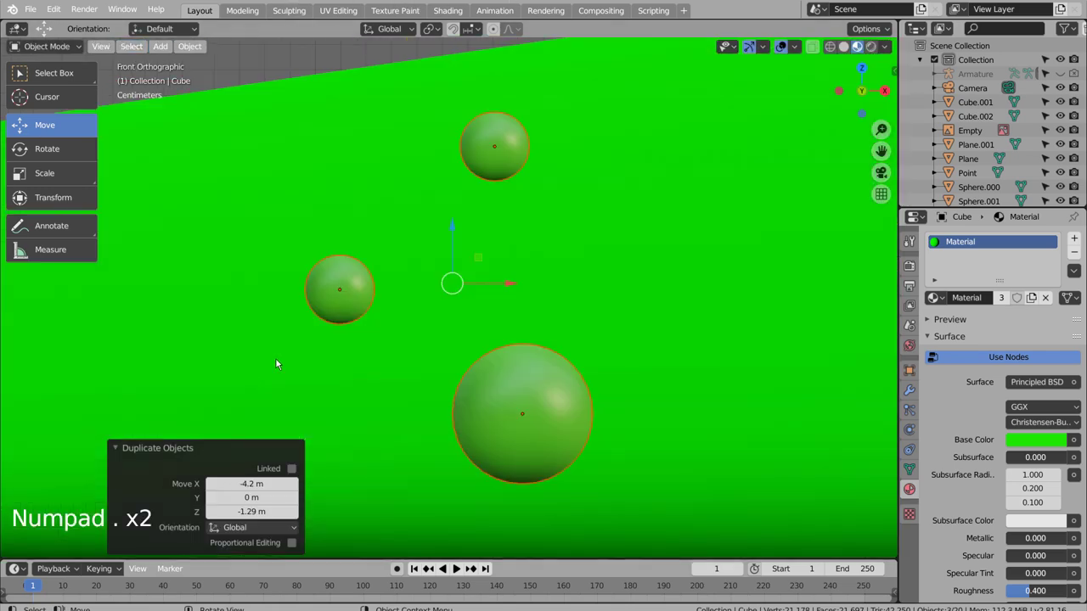
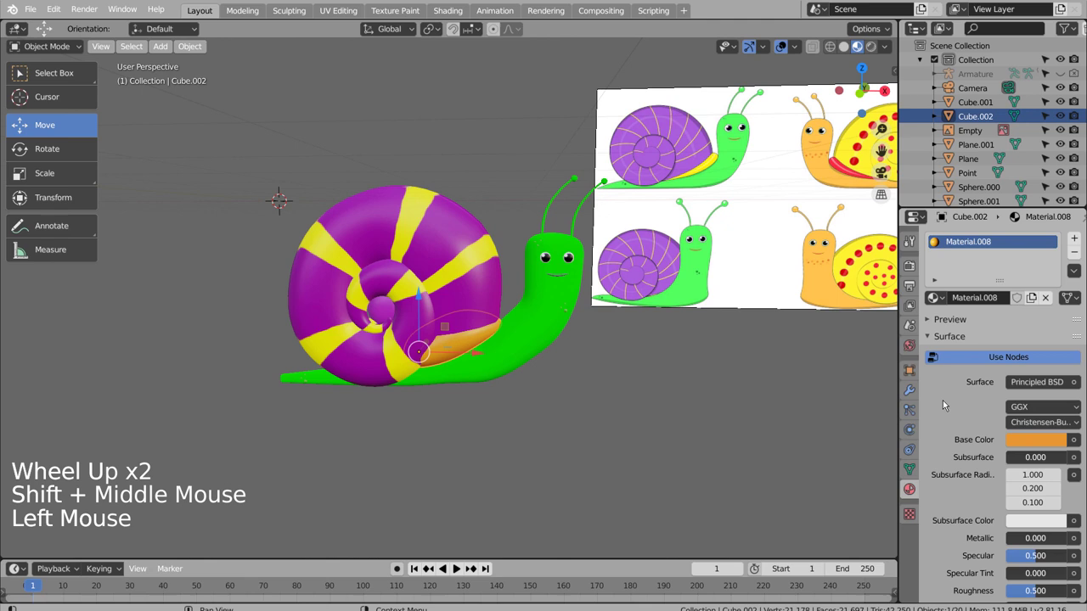
# Change the strip under the shell (Cube.002) from orange to yellow
pyautogui.scroll(3)
pyautogui.click(1049, 449)
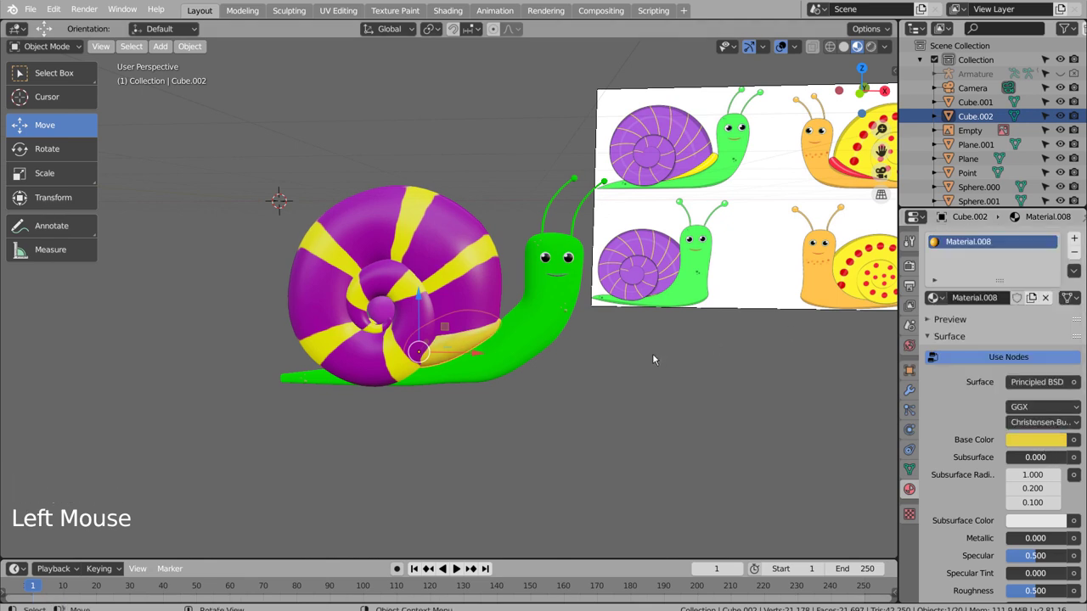
pyautogui.click(659, 364)
pyautogui.press('ctrl+z')
pyautogui.click(677, 408)
pyautogui.middleClick(709, 415)
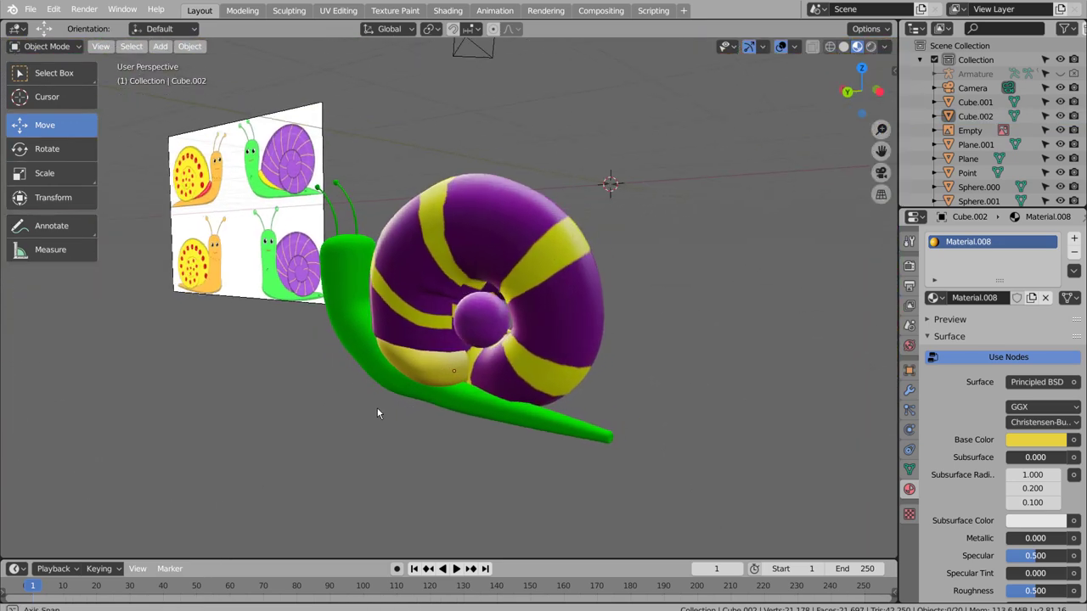
# Enlarge the purple sphere capping the centre of the shell's spiral
pyautogui.click(507, 331)
pyautogui.middleClick(604, 329)
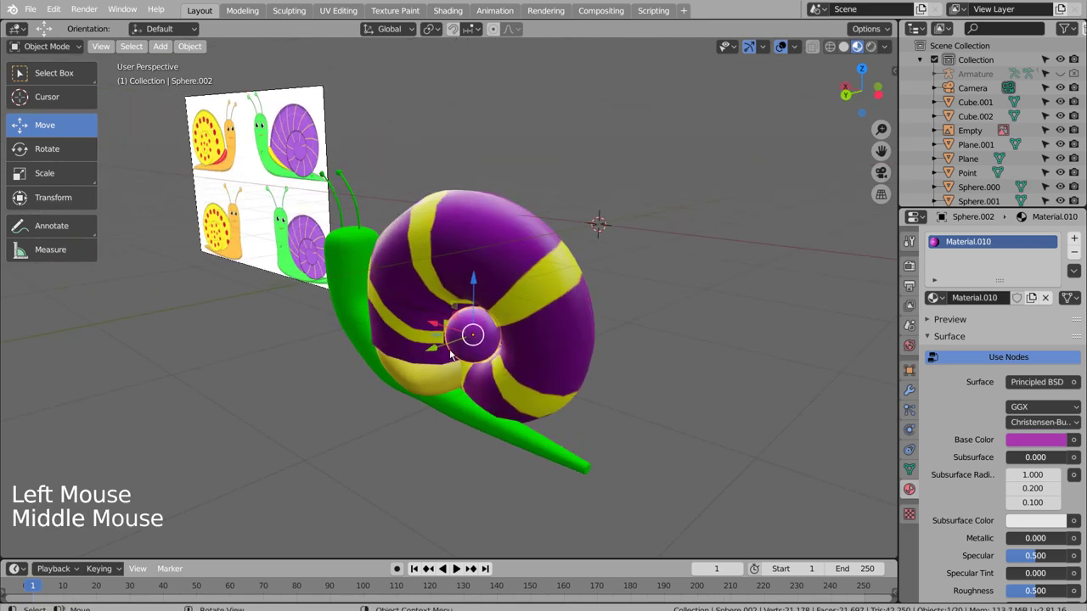
pyautogui.click(433, 354)
pyautogui.middleClick(633, 369)
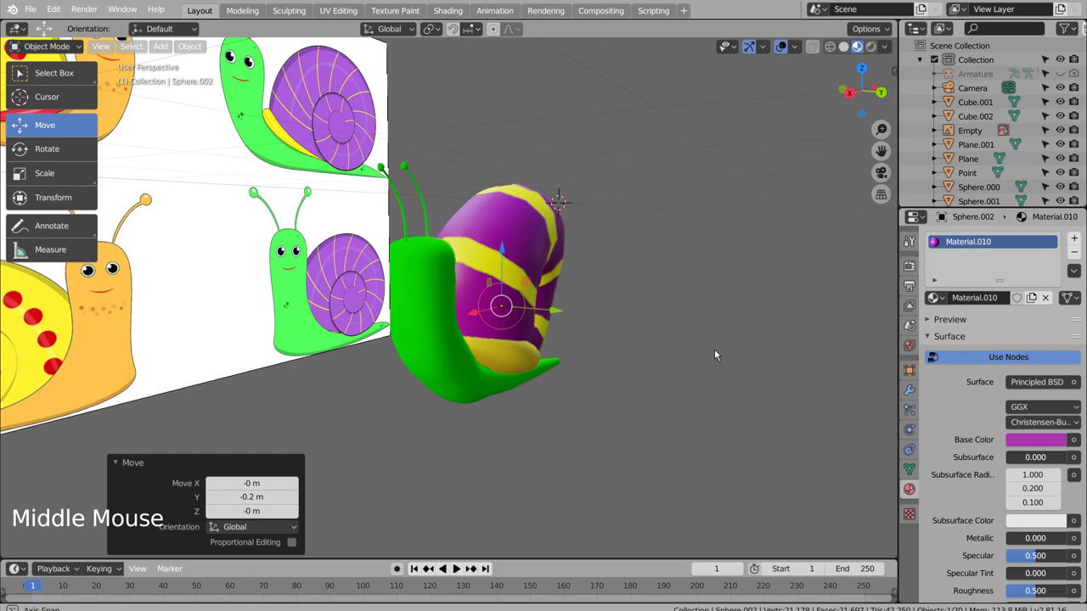
pyautogui.press('s')
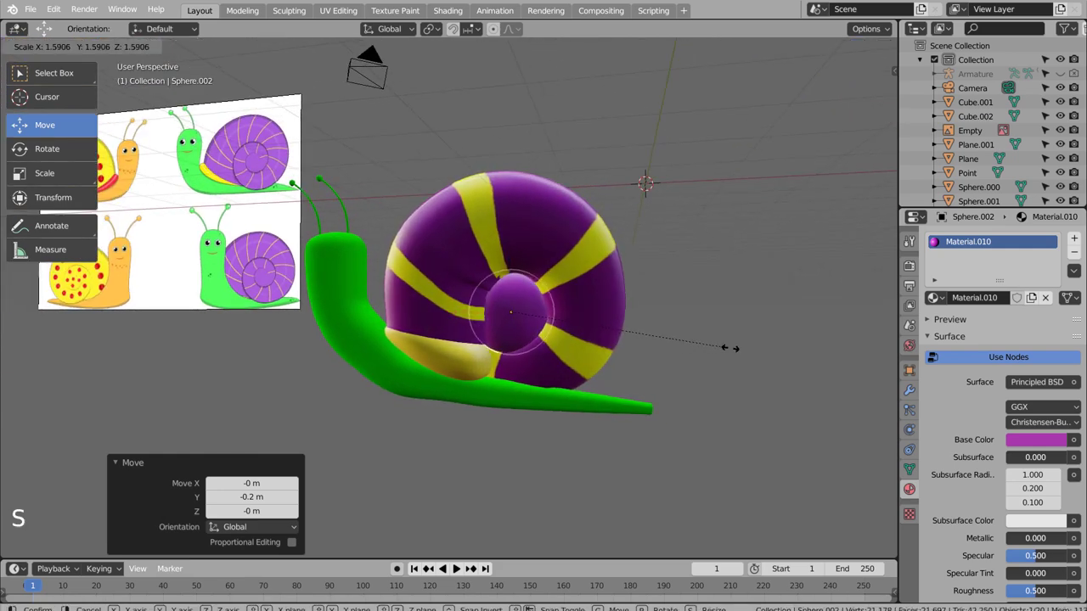
pyautogui.click(720, 370)
pyautogui.middleClick(710, 405)
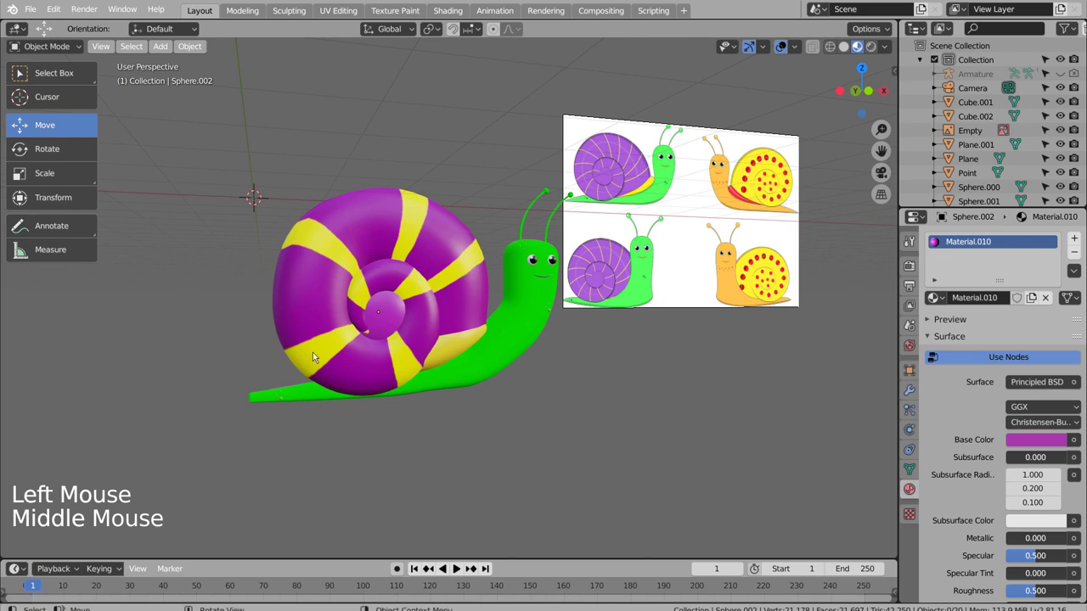
# Orbit around the snail to check the shell and spots from all sides
pyautogui.click(389, 309)
pyautogui.middleClick(346, 385)
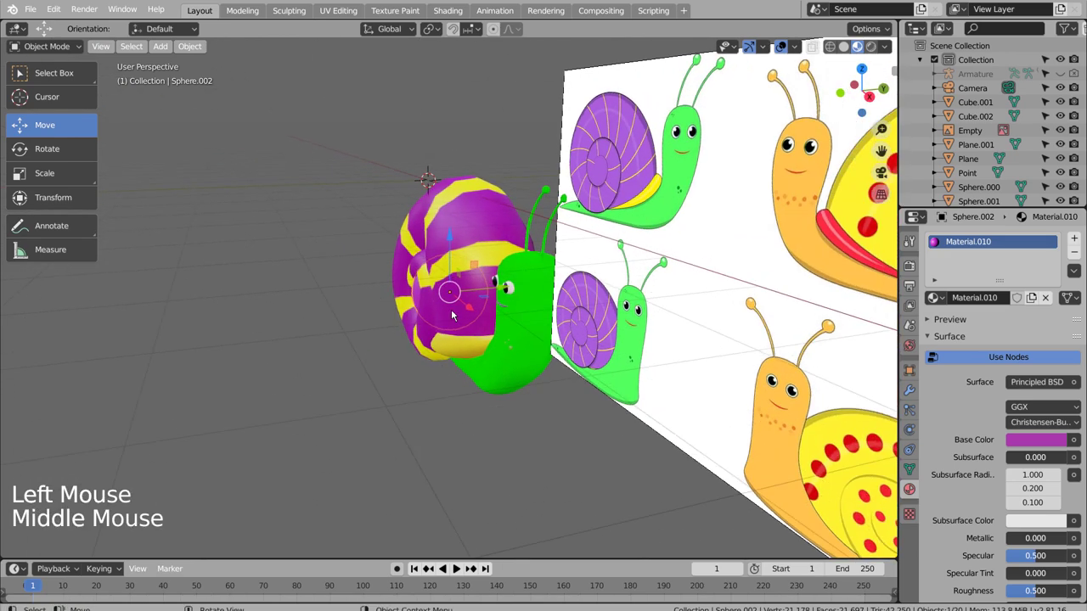
pyautogui.click(498, 289)
pyautogui.middleClick(329, 439)
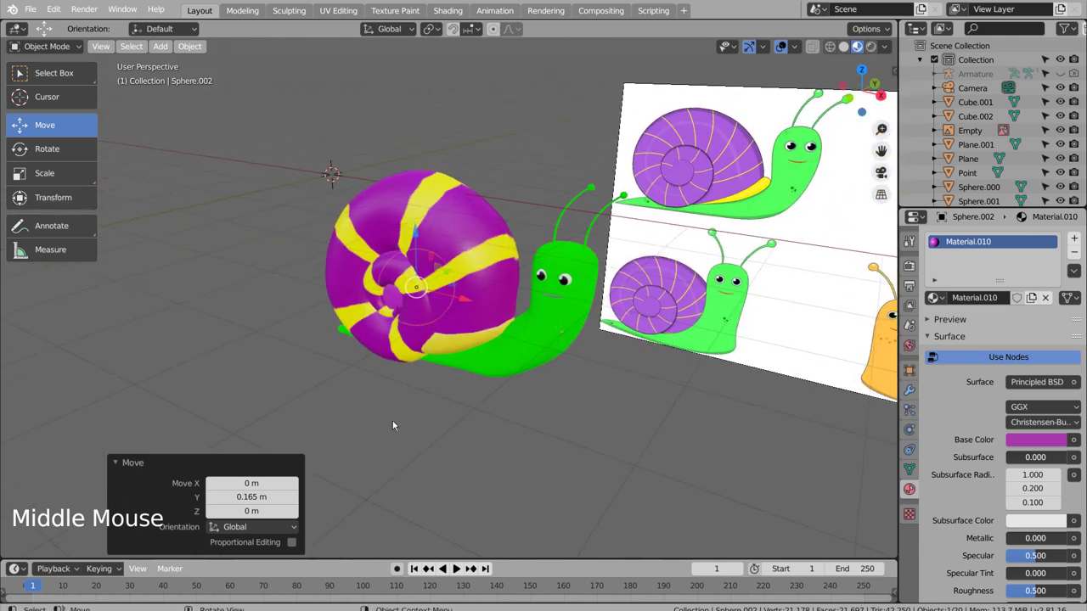
pyautogui.middleClick(438, 328)
pyautogui.click(505, 274)
pyautogui.click(446, 382)
pyautogui.middleClick(467, 410)
pyautogui.middleClick(605, 390)
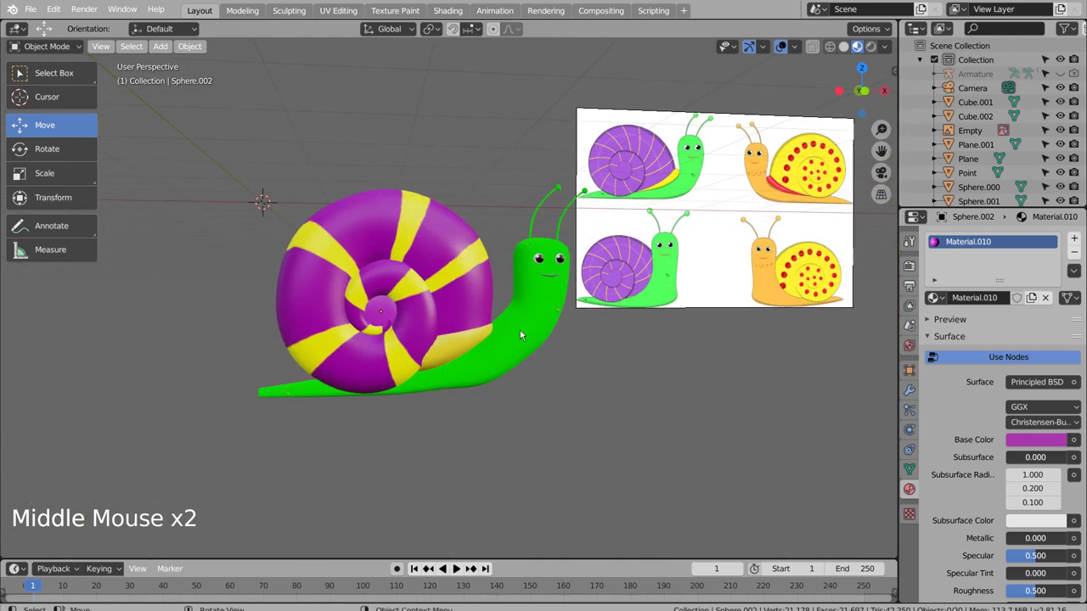
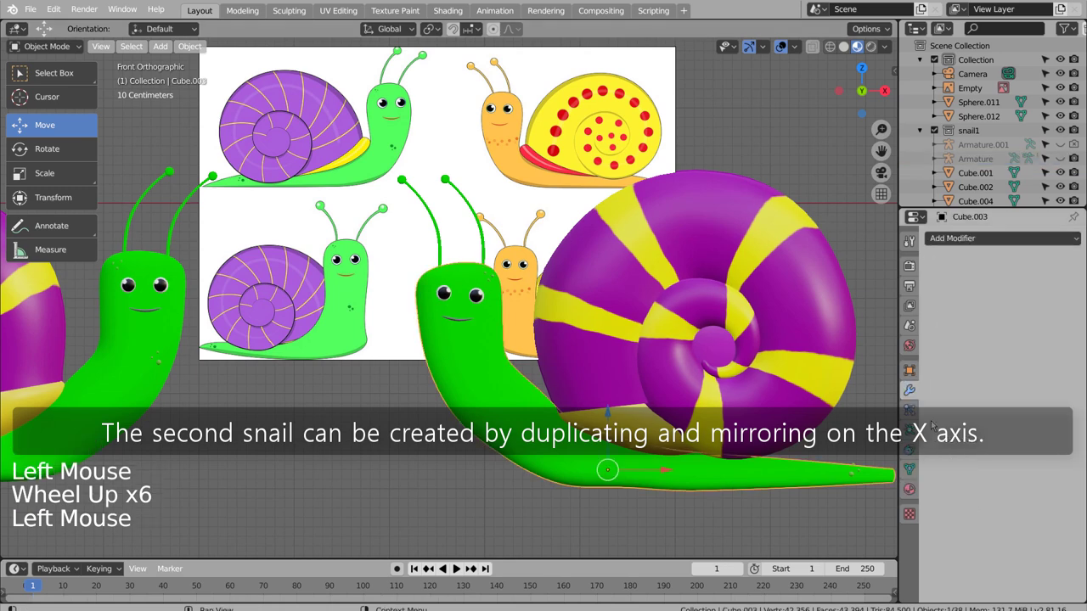
# Change the duplicated snail body's material Base Color from green to yellow
pyautogui.click(909, 486)
pyautogui.click(1010, 300)
pyautogui.click(1044, 443)
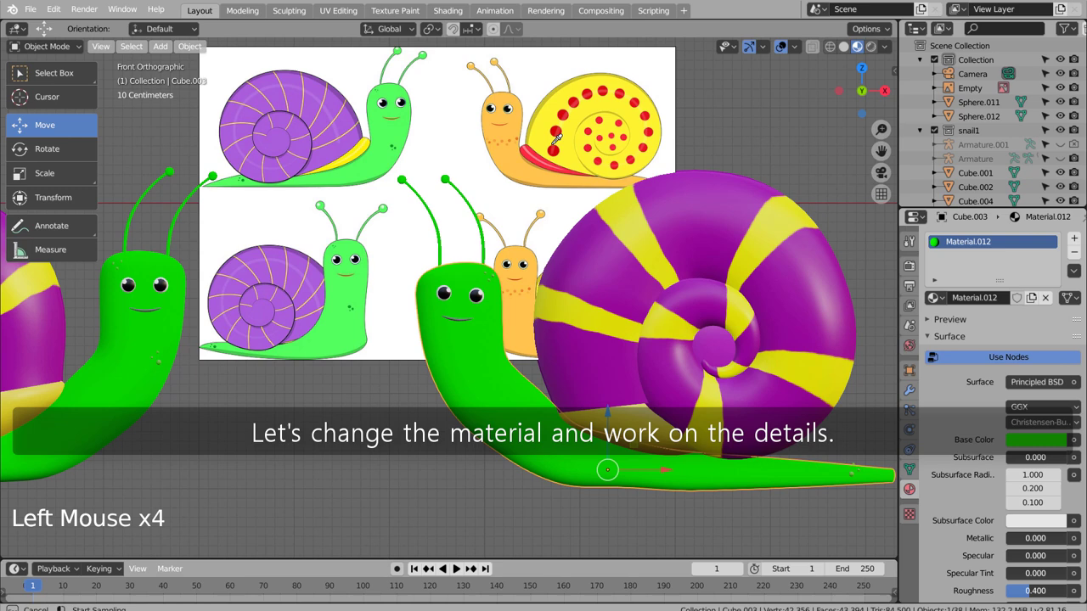
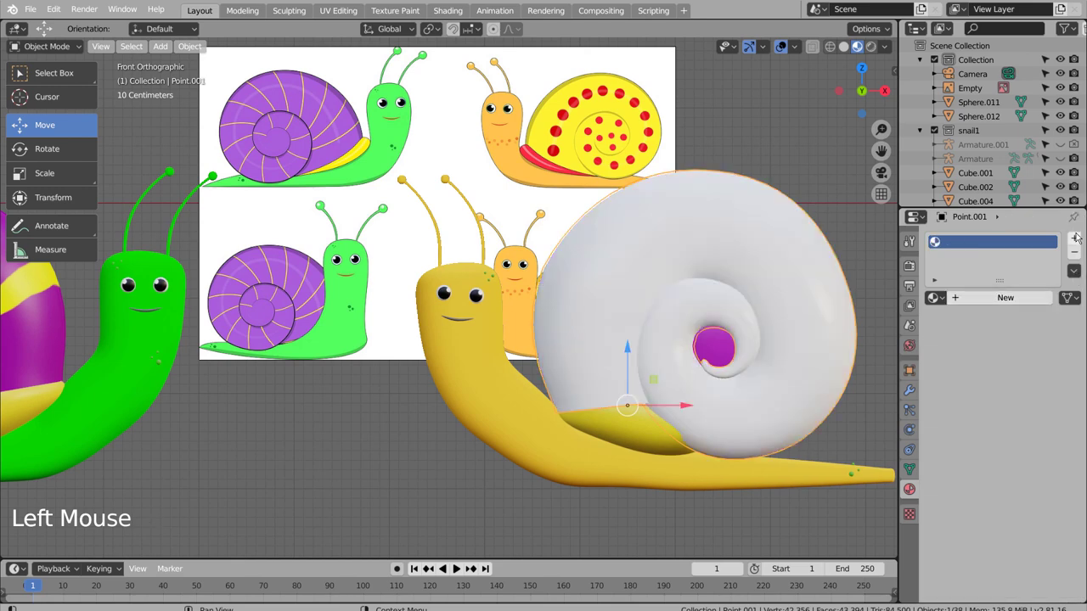
# Give the second snail's shell a new material with a plain yellow Base Color
pyautogui.click(1080, 239)
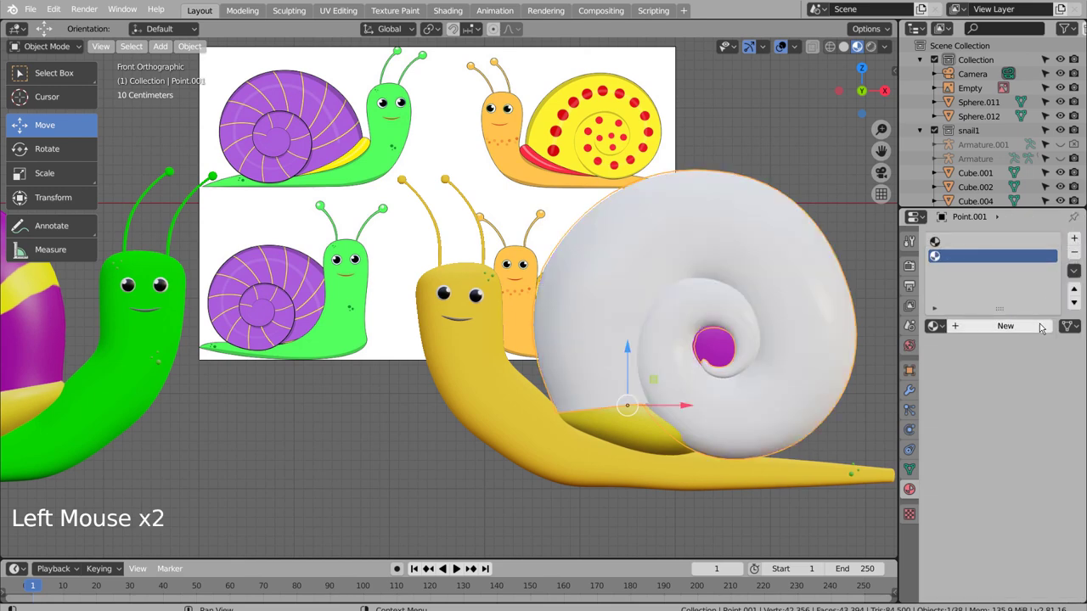
pyautogui.click(1037, 325)
pyautogui.click(1027, 467)
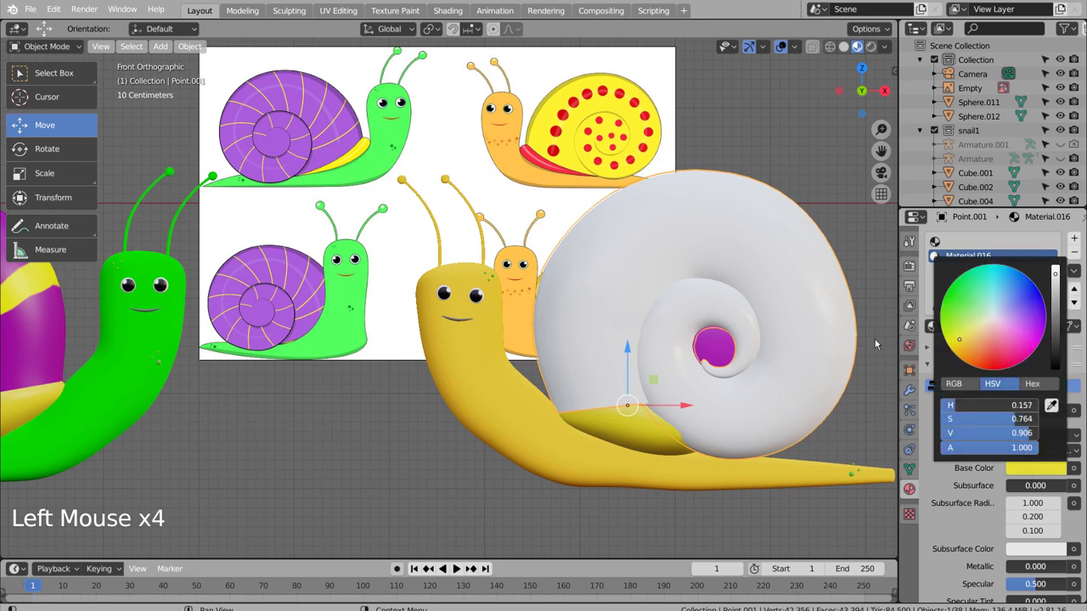
pyautogui.click(963, 242)
pyautogui.click(1079, 257)
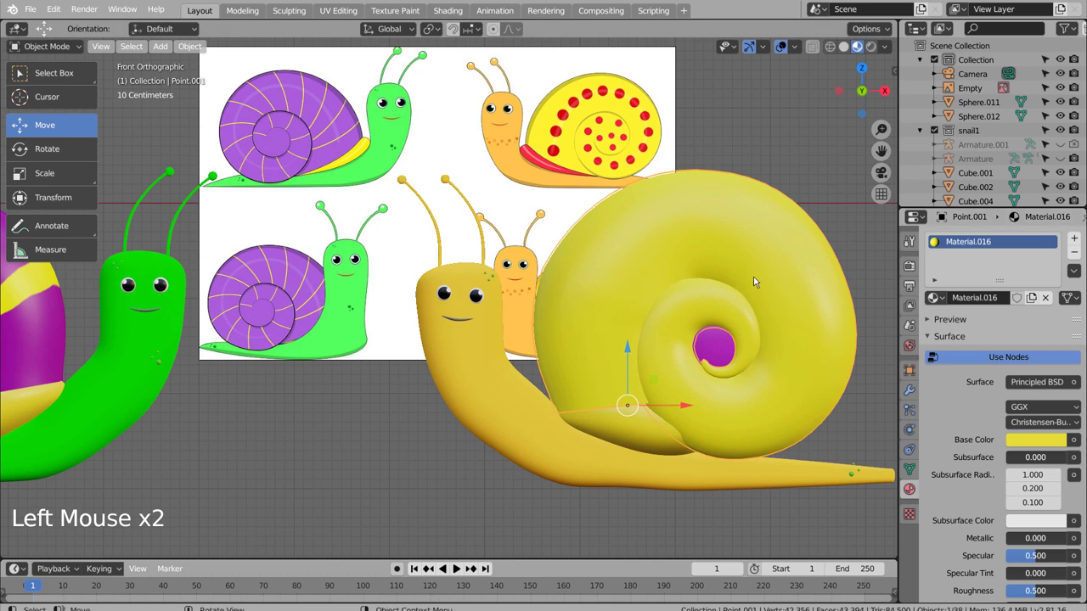
# Colour the strip under the shell red
pyautogui.click(616, 433)
pyautogui.click(997, 300)
pyautogui.click(1033, 448)
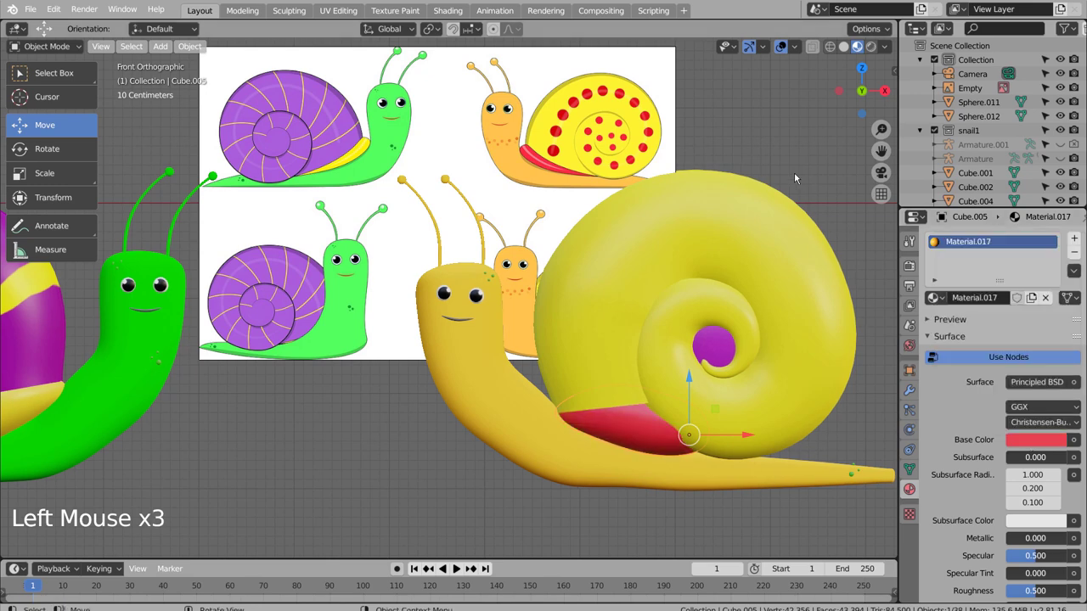
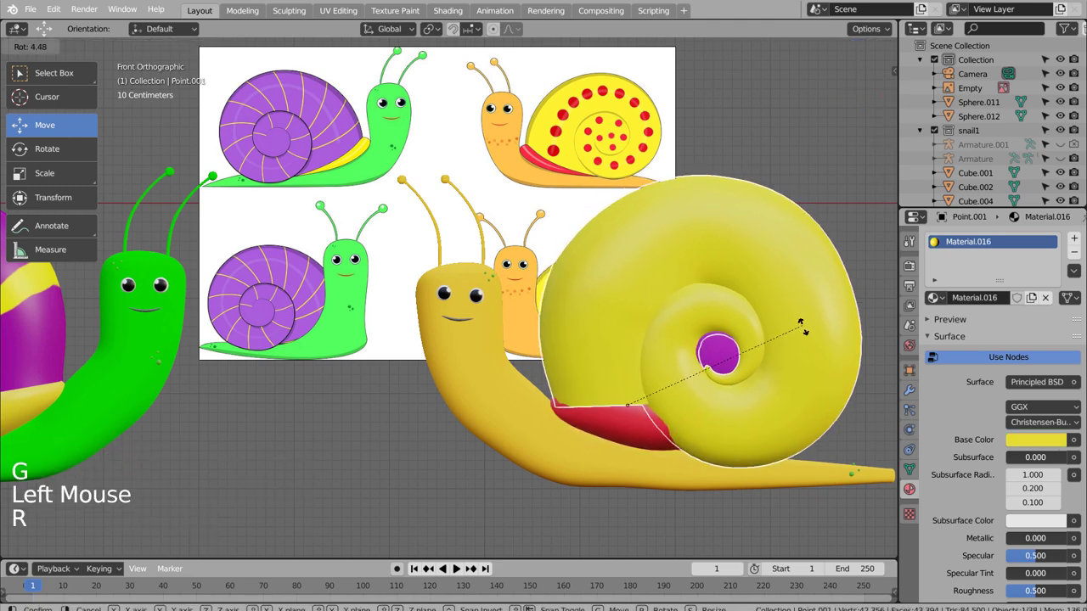
# Tilt, move and rotate the shell slightly into its new position
pyautogui.press('g')
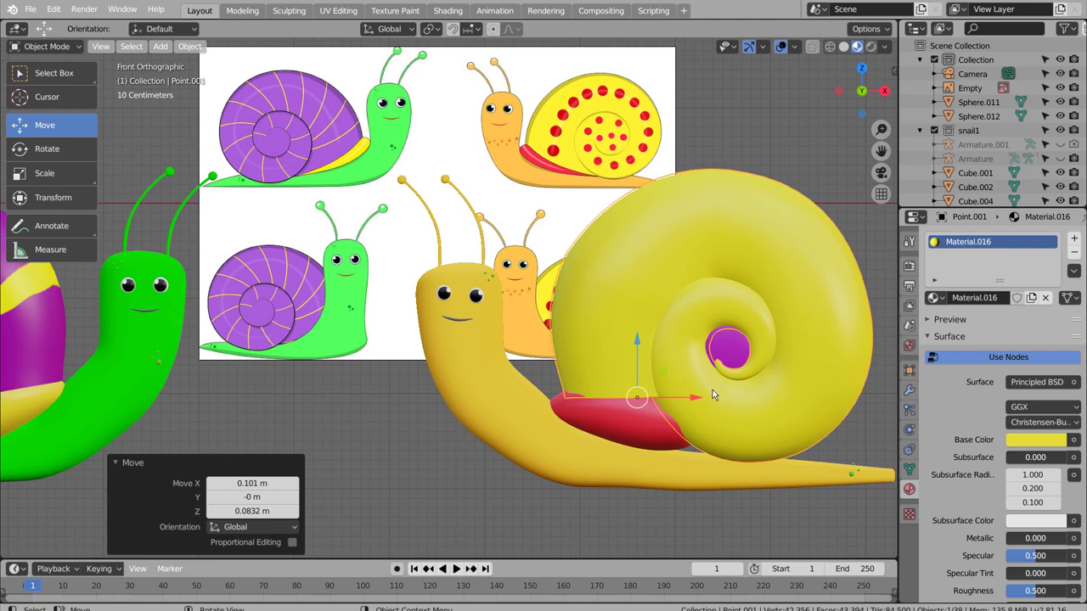
pyautogui.press('g')
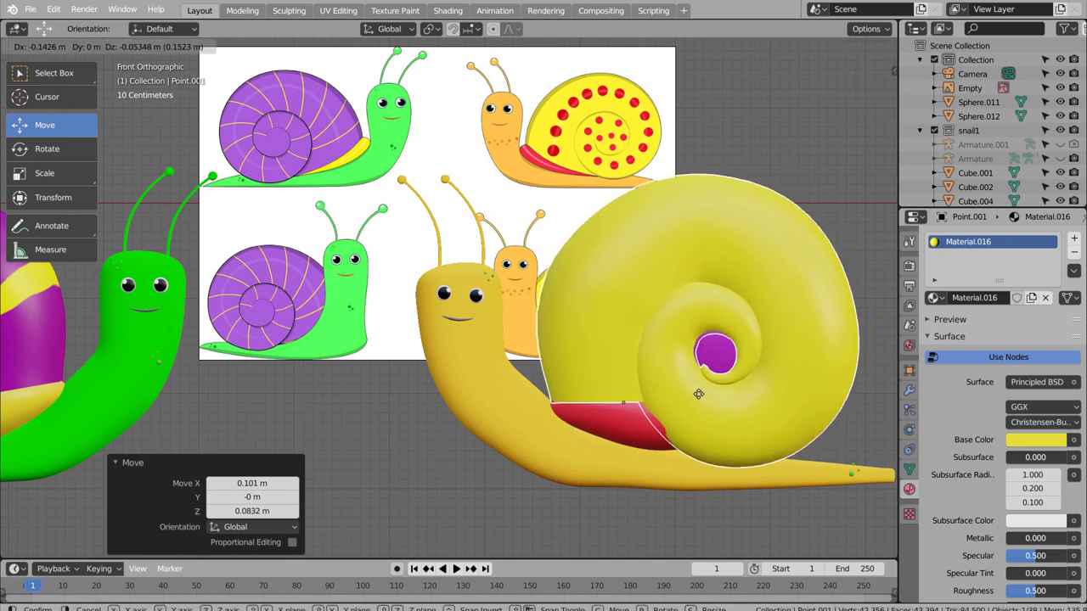
pyautogui.click(850, 445)
pyautogui.click(642, 433)
pyautogui.press('r')
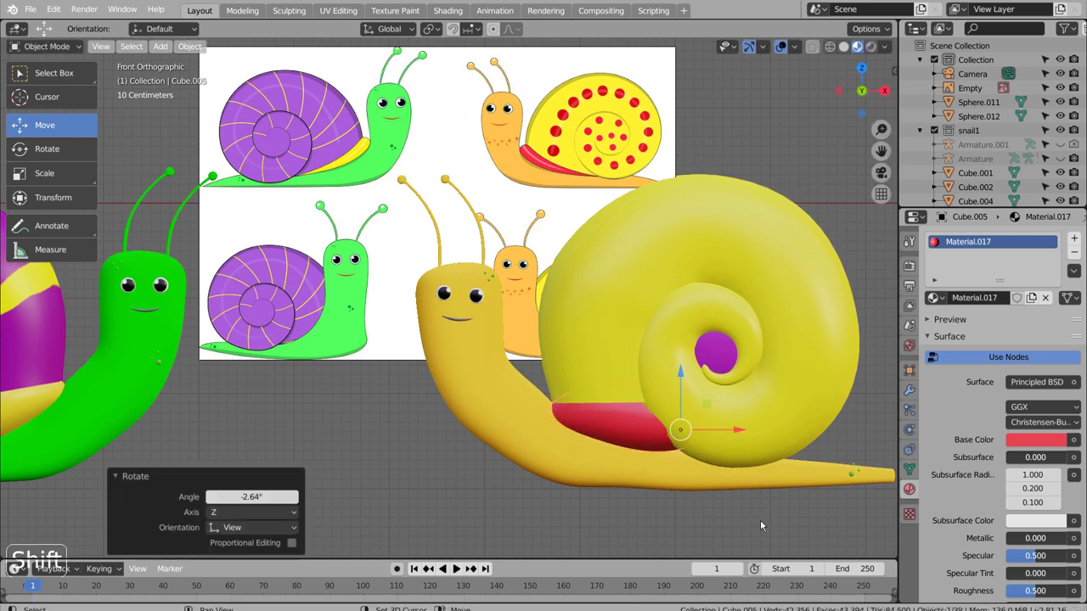
pyautogui.click(864, 433)
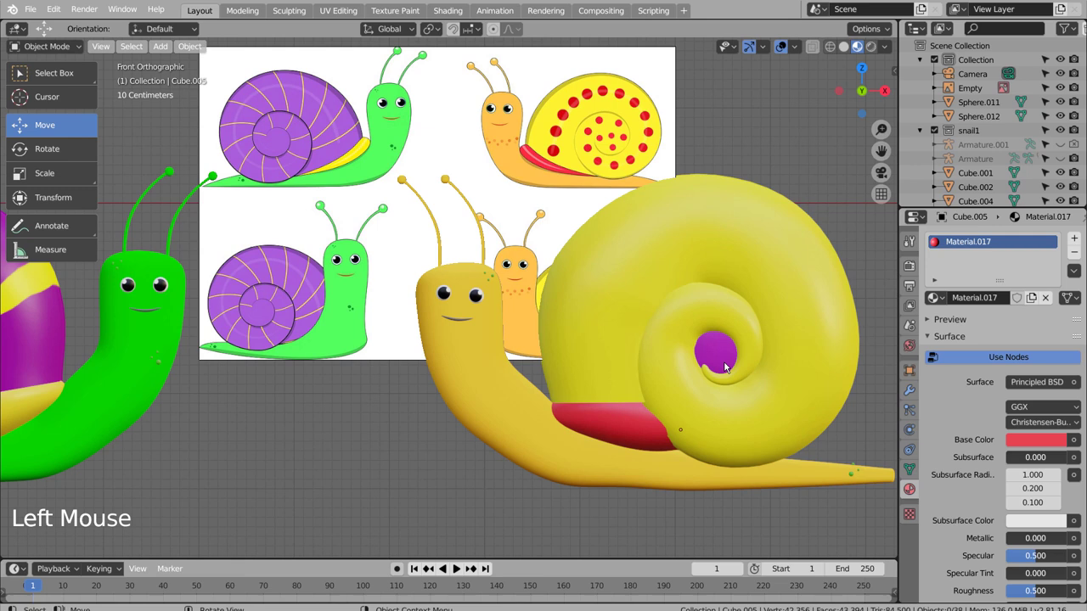
# Assign the yellow shell material to the sphere at the shell's centre
pyautogui.click(715, 350)
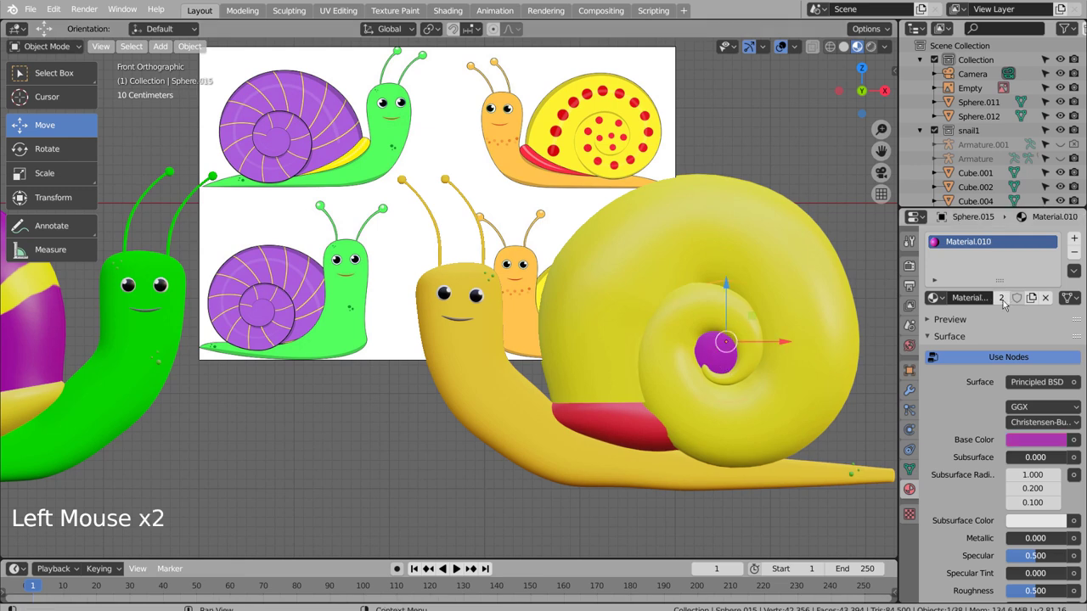
pyautogui.click(1005, 301)
pyautogui.click(944, 305)
pyautogui.click(841, 182)
pyautogui.scroll(-3)
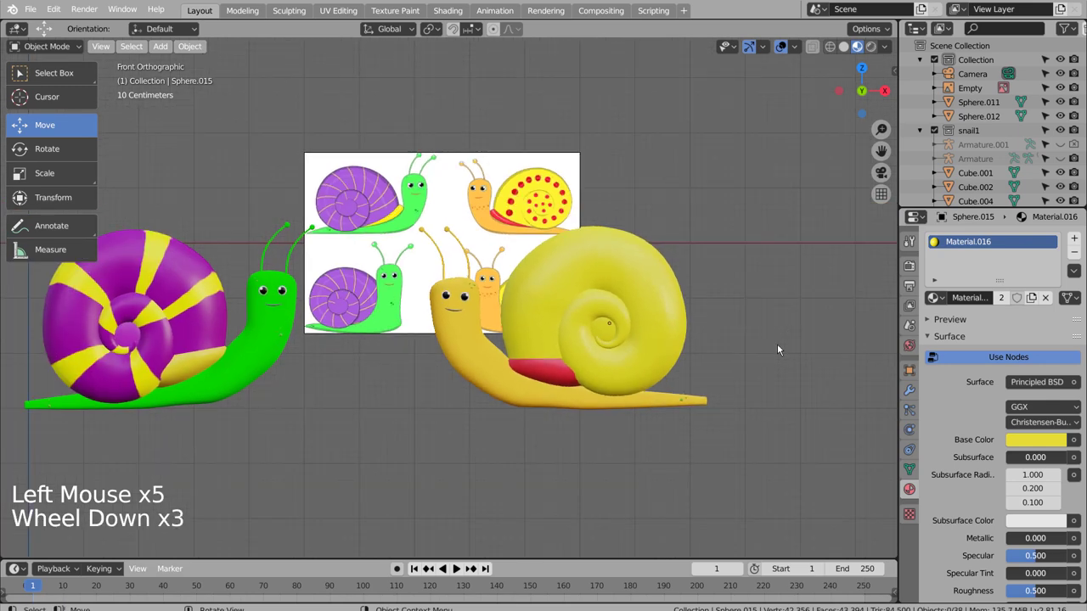
pyautogui.scroll(3)
# Switch the viewport to wireframe shading and save the project
pyautogui.scroll(-3)
pyautogui.scroll(3)
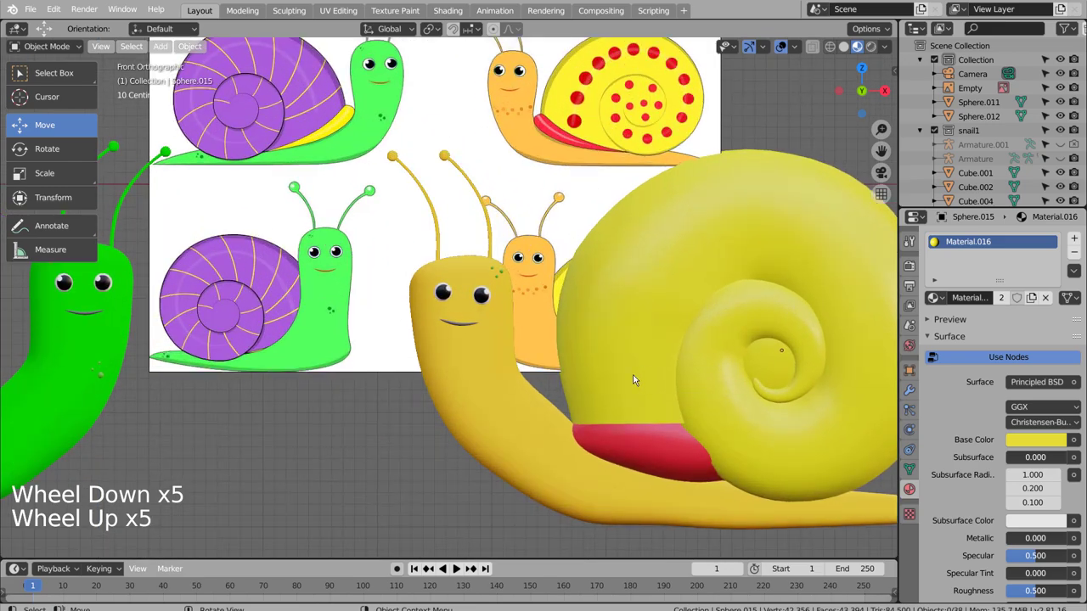
pyautogui.press('shift+z')
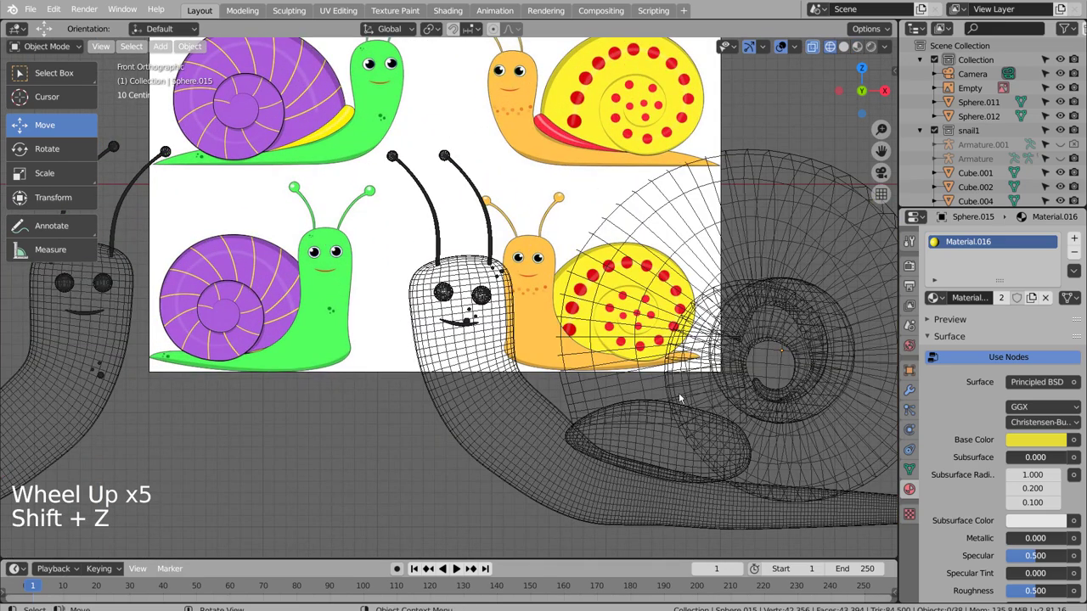
pyautogui.scroll(-3)
pyautogui.scroll(3)
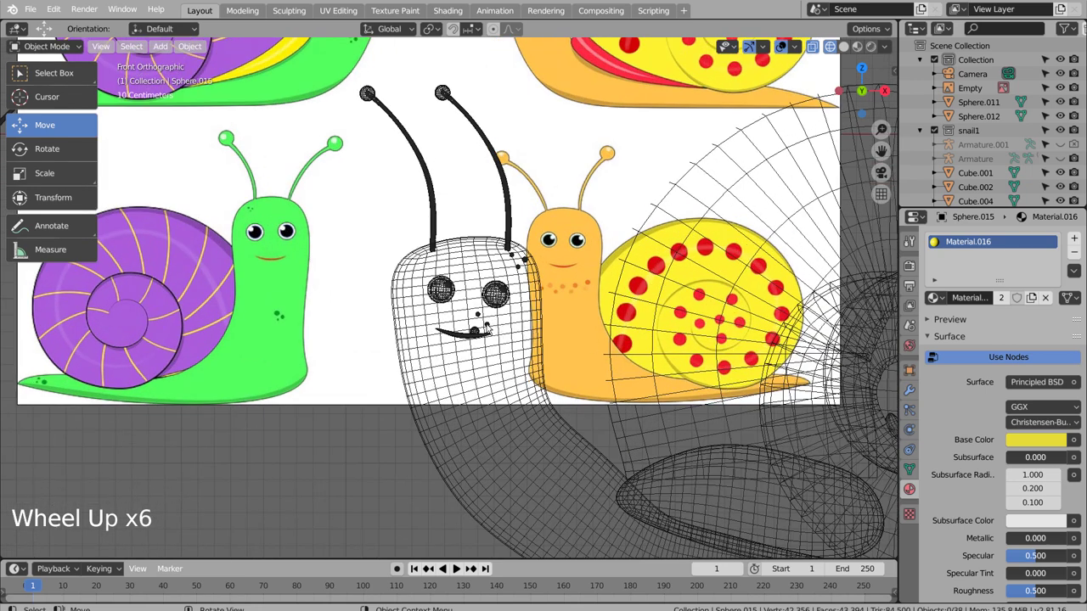
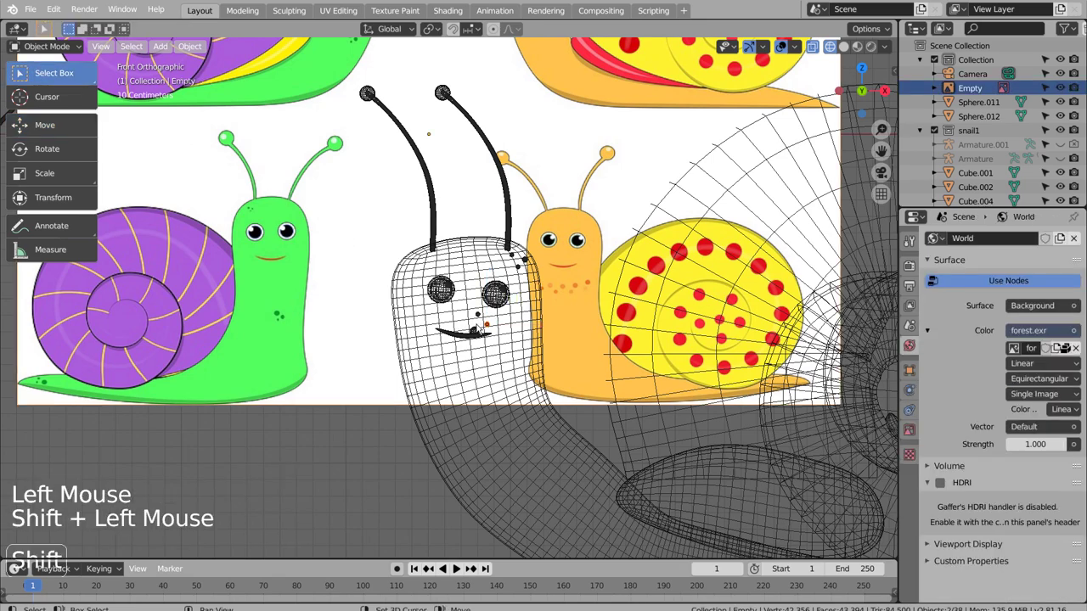
pyautogui.scroll(3)
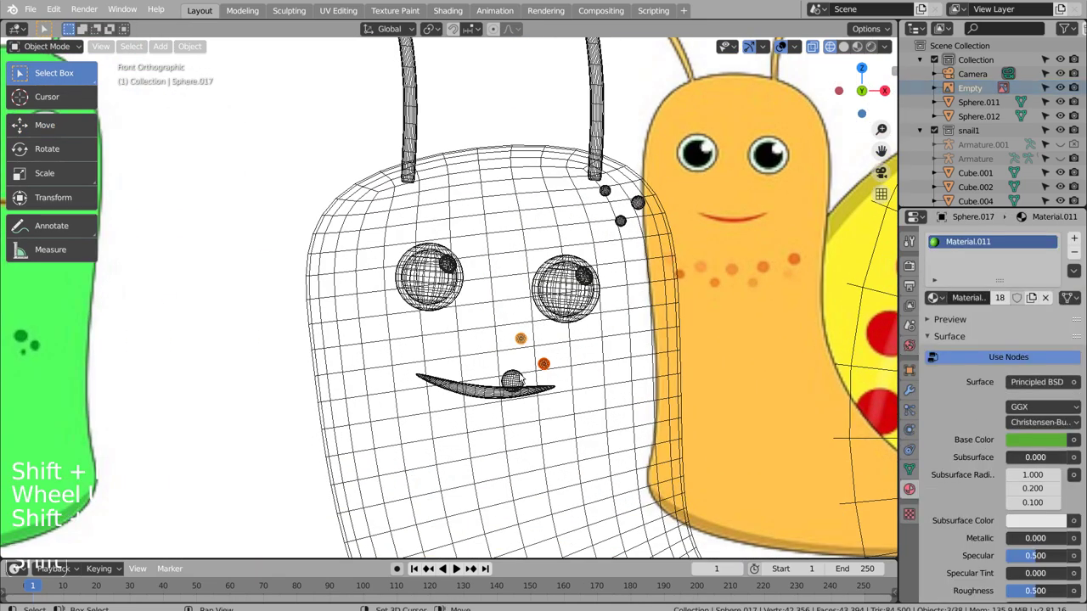
pyautogui.scroll(-3)
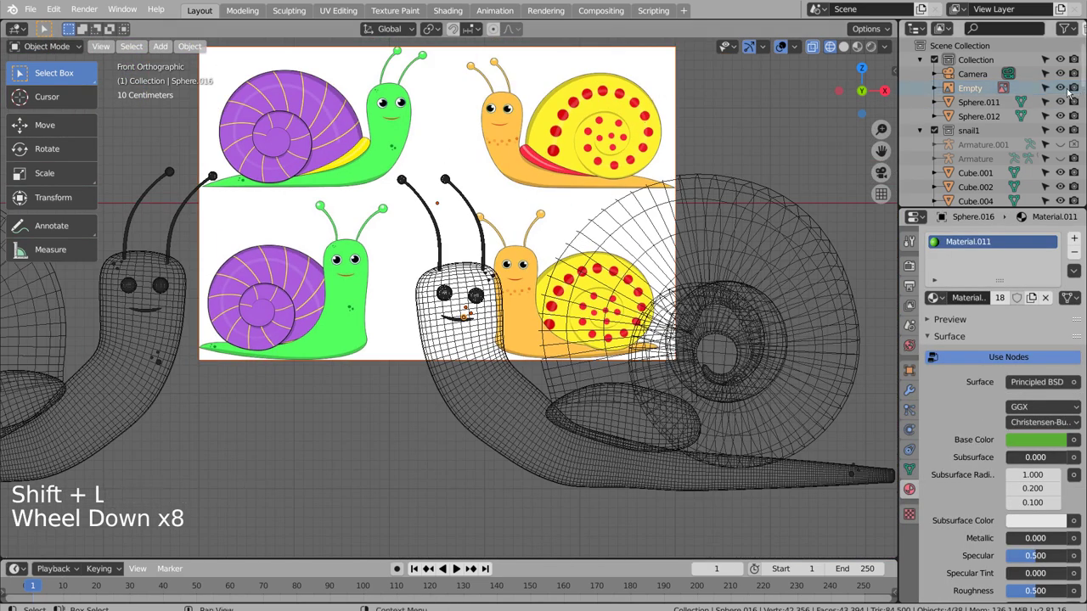
pyautogui.click(1051, 92)
pyautogui.press('ctrl+s')
pyautogui.click(725, 102)
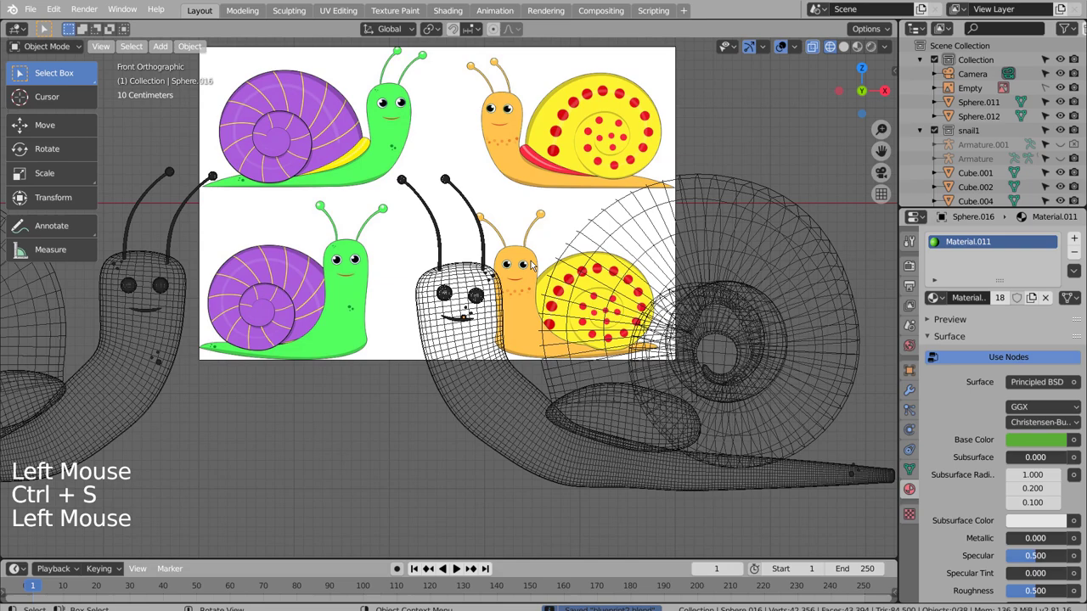
pyautogui.scroll(3)
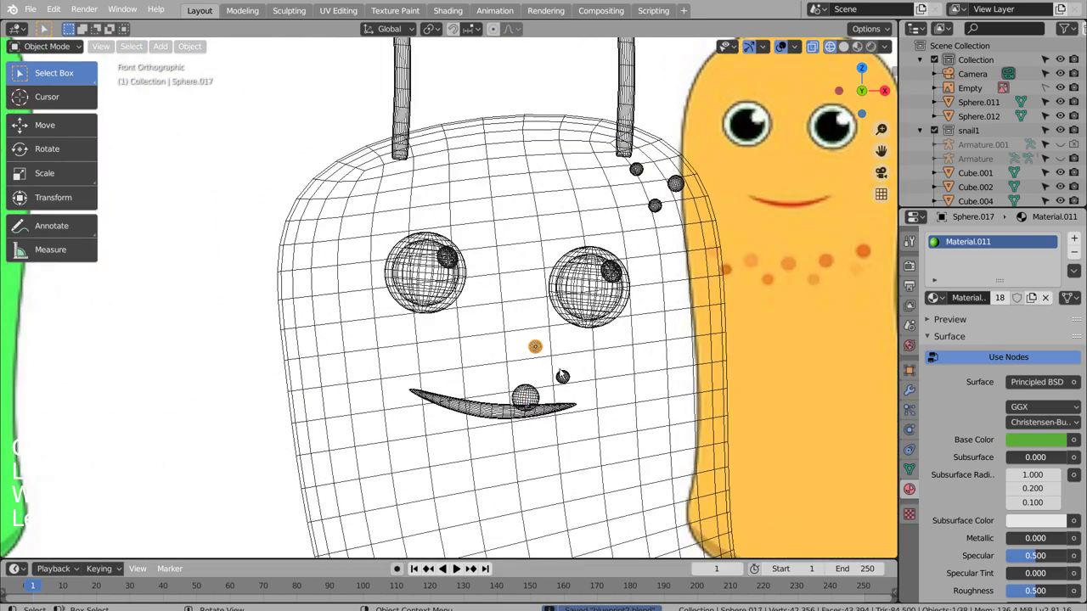
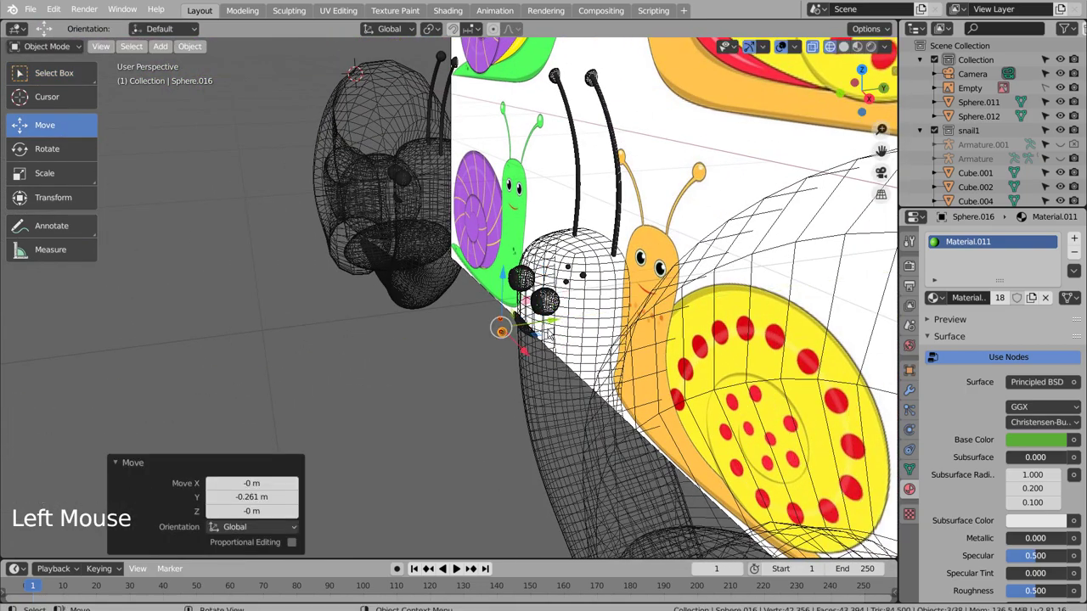
# In front orthographic view move the small spheres onto the cheeks, then return to Solid shading
pyautogui.press('KP_1')
pyautogui.press('g')
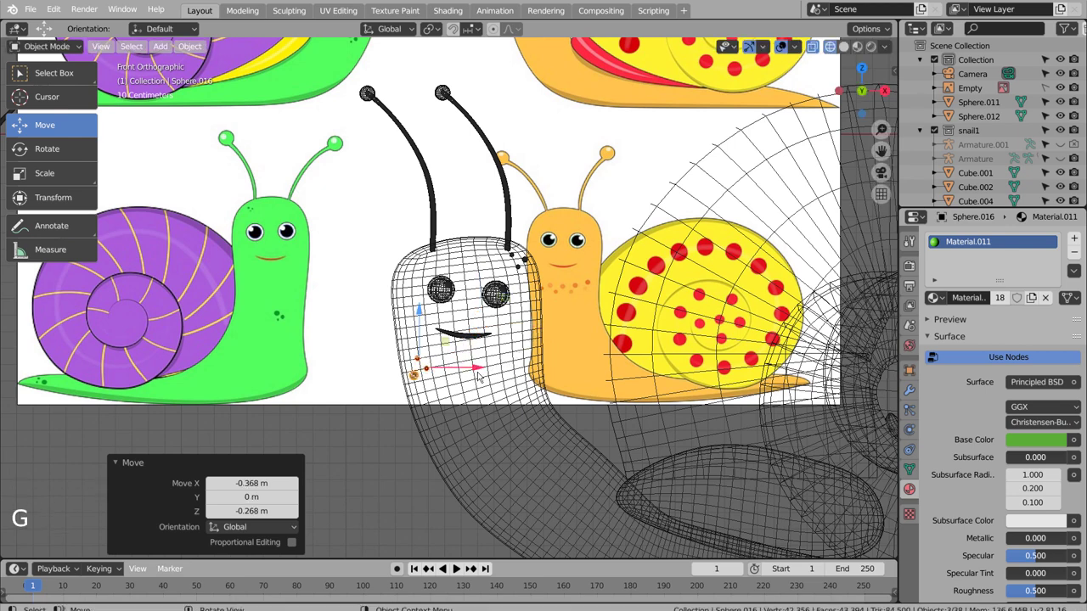
pyautogui.press('shift+z')
pyautogui.scroll(-3)
pyautogui.scroll(3)
# Orbit around the snail's head and select the small freckle spheres
pyautogui.middleClick(748, 404)
pyautogui.scroll(3)
pyautogui.middleClick(491, 245)
pyautogui.click(504, 260)
pyautogui.scroll(3)
pyautogui.middleClick(572, 286)
pyautogui.click(647, 253)
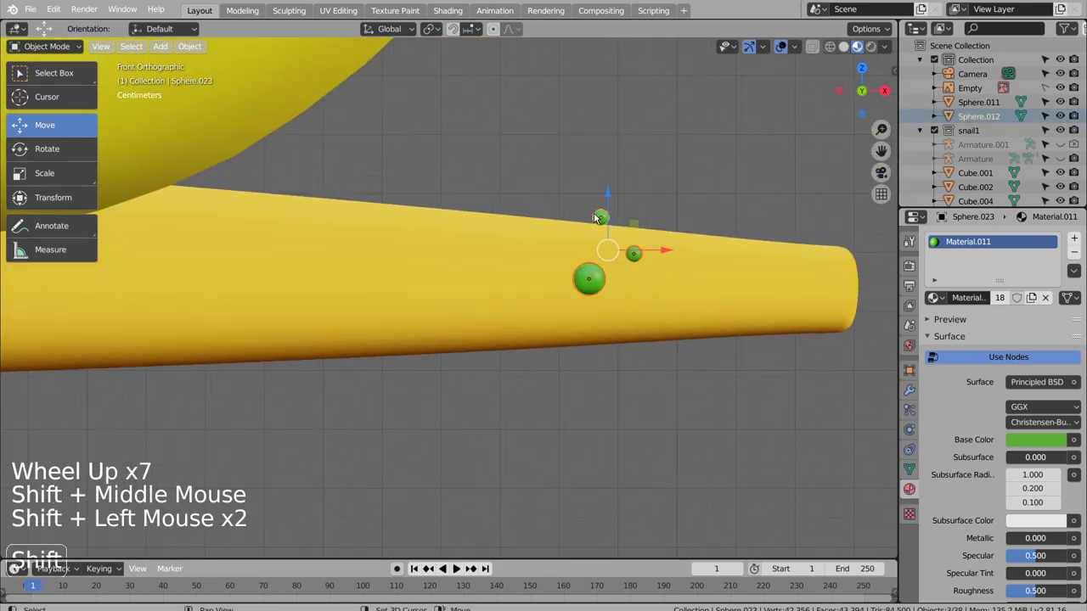
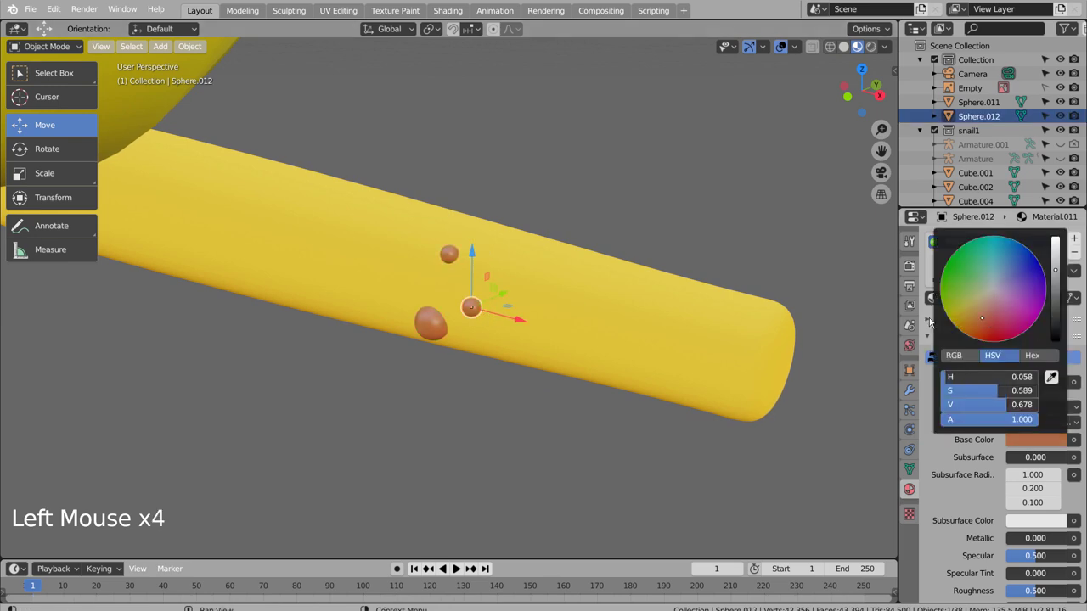
# Give the freckle spheres their own new material with an orange-brown Base Color
pyautogui.press('ctrl+z')
pyautogui.click(1007, 306)
pyautogui.click(1029, 444)
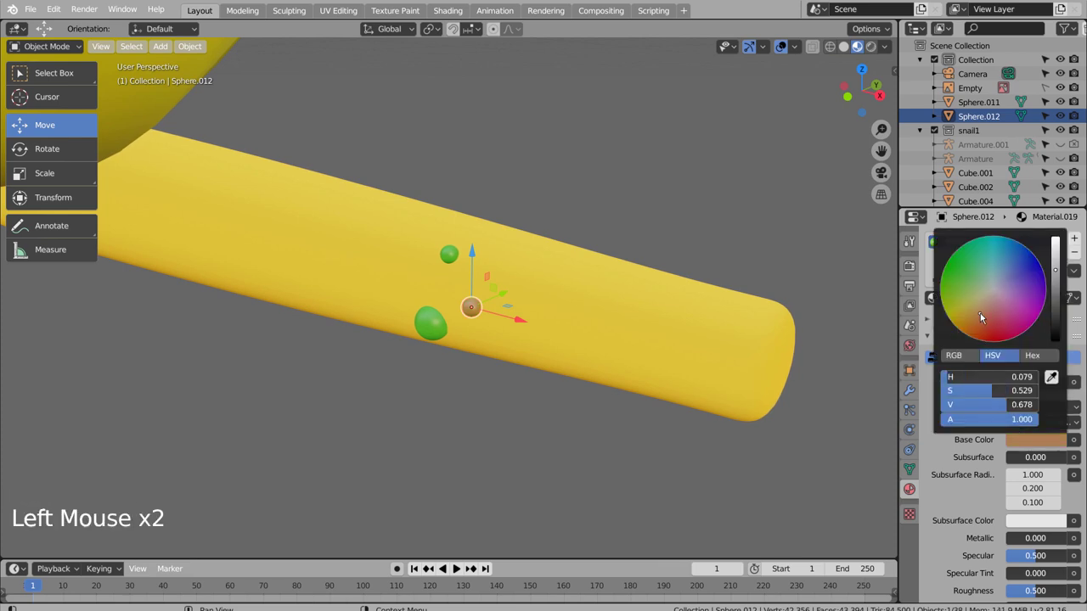
pyautogui.click(634, 155)
pyautogui.click(452, 262)
pyautogui.click(440, 325)
pyautogui.doubleClick(440, 325)
pyautogui.scroll(-3)
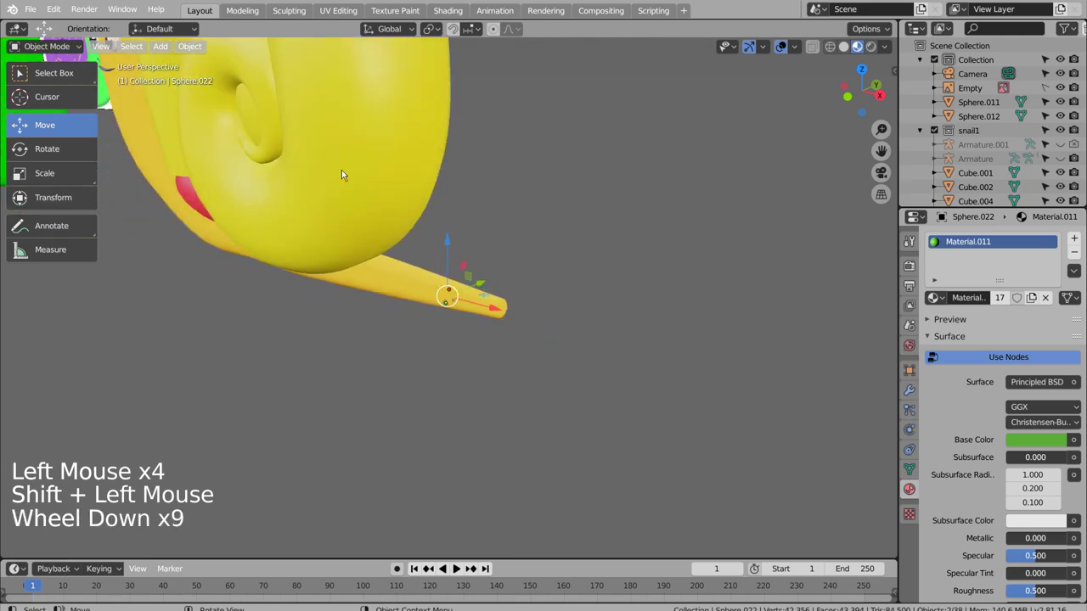
# Orbit around the yellow snail to inspect the spheres and select a freckle
pyautogui.scroll(-3)
pyautogui.middleClick(346, 161)
pyautogui.scroll(3)
pyautogui.middleClick(479, 285)
pyautogui.middleClick(390, 301)
pyautogui.middleClick(416, 295)
pyautogui.middleClick(457, 243)
pyautogui.middleClick(549, 281)
pyautogui.scroll(3)
pyautogui.click(633, 138)
pyautogui.middleClick(749, 404)
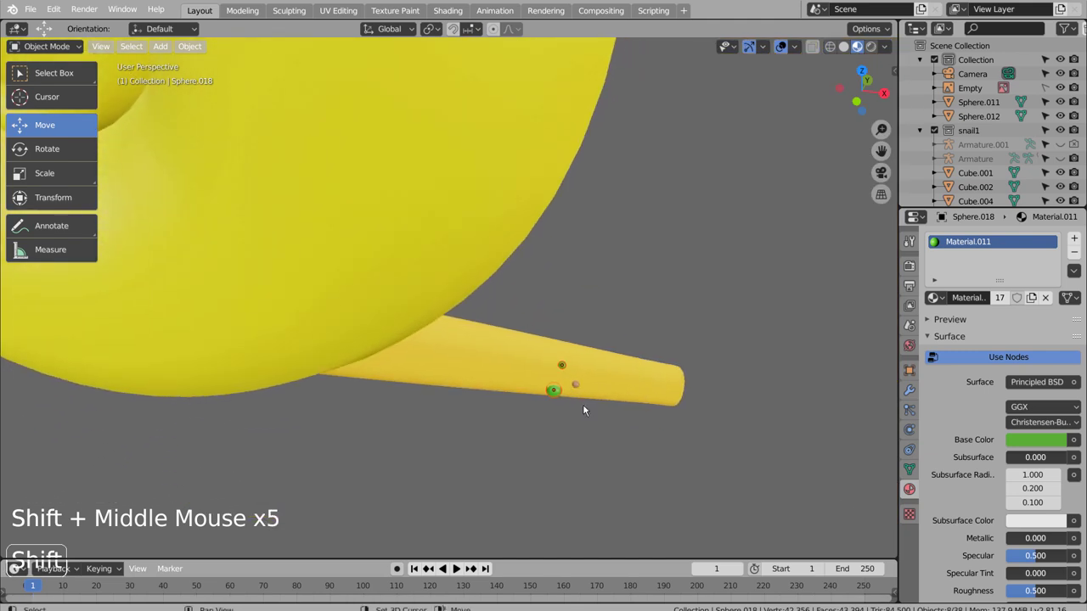
# Select the freckle spheres on the body with their linked copies and look over the head
pyautogui.click(583, 388)
pyautogui.click(1084, 274)
pyautogui.click(778, 274)
pyautogui.press('shift+l')
pyautogui.scroll(-3)
pyautogui.middleClick(460, 292)
pyautogui.middleClick(520, 377)
pyautogui.scroll(-3)
pyautogui.scroll(3)
pyautogui.middleClick(439, 350)
pyautogui.scroll(3)
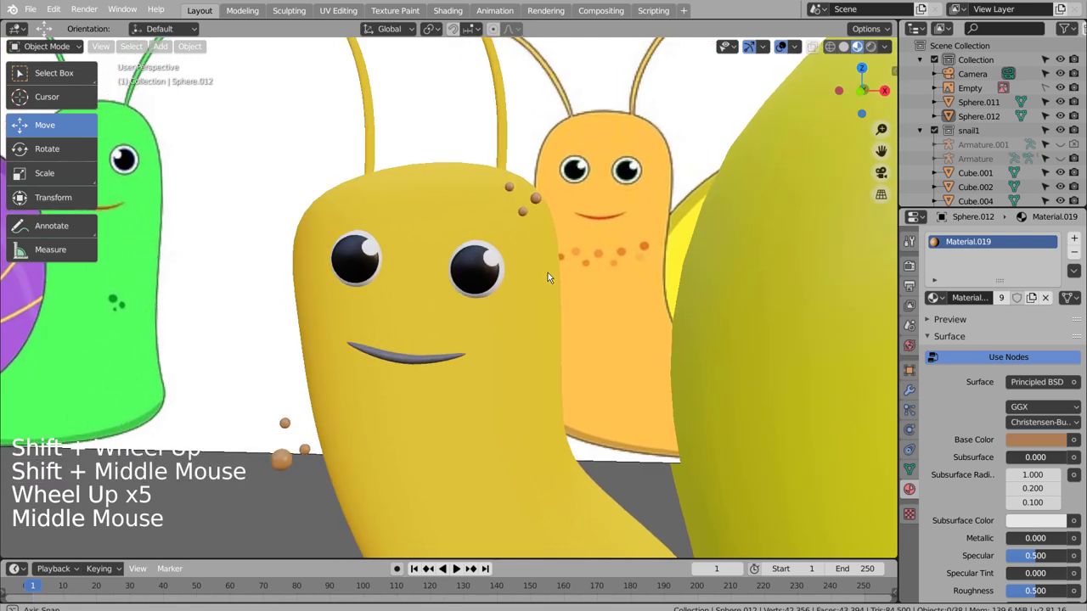
# Delete the stray brown spheres sitting on top of the snail's head
pyautogui.click(541, 197)
pyautogui.click(513, 190)
pyautogui.press('x')
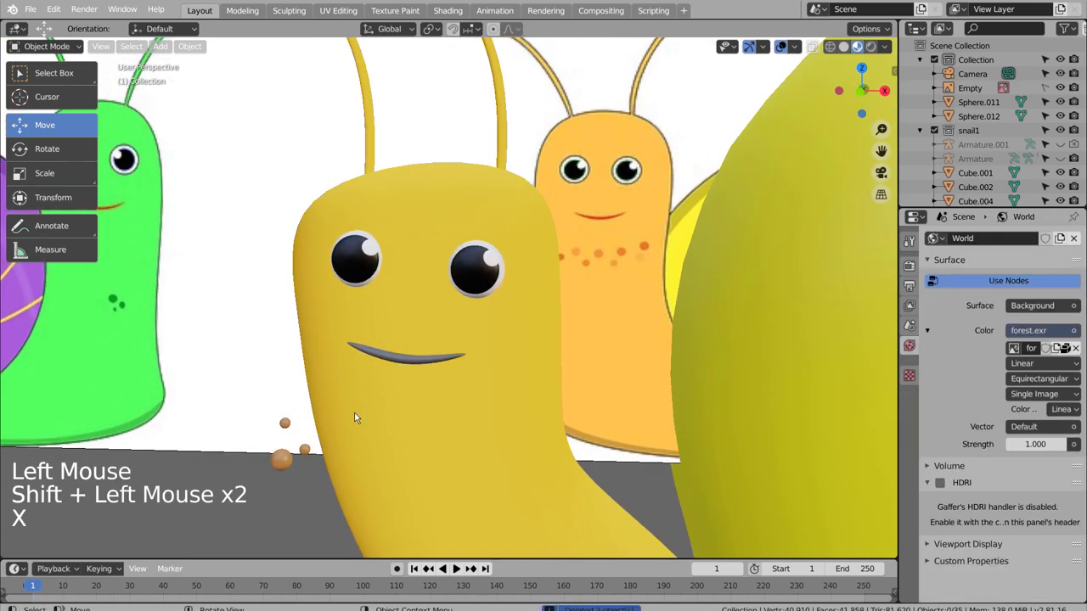
pyautogui.click(287, 460)
pyautogui.press('shift+l')
pyautogui.press('x')
pyautogui.click(288, 430)
pyautogui.click(312, 454)
pyautogui.press('x')
# Delete the last unwanted object and check the head from the camera and front views
pyautogui.click(288, 430)
pyautogui.press('KP_1')
pyautogui.press('KP_0')
pyautogui.click(331, 430)
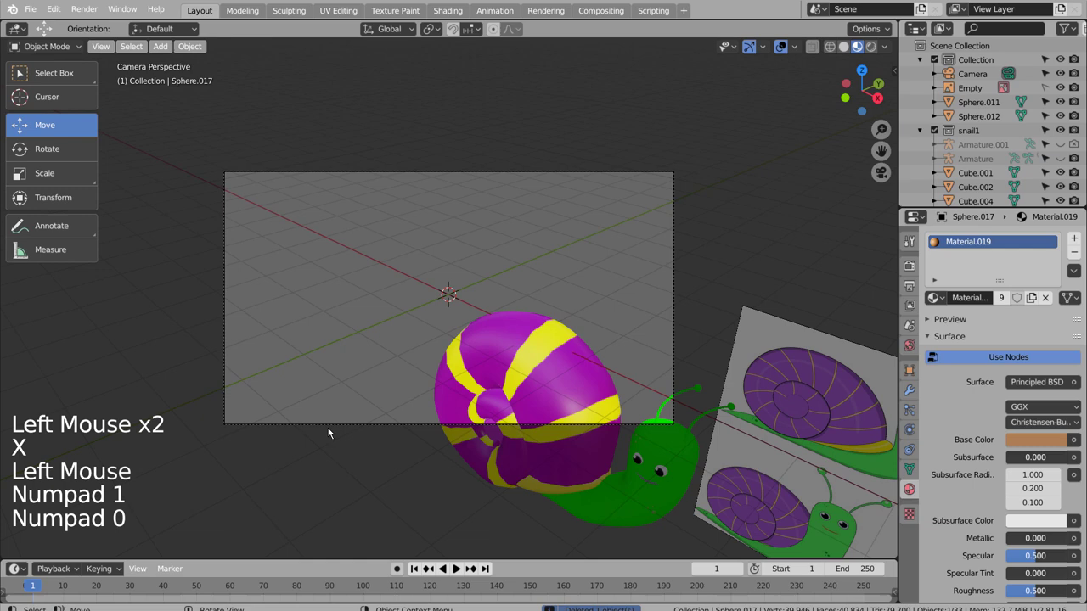
pyautogui.press('KP_0')
pyautogui.press('x')
pyautogui.press('KP_1')
pyautogui.press('KP_0')
pyautogui.click(331, 430)
pyautogui.press('KP_1')
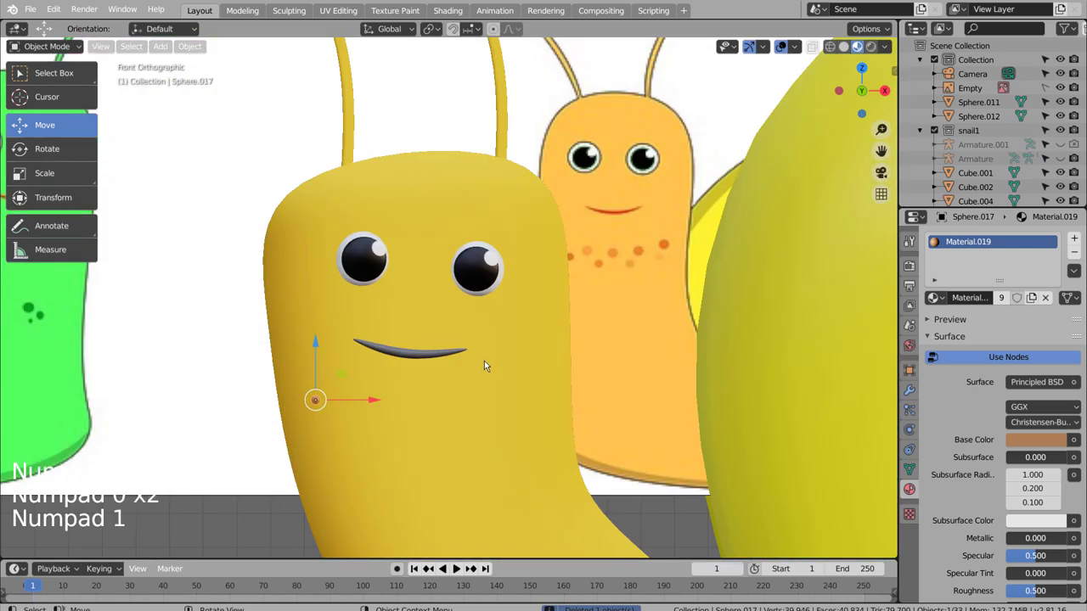
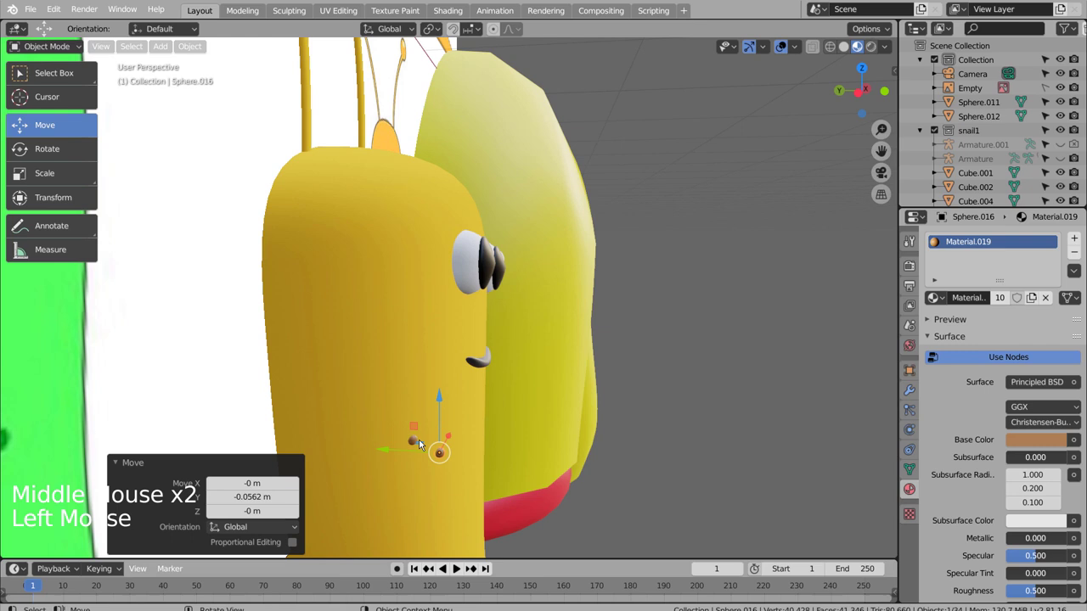
# Duplicate a freckle sphere several times, placing each copy below the snail's mouth
pyautogui.click(415, 442)
pyautogui.click(649, 433)
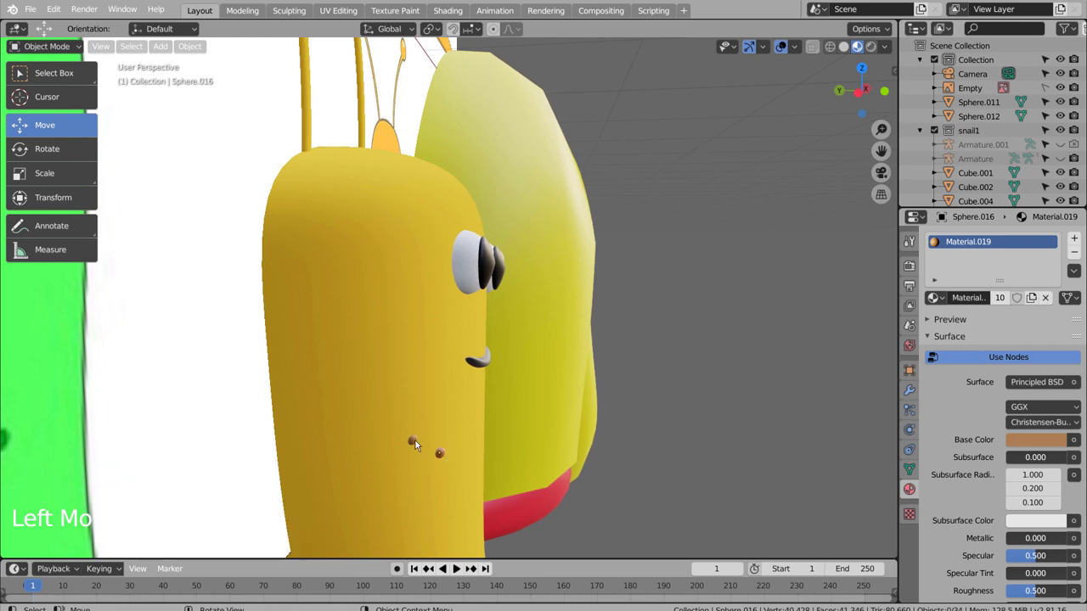
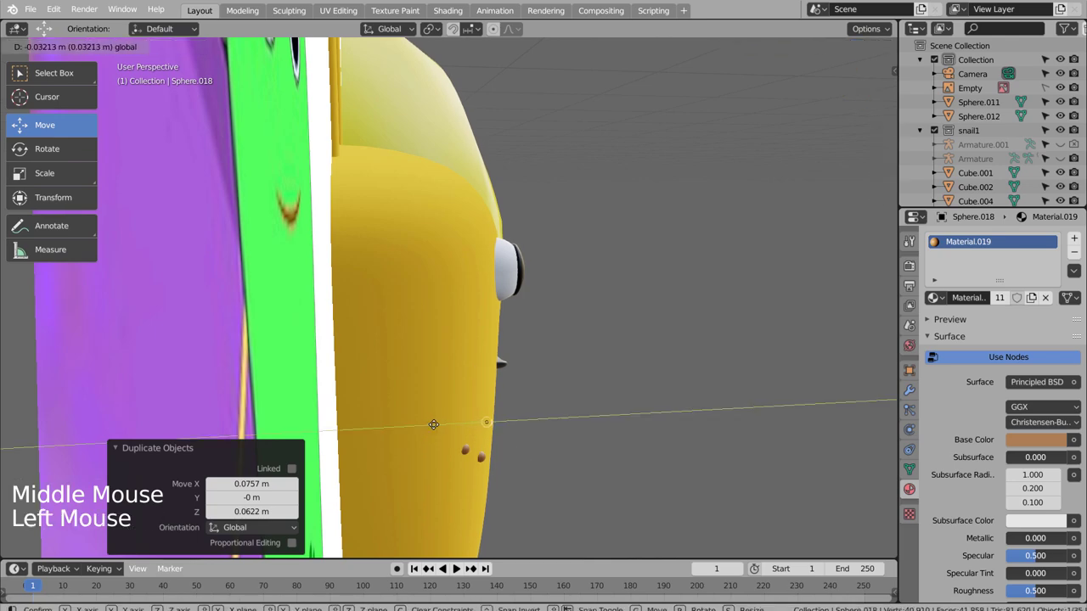
pyautogui.middleClick(594, 452)
pyautogui.press('shift+d')
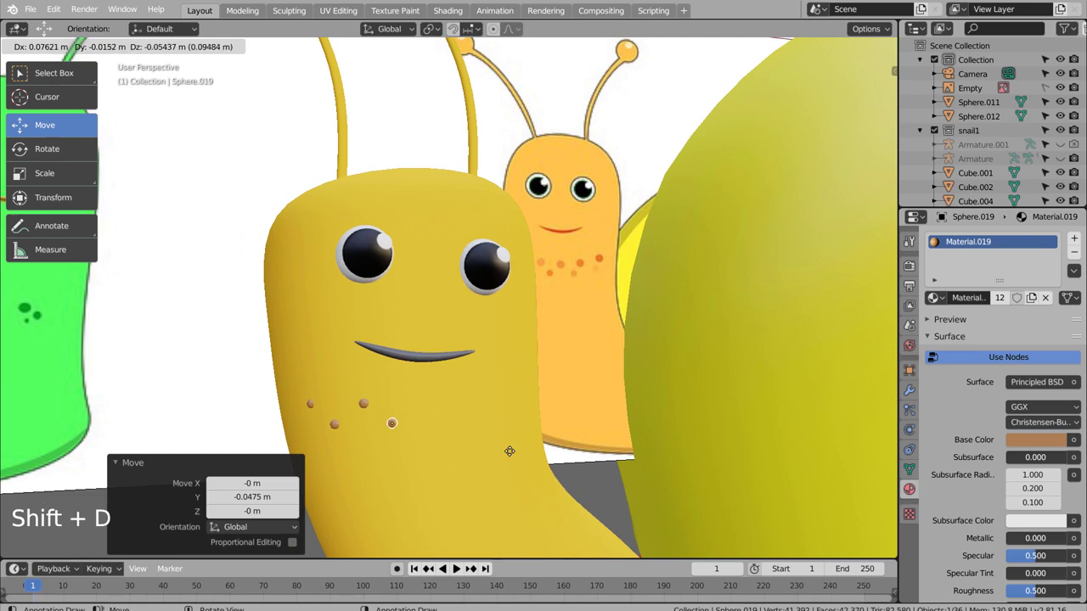
pyautogui.middleClick(509, 446)
pyautogui.middleClick(520, 440)
pyautogui.press('shift+d')
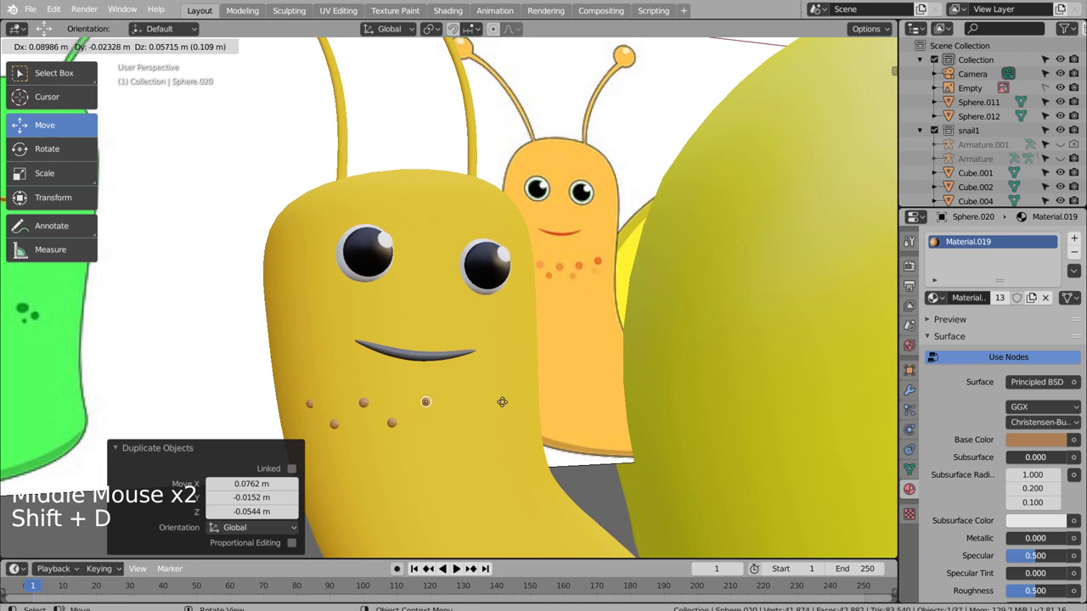
pyautogui.press('shift+d')
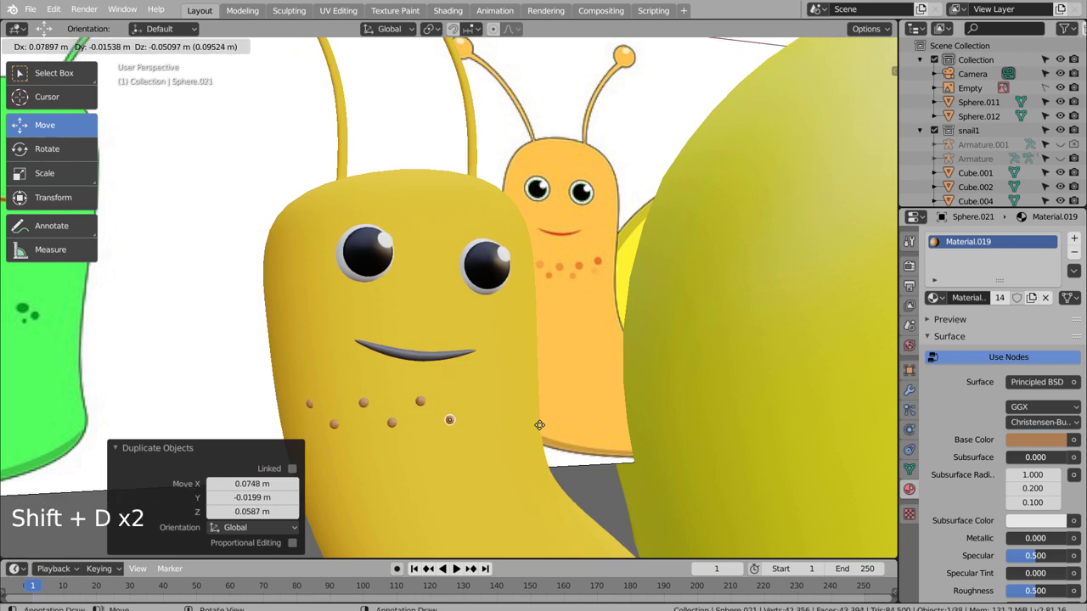
pyautogui.press('shift+d')
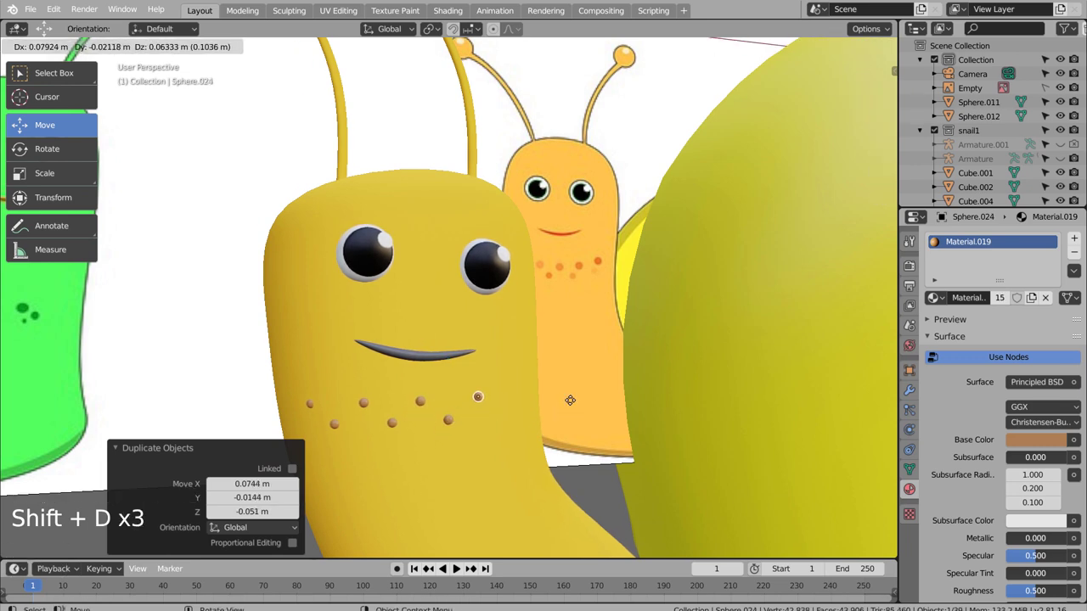
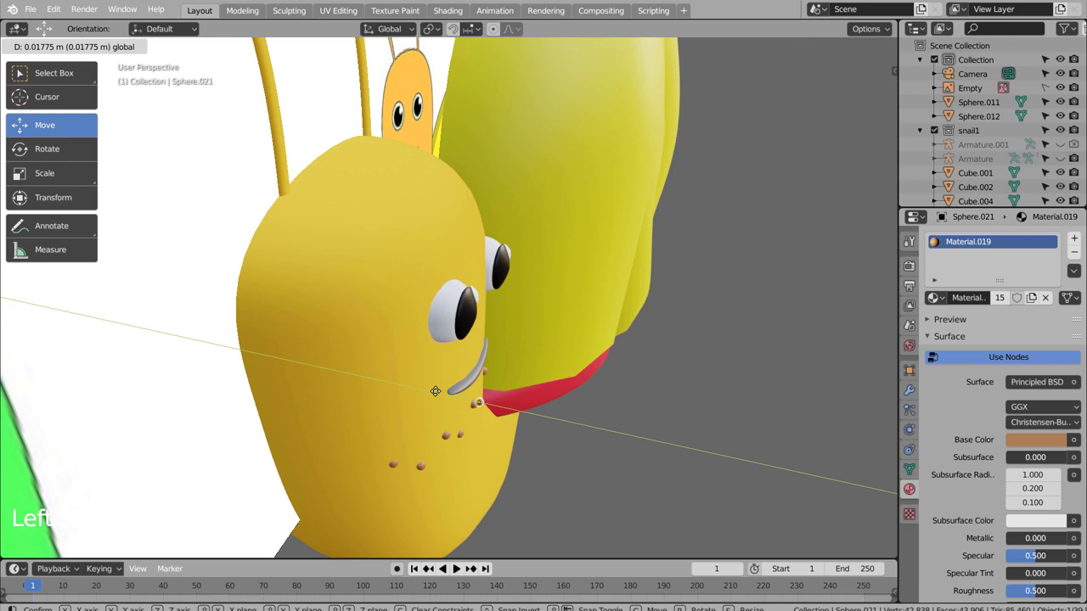
# Select freckles from the front and duplicate two more into the cluster
pyautogui.doubleClick(455, 394)
pyautogui.middleClick(554, 391)
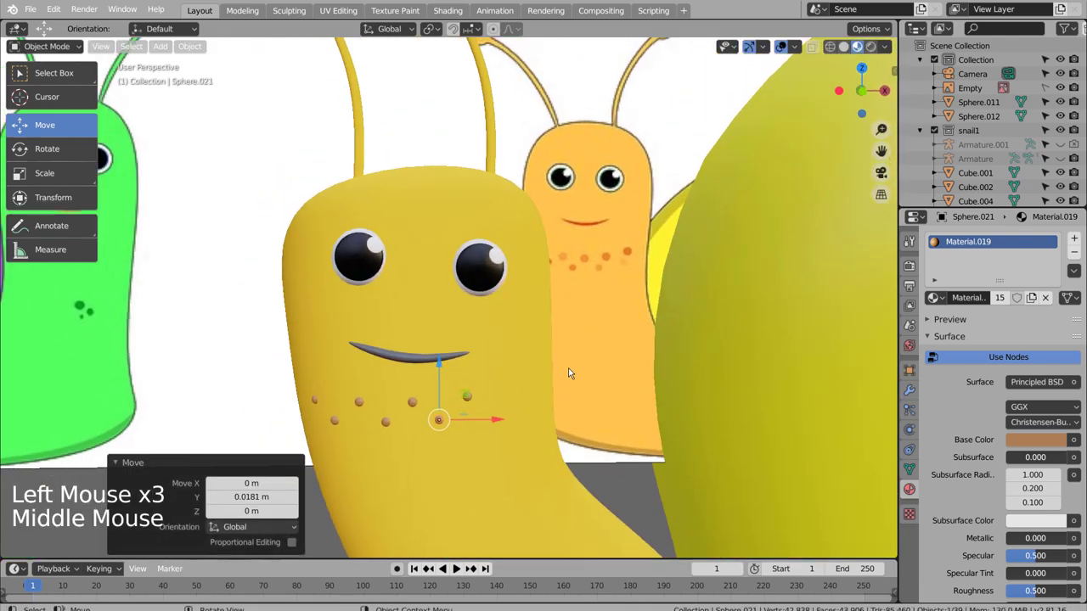
pyautogui.click(604, 364)
pyautogui.click(472, 401)
pyautogui.press('shift+d')
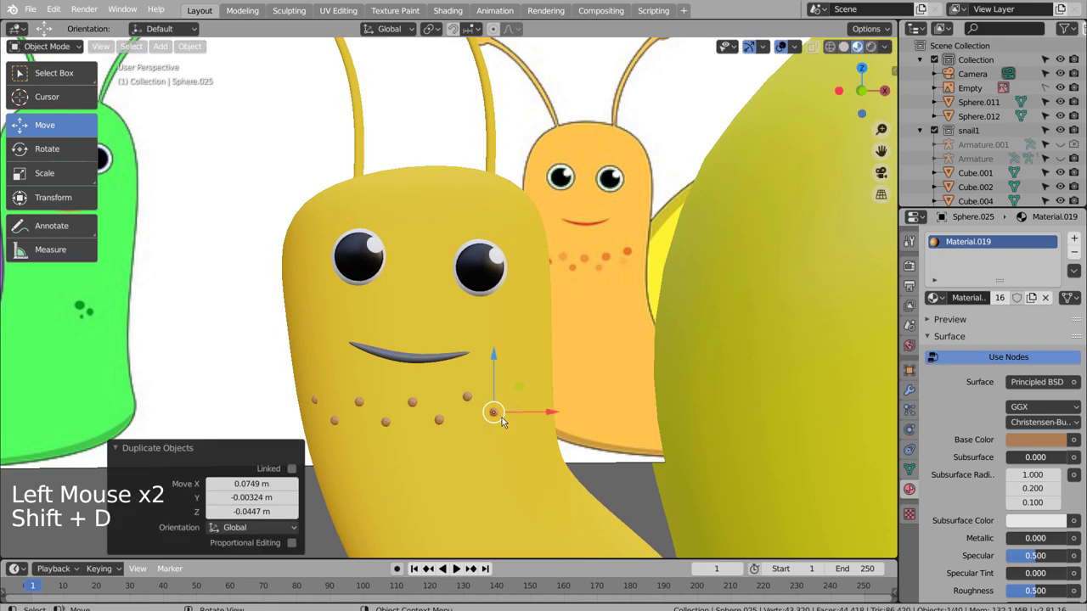
pyautogui.press('shift+d')
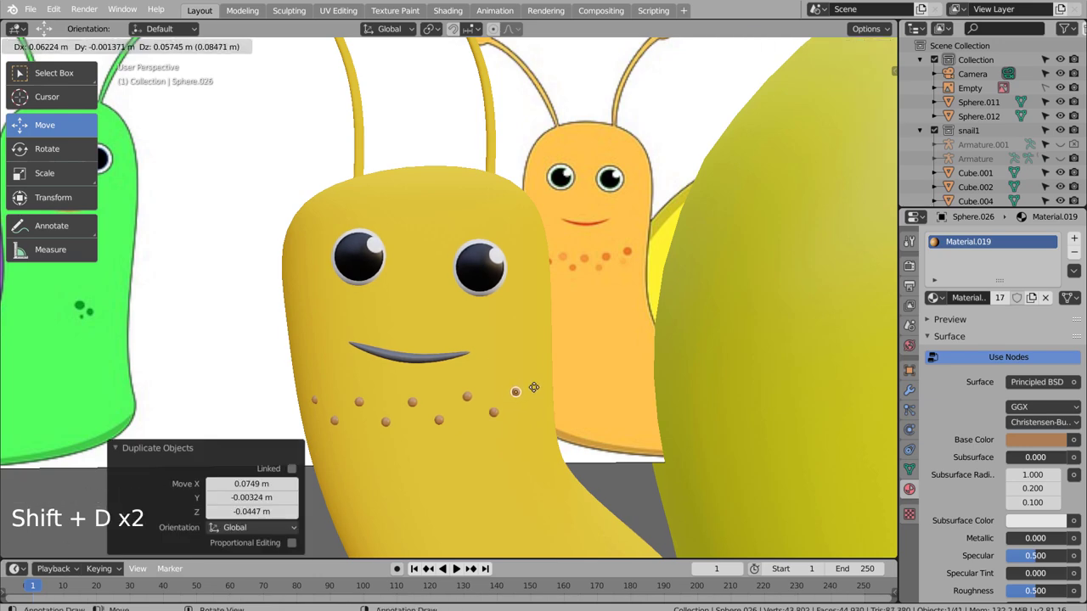
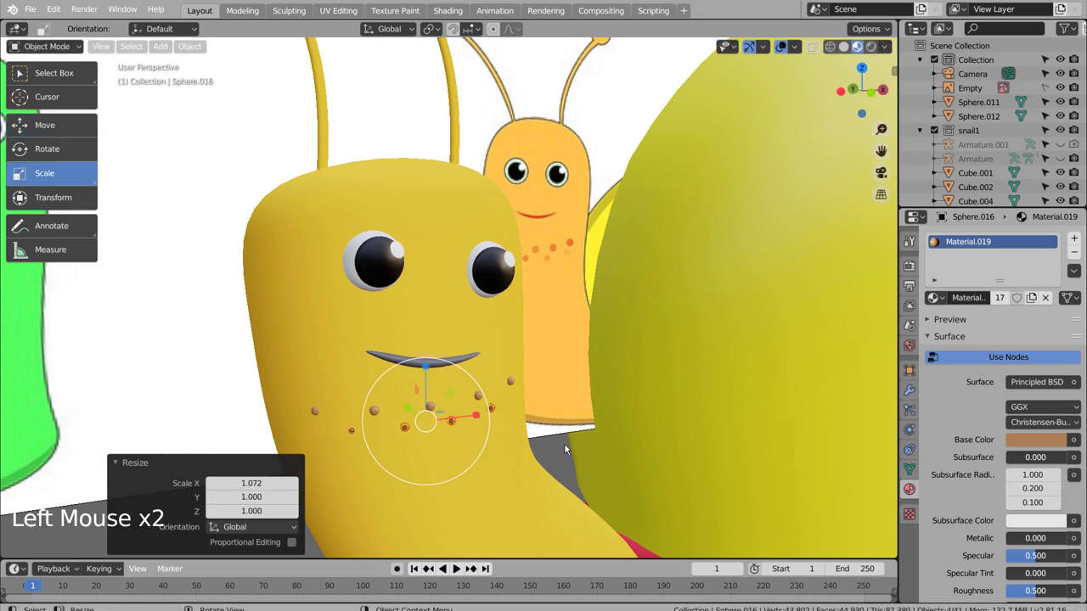
pyautogui.click(566, 444)
pyautogui.scroll(-3)
pyautogui.click(408, 456)
pyautogui.middleClick(428, 473)
pyautogui.middleClick(412, 477)
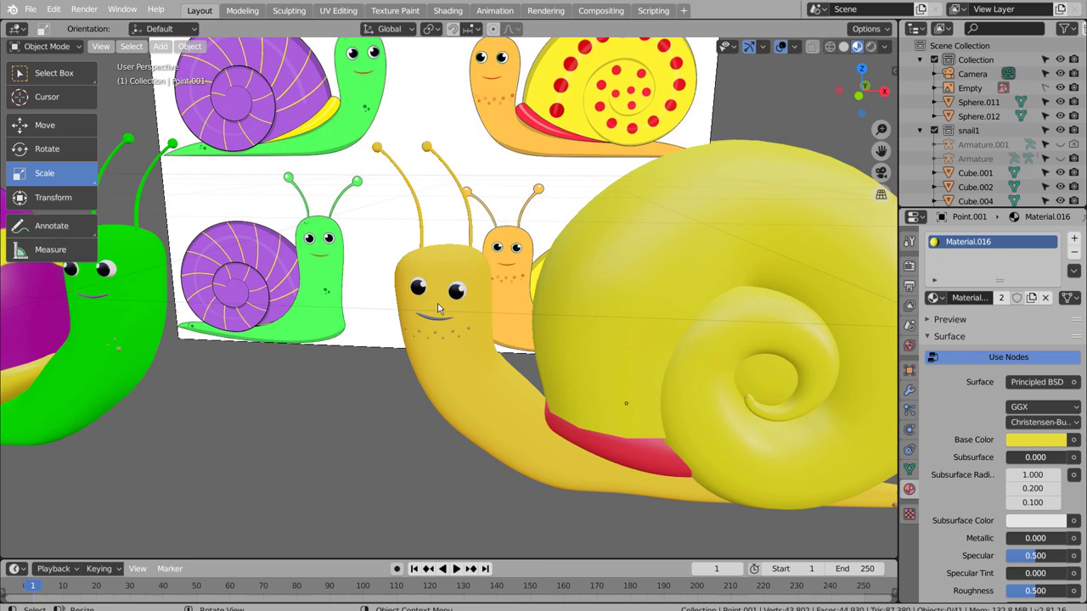
pyautogui.scroll(-3)
pyautogui.middleClick(556, 400)
pyautogui.scroll(3)
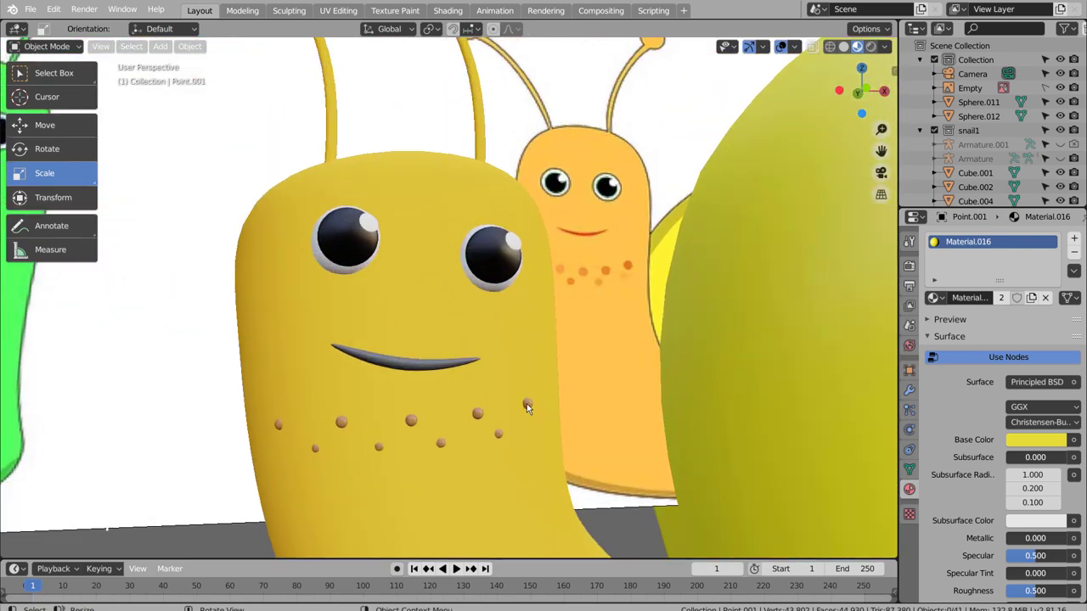
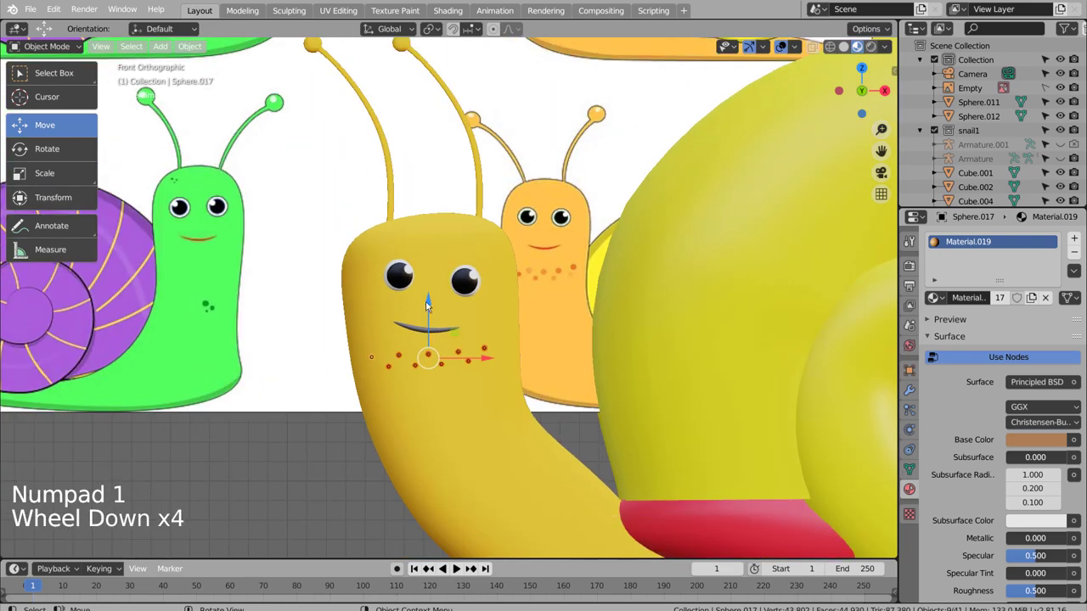
# Set the freckles on the cheek and rotate them from top view in wireframe to follow the face curve
pyautogui.click(431, 306)
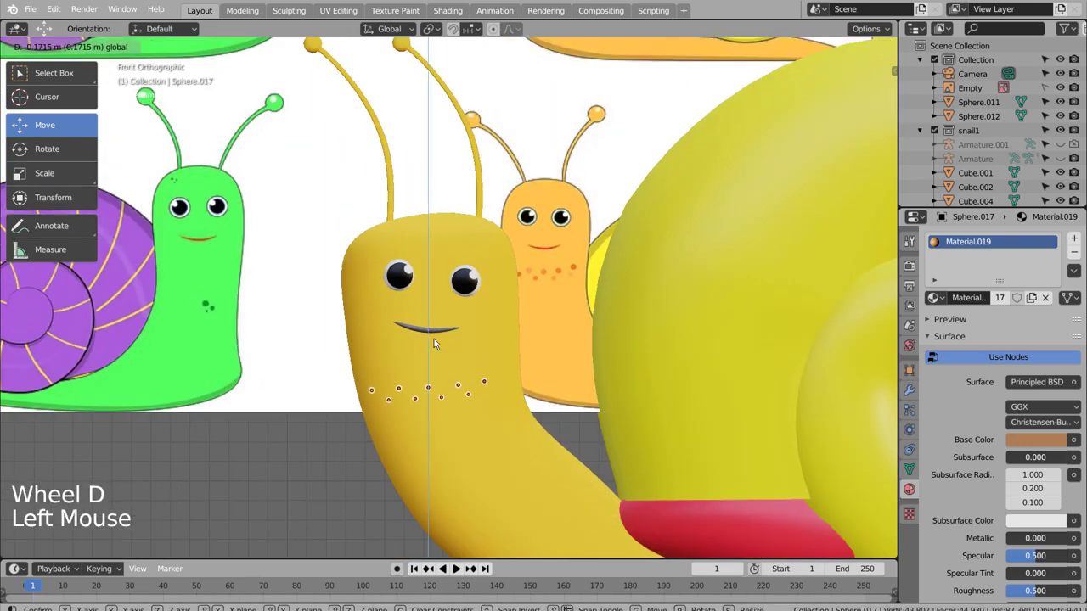
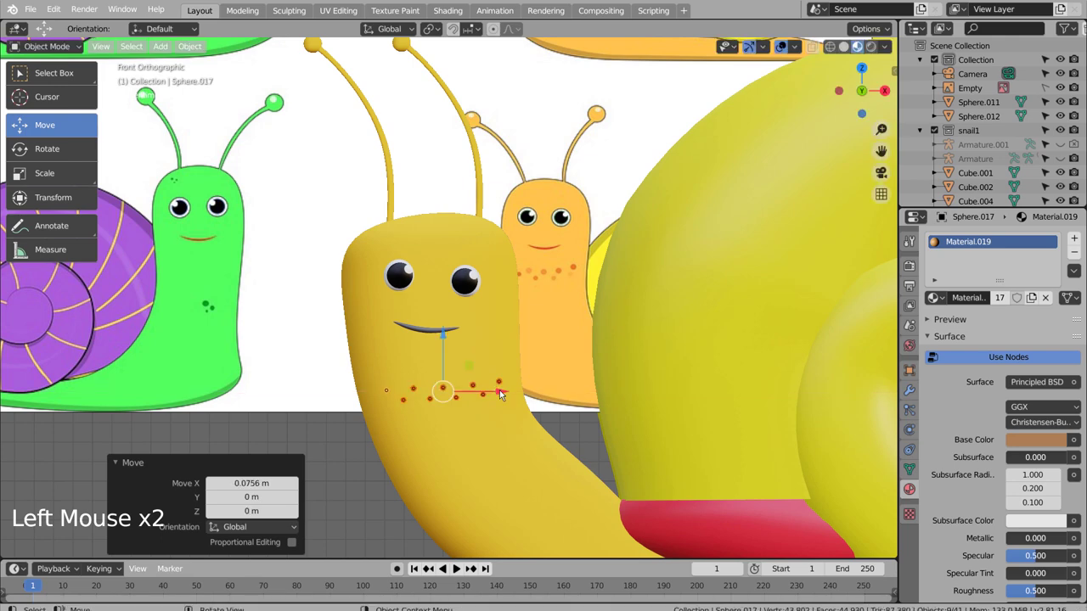
pyautogui.press('KP_1')
pyautogui.press('KP_Decimal')
pyautogui.middleClick(551, 383)
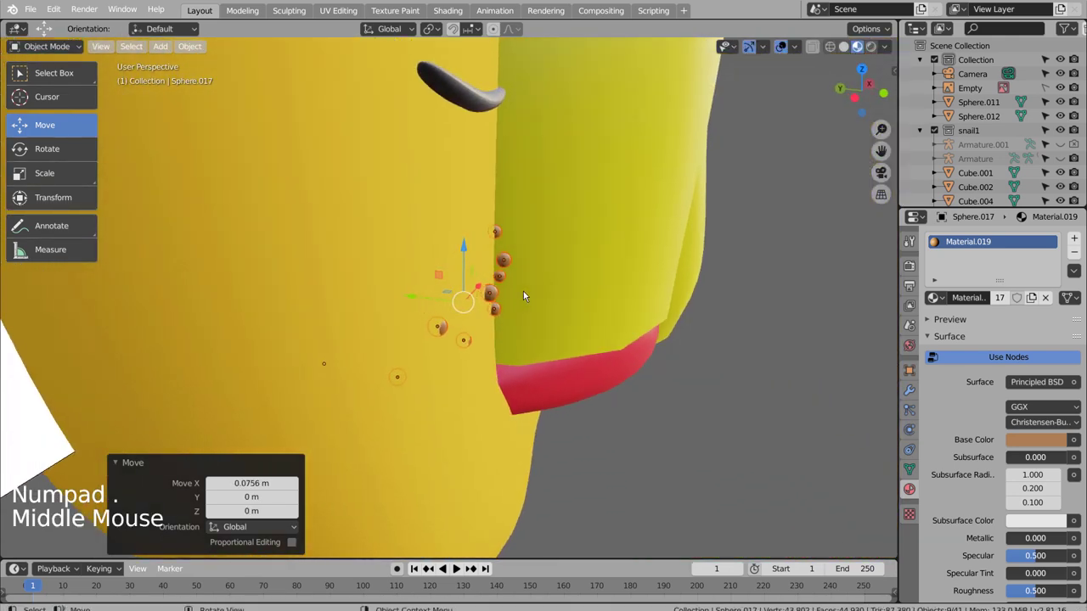
pyautogui.press('KP_7')
pyautogui.press('shift+z')
pyautogui.press('r')
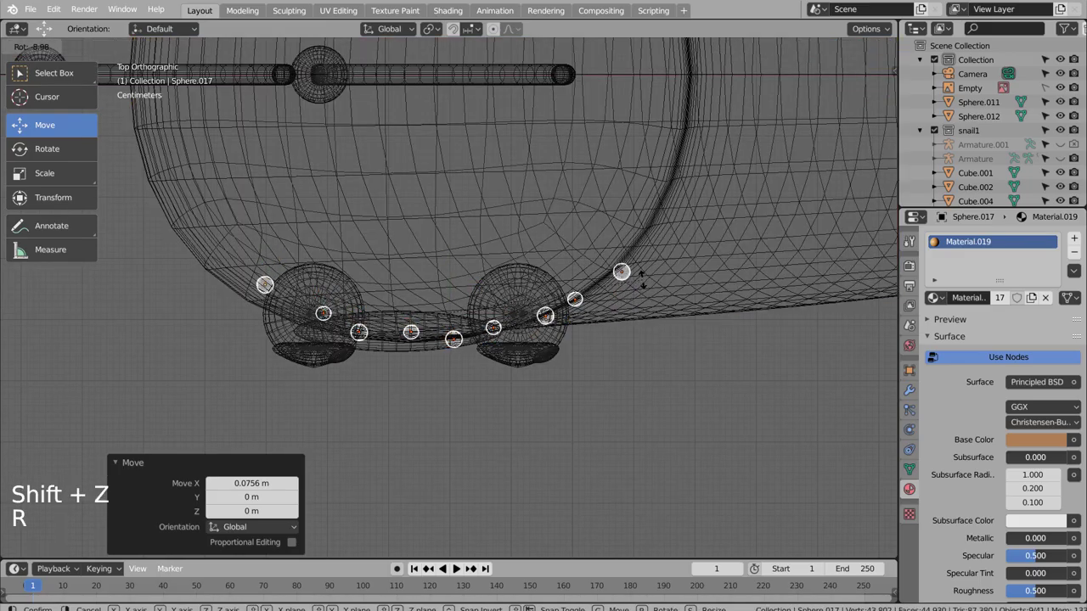
pyautogui.middleClick(640, 373)
pyautogui.press('shift+z')
# Check the freckles from below and rotate them around the vertical axis in top view
pyautogui.middleClick(665, 301)
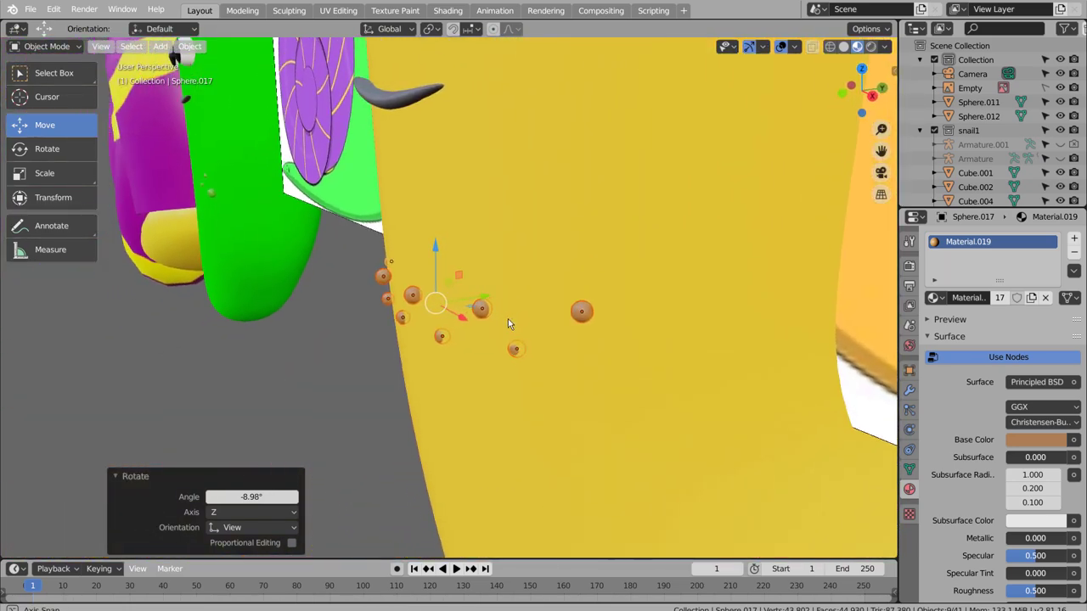
pyautogui.click(496, 300)
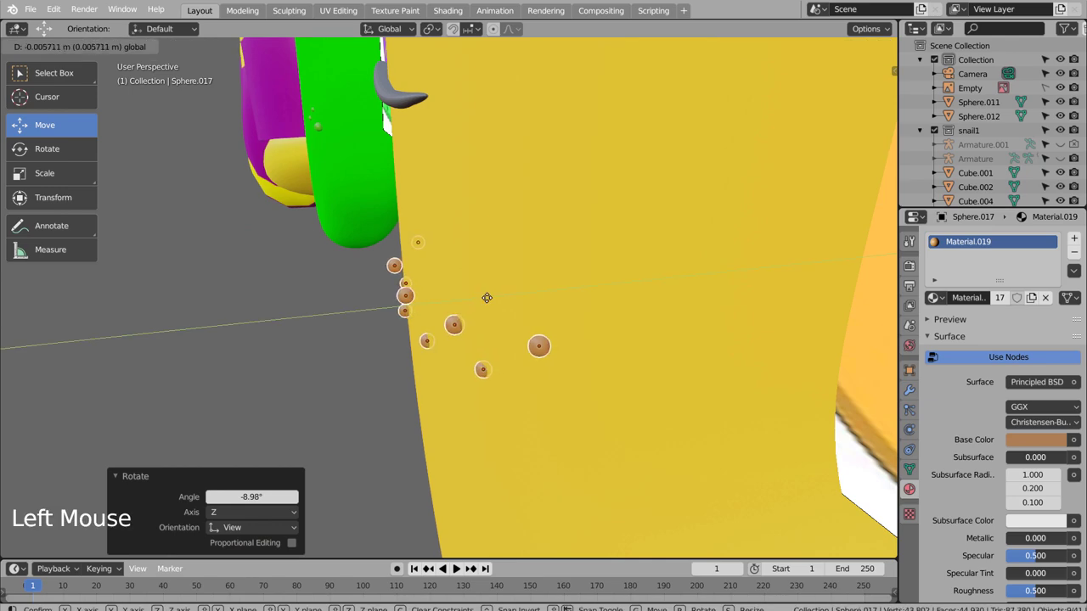
pyautogui.middleClick(530, 291)
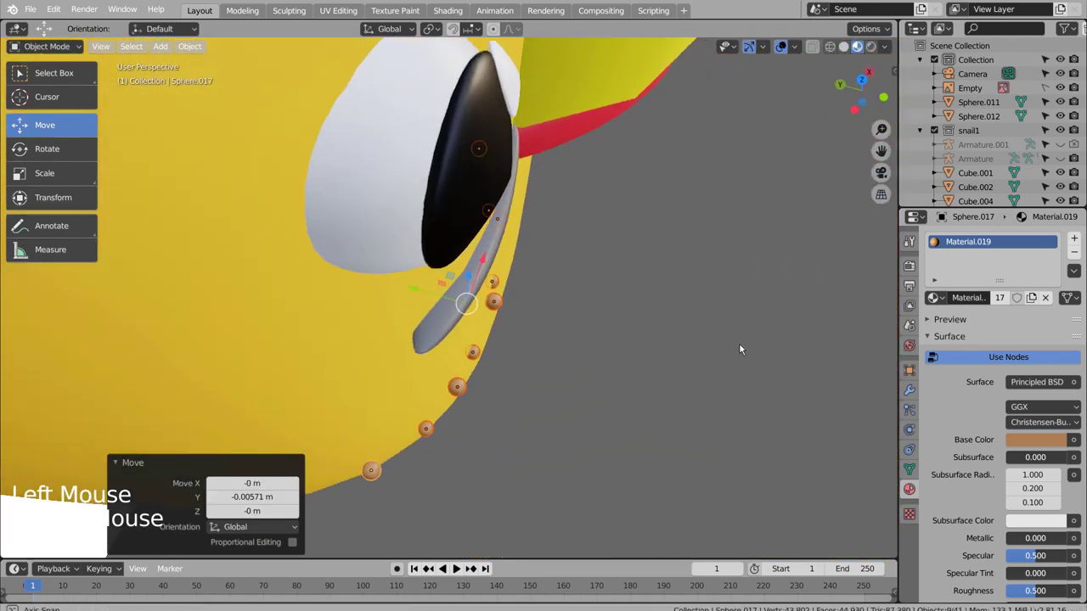
pyautogui.middleClick(652, 330)
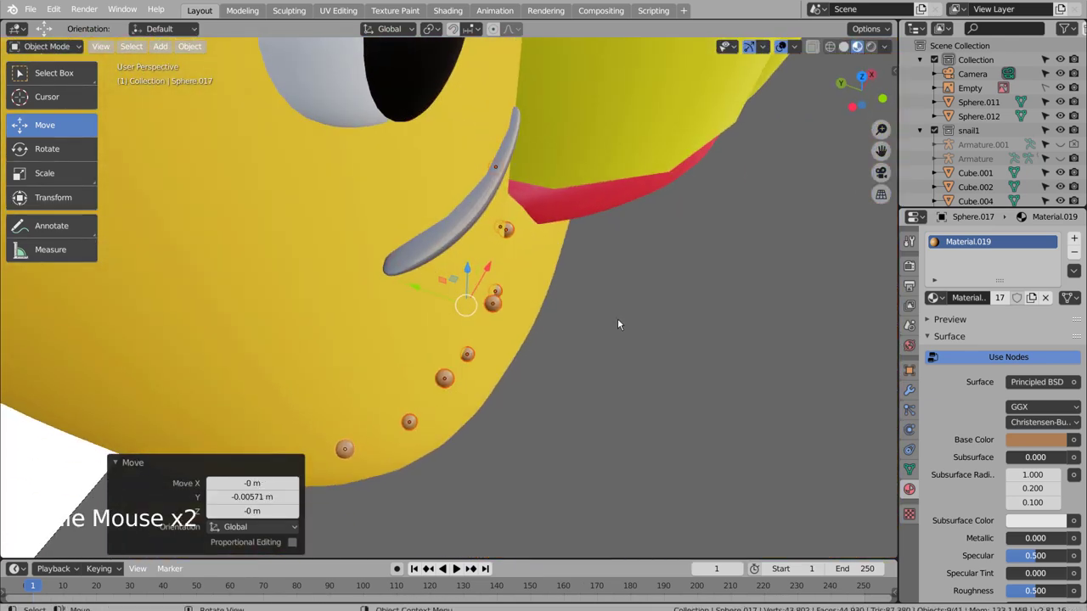
pyautogui.press('KP_7')
pyautogui.press('r')
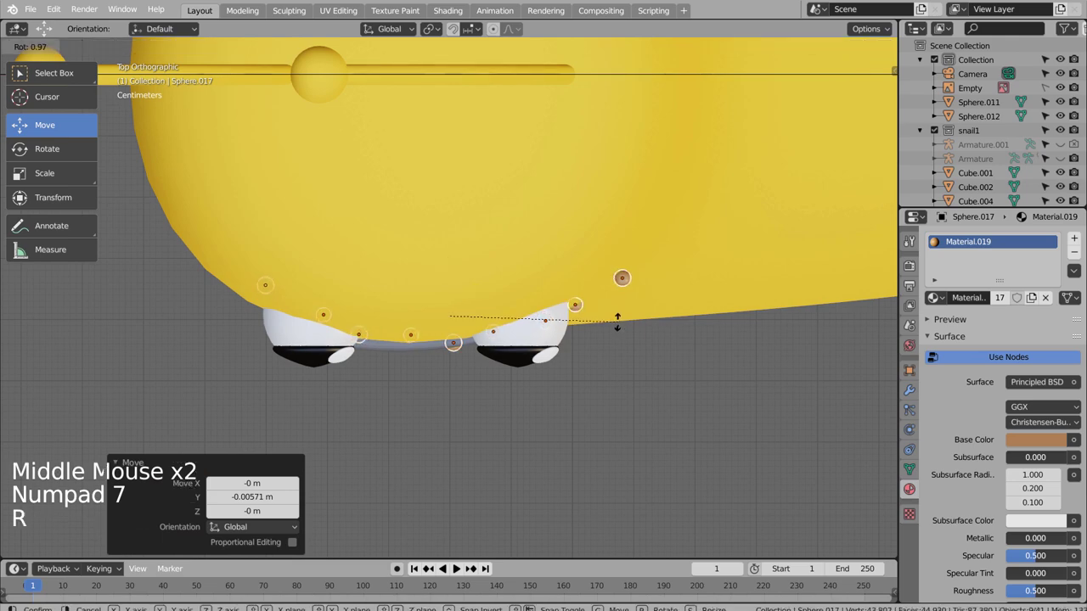
pyautogui.middleClick(616, 370)
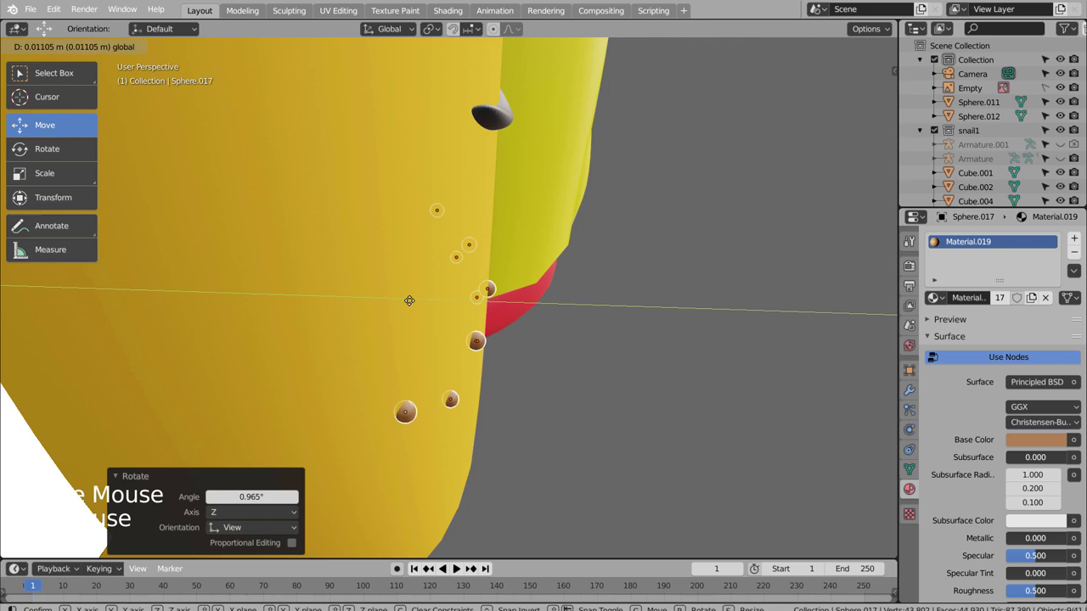
pyautogui.middleClick(616, 323)
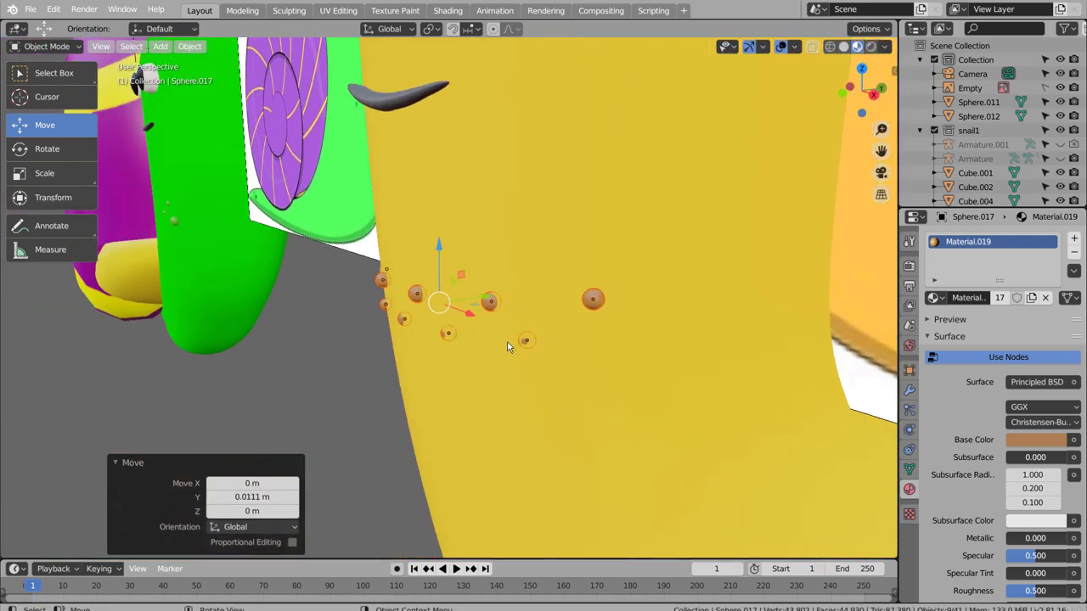
# Rotate the freckle row once more to match the cheek and review it from the front
pyautogui.press('KP_7')
pyautogui.press('r')
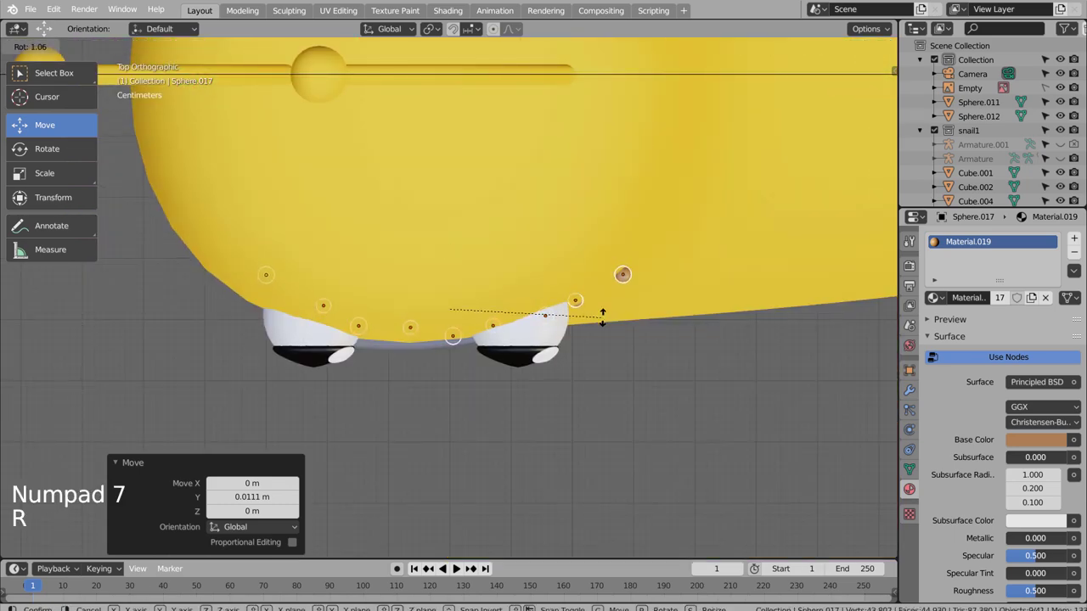
pyautogui.middleClick(624, 384)
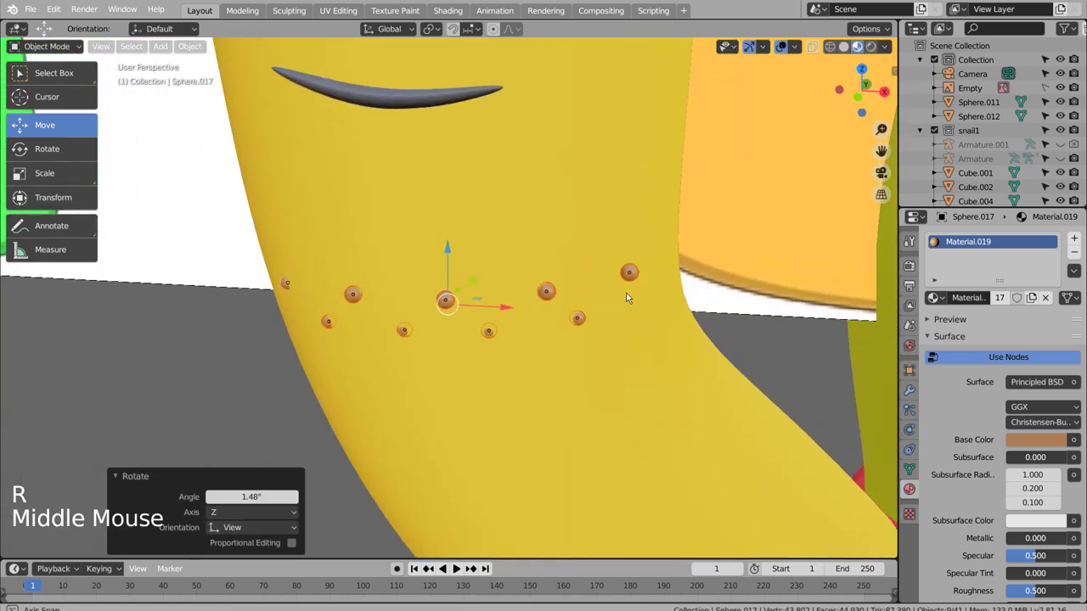
pyautogui.click(759, 352)
pyautogui.scroll(-3)
pyautogui.click(647, 457)
pyautogui.scroll(-3)
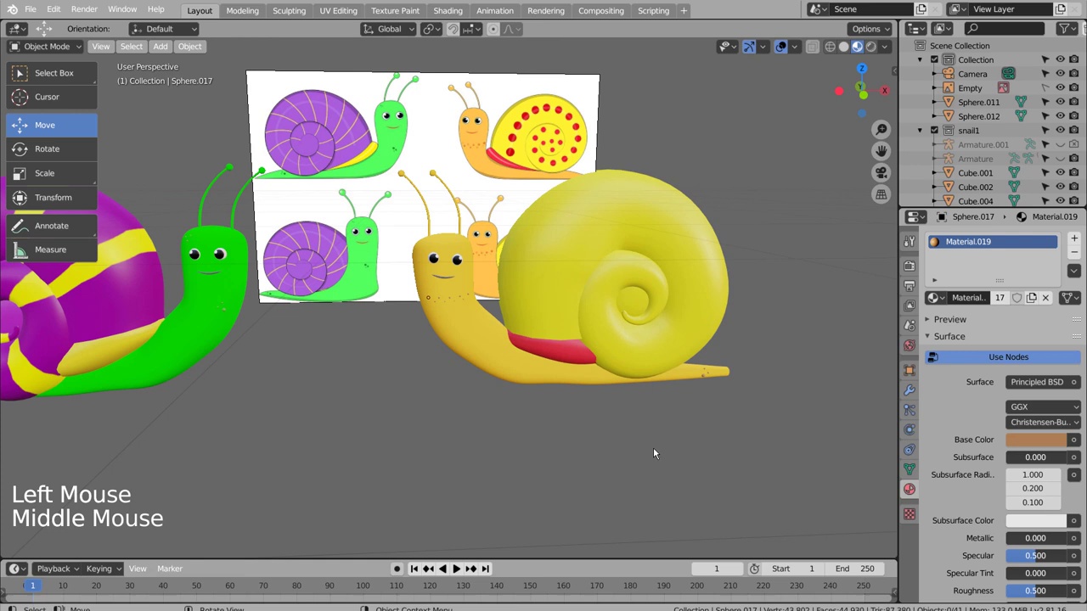
# Add a new UV sphere in front orthographic view, to the left of the green snail
pyautogui.press('KP_1')
pyautogui.click(577, 481)
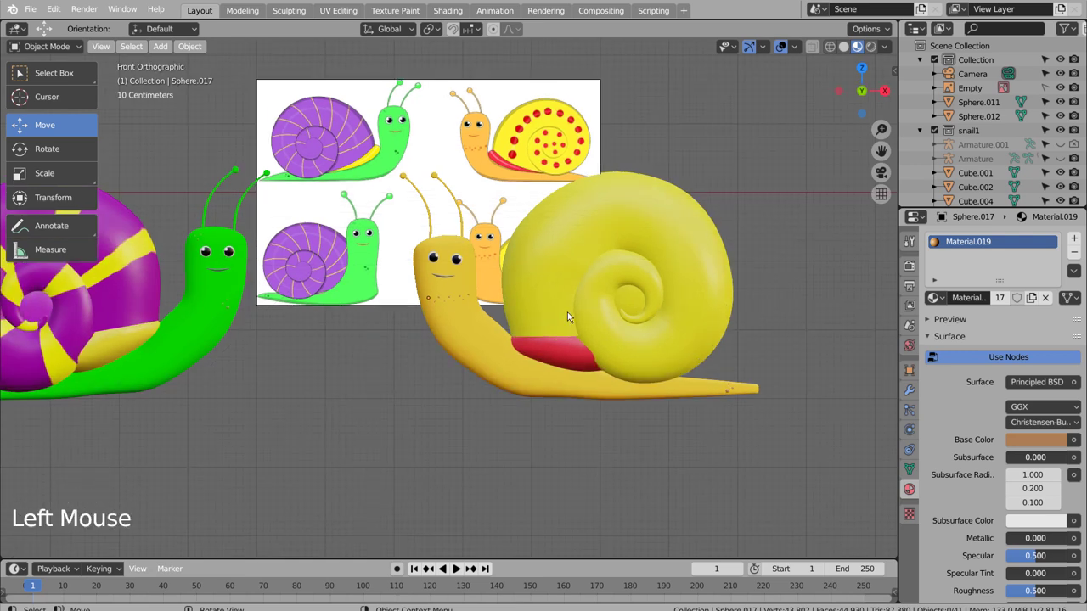
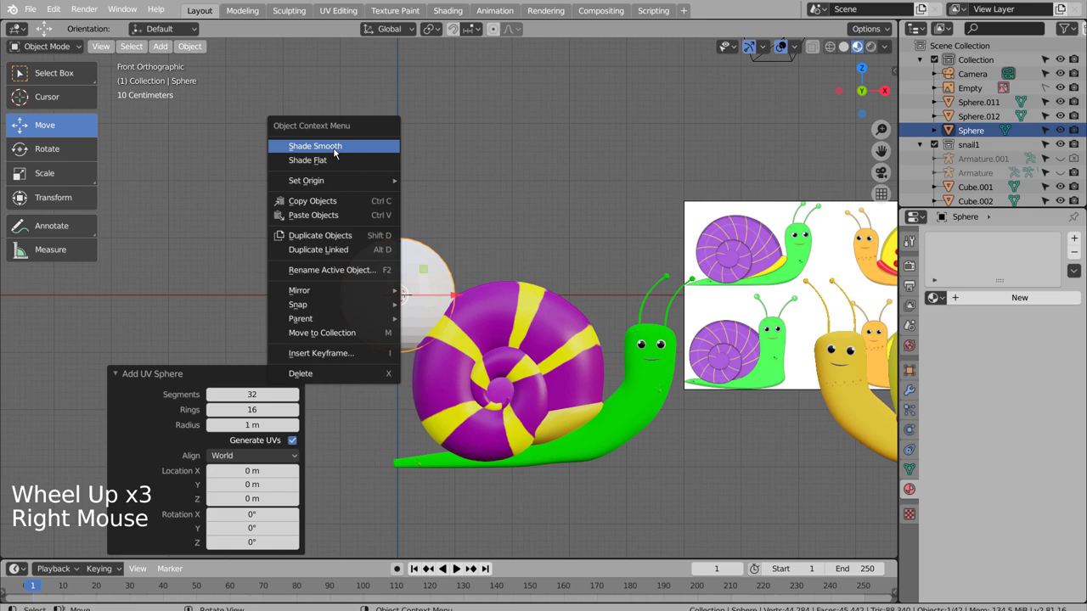
# Shrink the new sphere, give it a red base colour and frame the yellow snail in wireframe front view
pyautogui.press('s')
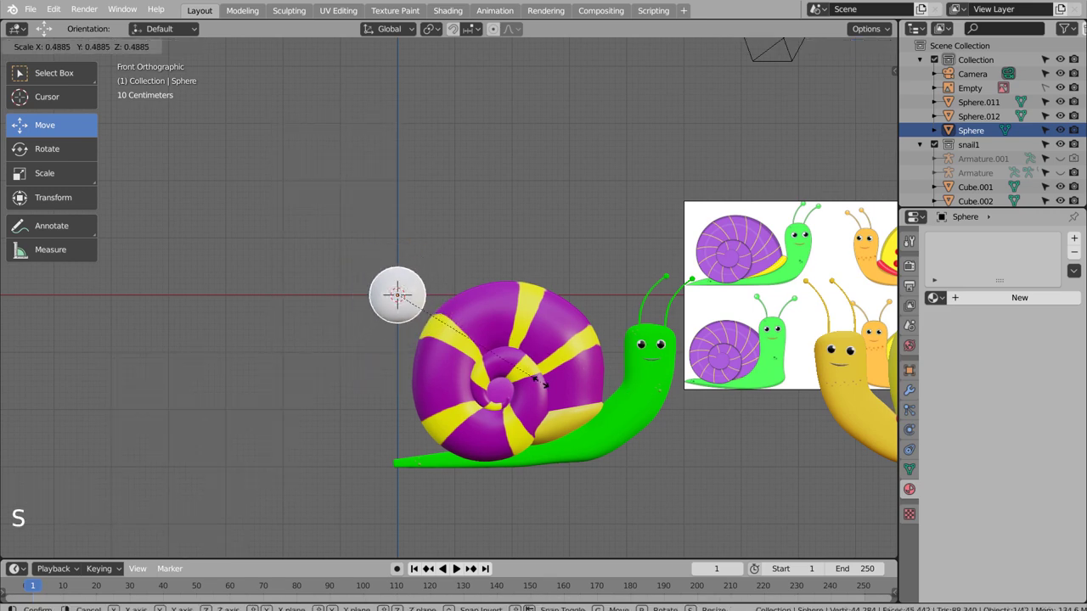
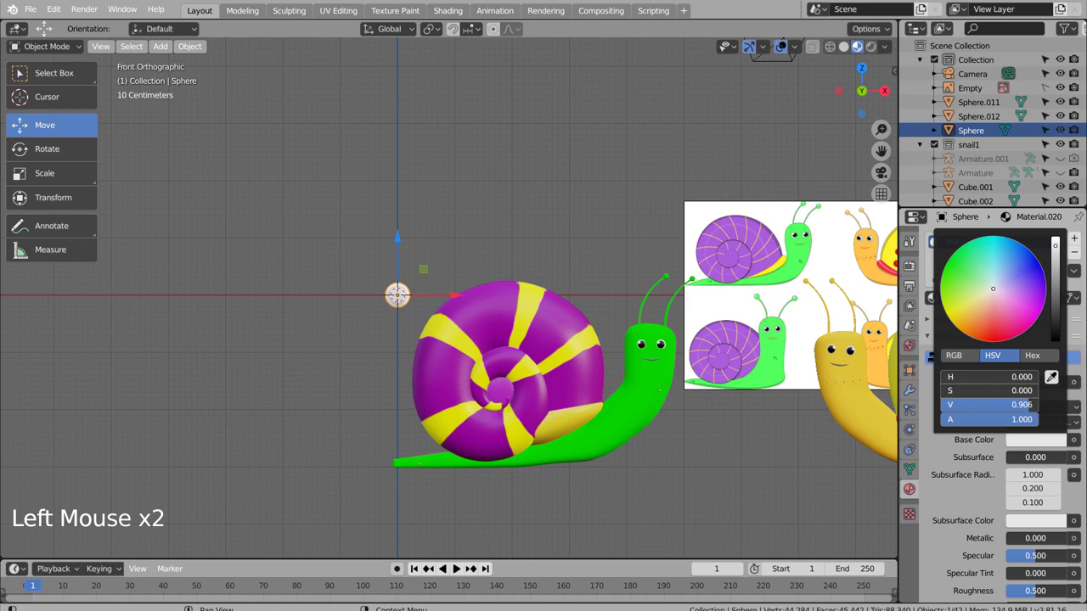
pyautogui.click(782, 442)
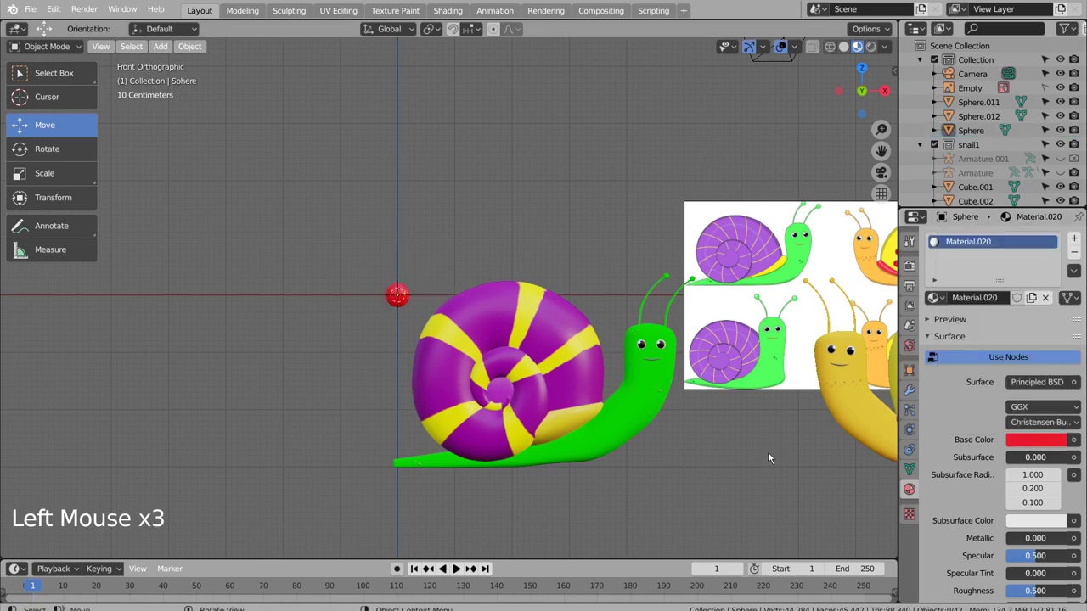
pyautogui.middleClick(747, 456)
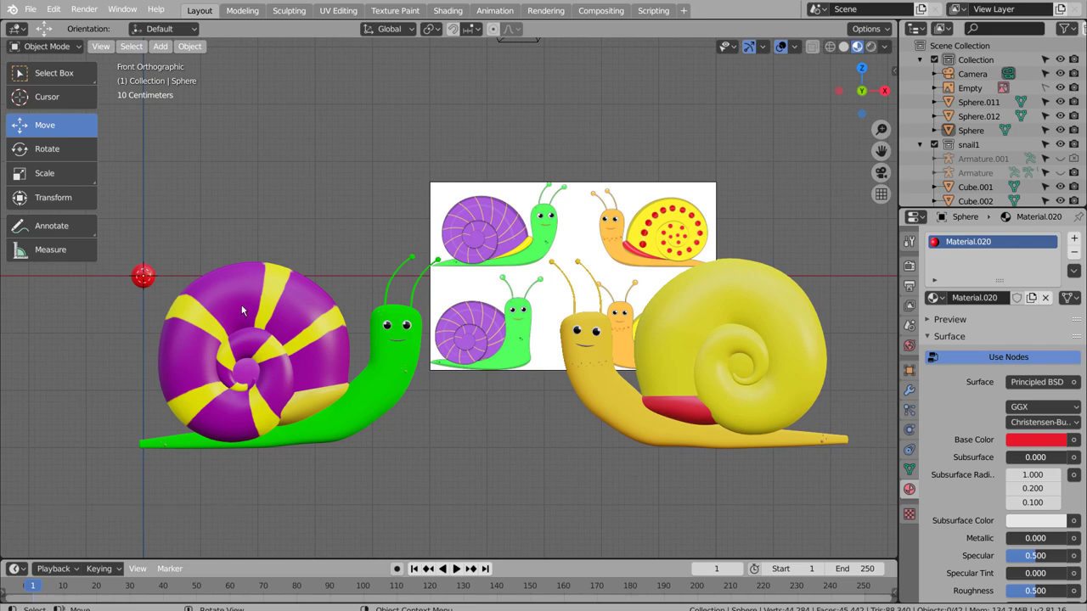
pyautogui.middleClick(328, 346)
pyautogui.click(510, 344)
pyautogui.press('KP_1')
pyautogui.press('shift+z')
pyautogui.middleClick(617, 398)
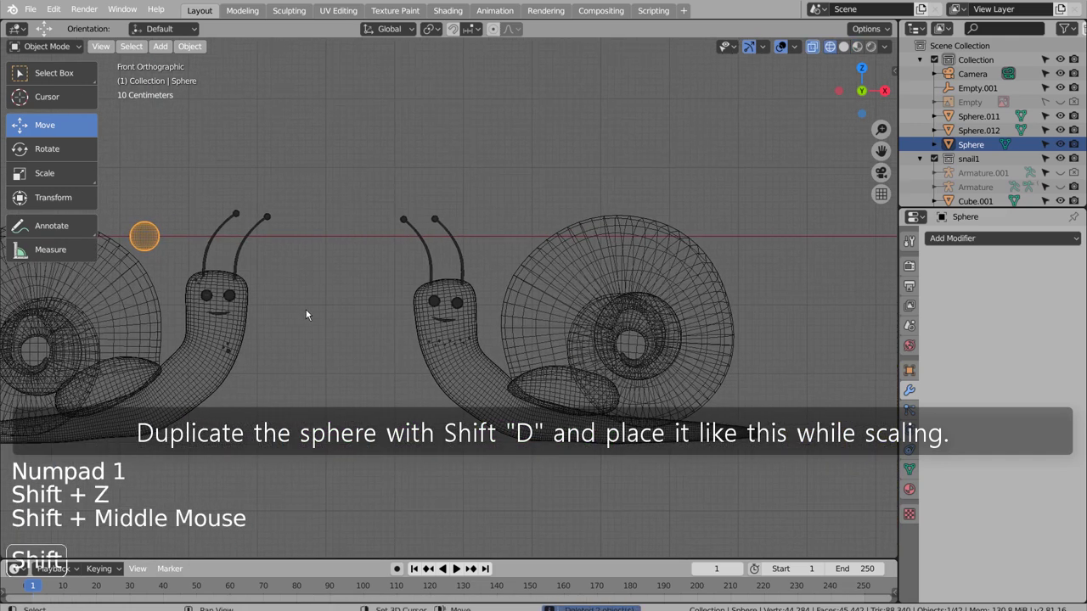
# Move the red sphere onto the lower part of the yellow shell, adjusting its depth from the side view
pyautogui.press('g')
pyautogui.press('shift+z')
pyautogui.press('shift+z')
pyautogui.click(207, 49)
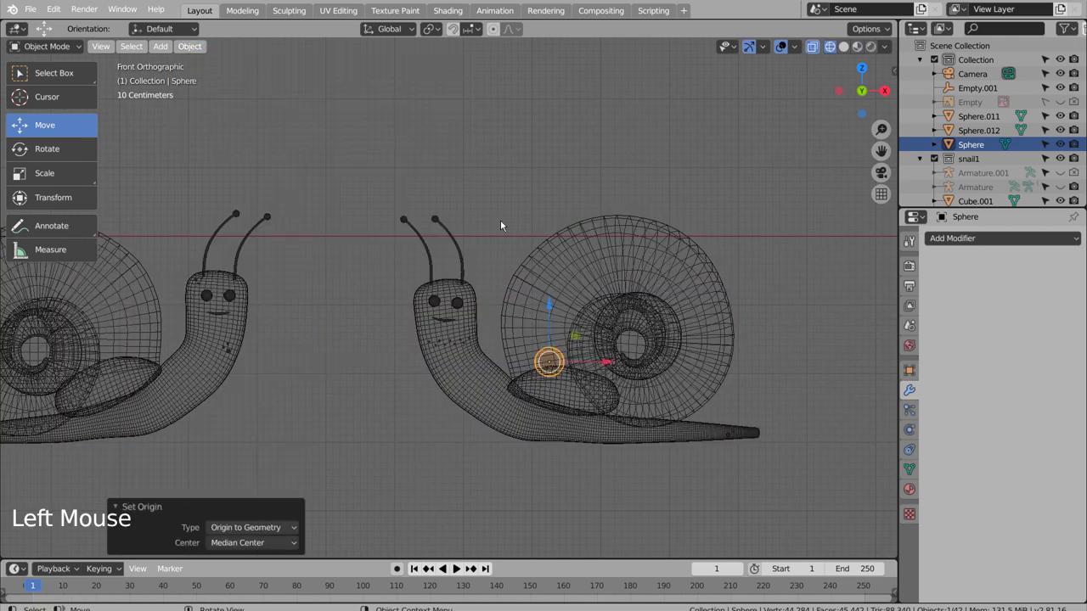
pyautogui.press('g')
pyautogui.press('KP_3')
pyautogui.click(490, 363)
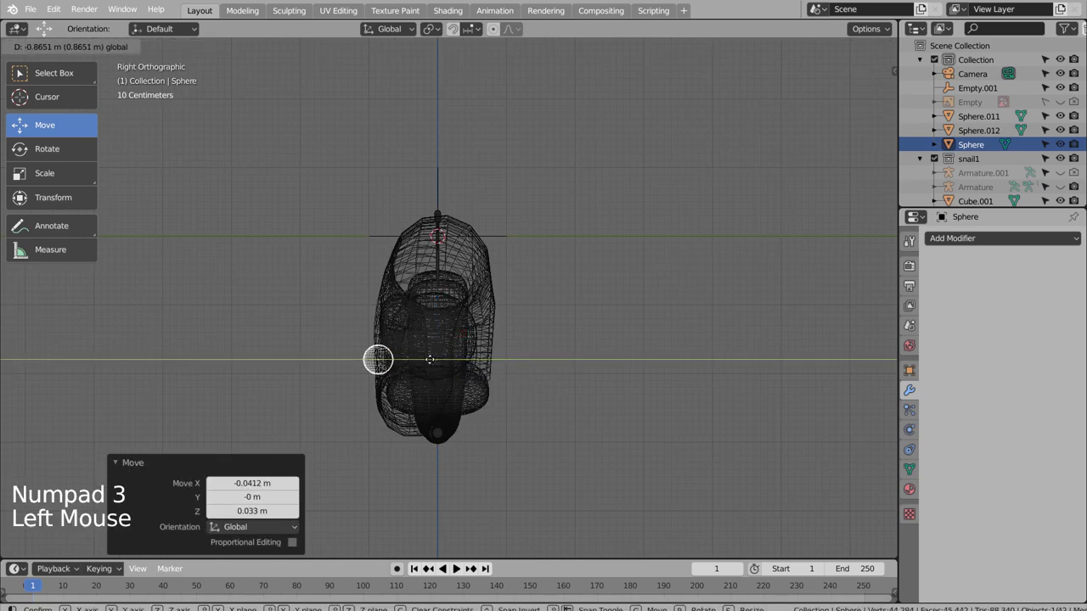
pyautogui.press('KP_1')
pyautogui.press('shift+z')
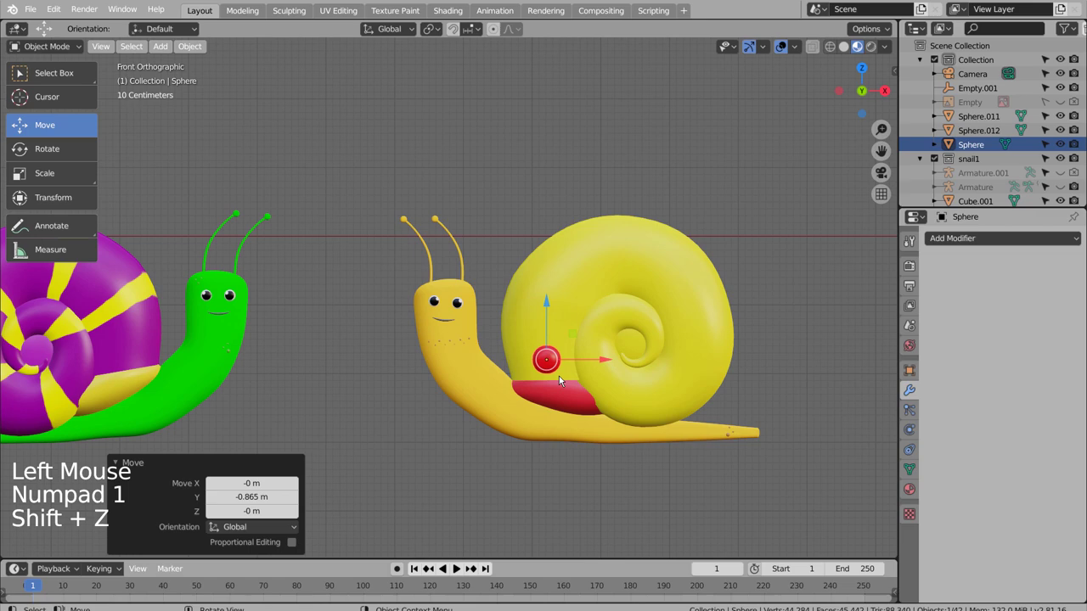
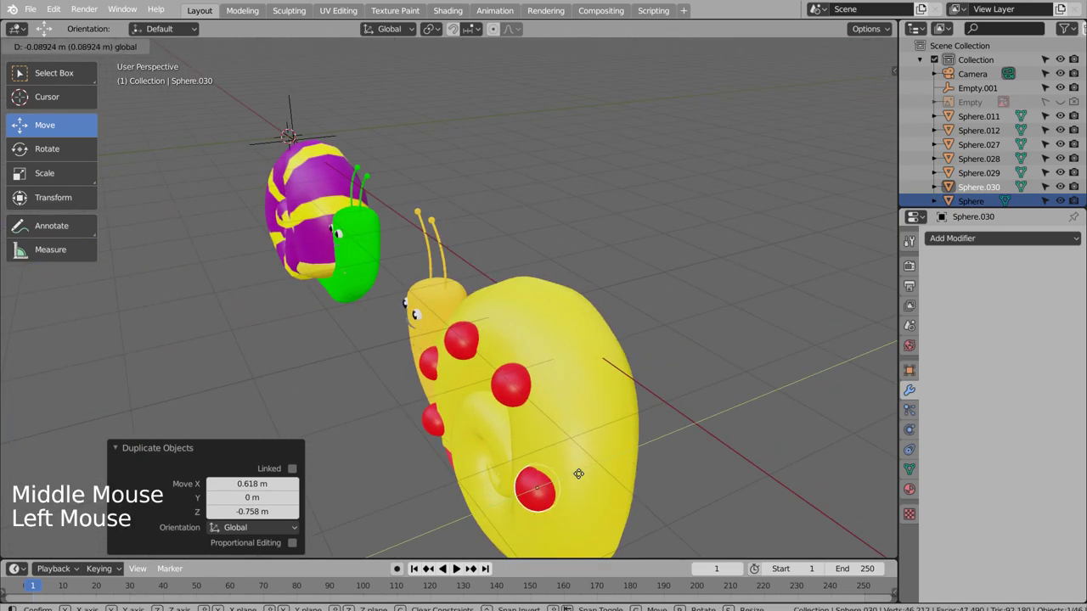
# Duplicate the red dot twice from the front view, scaling each copy smaller along the shell spiral
pyautogui.press('s')
pyautogui.middleClick(714, 446)
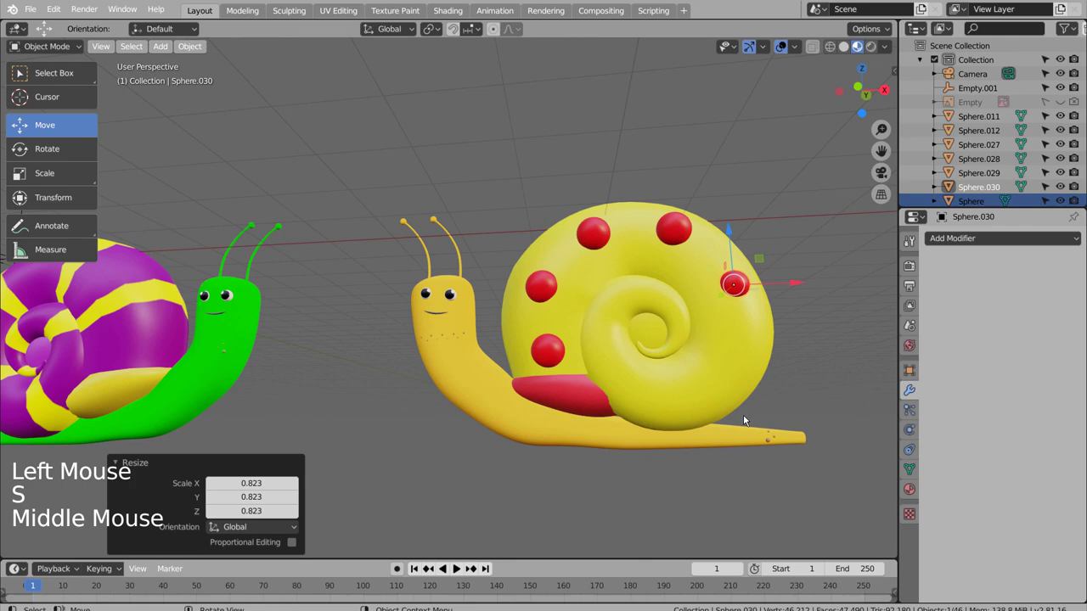
pyautogui.press('KP_1')
pyautogui.press('KP_0')
pyautogui.press('KP_0')
pyautogui.press('KP_1')
pyautogui.press('shift+d')
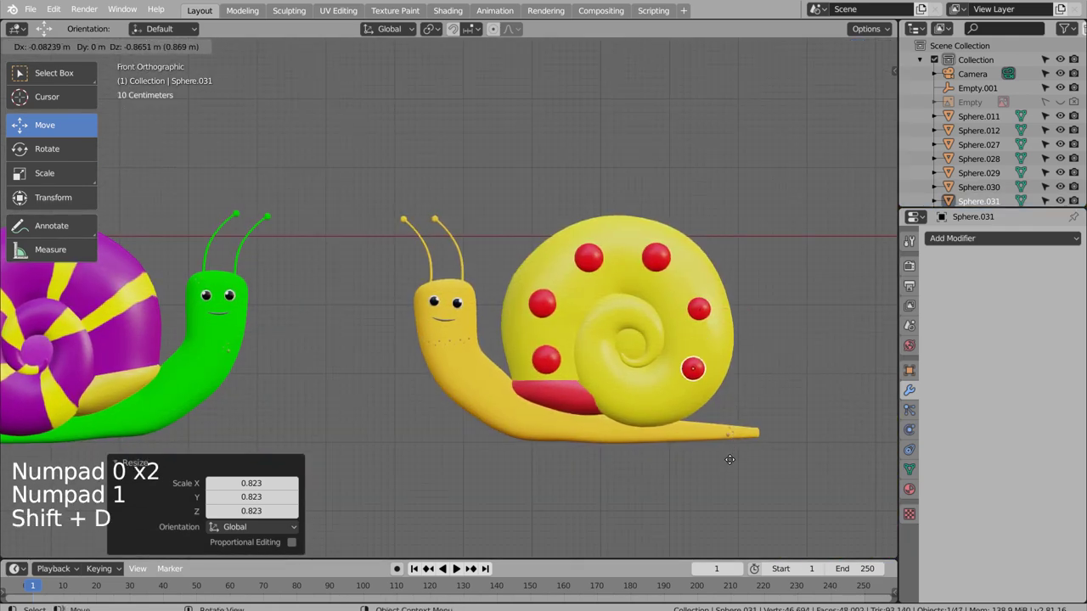
pyautogui.press('s')
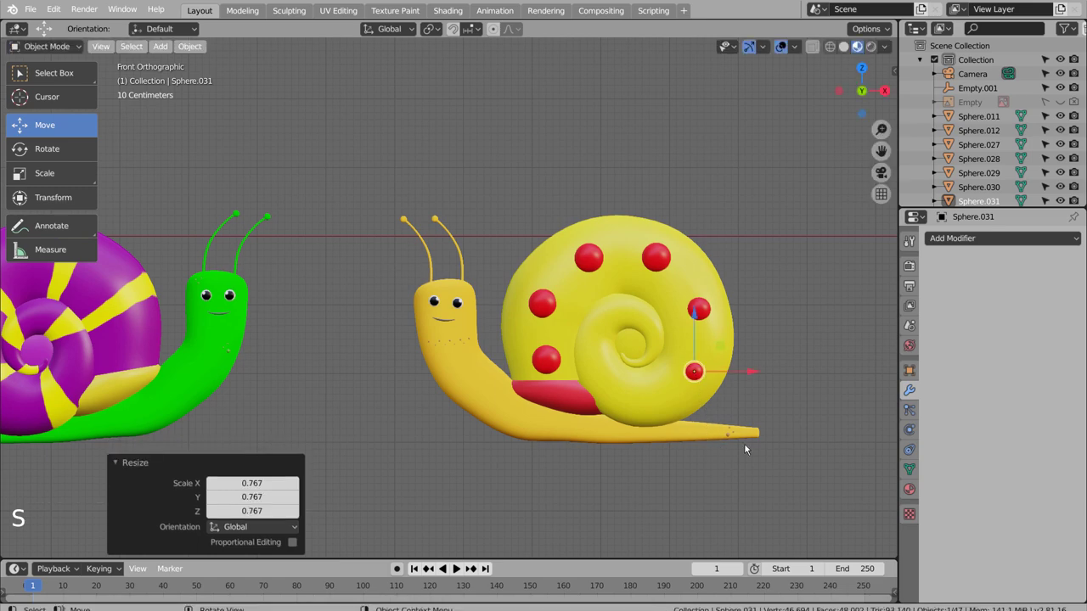
pyautogui.press('shift+d')
pyautogui.press('s')
# Continue the spiral with further duplicated red dots, each shrunk progressively toward the centre
pyautogui.middleClick(753, 453)
pyautogui.middleClick(632, 447)
pyautogui.middleClick(521, 431)
pyautogui.middleClick(589, 426)
pyautogui.press('KP_1')
pyautogui.press('shift+d')
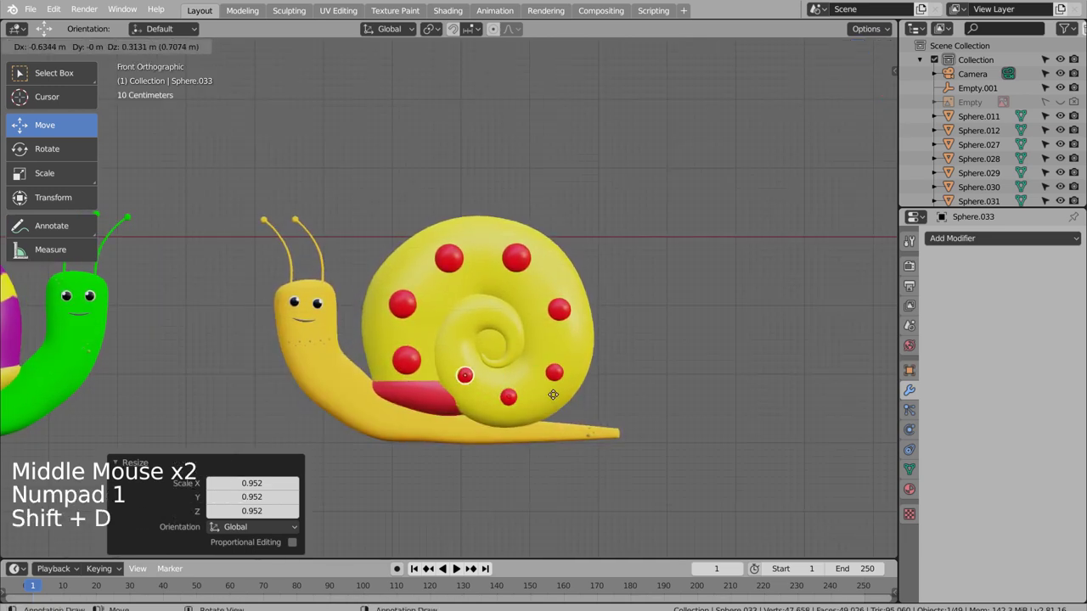
pyautogui.press('s')
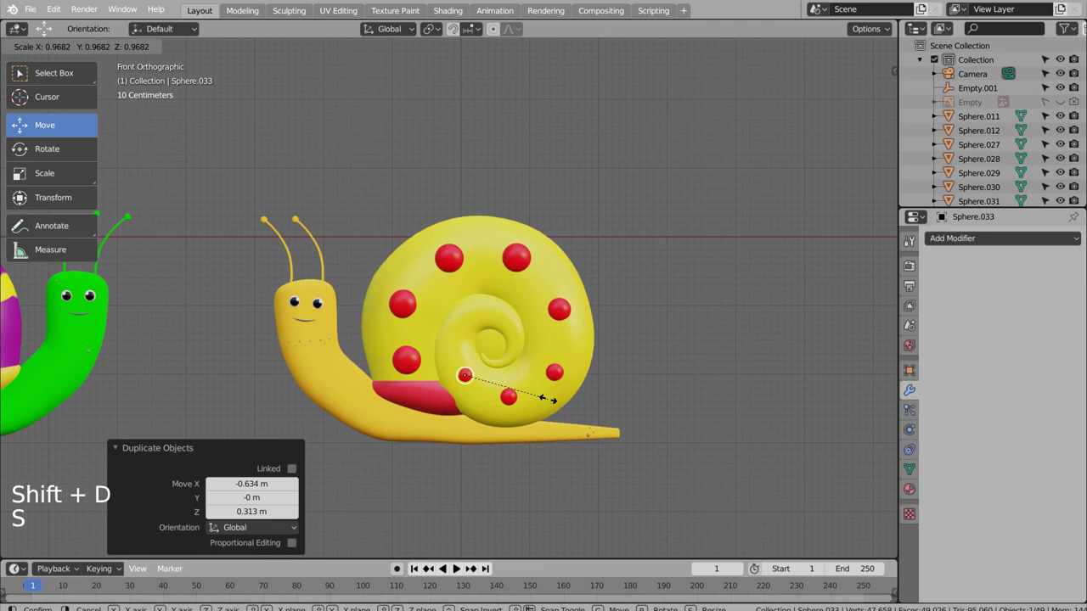
pyautogui.press('shift+d')
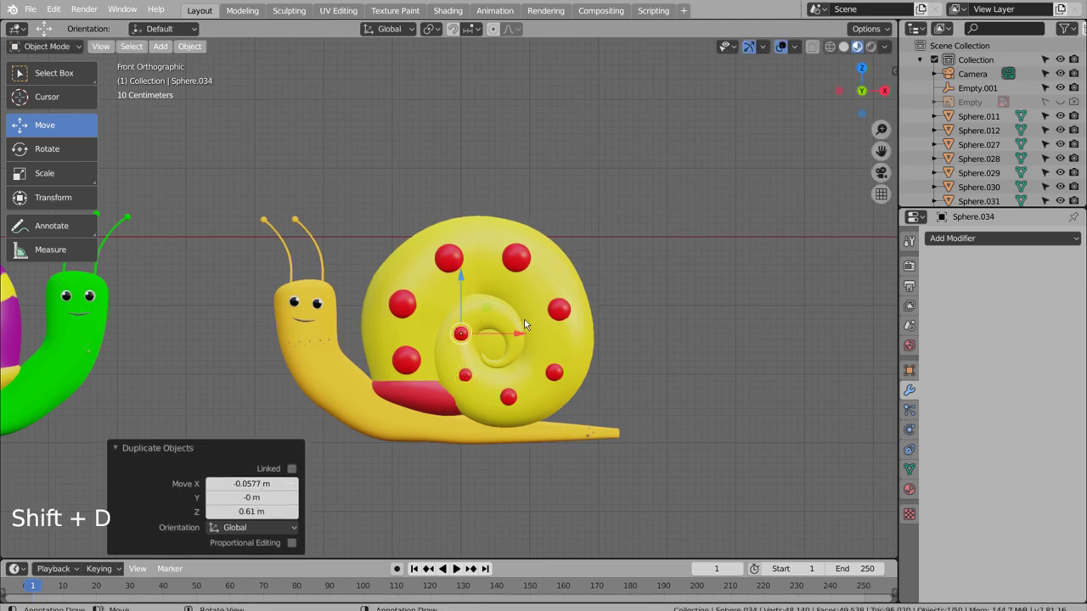
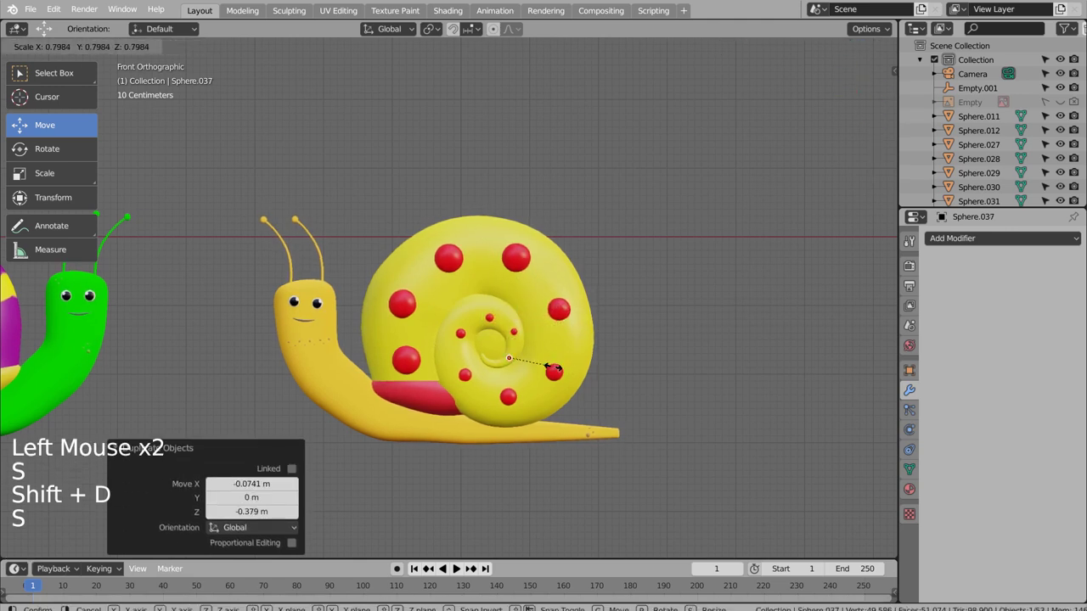
pyautogui.press('shift+d')
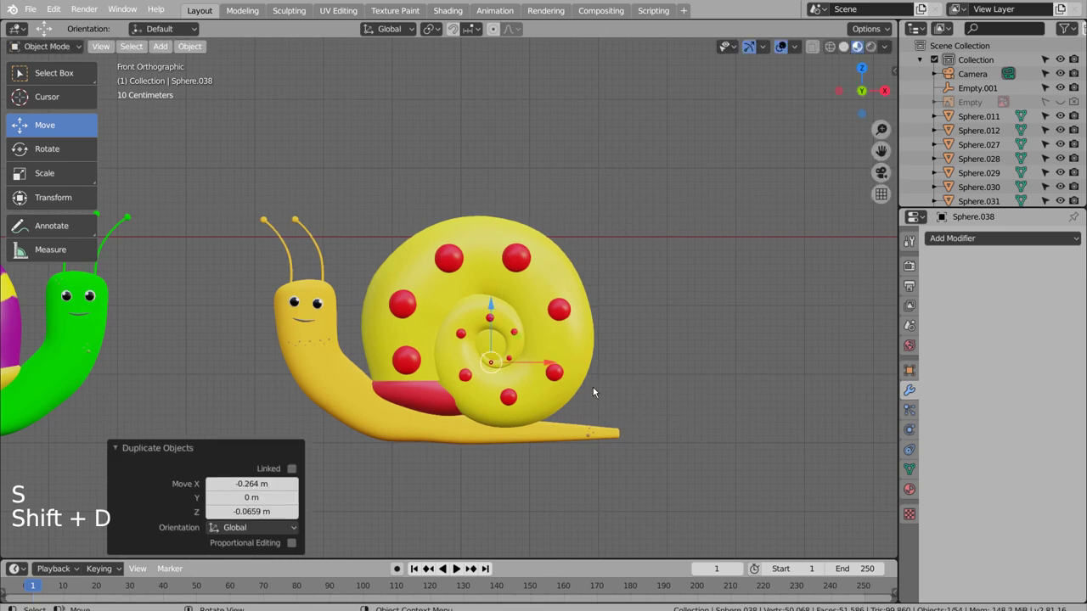
pyautogui.press('s')
# Adjust the smallest dots from an angled view, undoing misplacements until they sit on the shell surface
pyautogui.click(661, 387)
pyautogui.middleClick(687, 391)
pyautogui.click(614, 405)
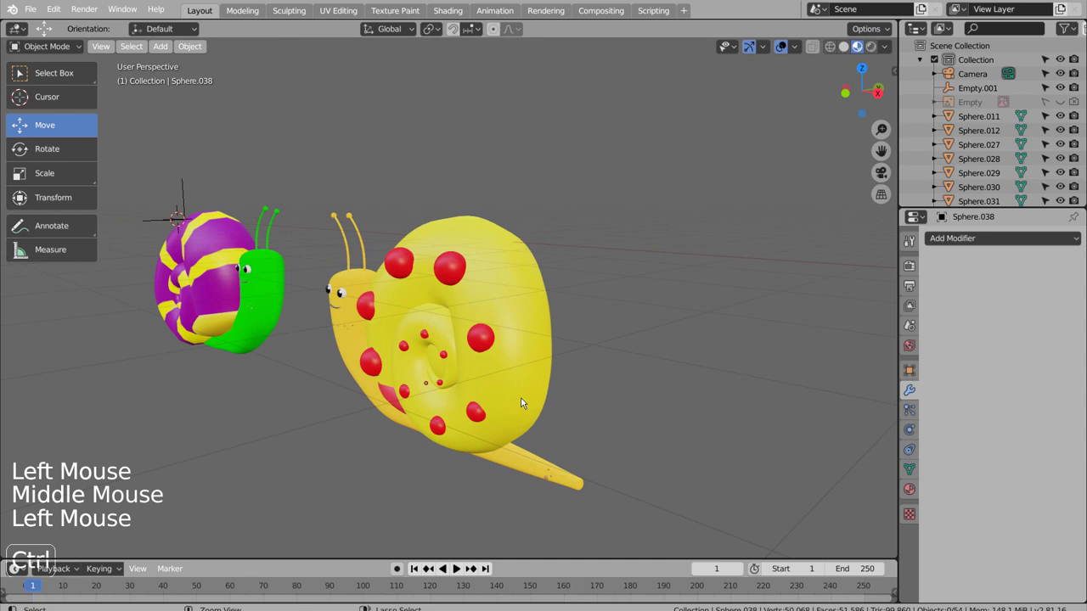
pyautogui.press('ctrl+z')
pyautogui.click(476, 374)
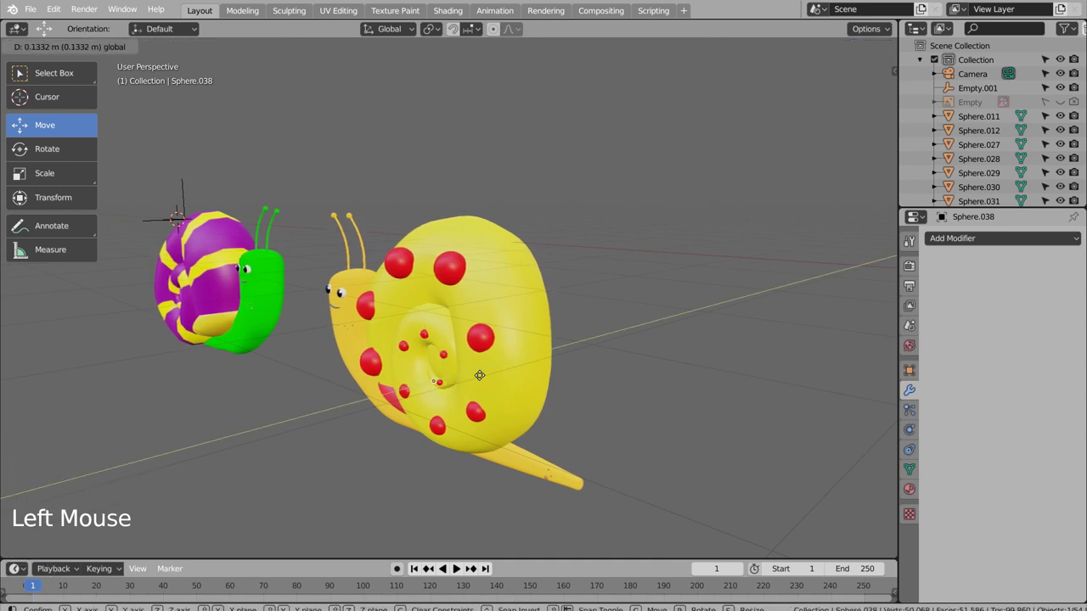
pyautogui.press('ctrl+z')
pyautogui.press('ctrl+z')
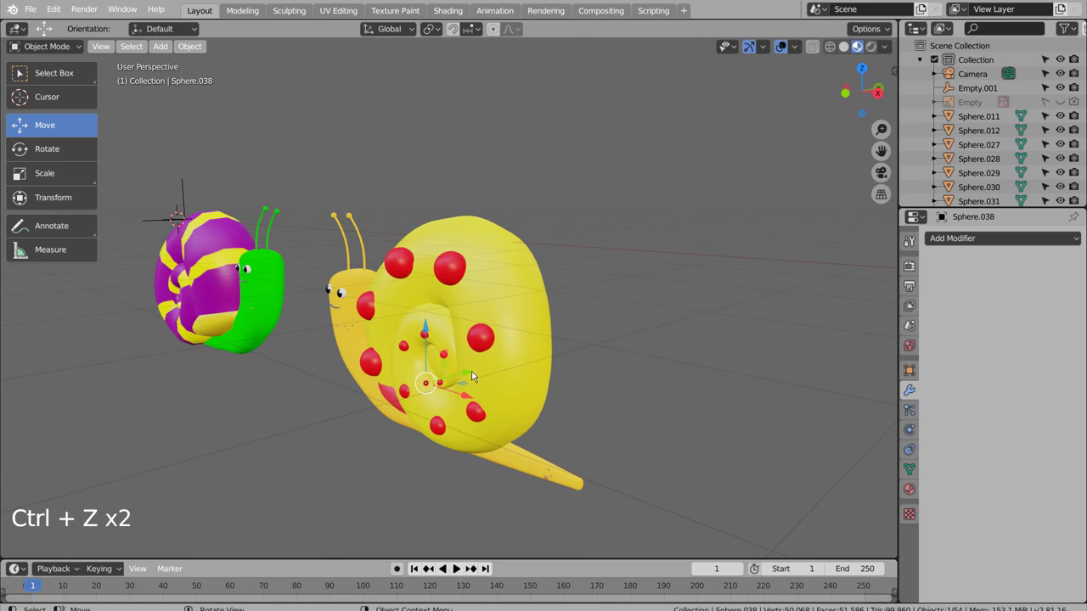
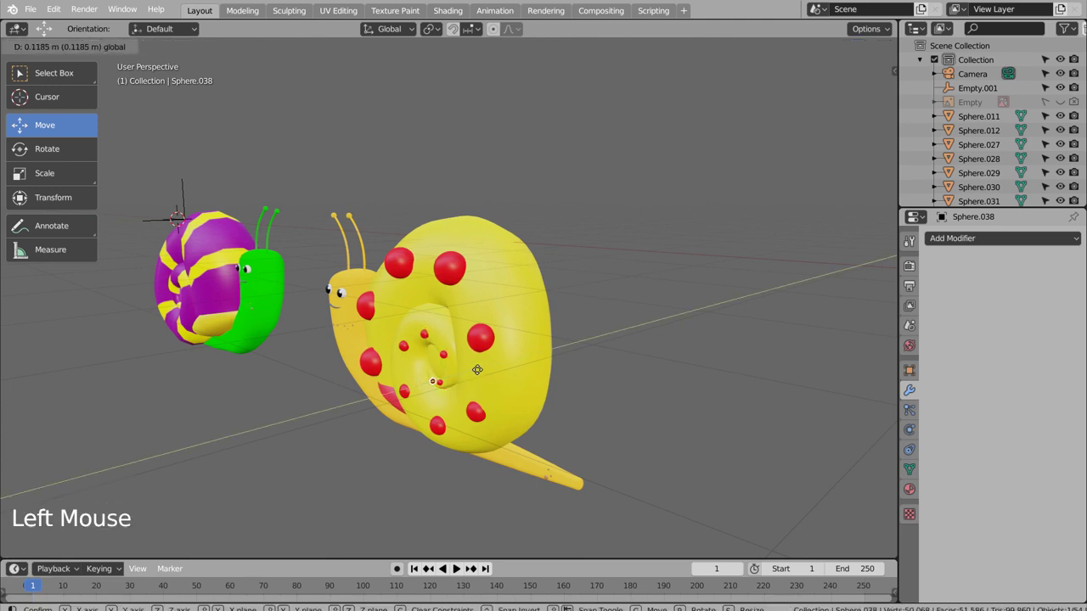
pyautogui.click(608, 383)
pyautogui.middleClick(616, 382)
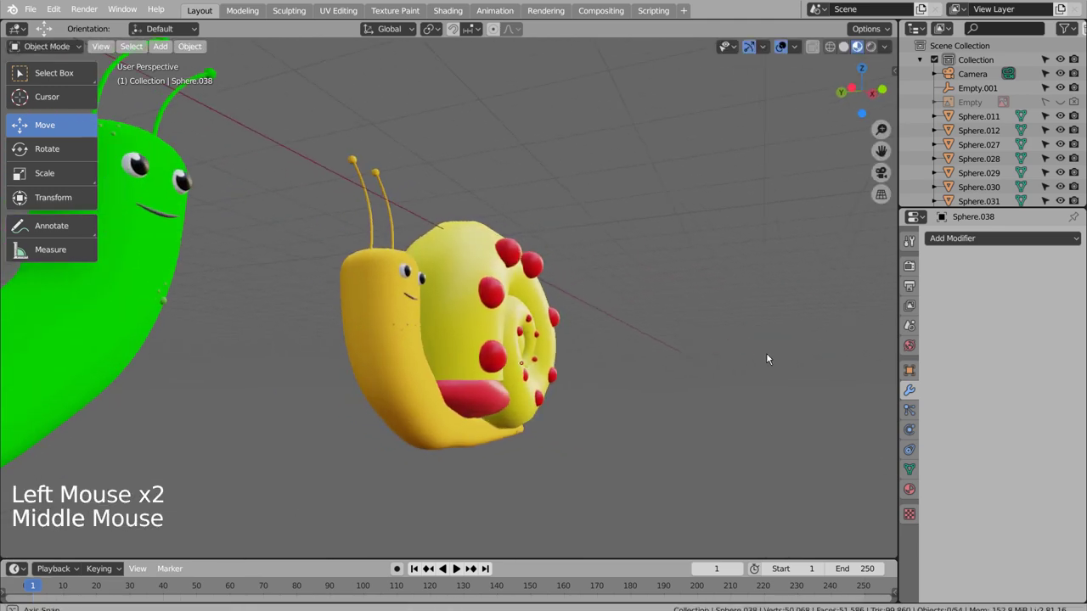
# Zoom out and orbit until both snails and the whole scene are in view for adding the ground
pyautogui.scroll(-3)
pyautogui.scroll(3)
pyautogui.scroll(-3)
pyautogui.click(679, 450)
pyautogui.middleClick(674, 451)
pyautogui.scroll(-3)
pyautogui.middleClick(641, 453)
pyautogui.click(581, 449)
pyautogui.middleClick(563, 429)
pyautogui.middleClick(617, 439)
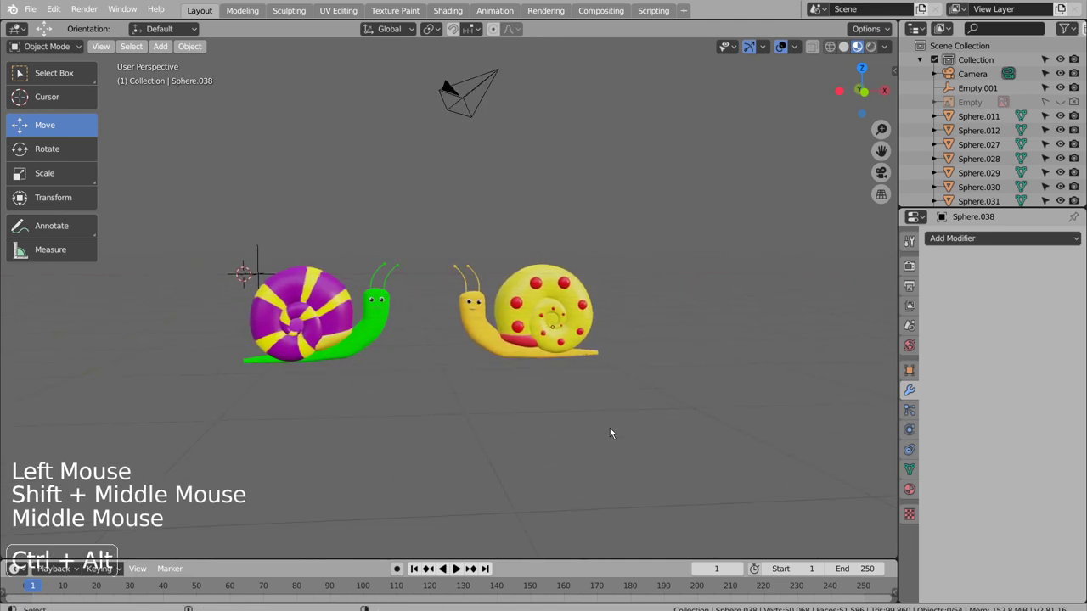
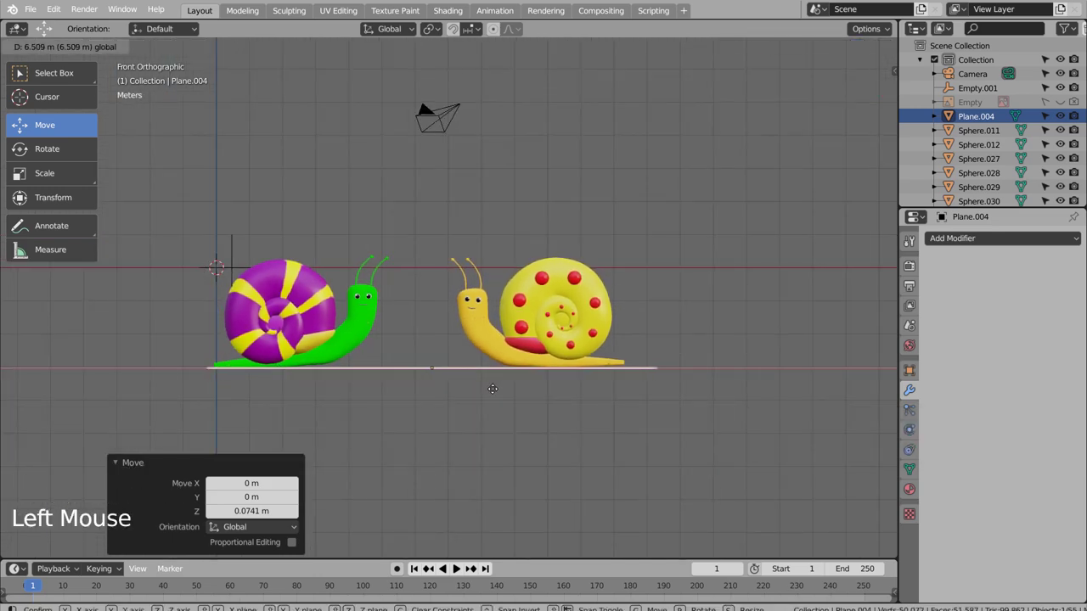
# Scale the plane under the snails and extrude its back edge upward into a rising backdrop
pyautogui.press('s')
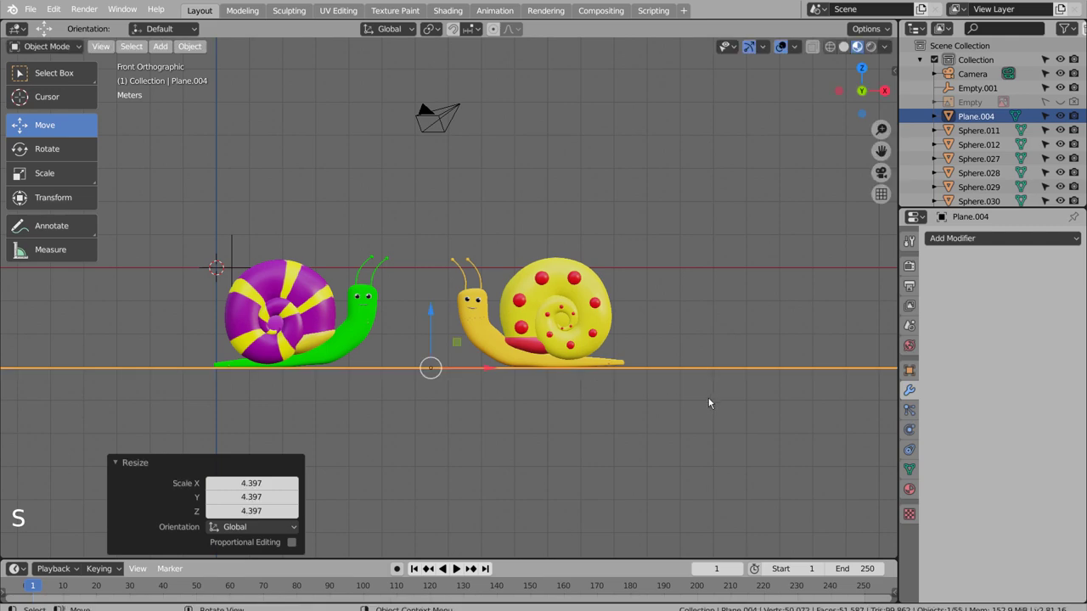
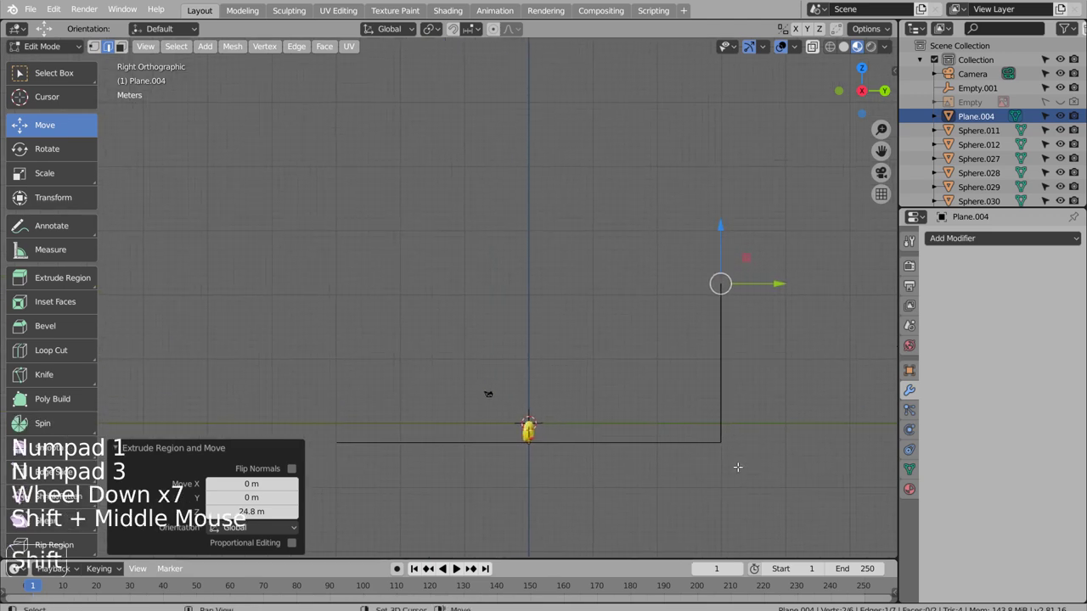
pyautogui.press('e')
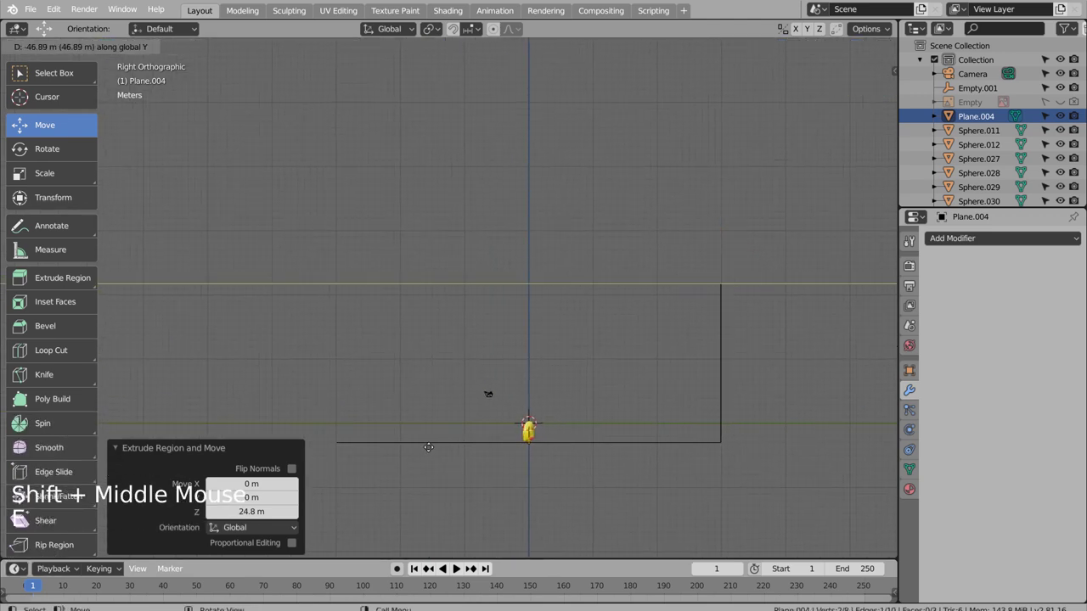
pyautogui.press('e')
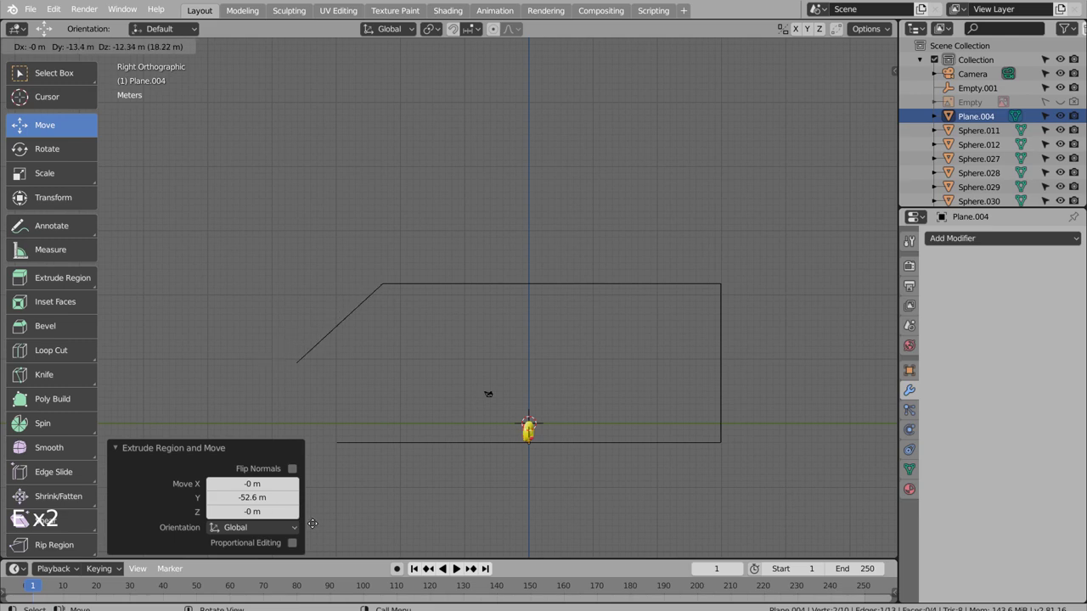
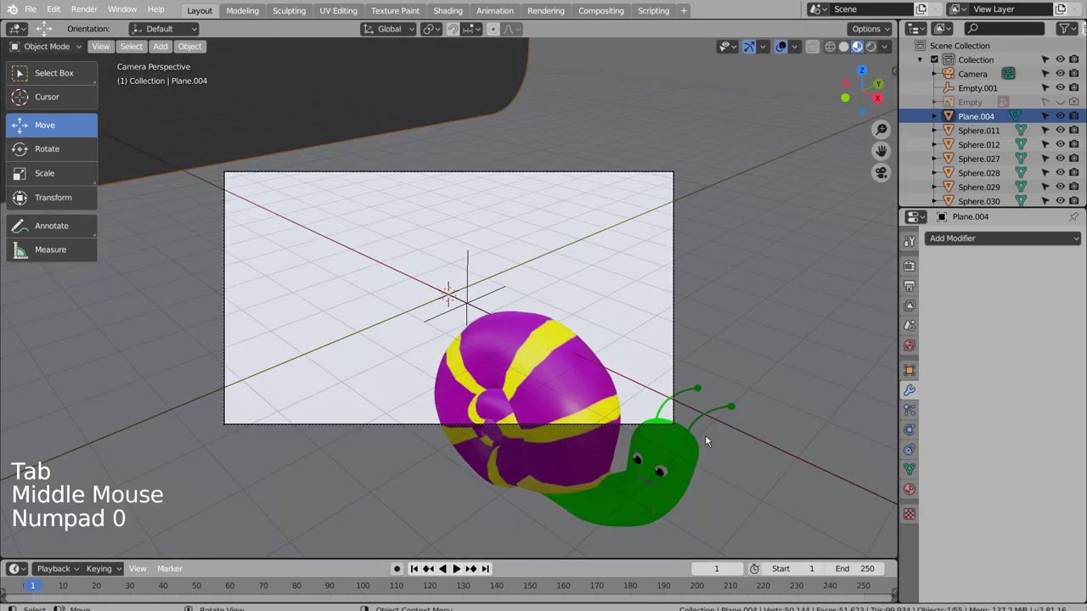
# Inspect the curved backdrop from front and perspective views, then align the camera to the current view
pyautogui.press('KP_0')
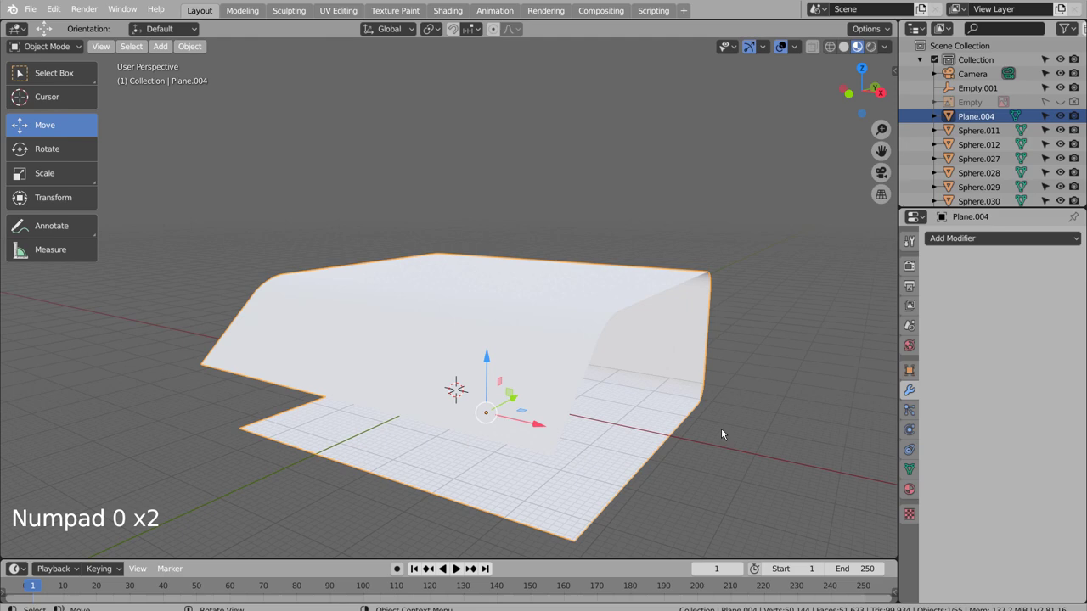
pyautogui.press('KP_1')
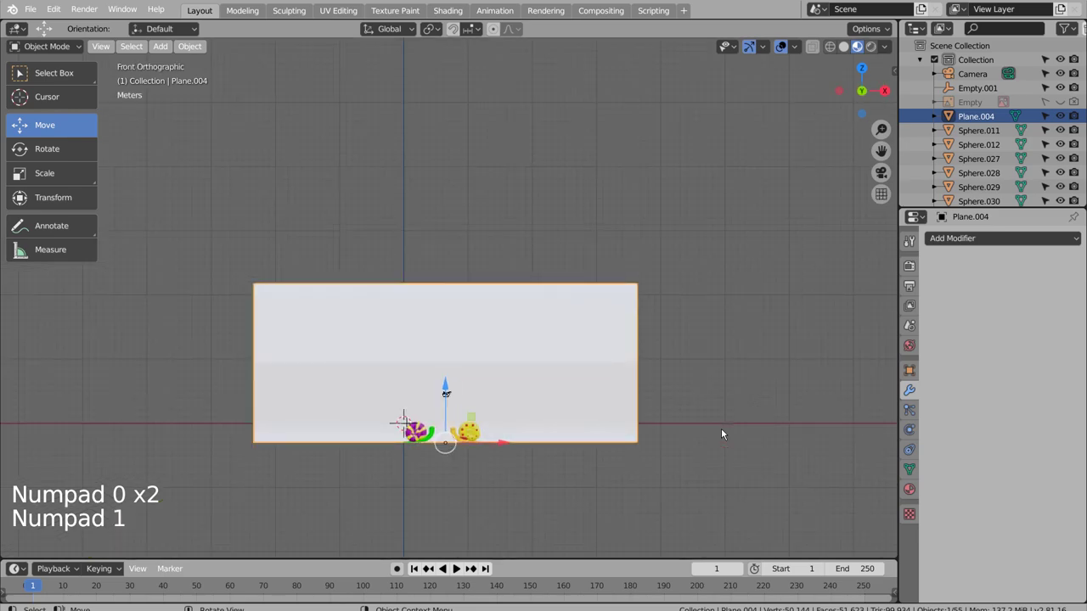
pyautogui.press('shift+`')
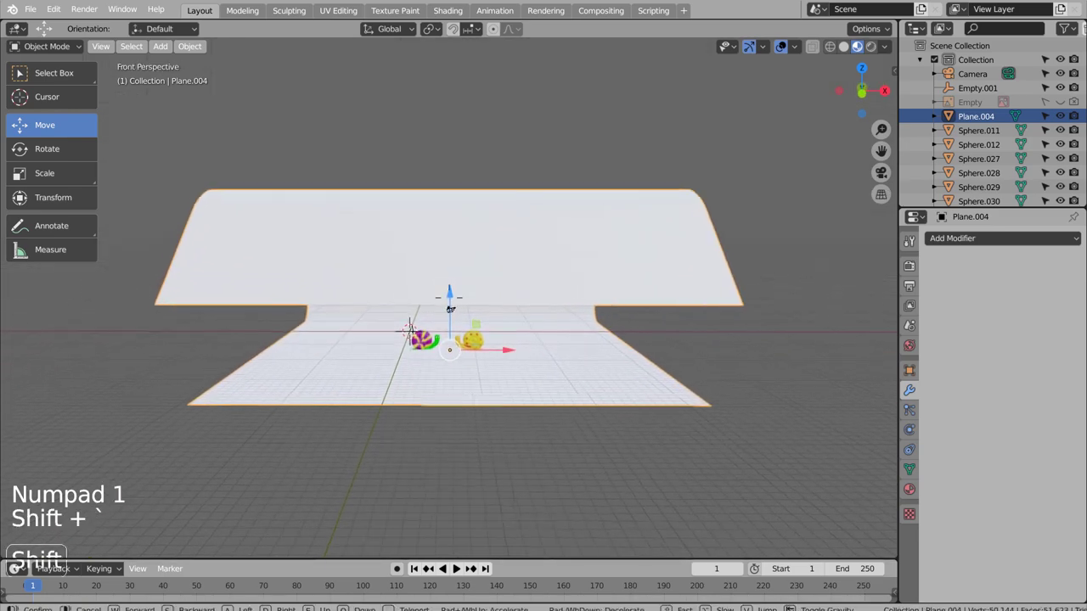
pyautogui.press('ctrl+alt+KP_0')
pyautogui.press('shift+`')
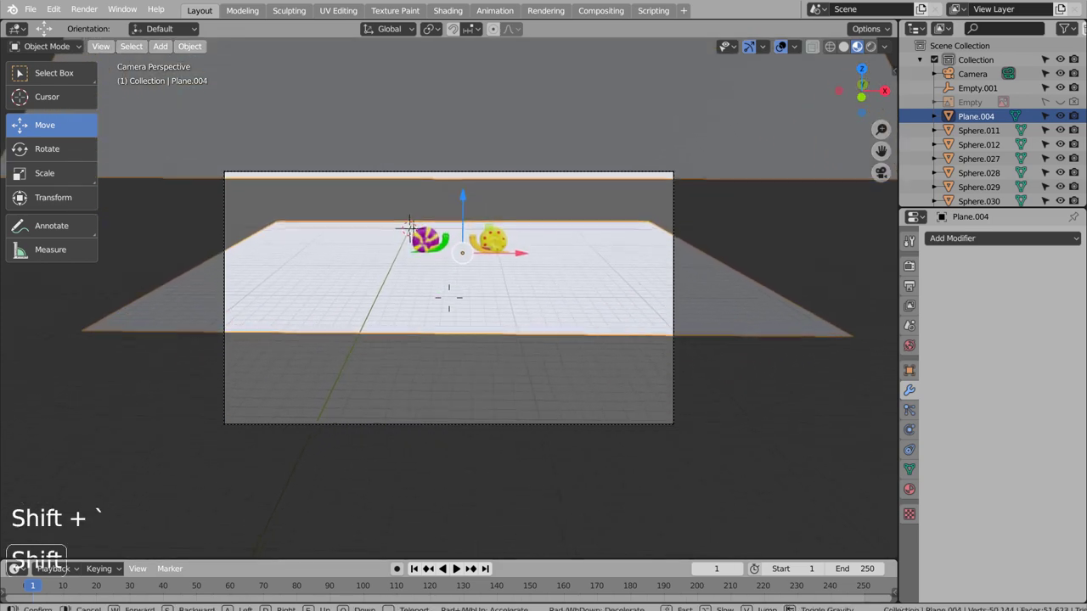
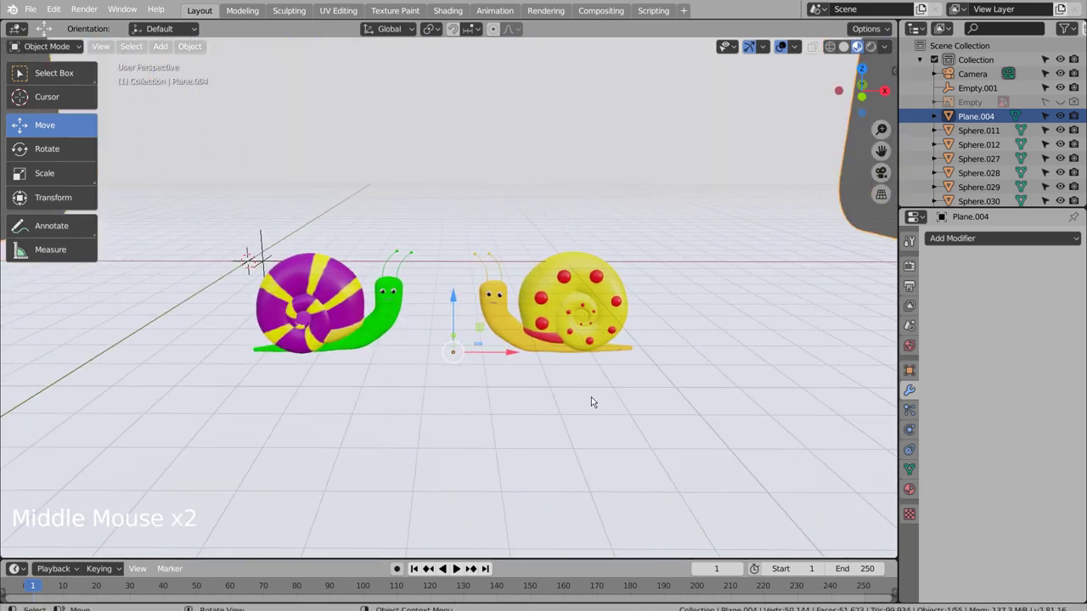
# Save the file and move the yellow snail's parts closer toward the green snail
pyautogui.click(758, 313)
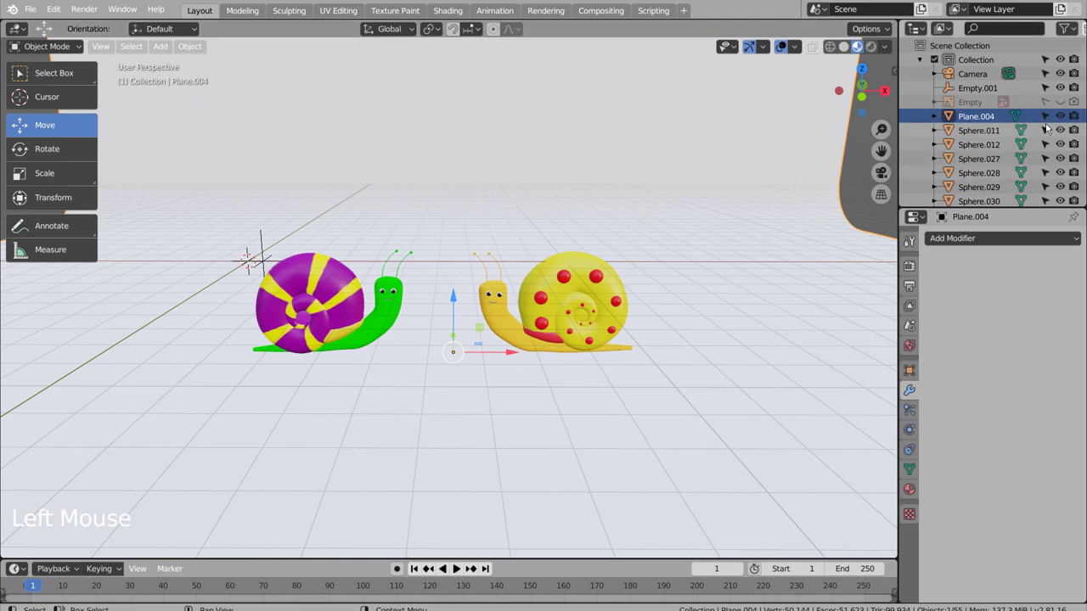
pyautogui.press('ctrl+s')
pyautogui.click(778, 304)
pyautogui.press('b')
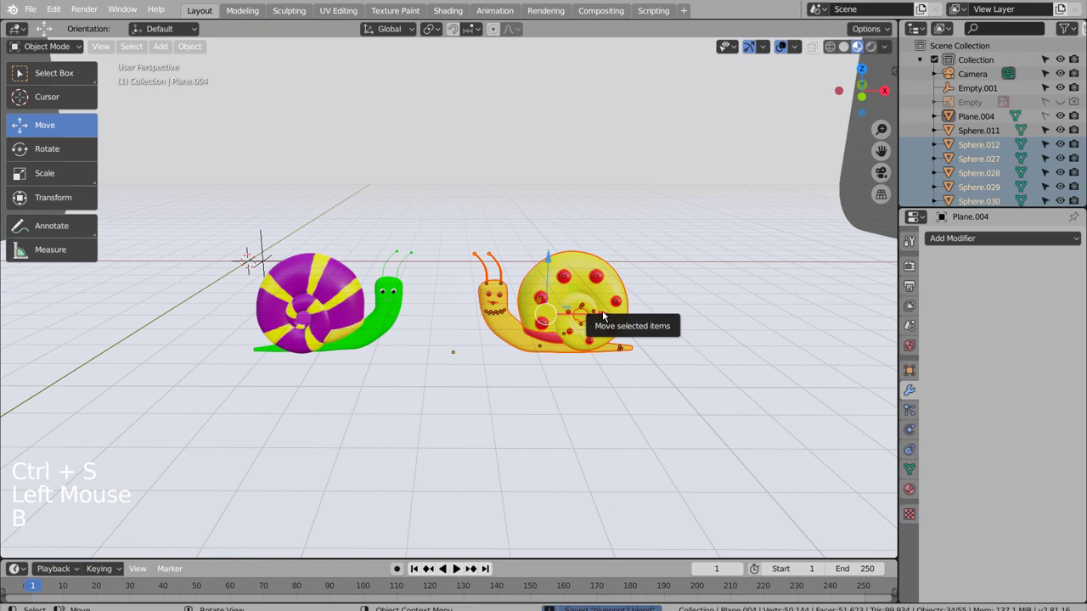
pyautogui.click(608, 319)
# Move the green snail toward the yellow one and check the framing through the camera
pyautogui.click(621, 395)
pyautogui.press('b')
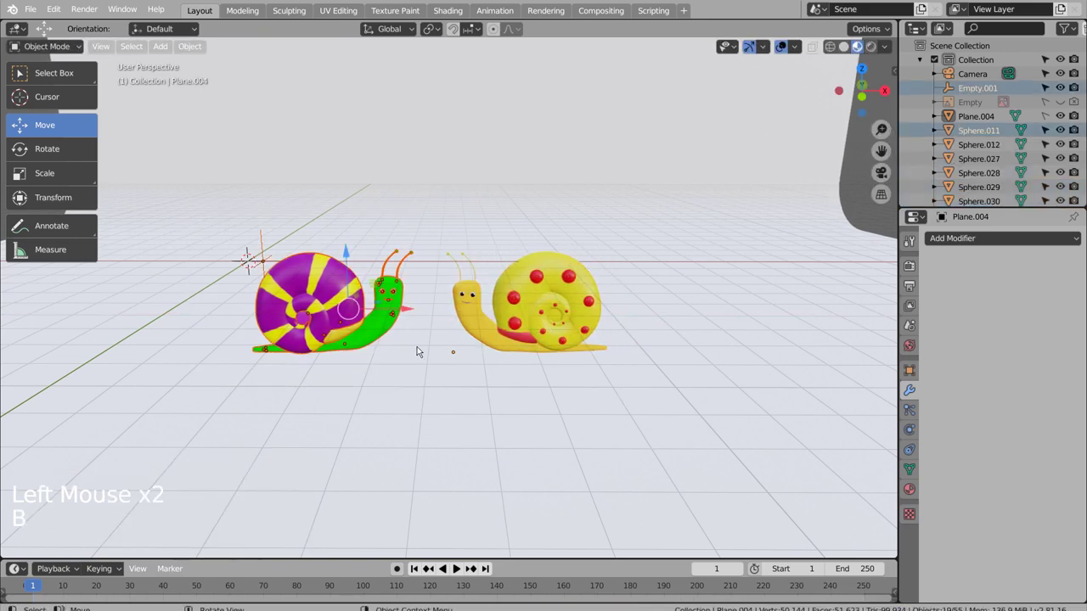
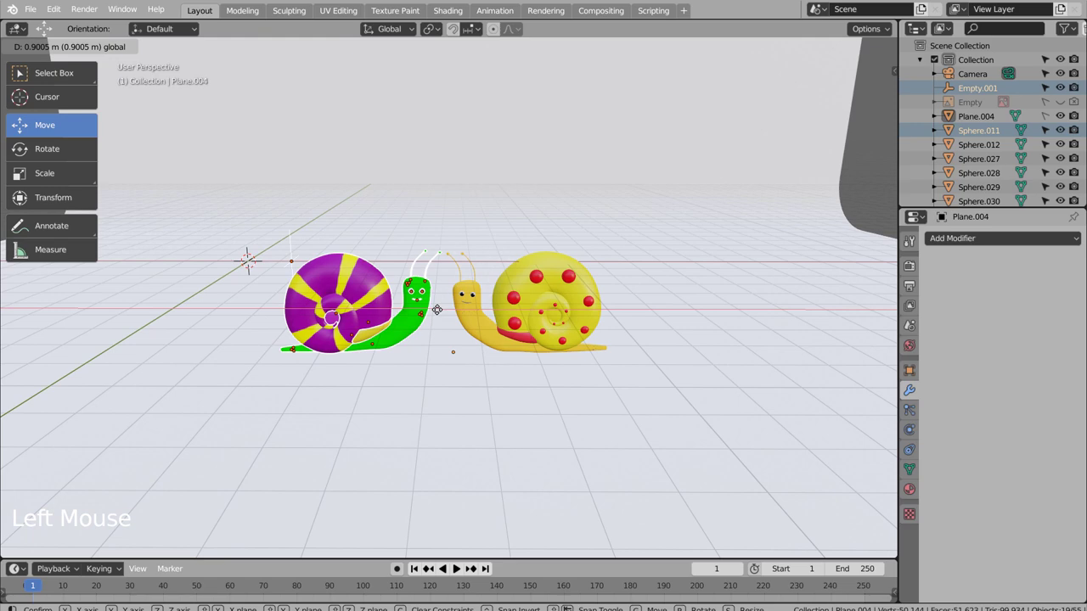
pyautogui.click(641, 323)
pyautogui.press('KP_0')
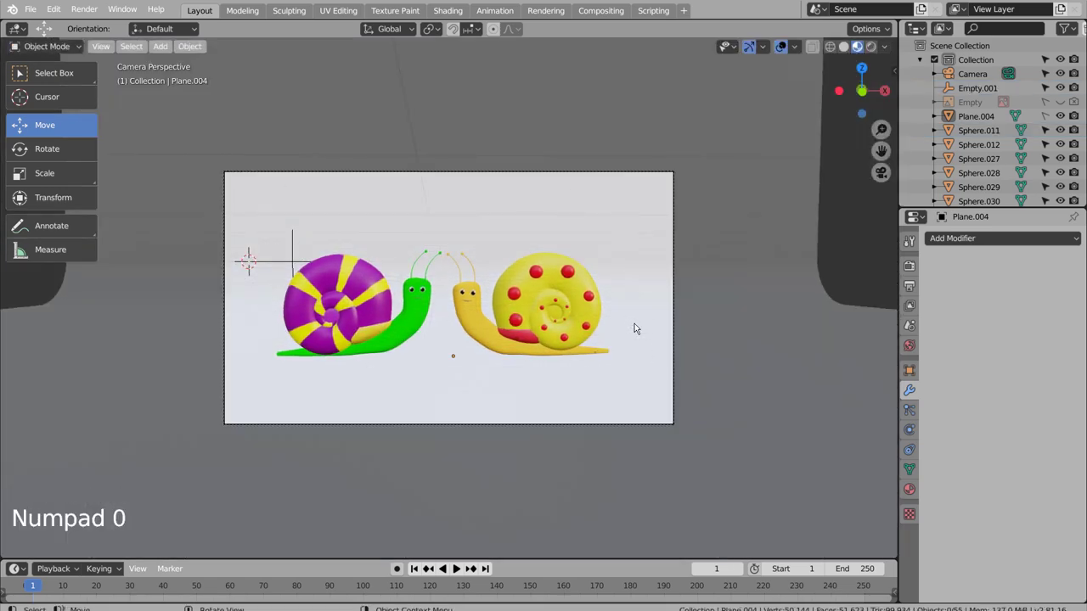
# Bring the camera closer, set the render engine to Cycles, preview it and render the final image
pyautogui.press('shift+`')
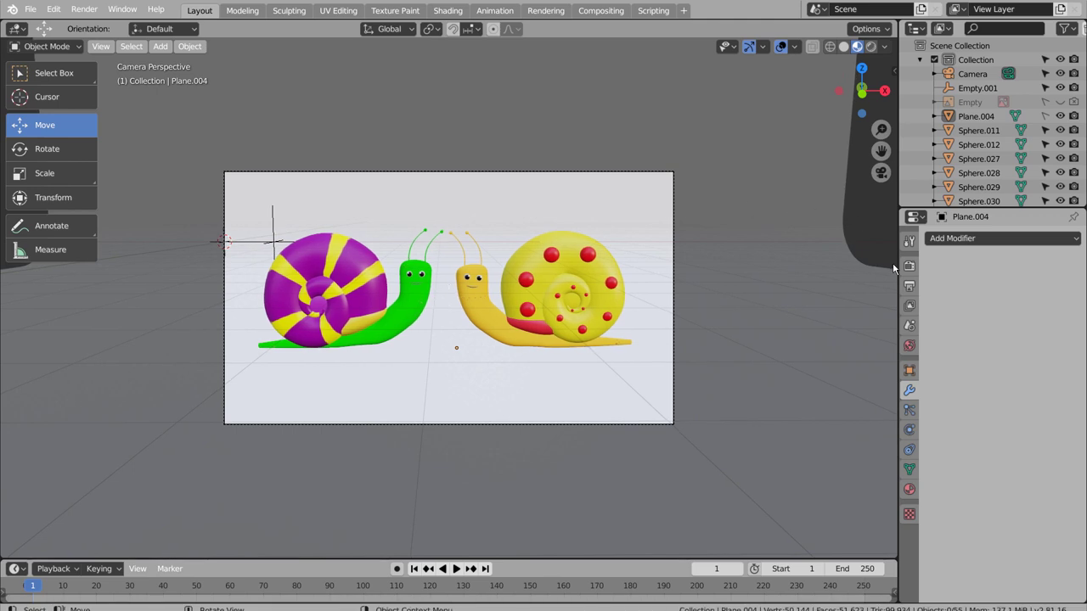
pyautogui.click(902, 265)
pyautogui.click(1051, 234)
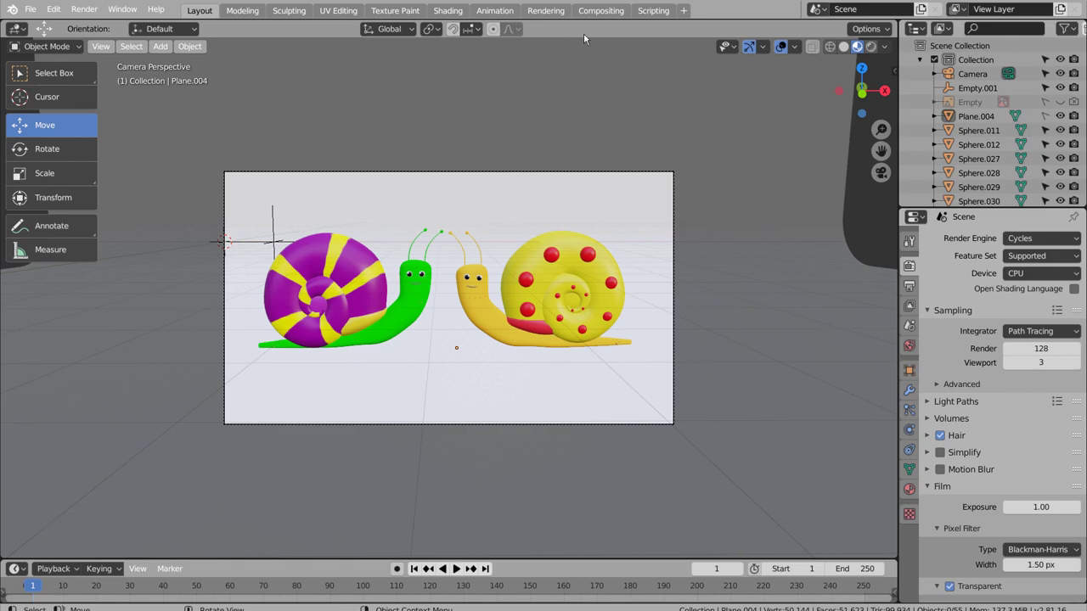
pyautogui.click(874, 47)
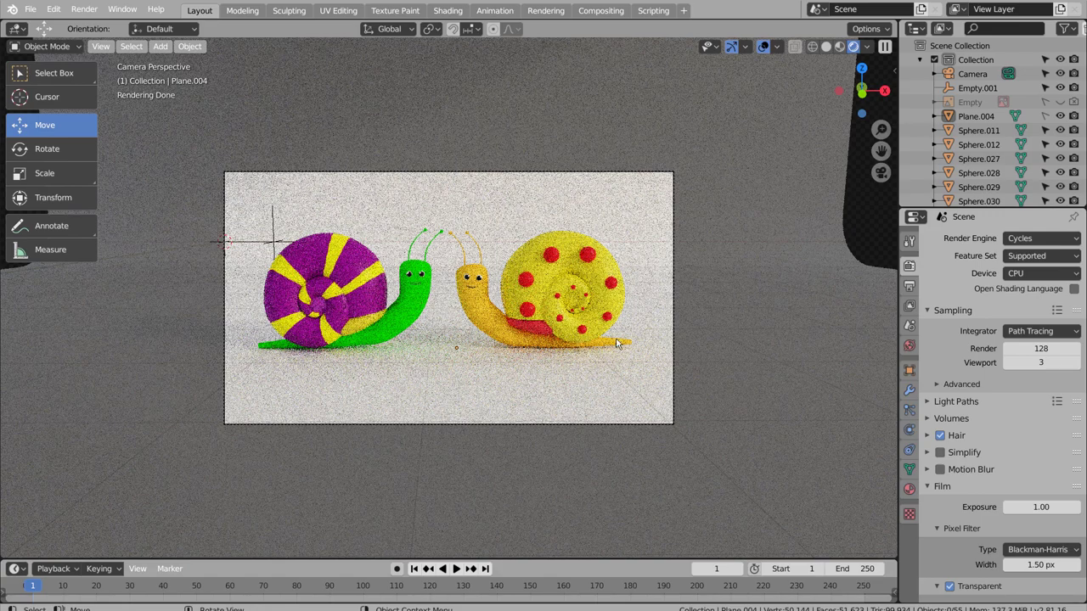
pyautogui.click(835, 50)
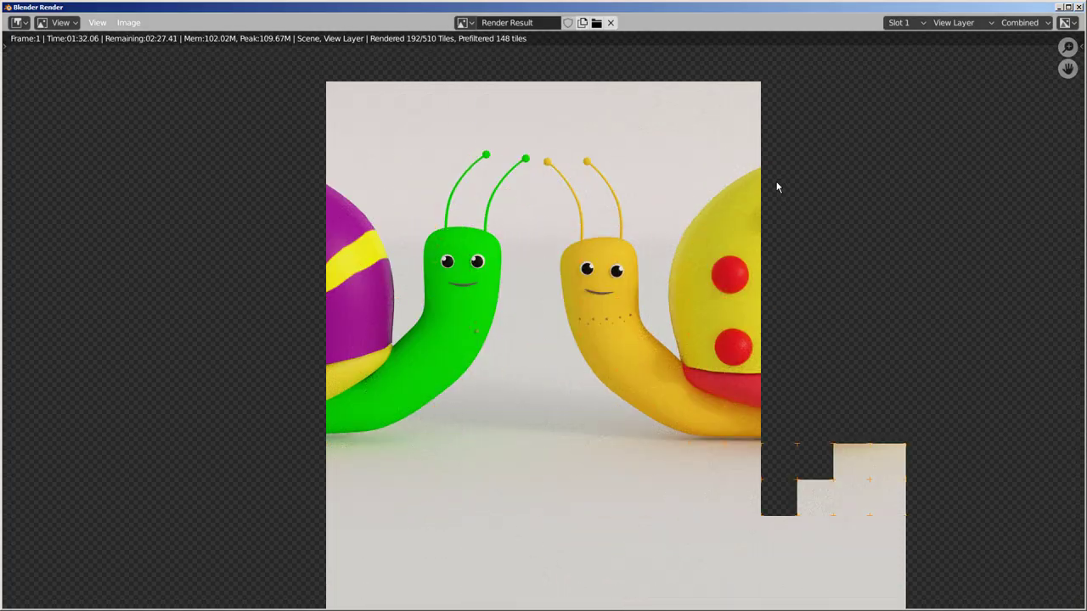